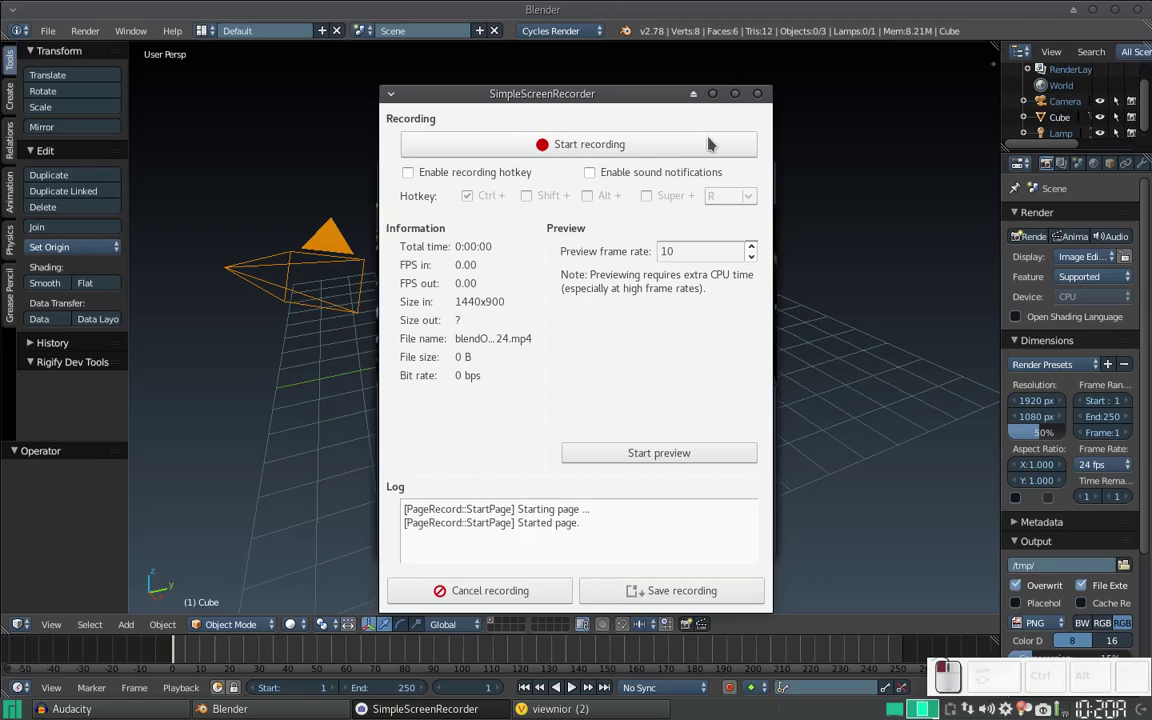
- Start the capture and load the recent oligopoly23.blend board scene into the 3D view
{"action": "left_click", "coordinate": [719, 95]}
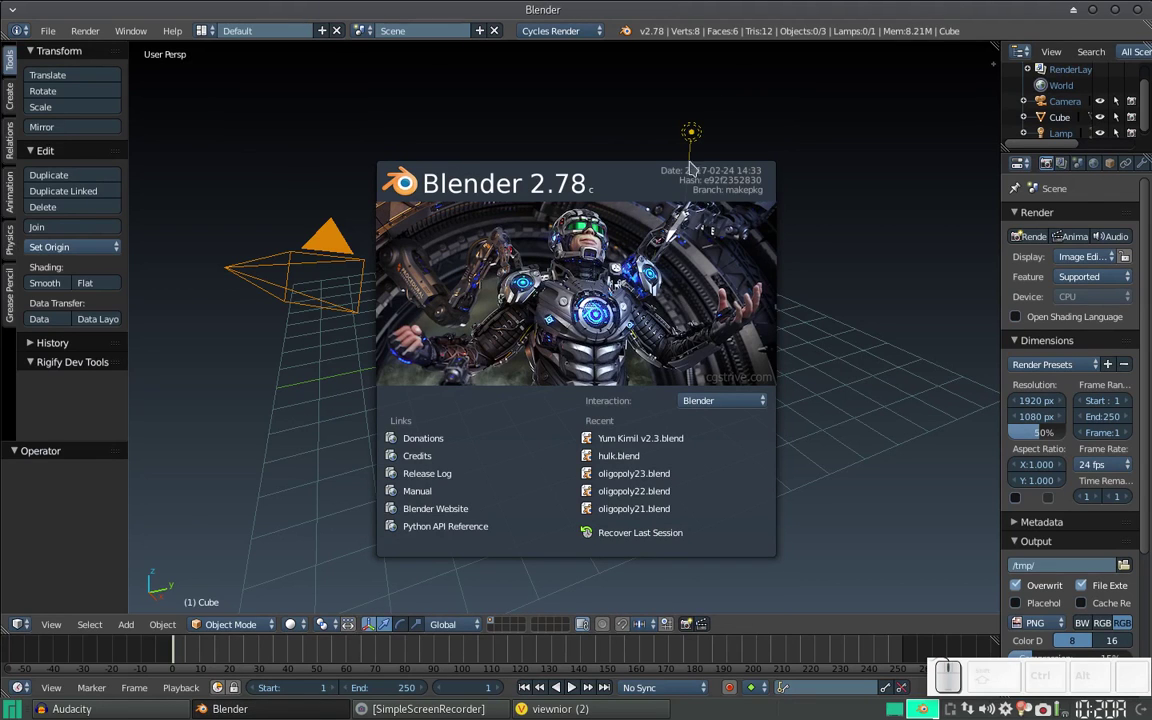
{"action": "left_click", "coordinate": [642, 484]}
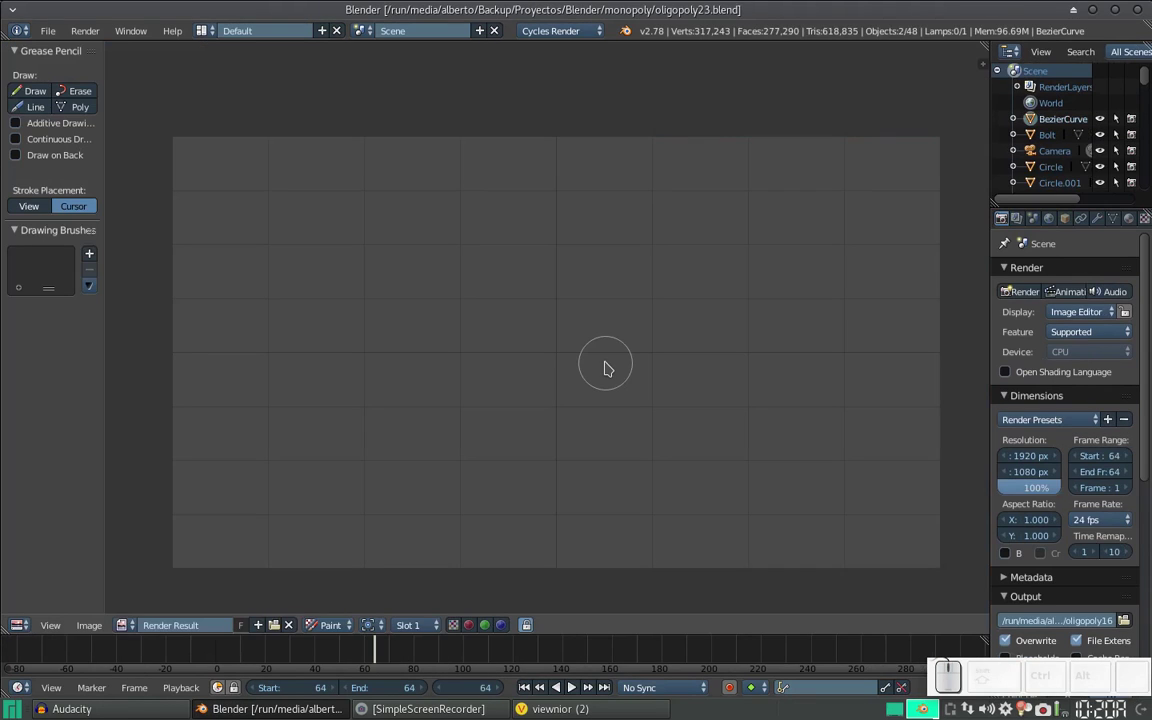
{"action": "key", "text": "Escape"}
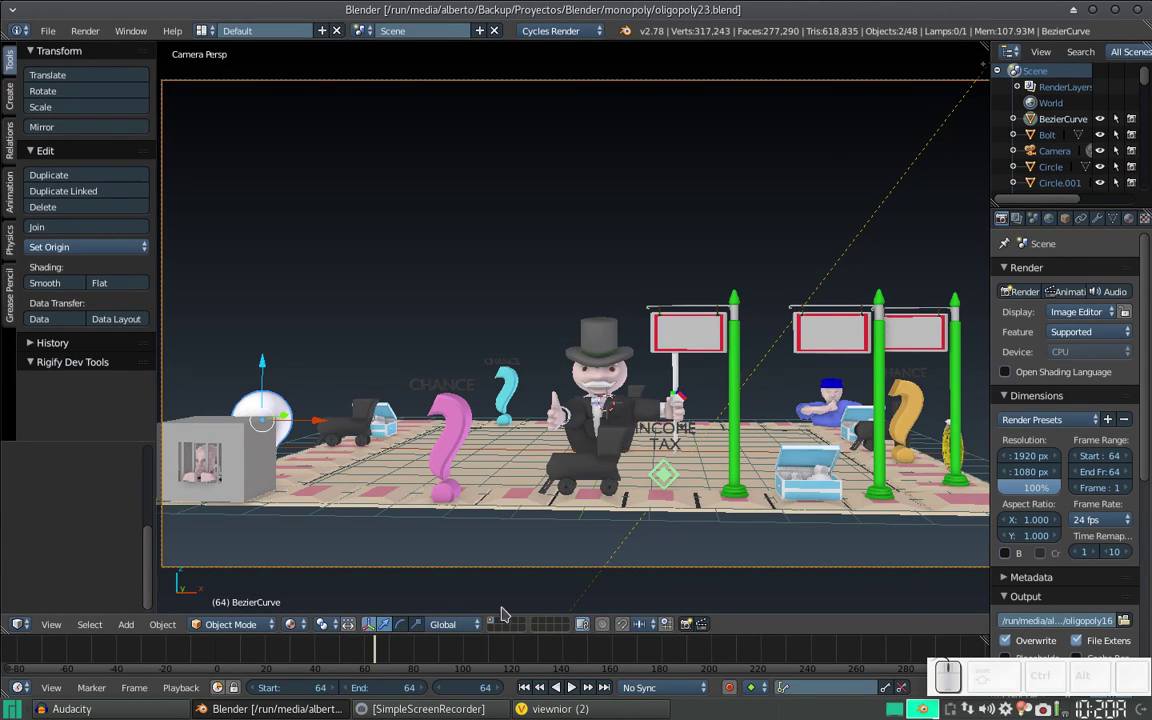
- Show only an empty scene layer, then bring up the faucet reference photo in the viewer
{"action": "left_click", "coordinate": [505, 629]}
{"action": "left_click", "coordinate": [507, 624]}
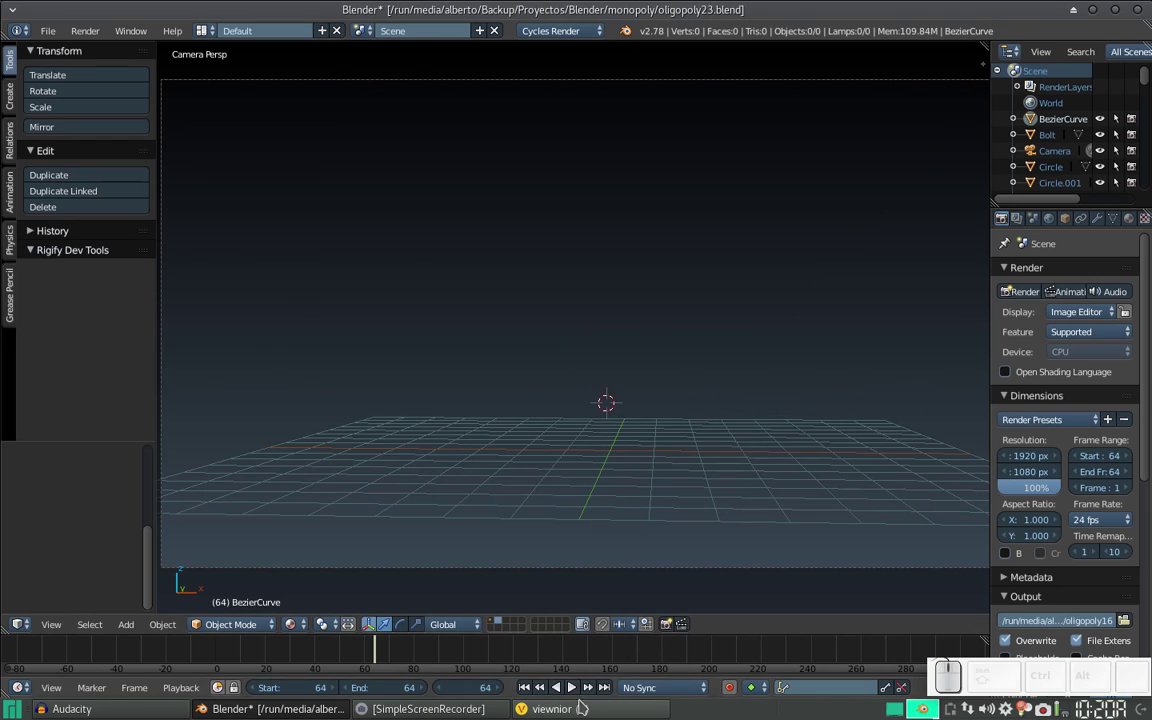
{"action": "key", "text": "alt+Tab"}
{"action": "left_click", "coordinate": [832, 226]}
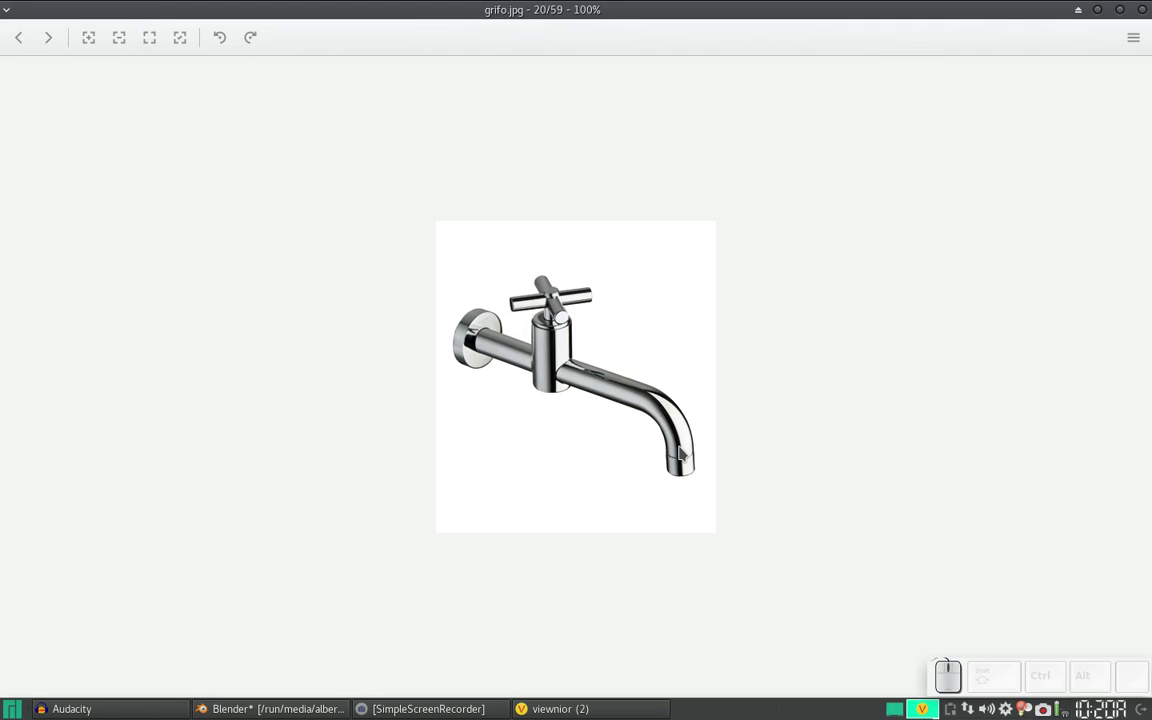
- Flip between the Monopoly board and faucet reference images, ending on the faucet photo
{"action": "key", "text": "alt+Tab"}
{"action": "key", "text": "alt+Tab"}
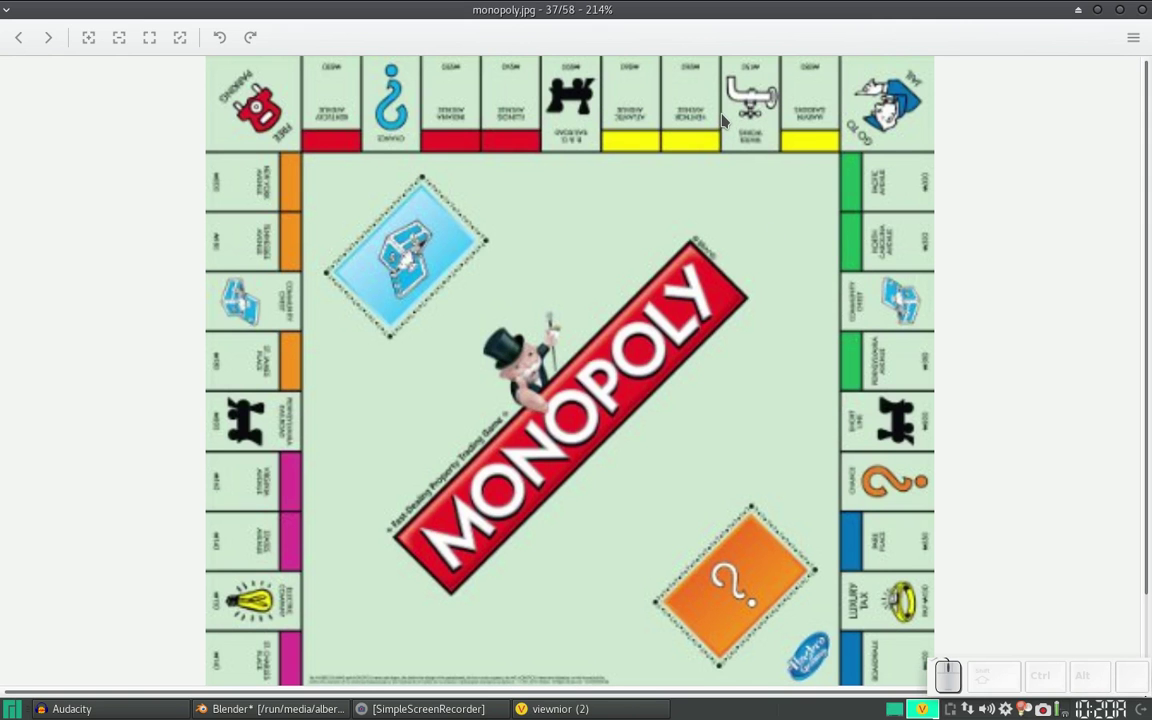
{"action": "key", "text": "alt+Tab"}
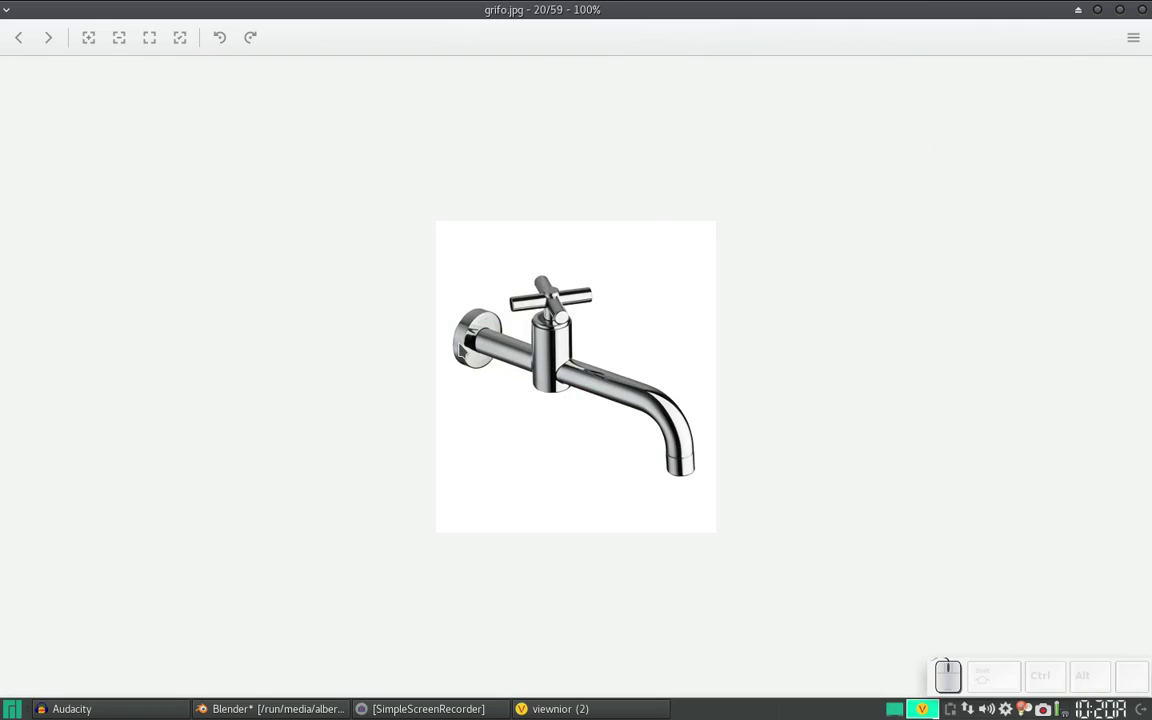
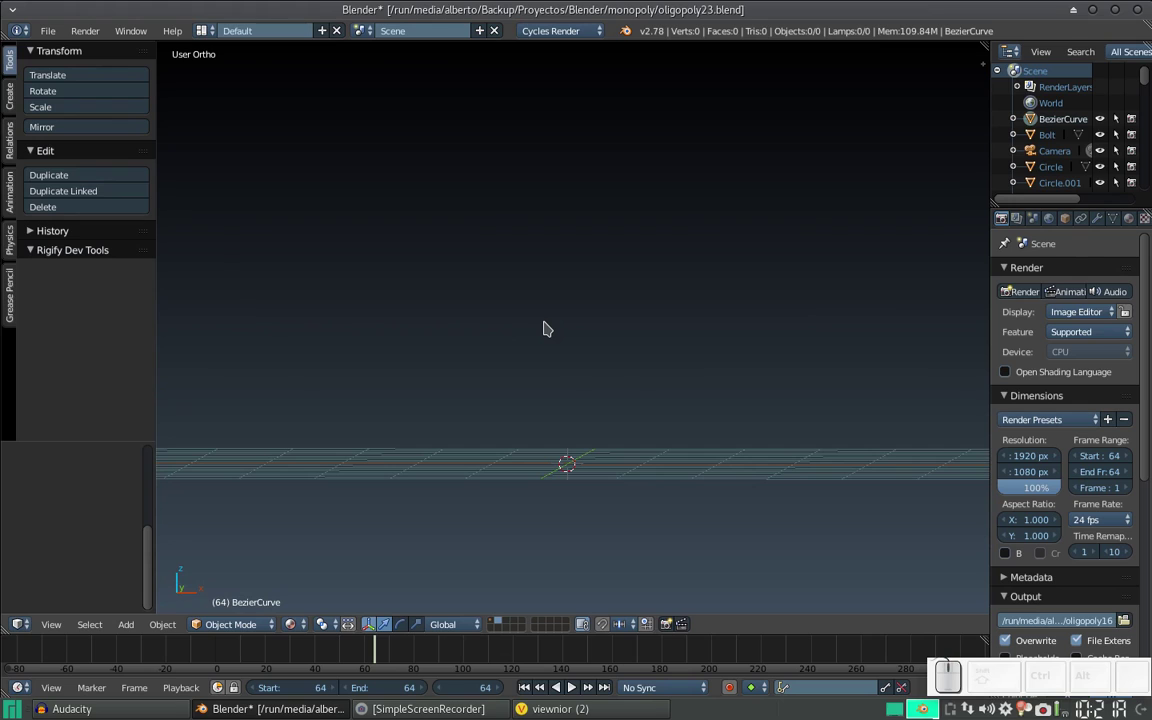
- Add a Pipe Elbow mesh from the Pipe Joints menu and compare it with the faucet photo
{"action": "key", "text": "shift+a"}
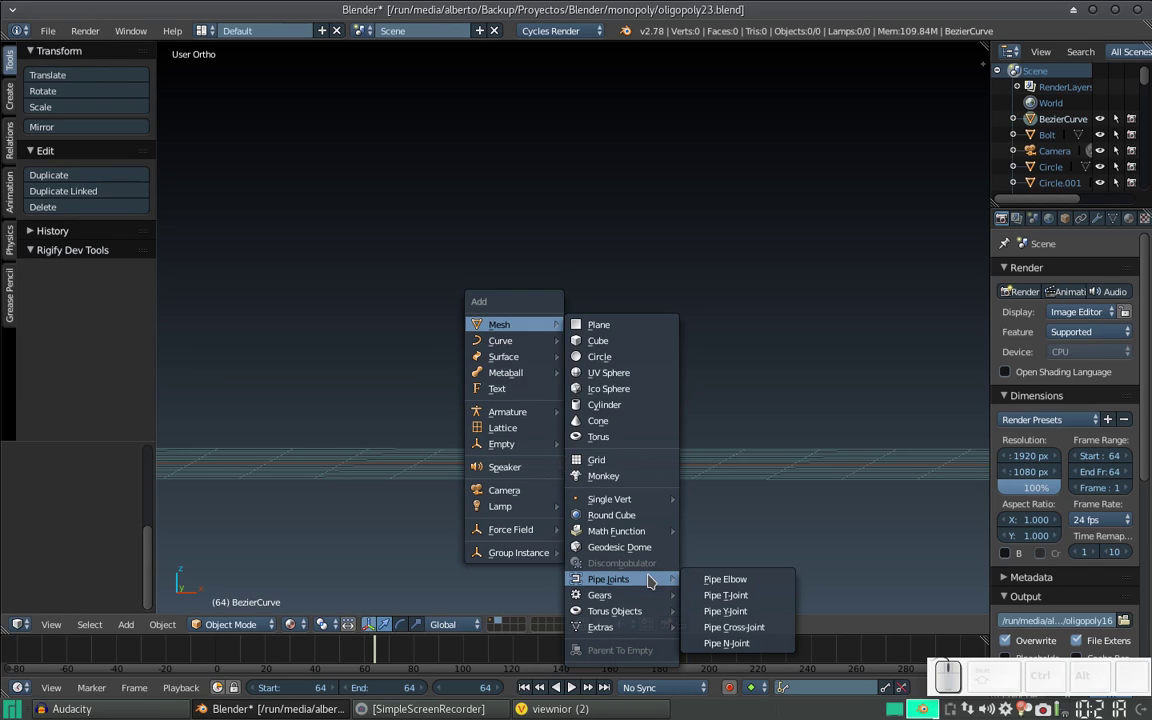
{"action": "left_click", "coordinate": [751, 588]}
{"action": "scroll", "scroll_direction": "down", "scroll_amount": 3}
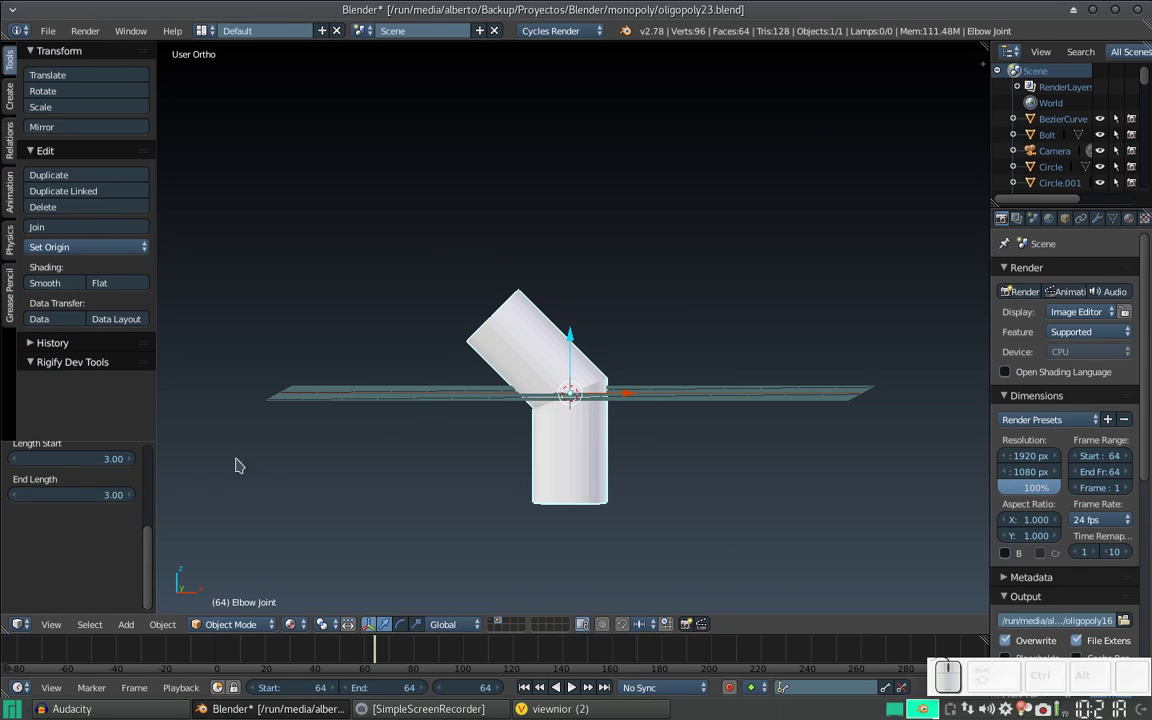
{"action": "middle_click", "coordinate": [102, 511]}
{"action": "middle_click", "coordinate": [103, 507]}
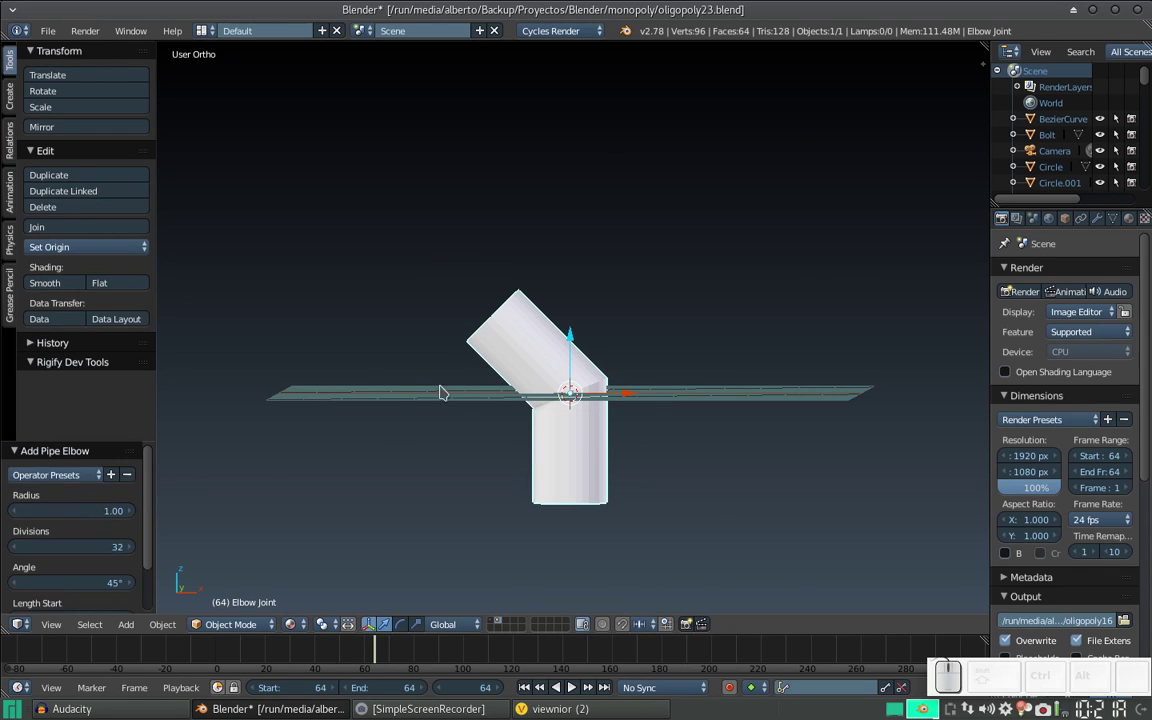
{"action": "key", "text": "alt+Tab"}
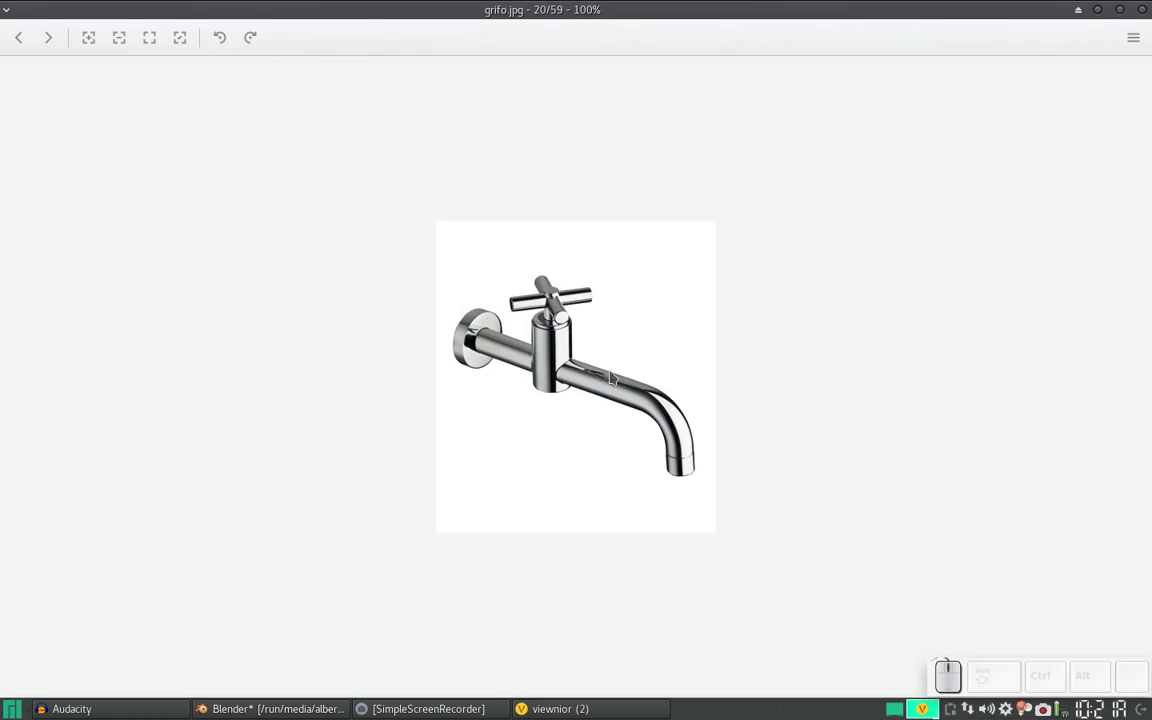
{"action": "key", "text": "alt+Tab"}
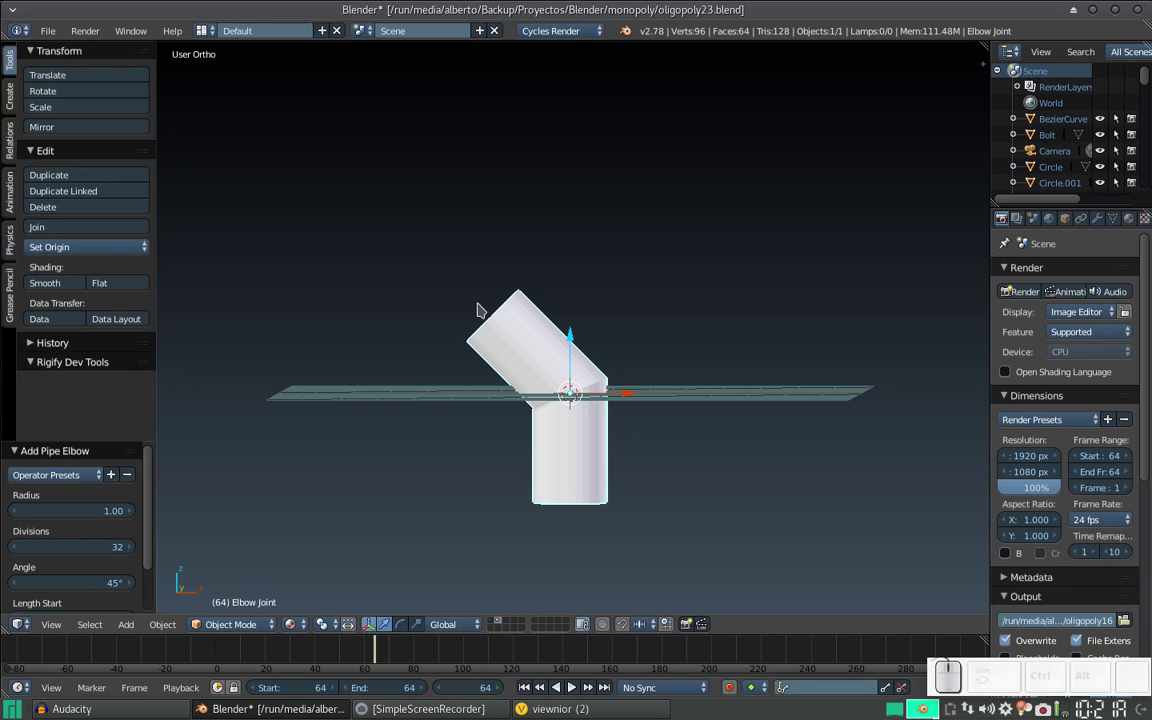
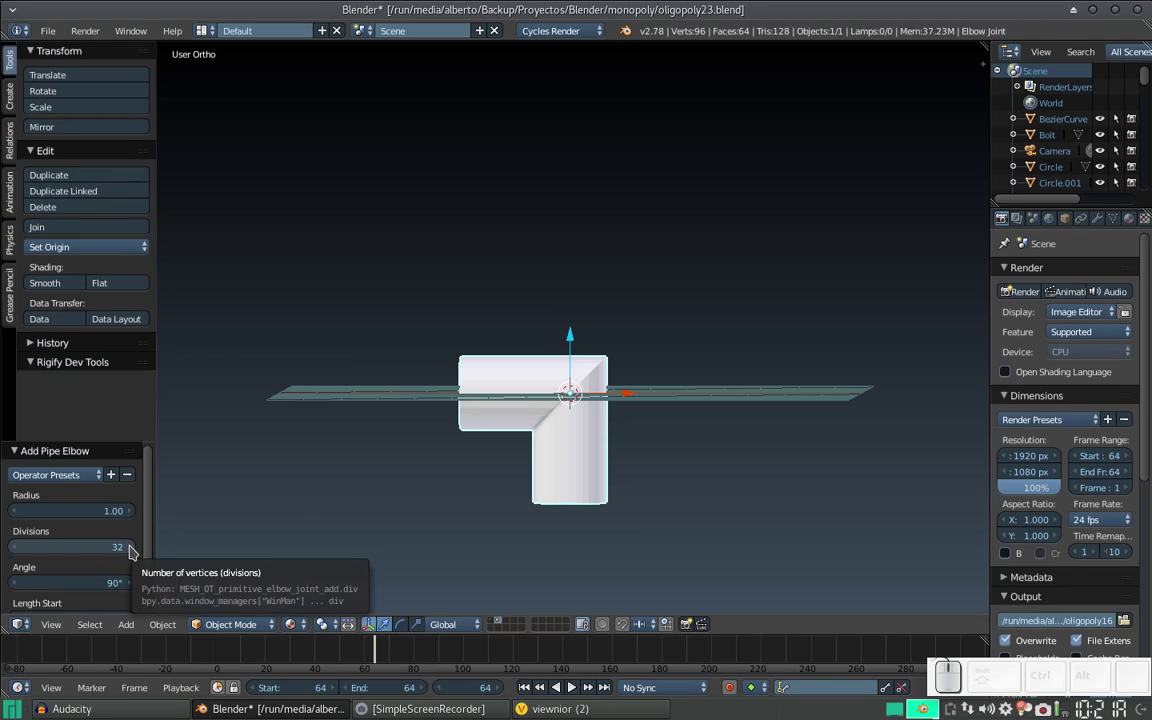
- Set the elbow's Divisions to 10 and adjust its radius in the Add Pipe Elbow panel
{"action": "left_click_drag", "start_coordinate": [136, 552], "coordinate": [136, 552]}
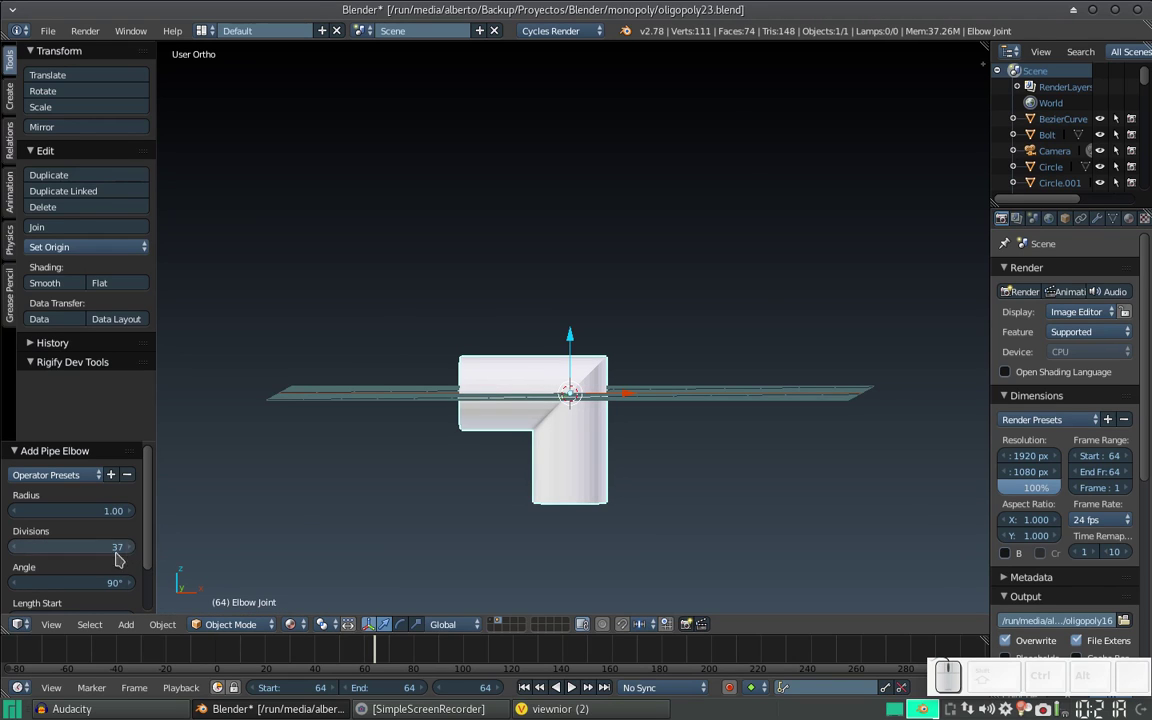
{"action": "left_click", "coordinate": [61, 549]}
{"action": "key", "text": "KP_1"}
{"action": "key", "text": "KP_0"}
{"action": "key", "text": "KP_Enter"}
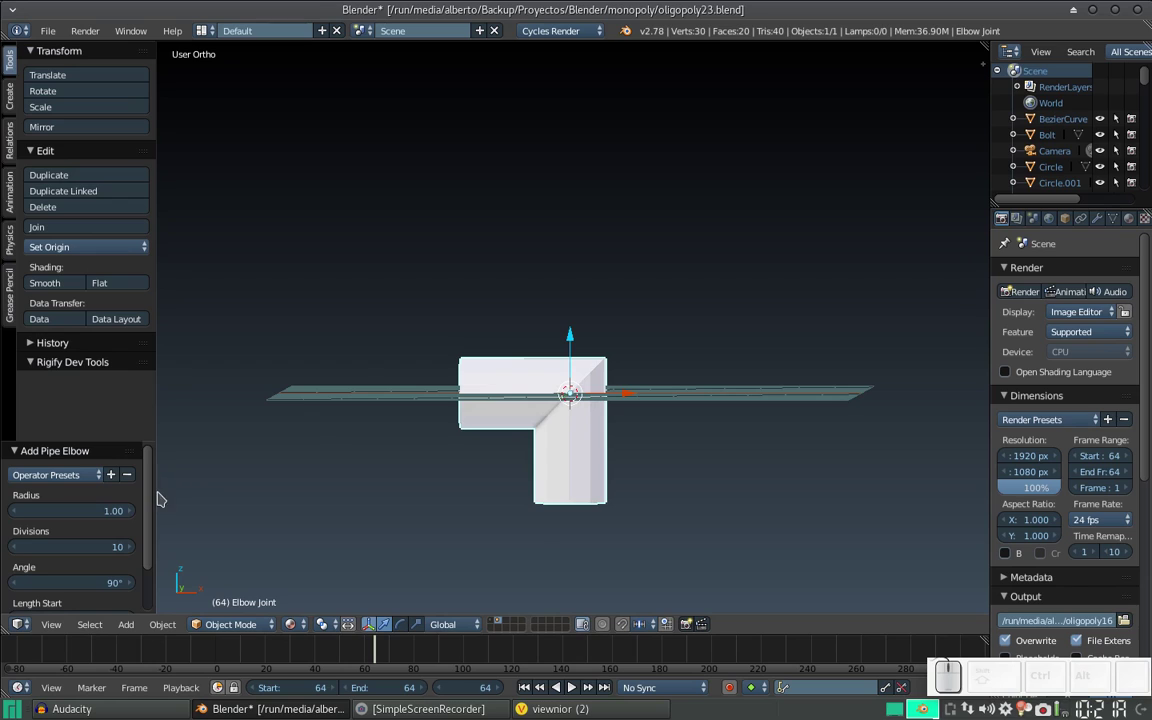
{"action": "left_click_drag", "start_coordinate": [155, 506], "coordinate": [159, 499]}
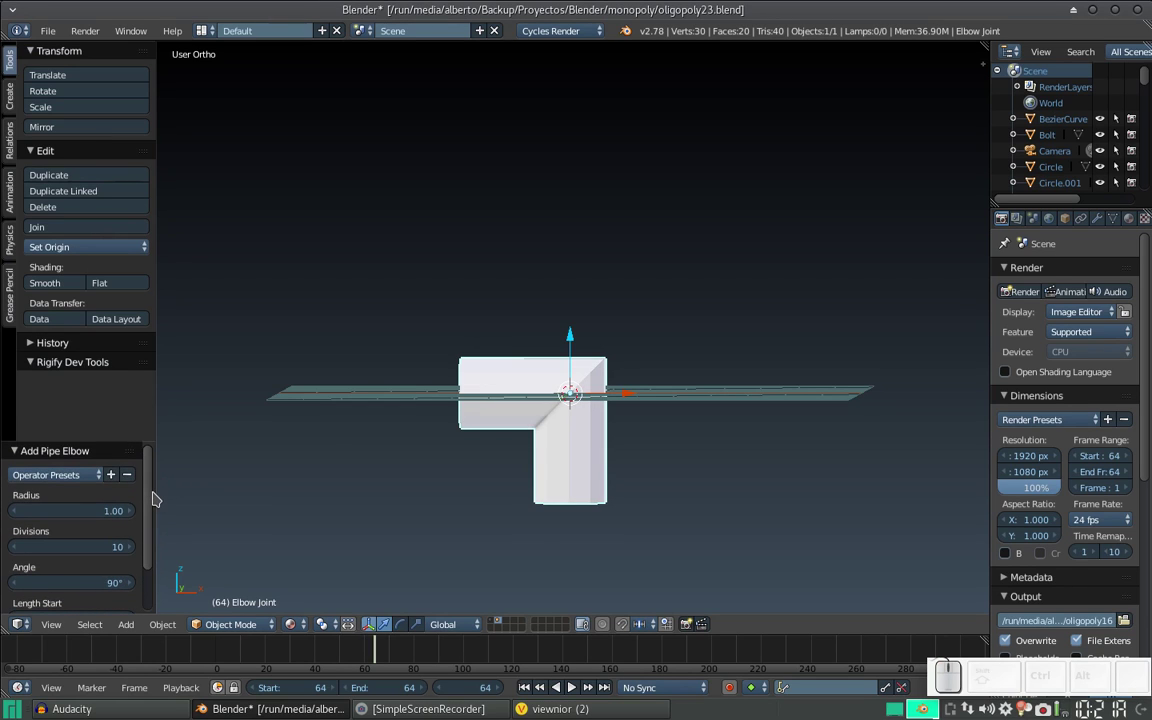
{"action": "left_click", "coordinate": [94, 520]}
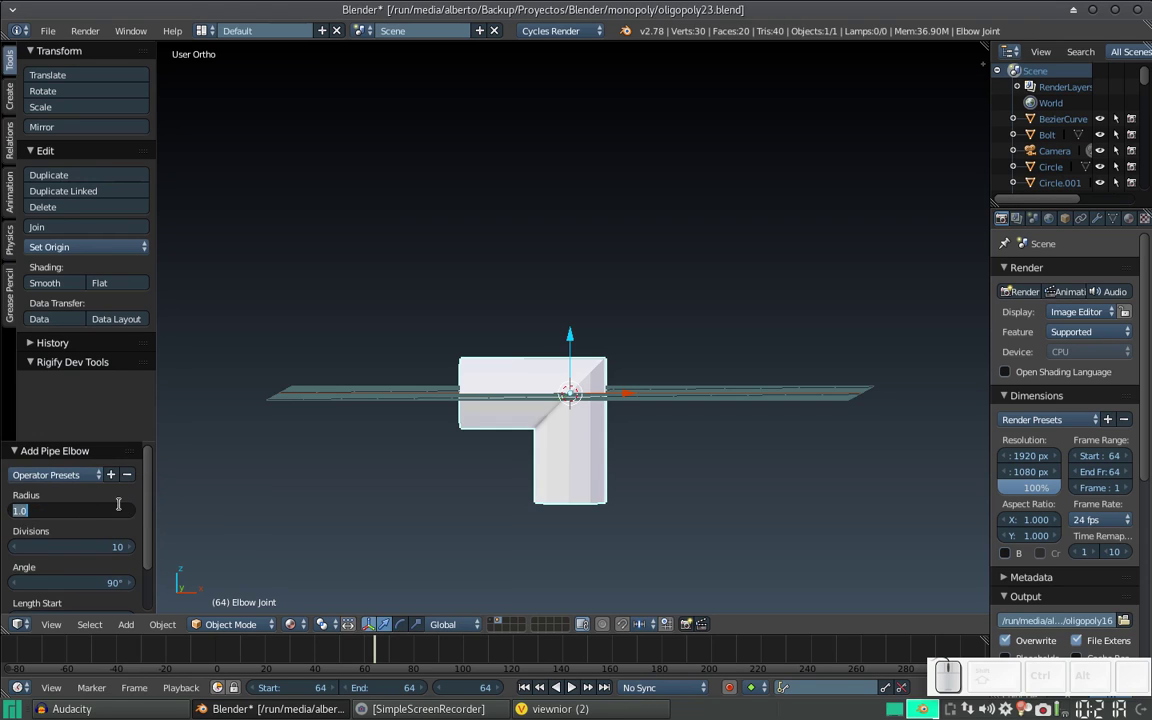
{"action": "key", "text": "Escape"}
- Raise the elbow about 3 units along Z above the floor grid
{"action": "middle_click", "coordinate": [526, 360]}
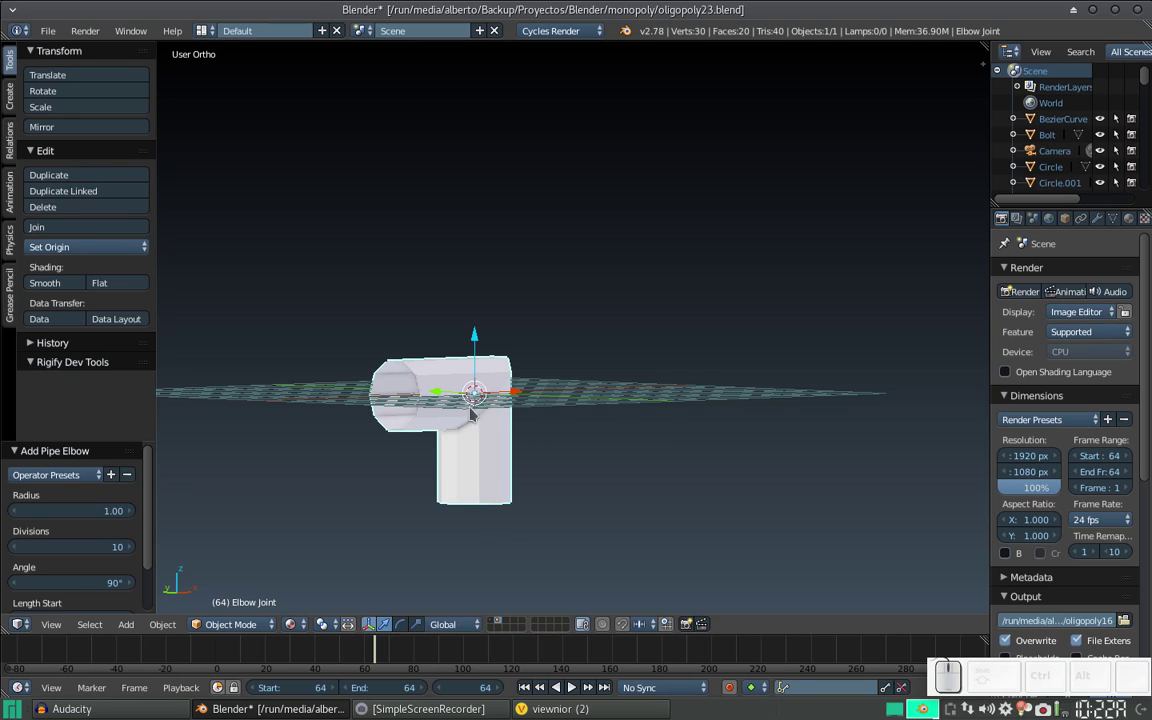
{"action": "middle_click", "coordinate": [521, 410]}
{"action": "scroll", "scroll_direction": "up", "scroll_amount": 3}
{"action": "left_click_drag", "start_coordinate": [101, 513], "coordinate": [495, 385]}
{"action": "scroll", "scroll_direction": "down", "scroll_amount": 3}
{"action": "middle_click", "coordinate": [542, 394]}
{"action": "left_click_drag", "start_coordinate": [574, 349], "coordinate": [712, 280]}
{"action": "middle_click", "coordinate": [702, 289]}
{"action": "scroll", "scroll_direction": "up", "scroll_amount": 3}
{"action": "middle_click", "coordinate": [634, 256]}
{"action": "key", "text": "alt+Tab"}
{"action": "key", "text": "alt+Tab"}
{"action": "middle_click", "coordinate": [629, 368]}
{"action": "left_click", "coordinate": [604, 411]}
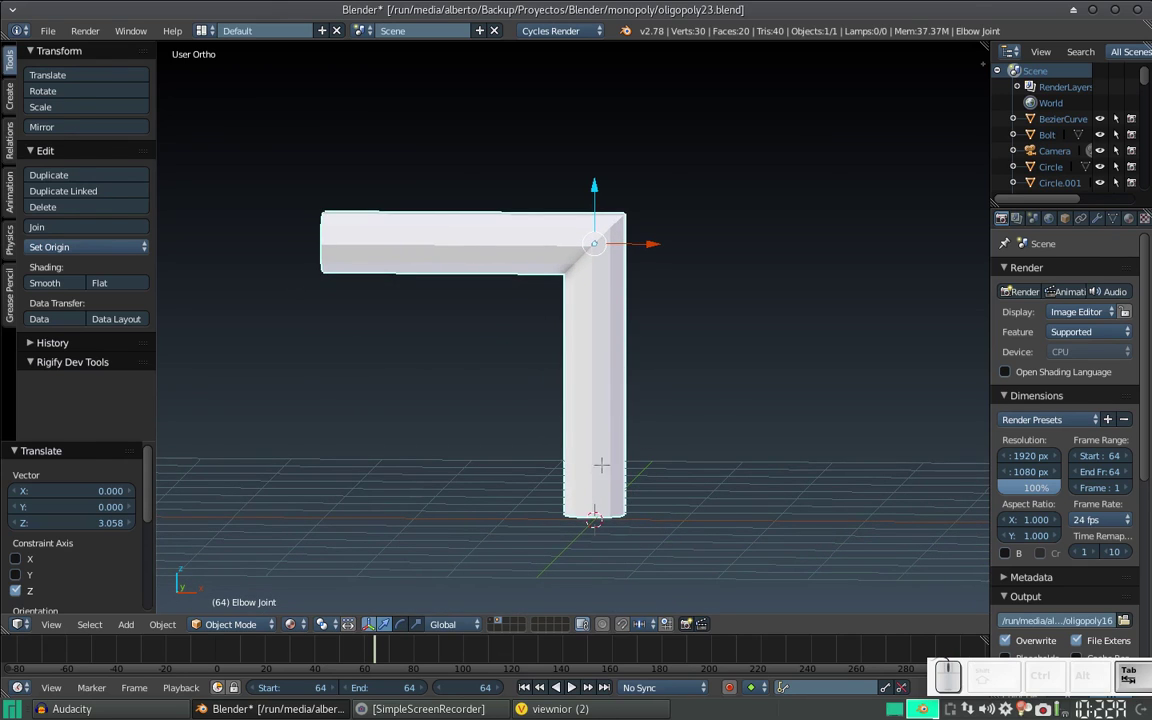
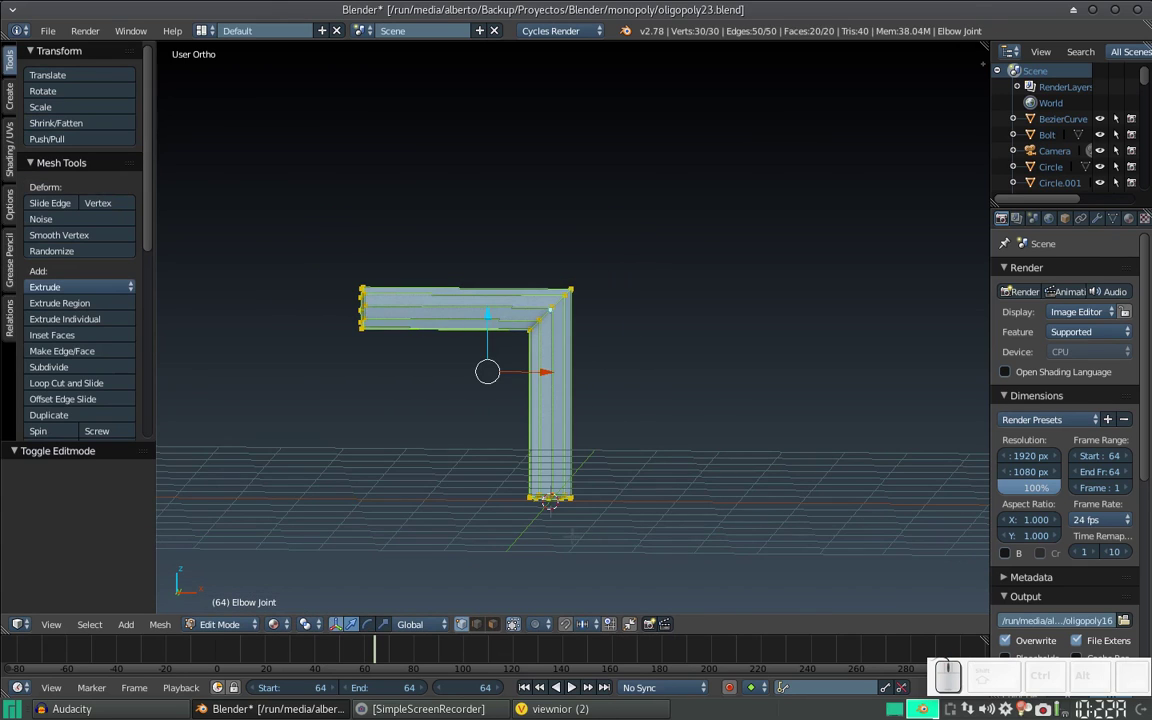
- Edit the elbow mesh to raise its bottom vertex ring about 1.2 units, shortening the vertical leg
{"action": "key", "text": "a"}
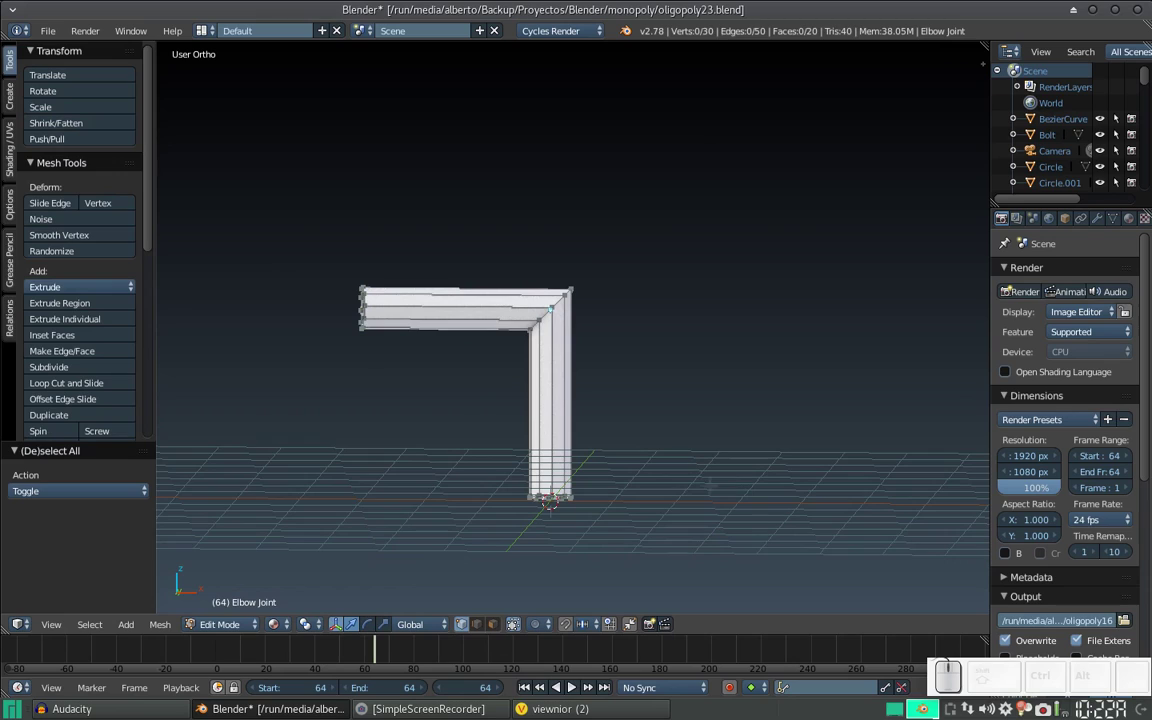
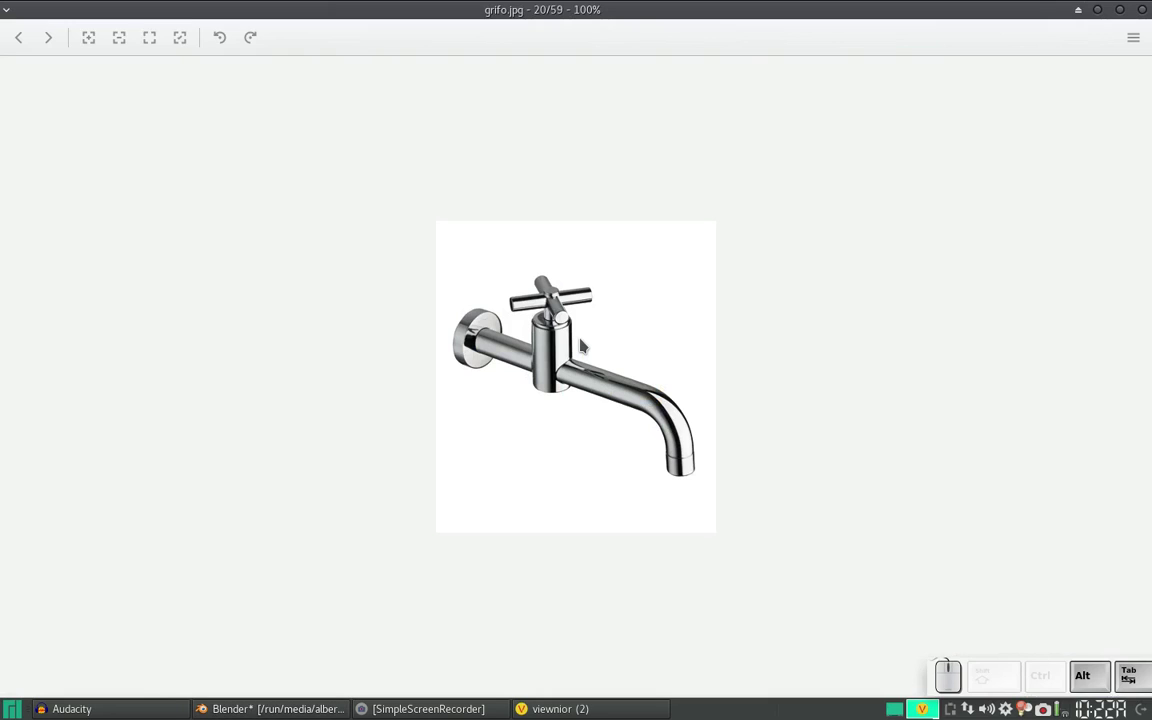
{"action": "key", "text": "alt+Tab"}
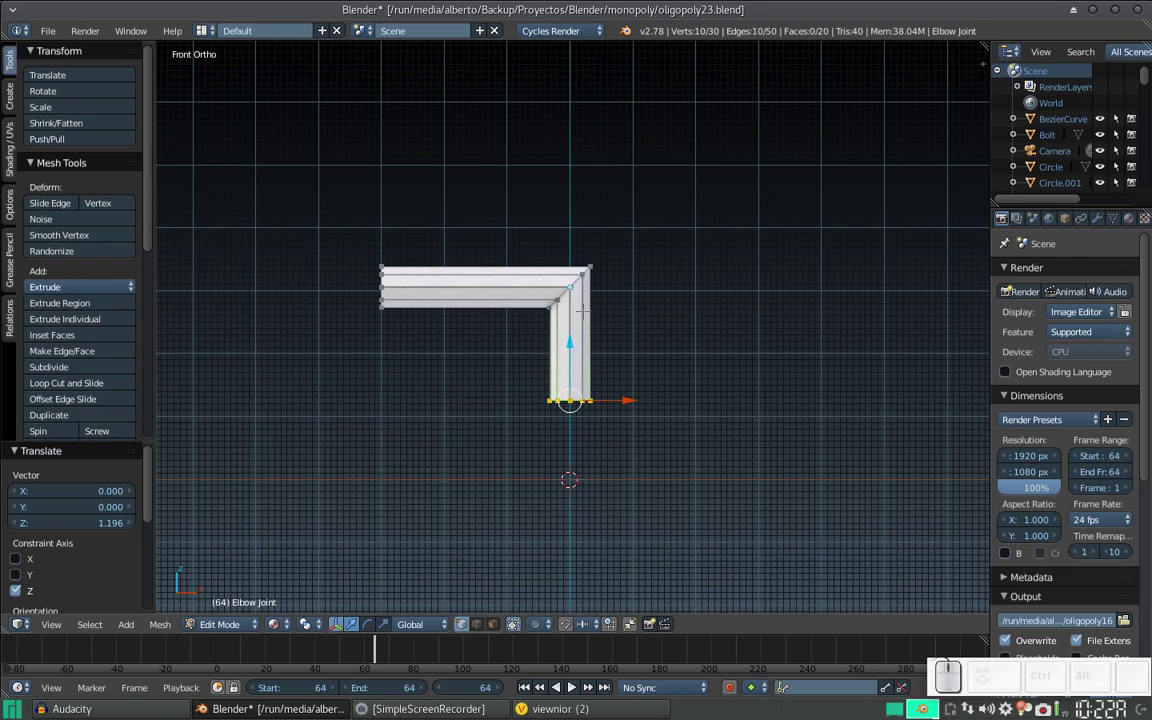
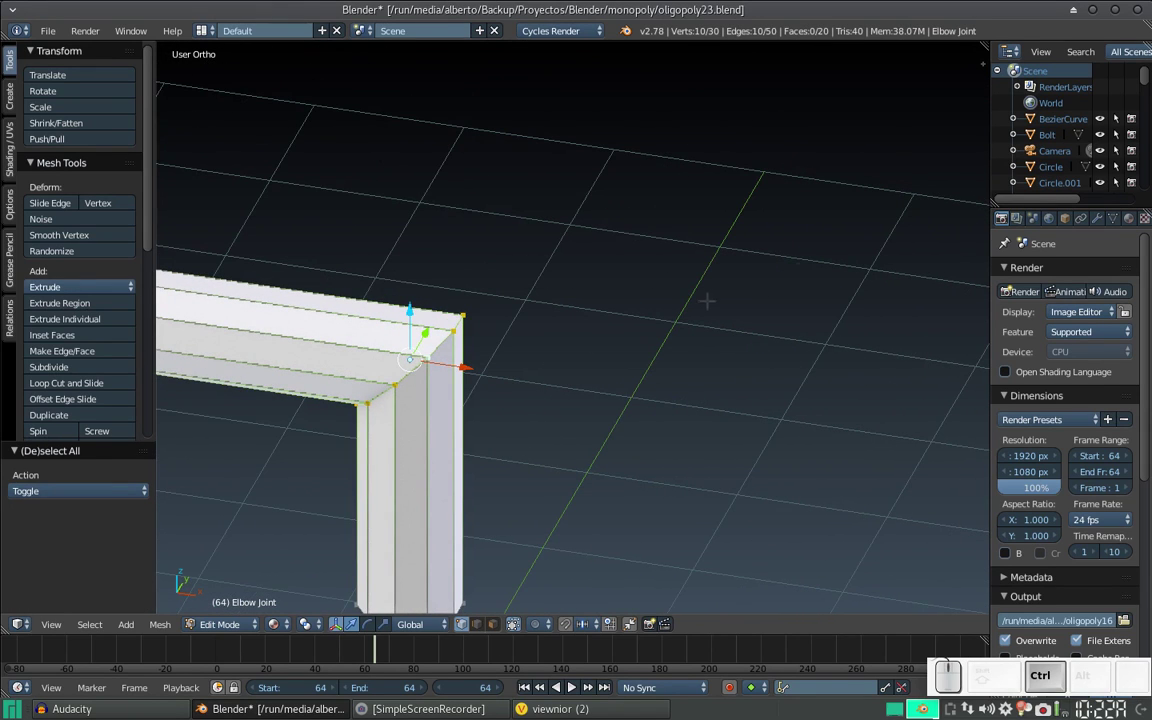
- Begin a multi-segment bevel on the elbow's sharp outer corner edges
{"action": "key", "text": "ctrl+b"}
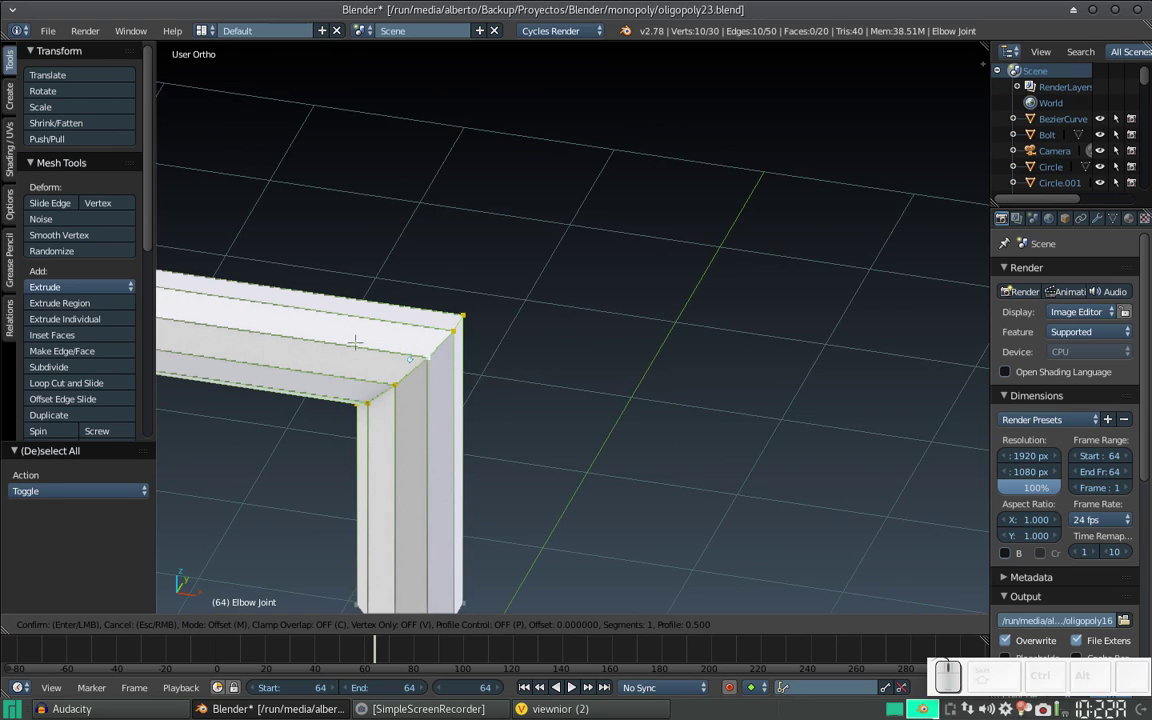
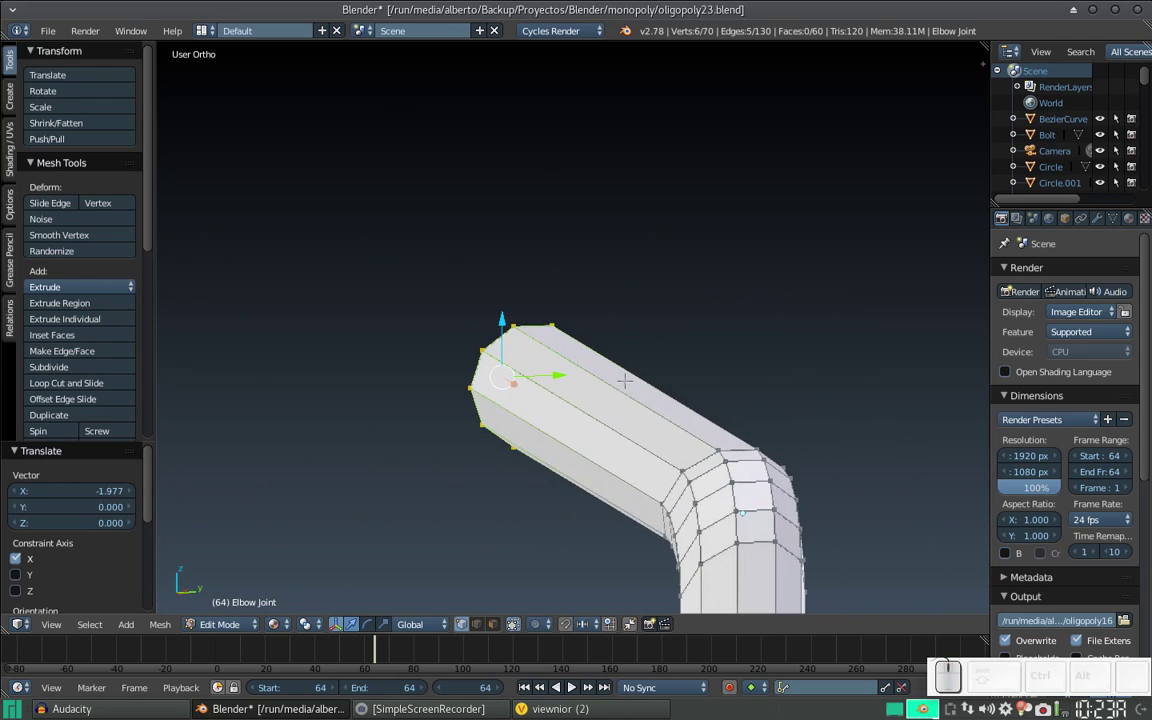
- Extrude the pipe's end ring along X to lengthen the horizontal arm, undoing a bad extrusion
{"action": "key", "text": "alt+Tab"}
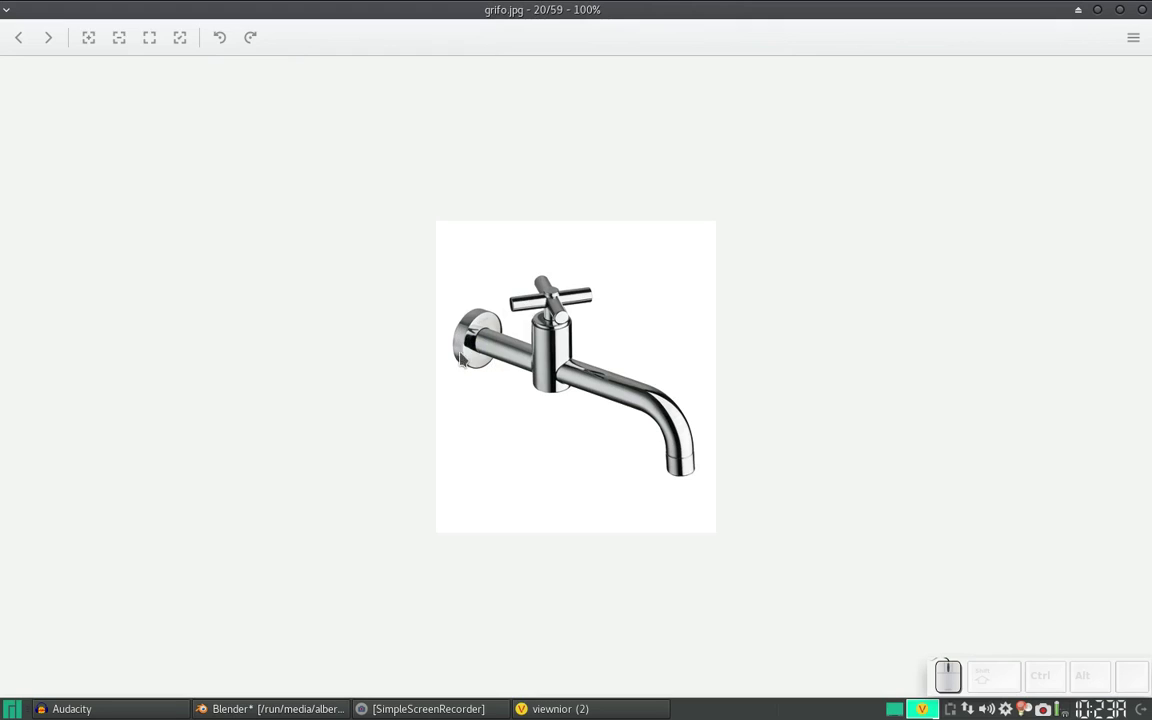
{"action": "key", "text": "alt+Tab"}
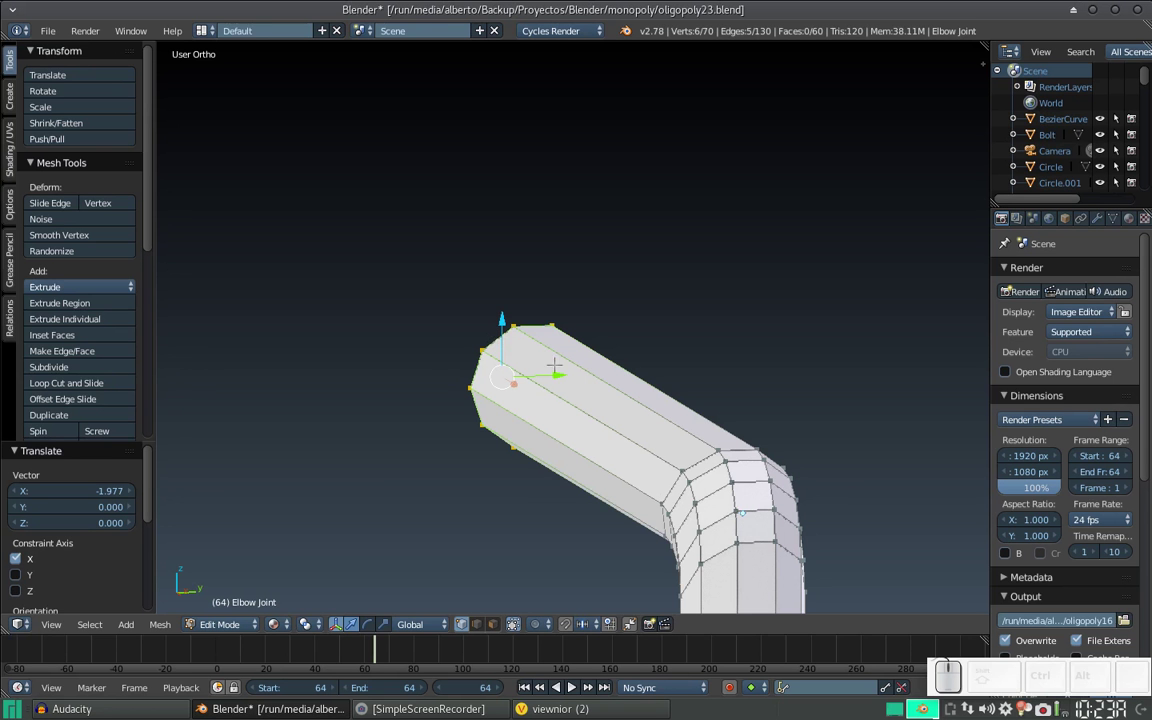
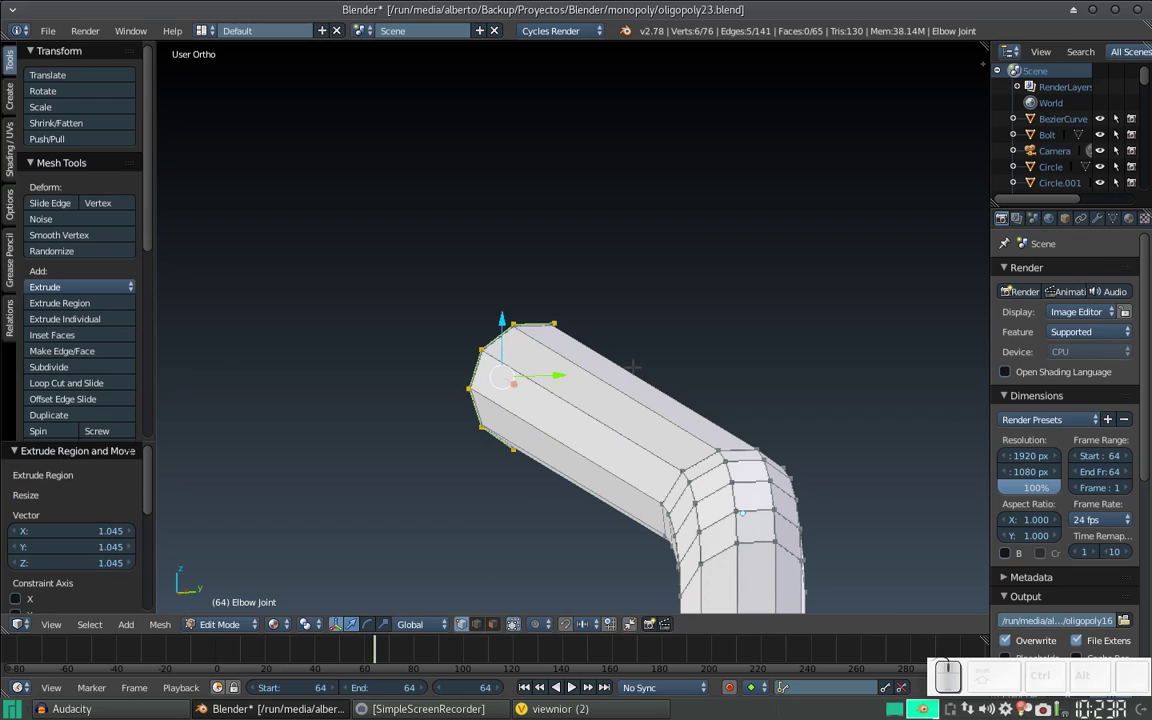
{"action": "key", "text": "e"}
{"action": "key", "text": "x"}
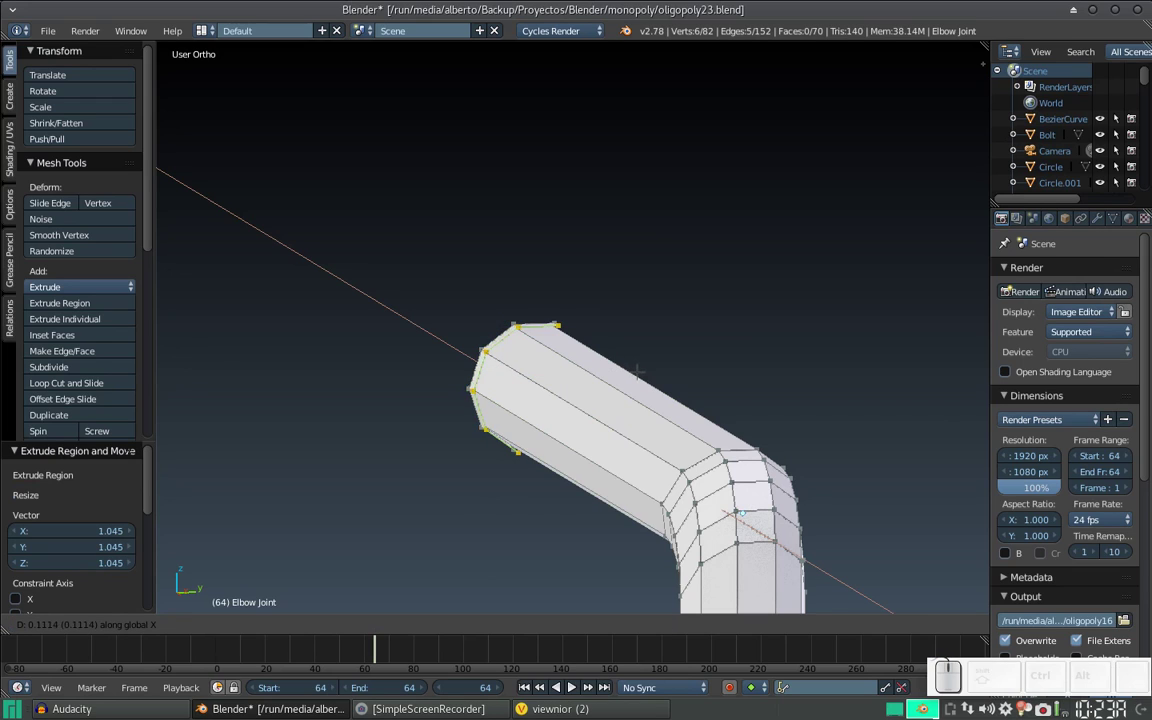
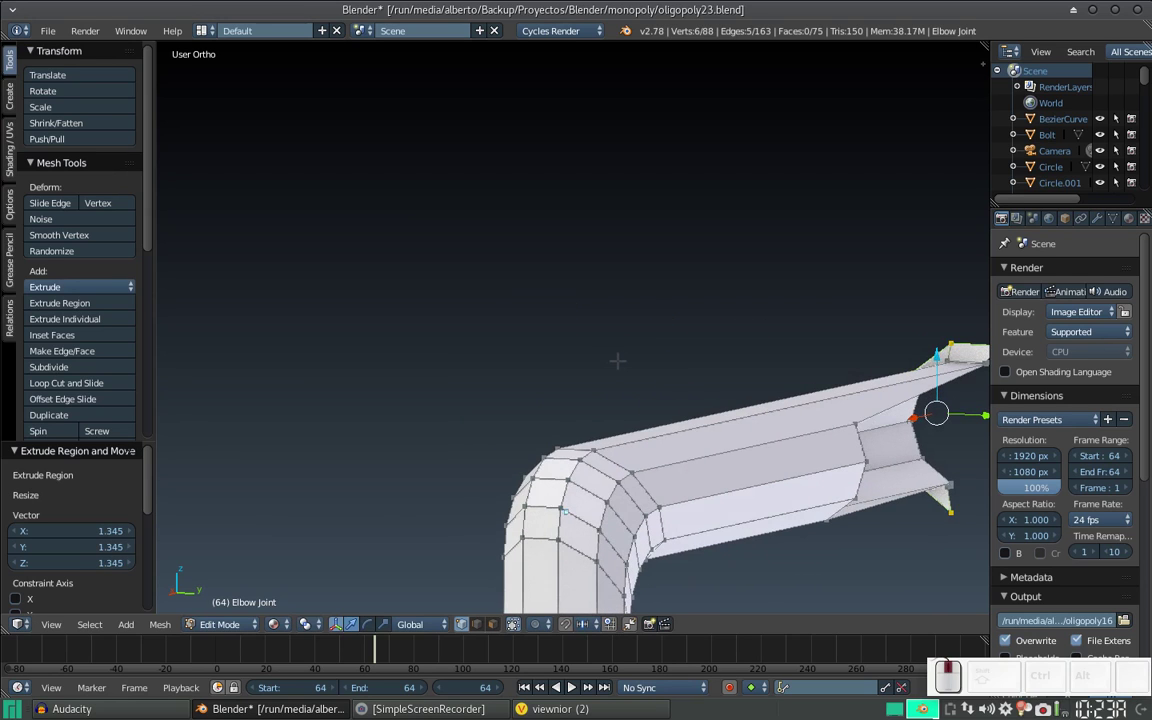
{"action": "scroll", "scroll_direction": "down", "scroll_amount": 3}
{"action": "key", "text": "ctrl+z"}
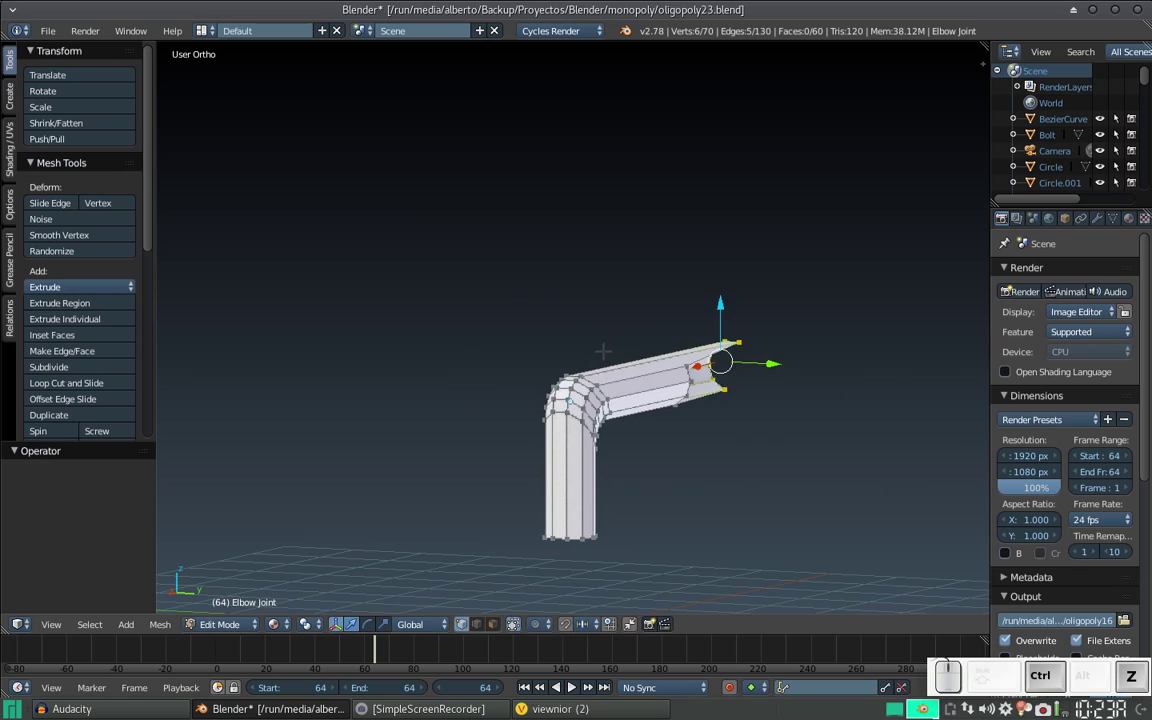
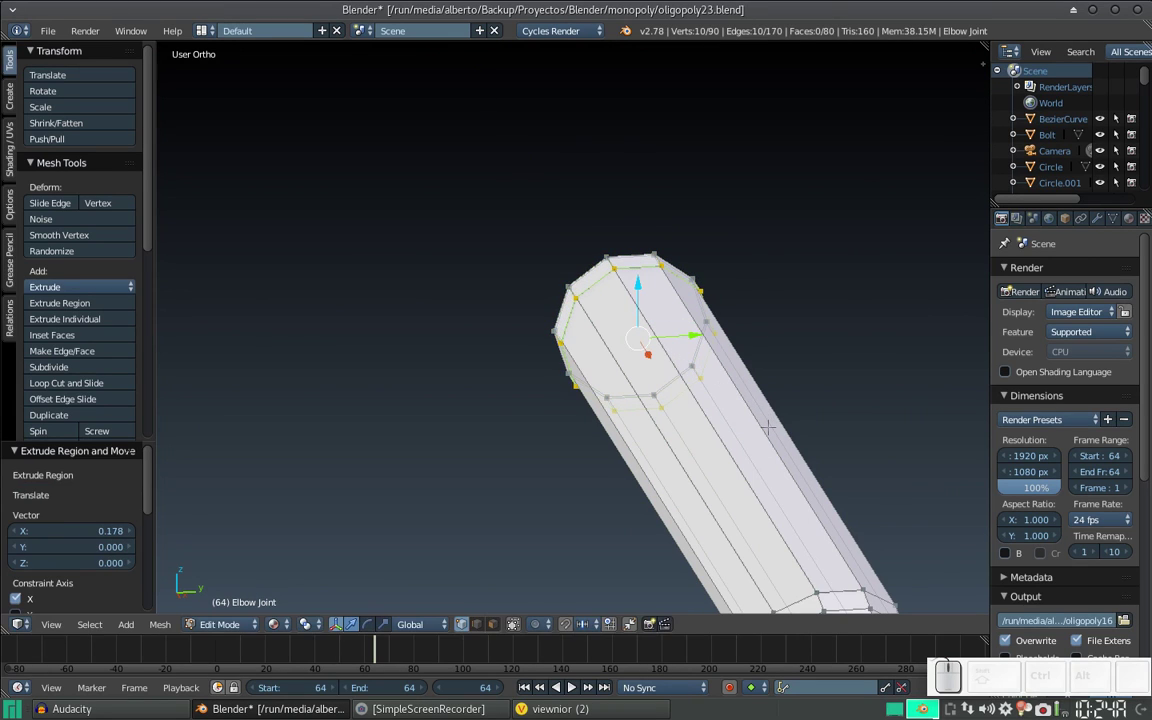
- Extrude the pipe's end ring again and scale it outward into a collar
{"action": "key", "text": "e"}
{"action": "key", "text": "s"}
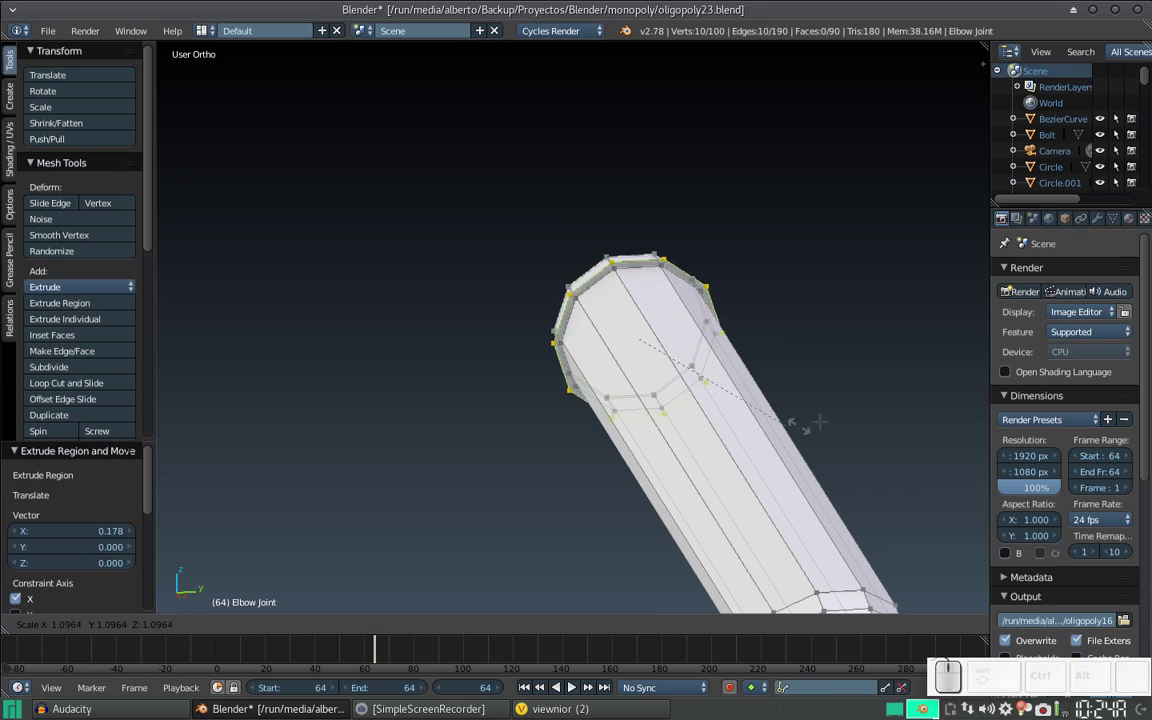
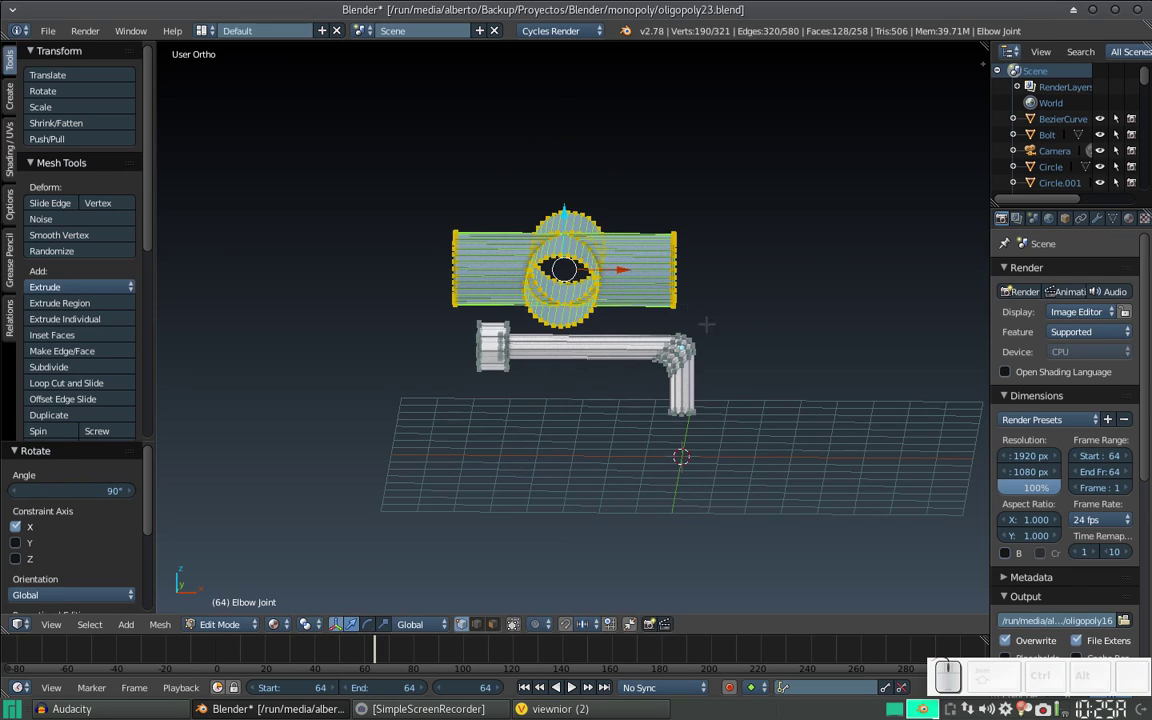
- Shrink, shift along X and rotate the cross-joint above the pipe, then view it from the front
{"action": "key", "text": "s"}
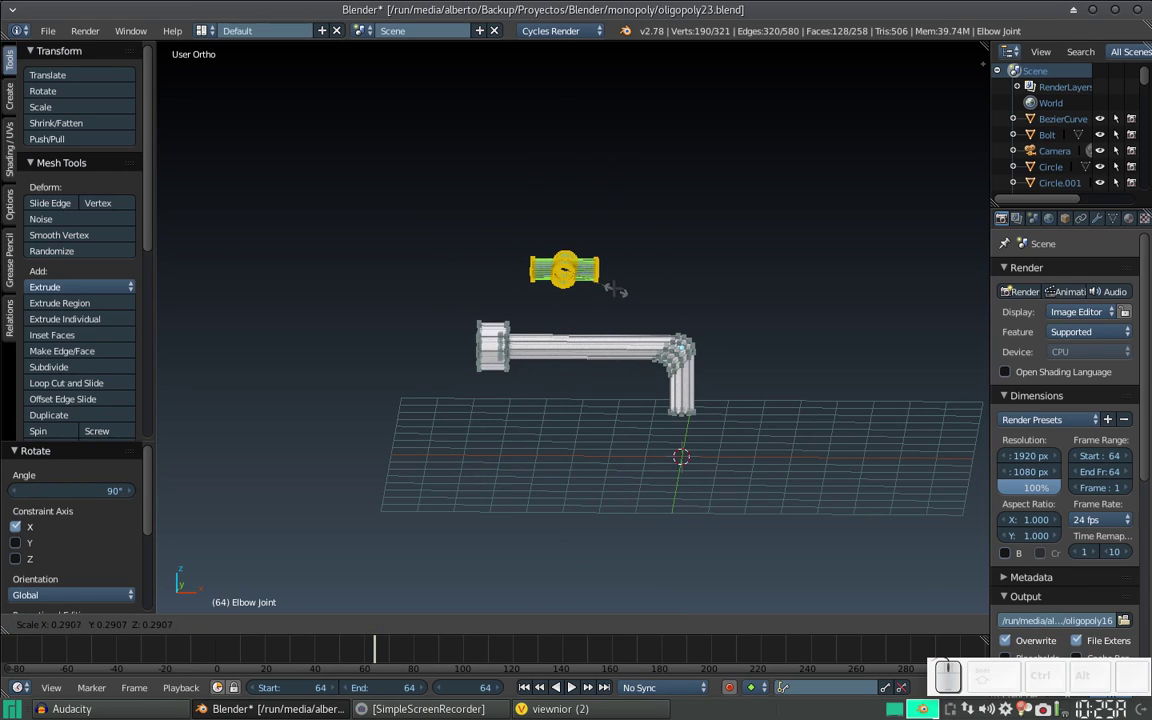
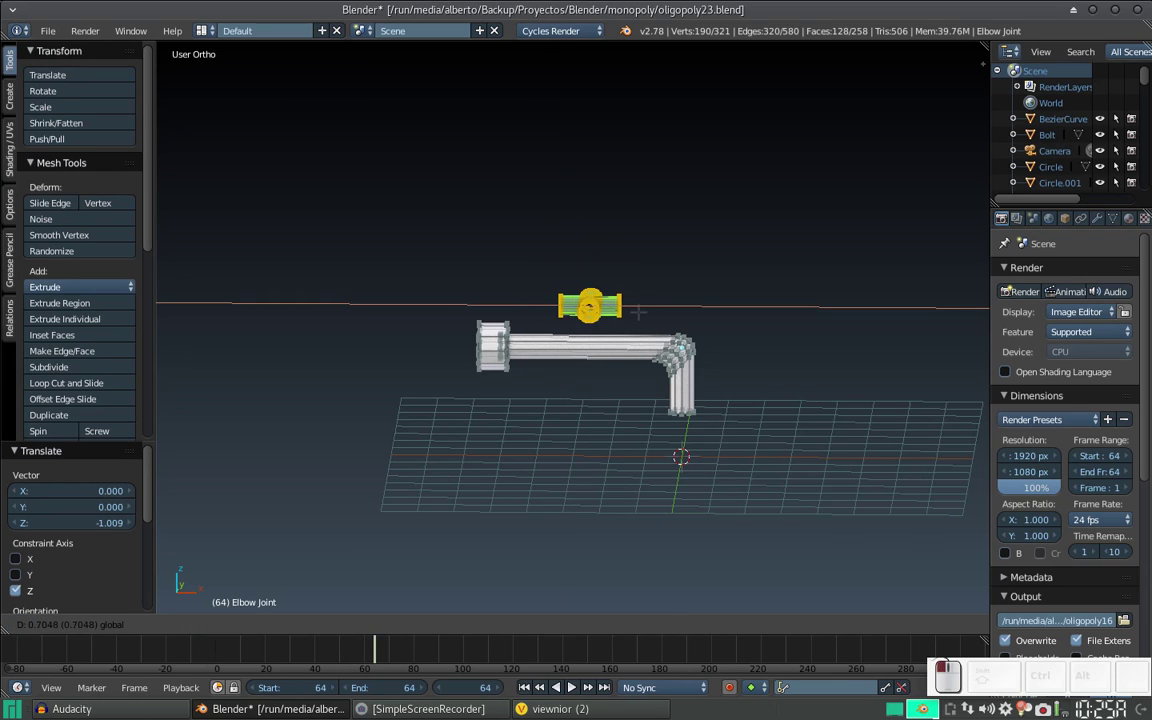
{"action": "key", "text": "r"}
{"action": "key", "text": "x"}
{"action": "key", "text": "Escape"}
{"action": "key", "text": "r"}
{"action": "key", "text": "z"}
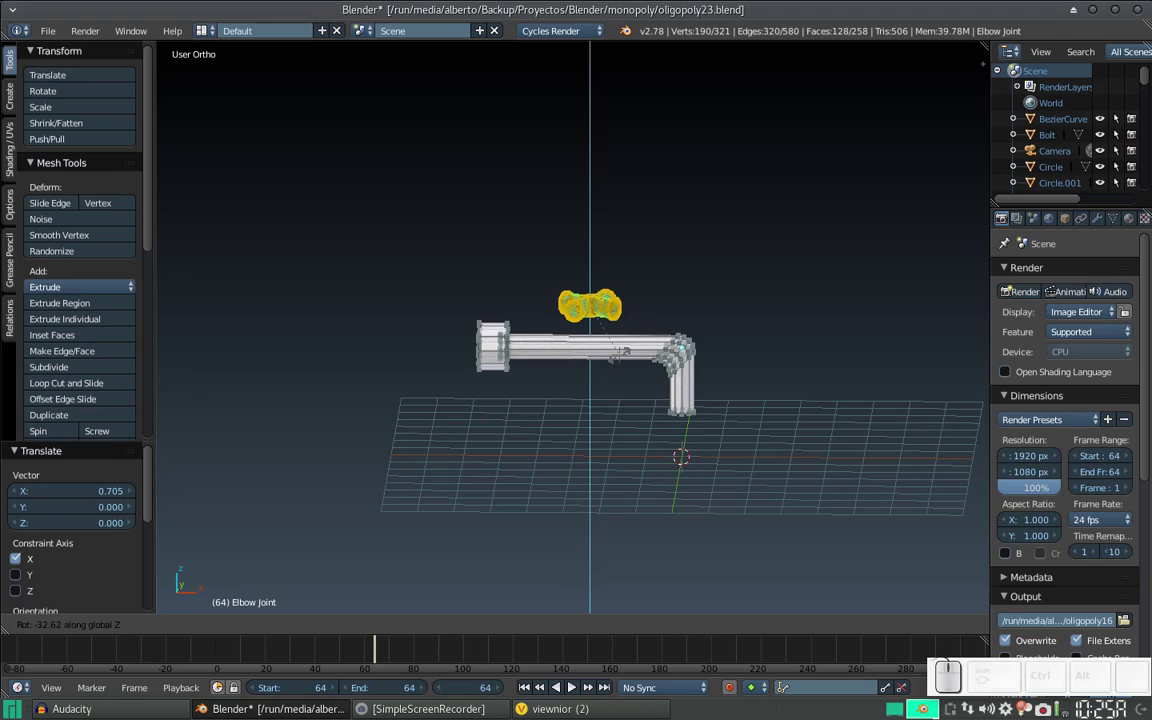
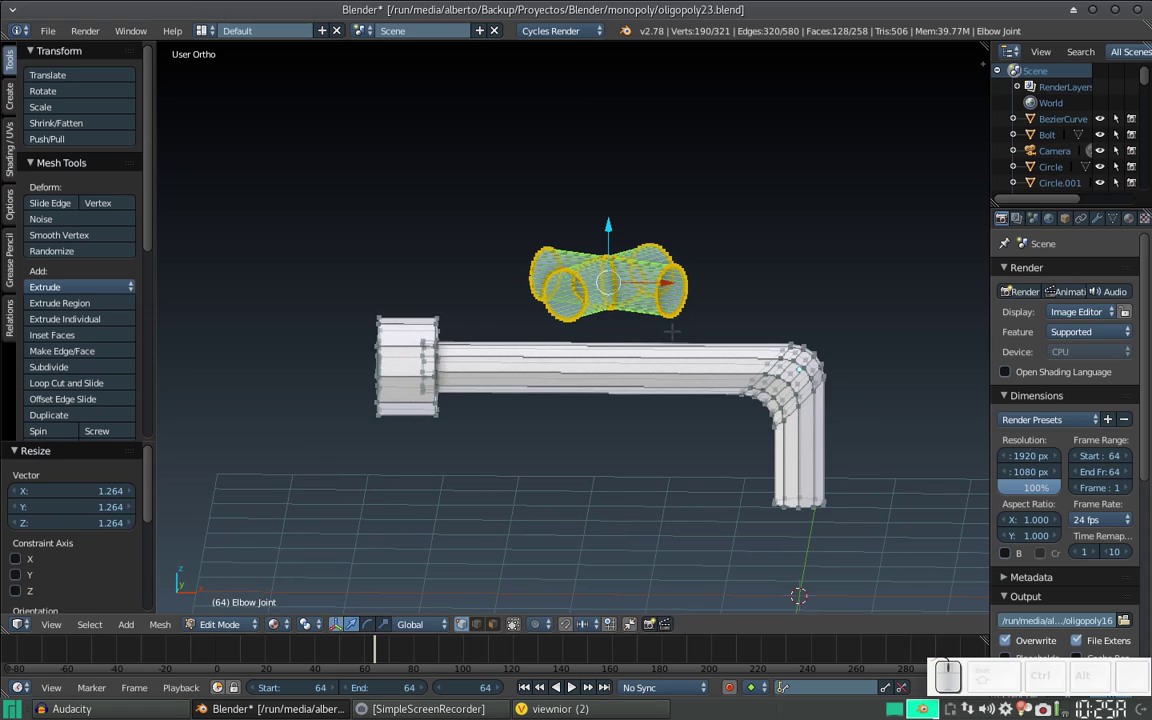
{"action": "key", "text": "KP_1"}
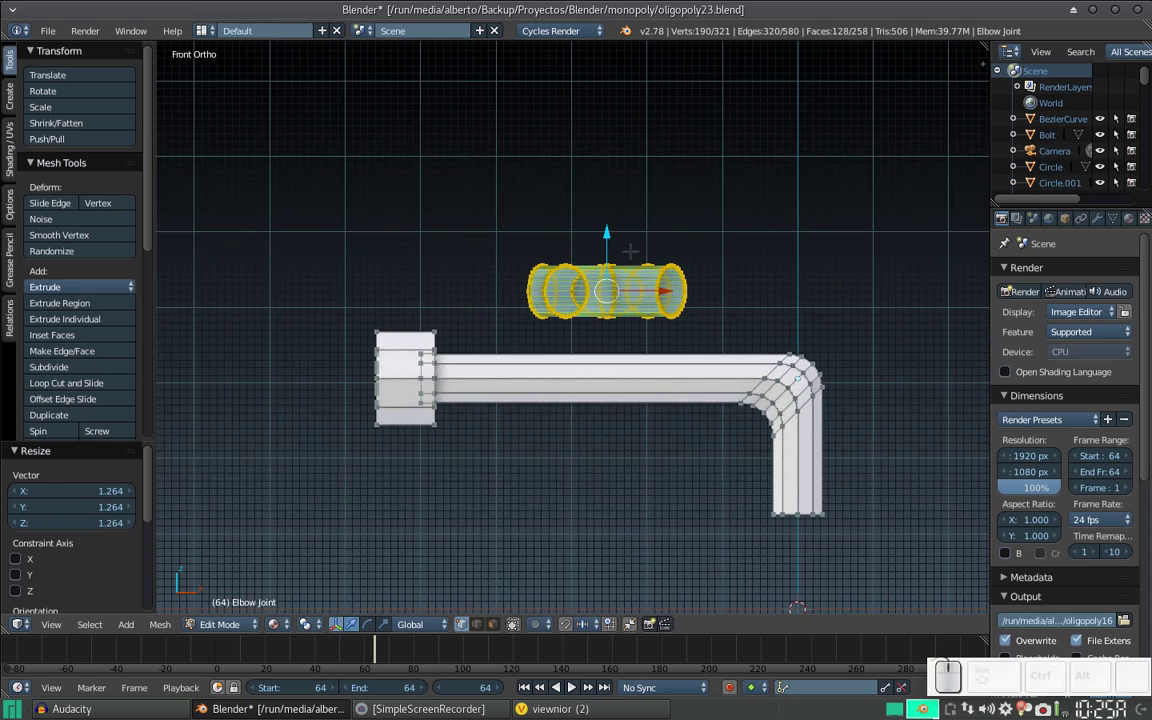
- Check the faucet photo and try a Shift+Z-constrained scale on the joint, then cancel it
{"action": "key", "text": "alt+Tab"}
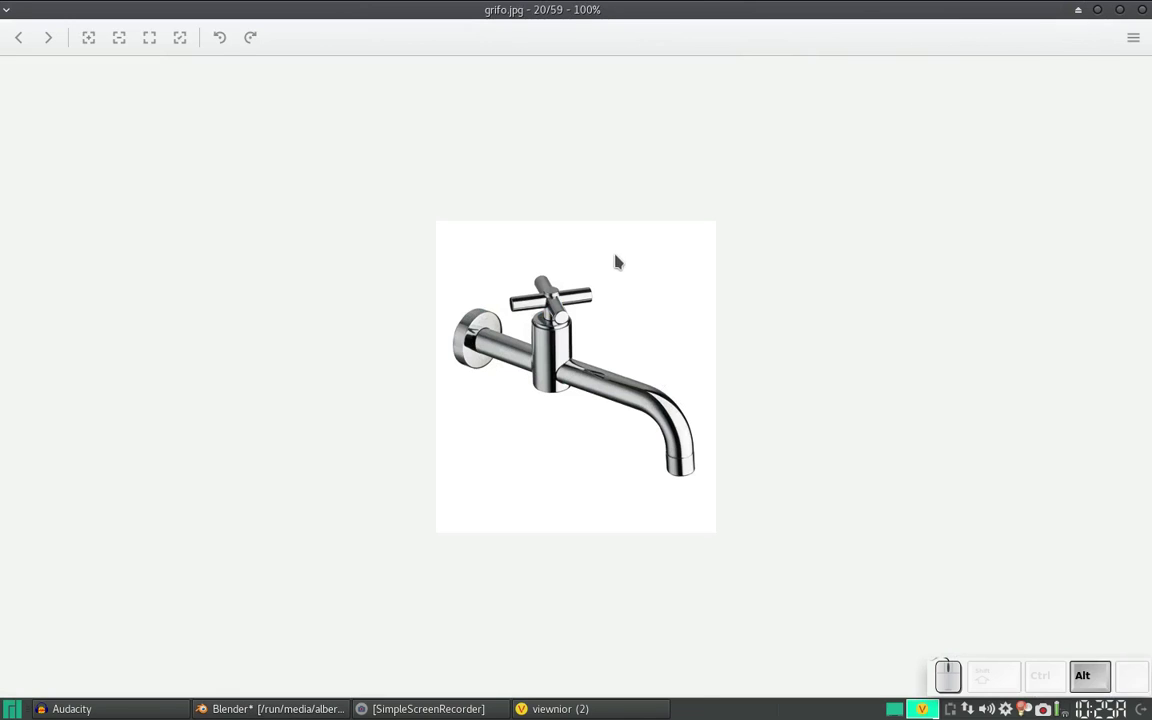
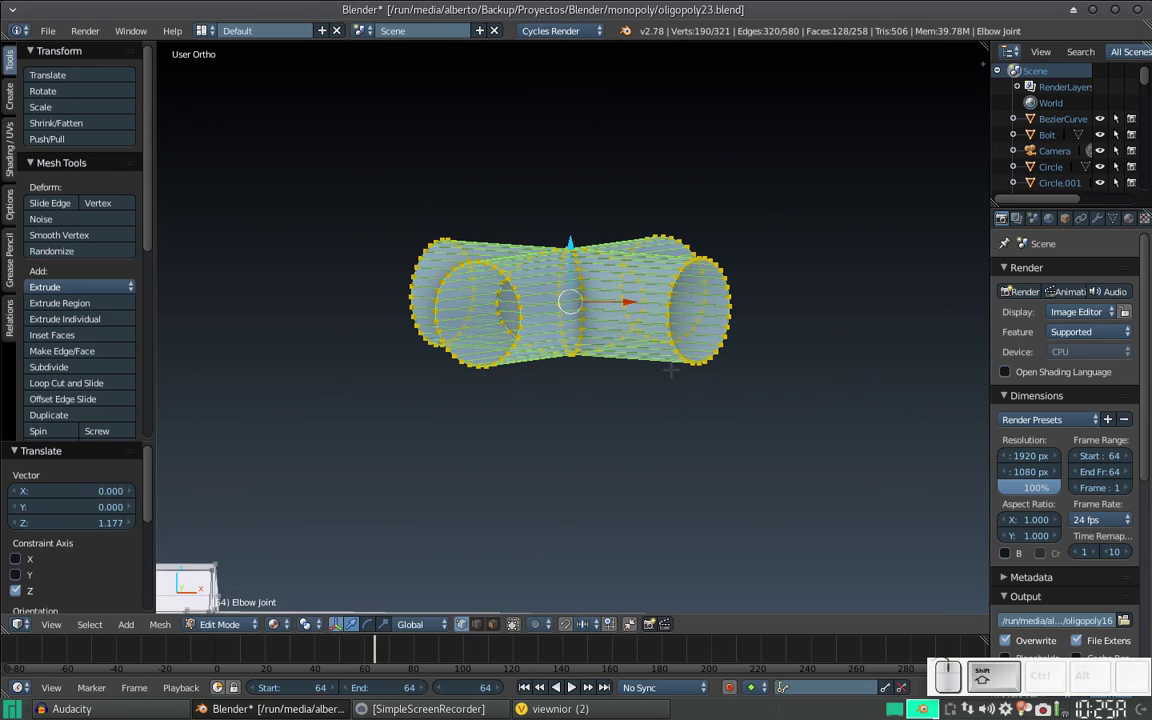
{"action": "key", "text": "s"}
{"action": "key", "text": "shift+z"}
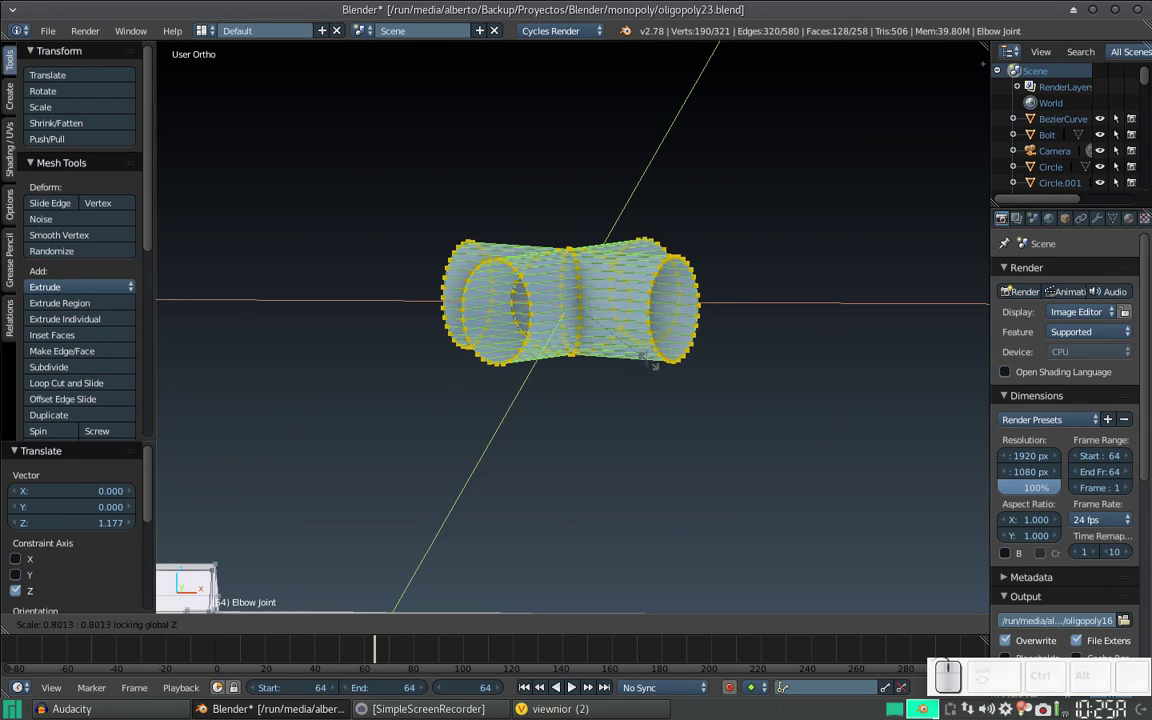
{"action": "key", "text": "Escape"}
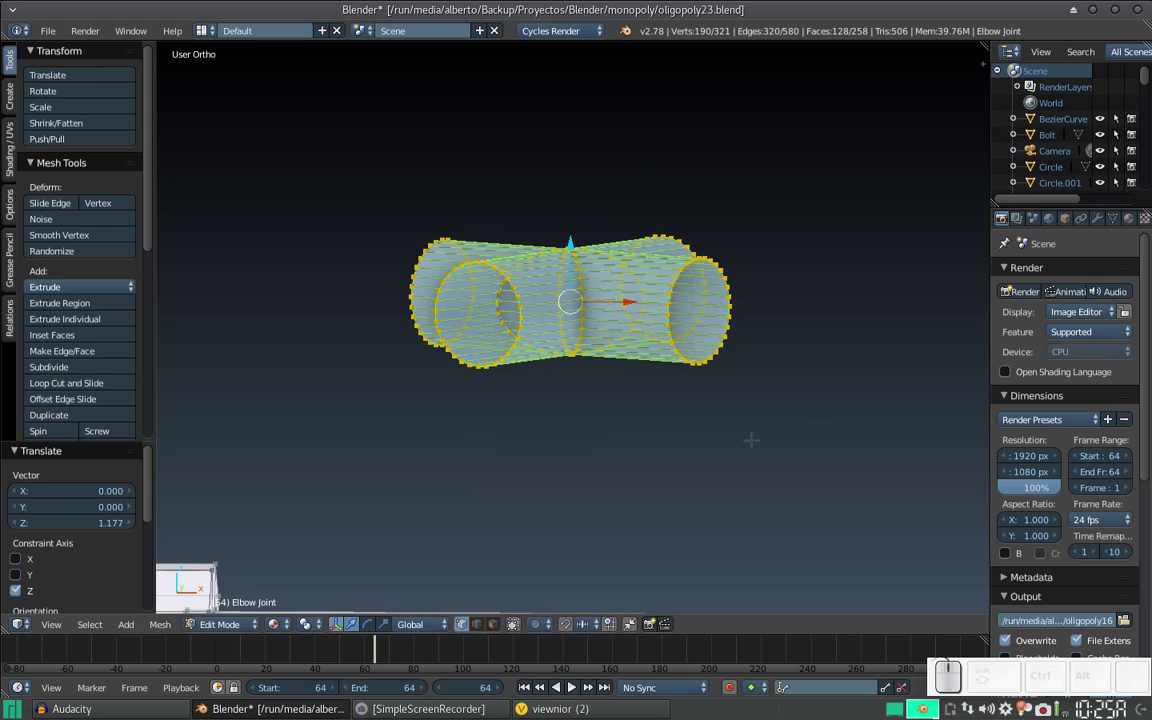
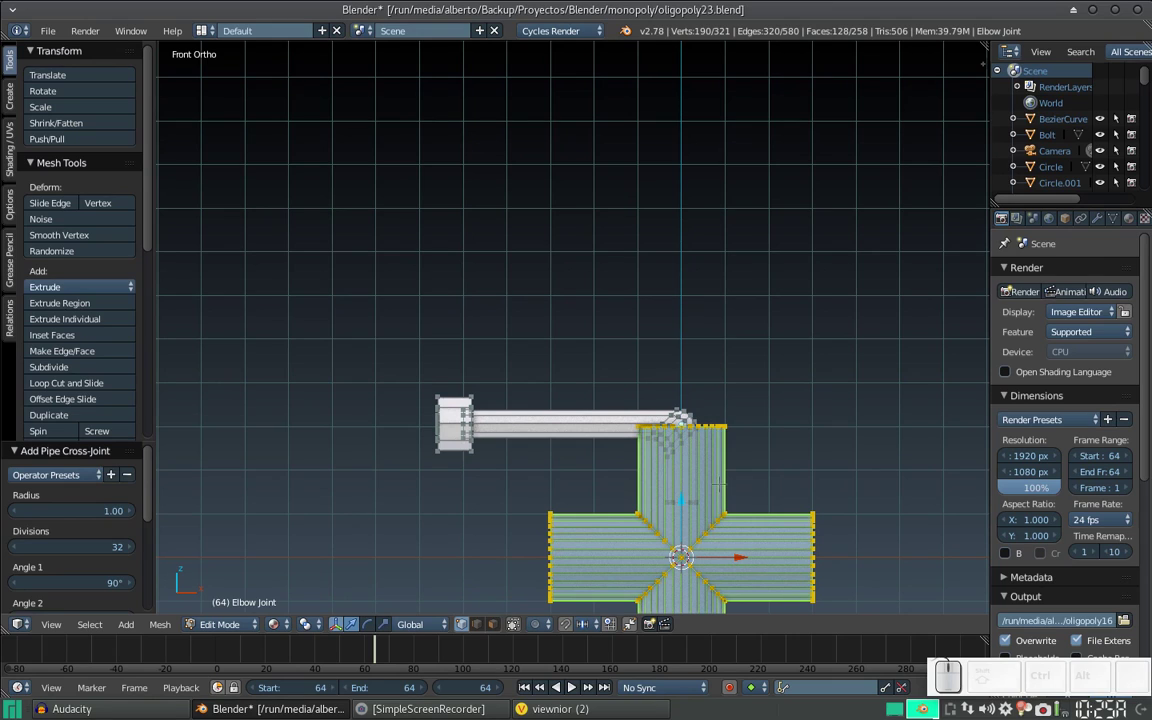
- Delete the old cross-joint and add a fresh Pipe Cross-Joint at the scene centre
{"action": "key", "text": "r"}
{"action": "key", "text": "x"}
{"action": "key", "text": "KP_9"}
{"action": "key", "text": "KP_0"}
{"action": "key", "text": "KP_Enter"}
{"action": "key", "text": "ctrl+z"}
{"action": "key", "text": "ctrl+shift+z"}
{"action": "key", "text": "ctrl+shift+a"}
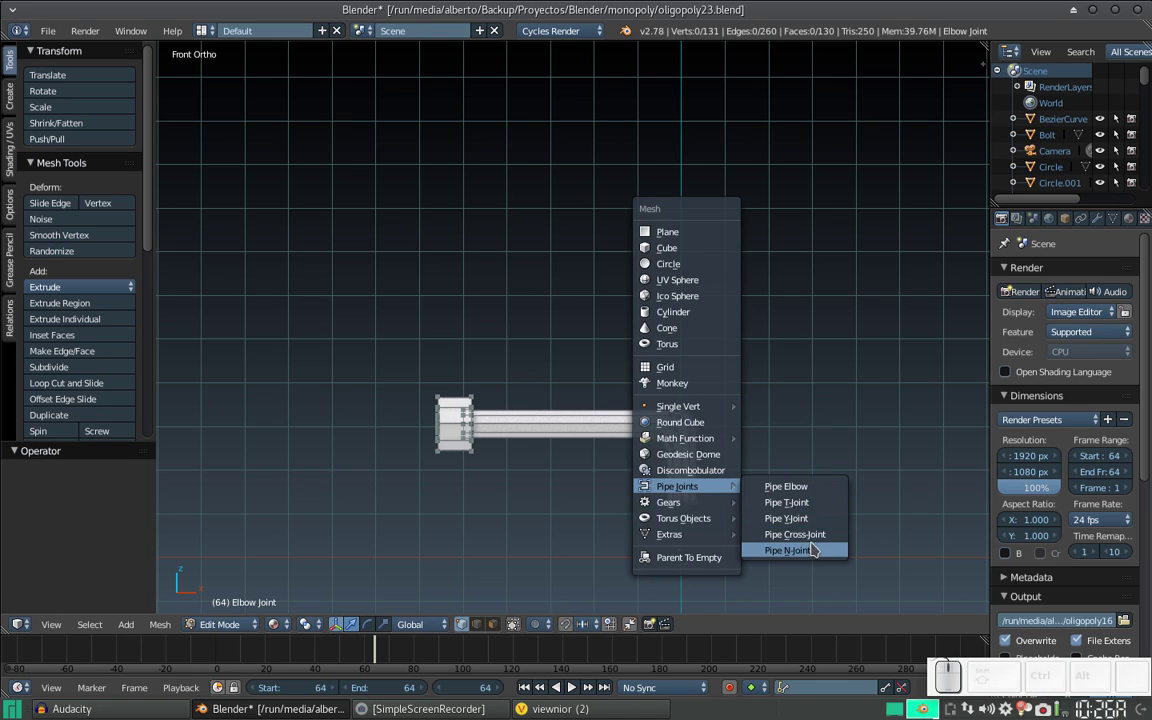
{"action": "left_click", "coordinate": [822, 542]}
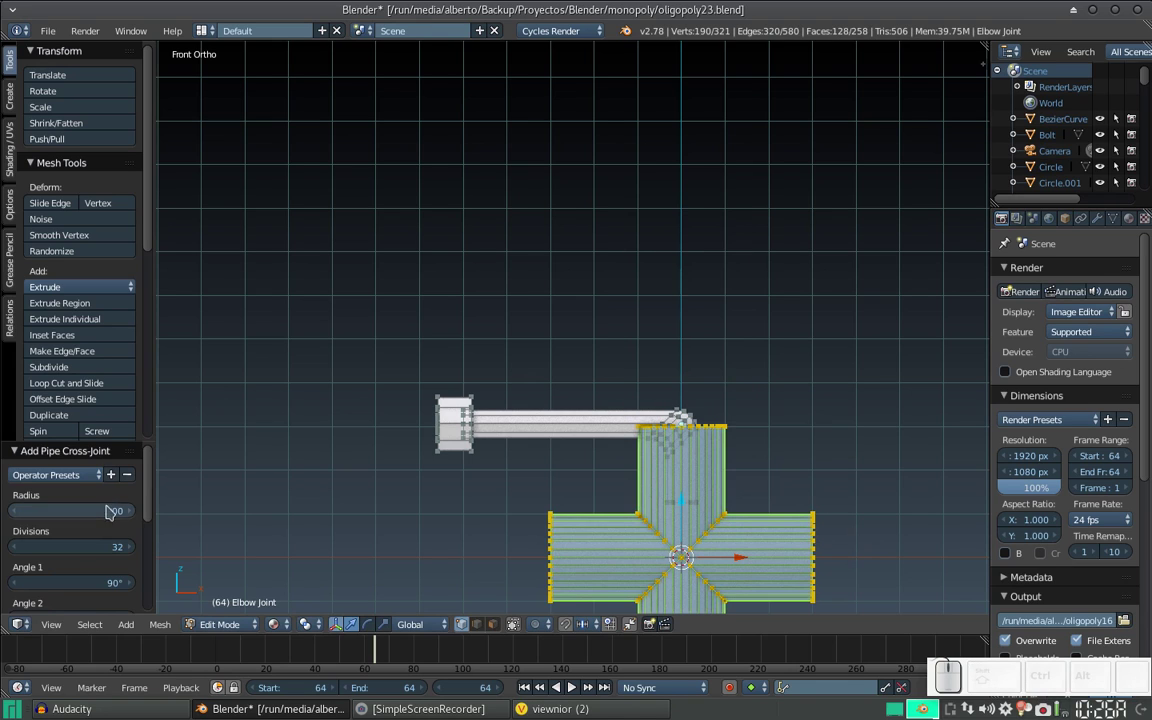
- Set the new cross-joint's Radius to 0.5 and Divisions to 10, then start moving it vertically
{"action": "scroll", "scroll_direction": "down", "scroll_amount": 3}
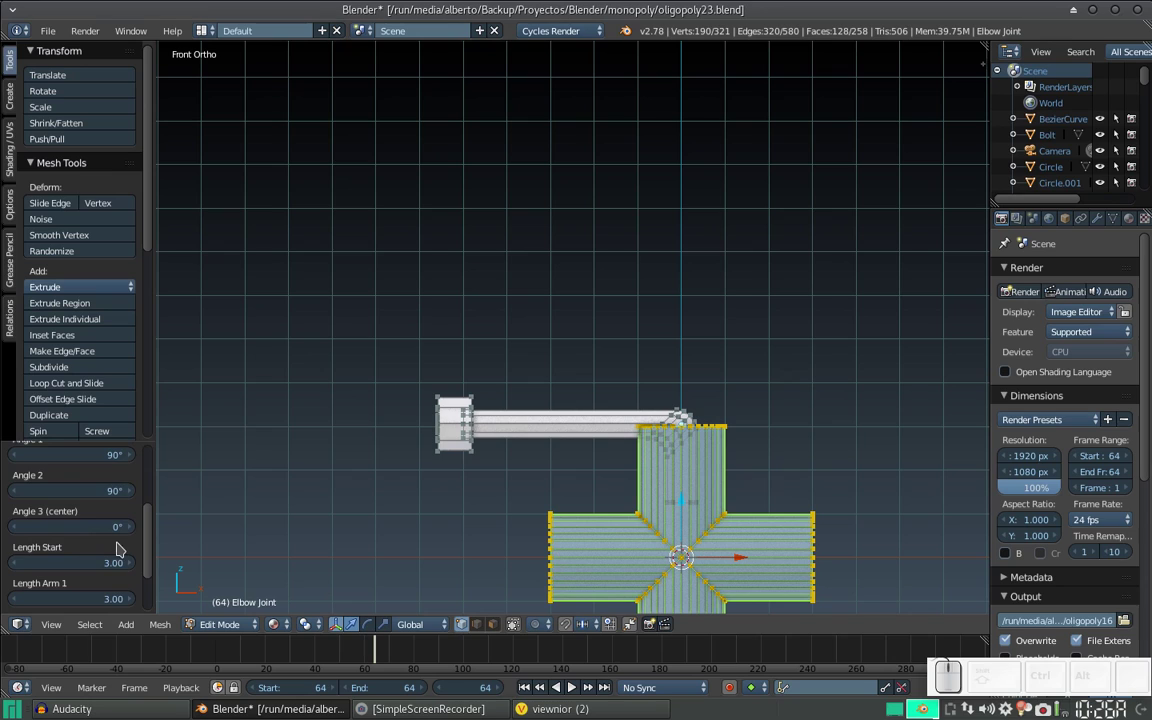
{"action": "scroll", "scroll_direction": "down", "scroll_amount": 3}
{"action": "scroll", "scroll_direction": "up", "scroll_amount": 3}
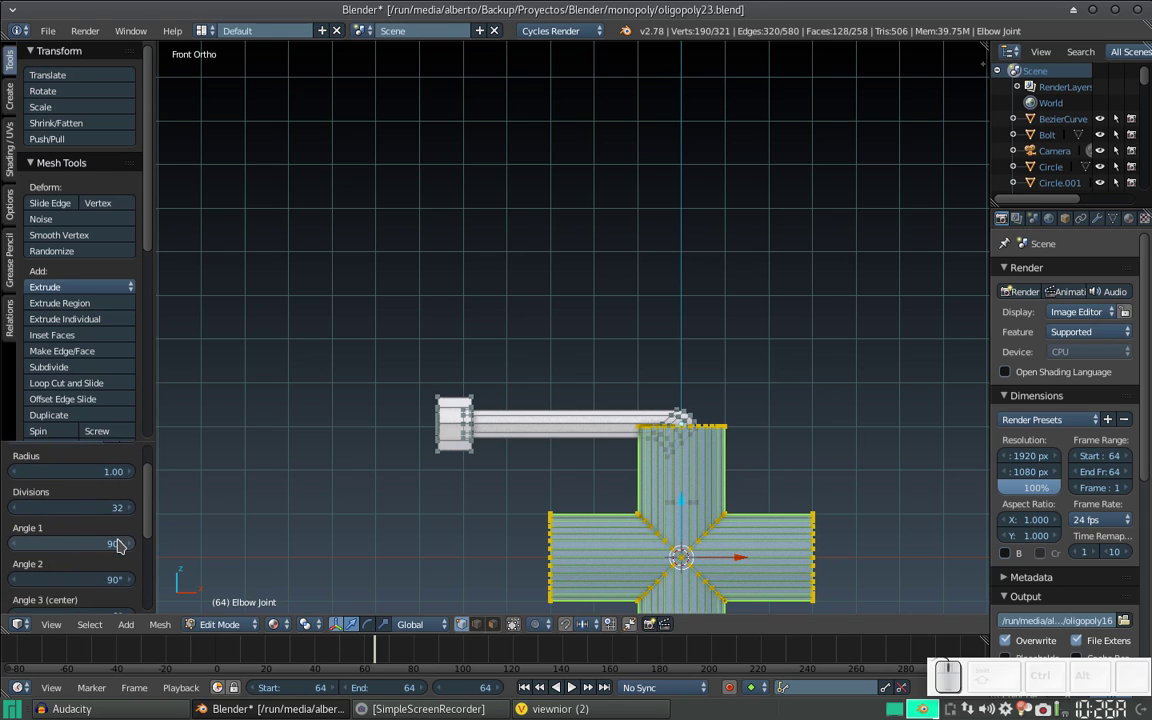
{"action": "scroll", "scroll_direction": "up", "scroll_amount": 3}
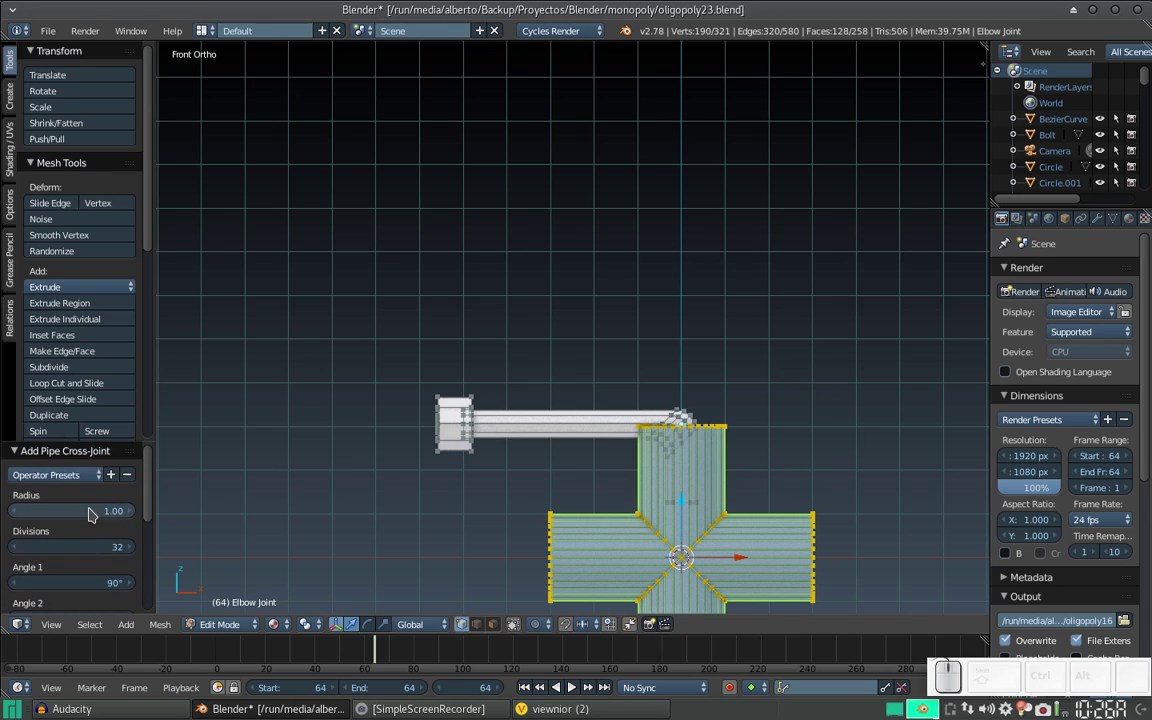
{"action": "left_click", "coordinate": [91, 519]}
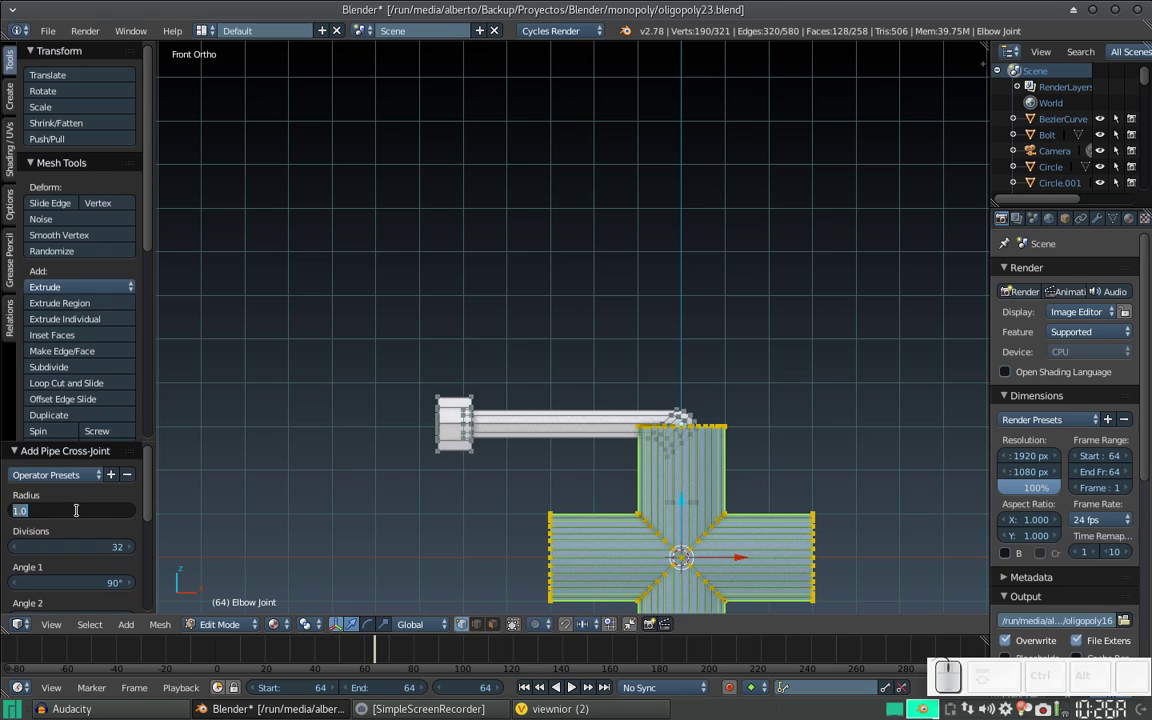
{"action": "key", "text": "KP_Decimal"}
{"action": "key", "text": "KP_5"}
{"action": "key", "text": "KP_Enter"}
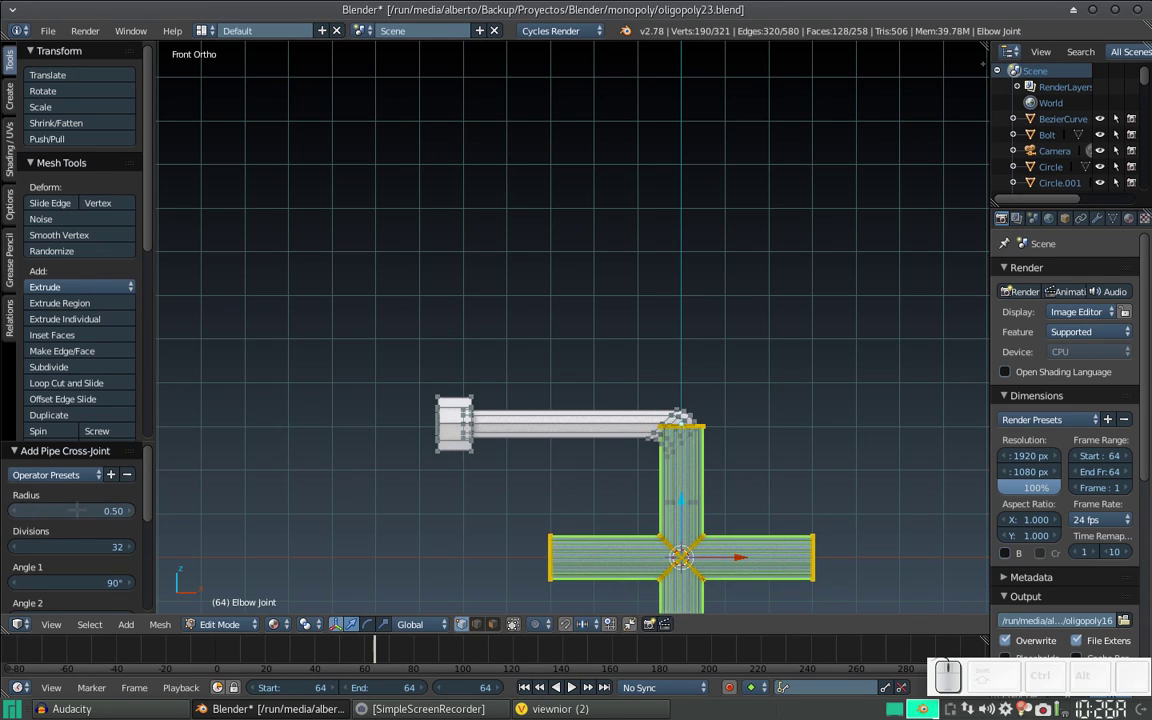
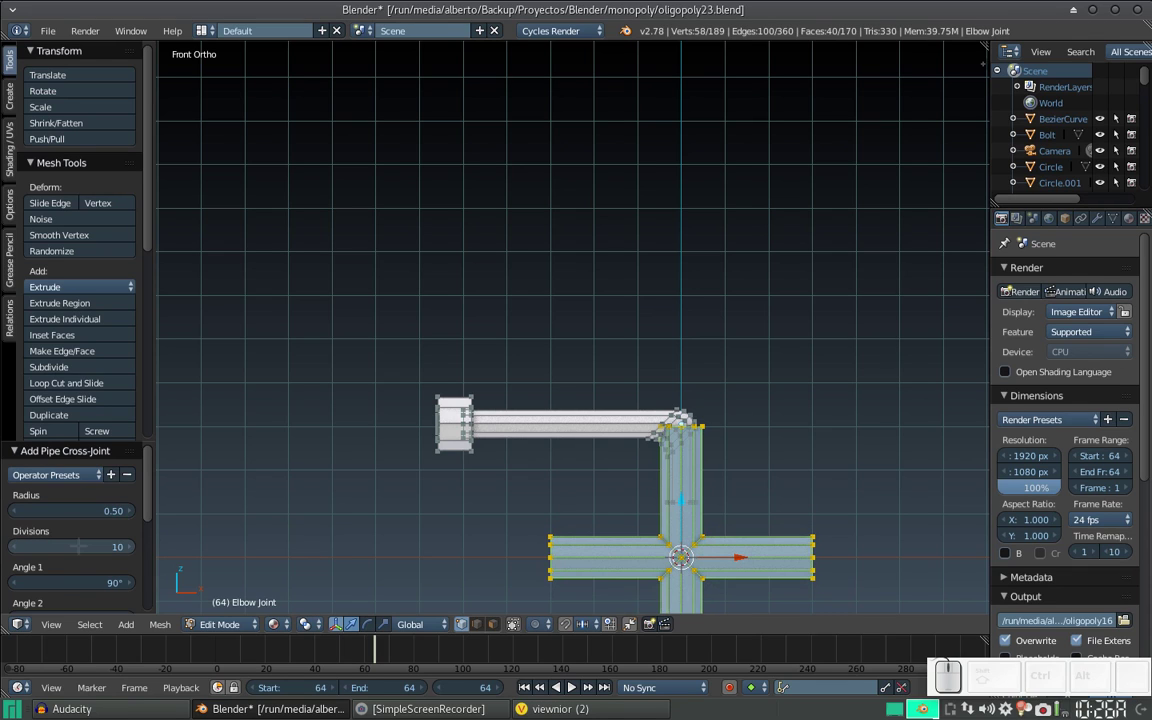
{"action": "scroll", "scroll_direction": "down", "scroll_amount": 3}
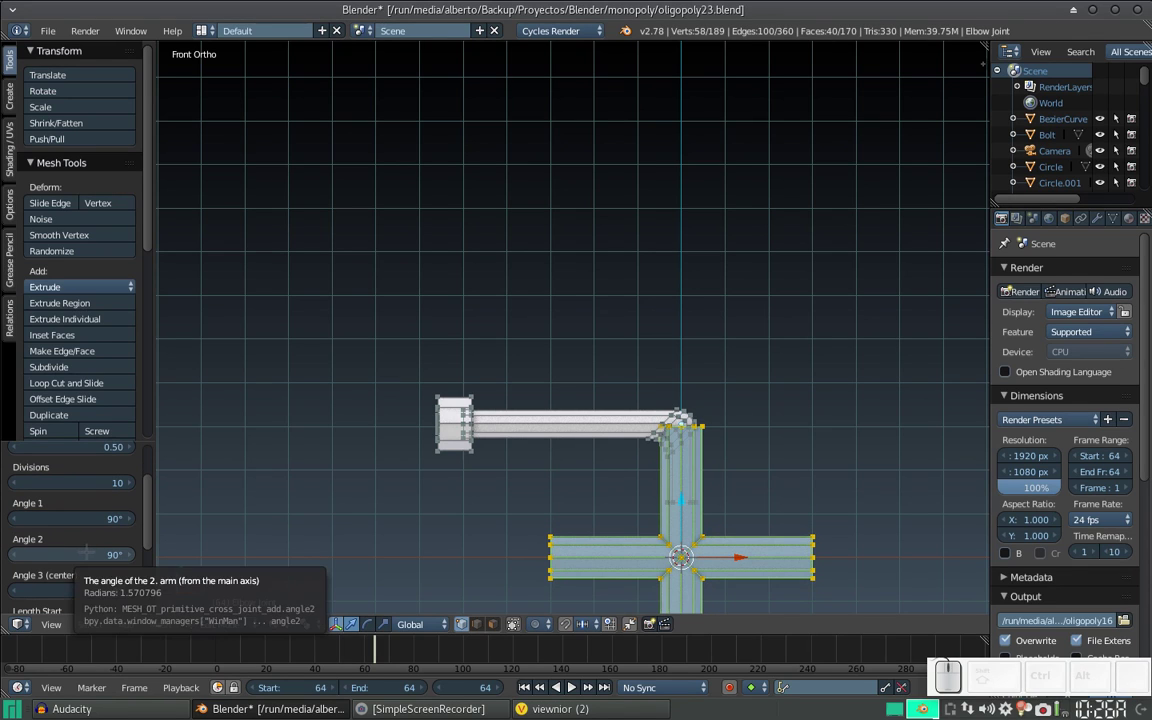
{"action": "scroll", "scroll_direction": "down", "scroll_amount": 3}
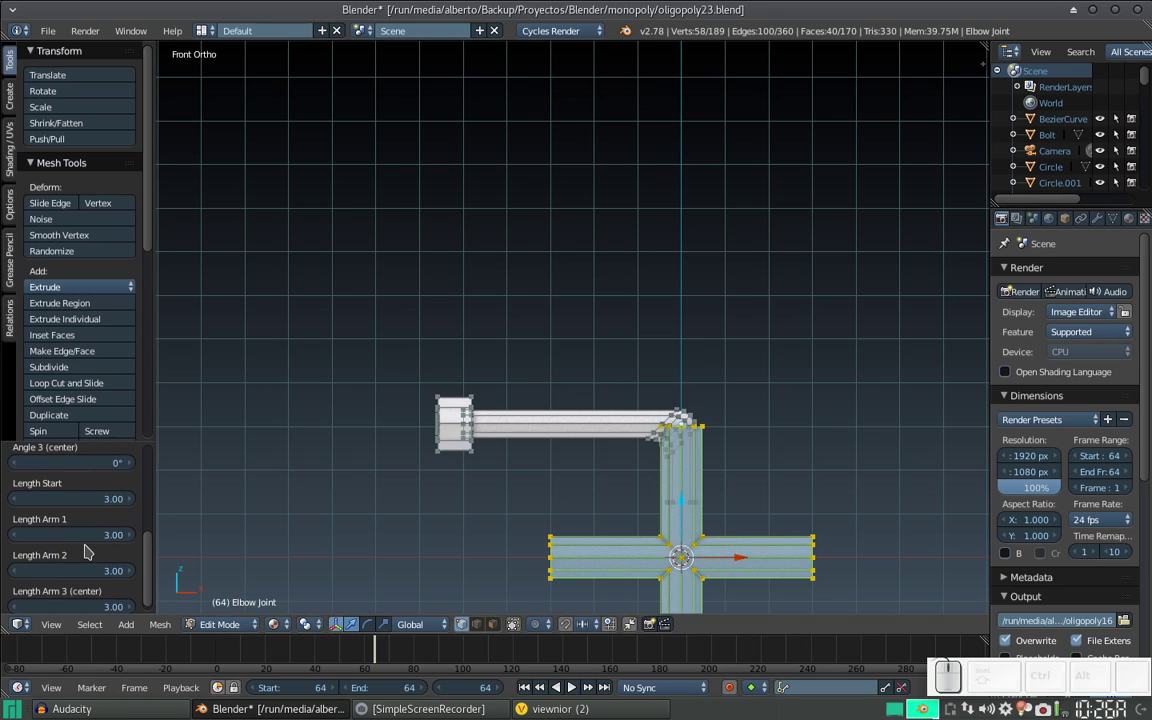
{"action": "scroll", "scroll_direction": "down", "scroll_amount": 3}
{"action": "scroll", "scroll_direction": "down", "scroll_amount": 3}
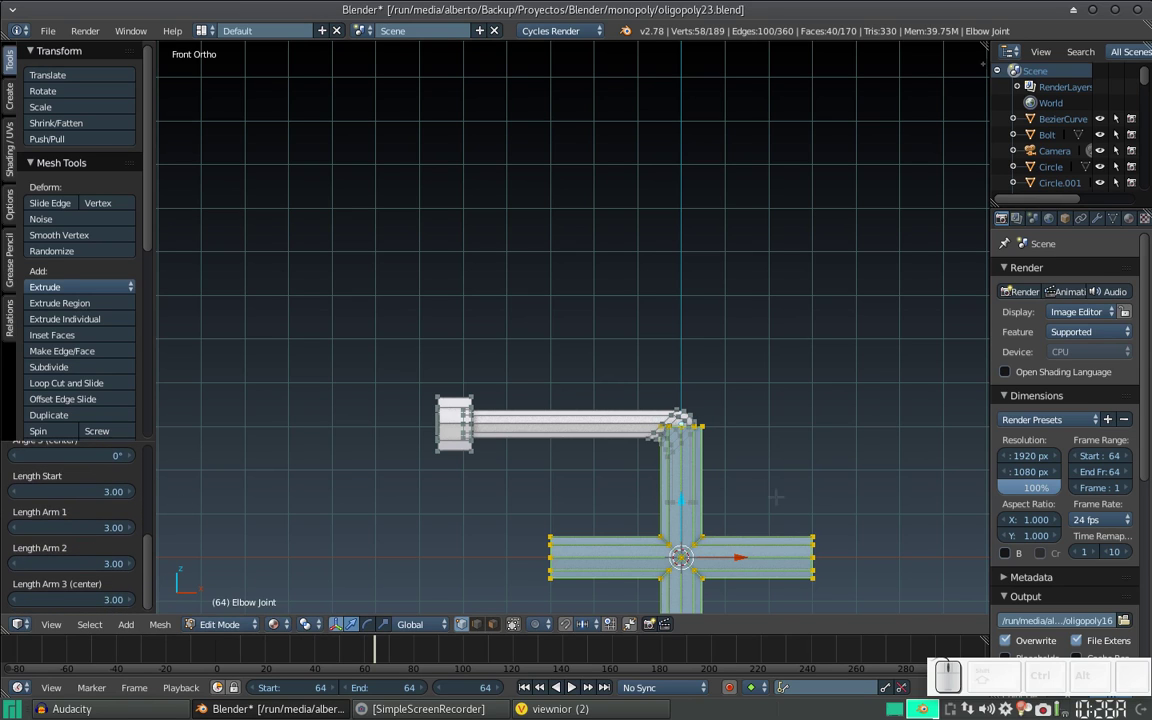
{"action": "key", "text": "Tab"}
{"action": "key", "text": "Tab"}
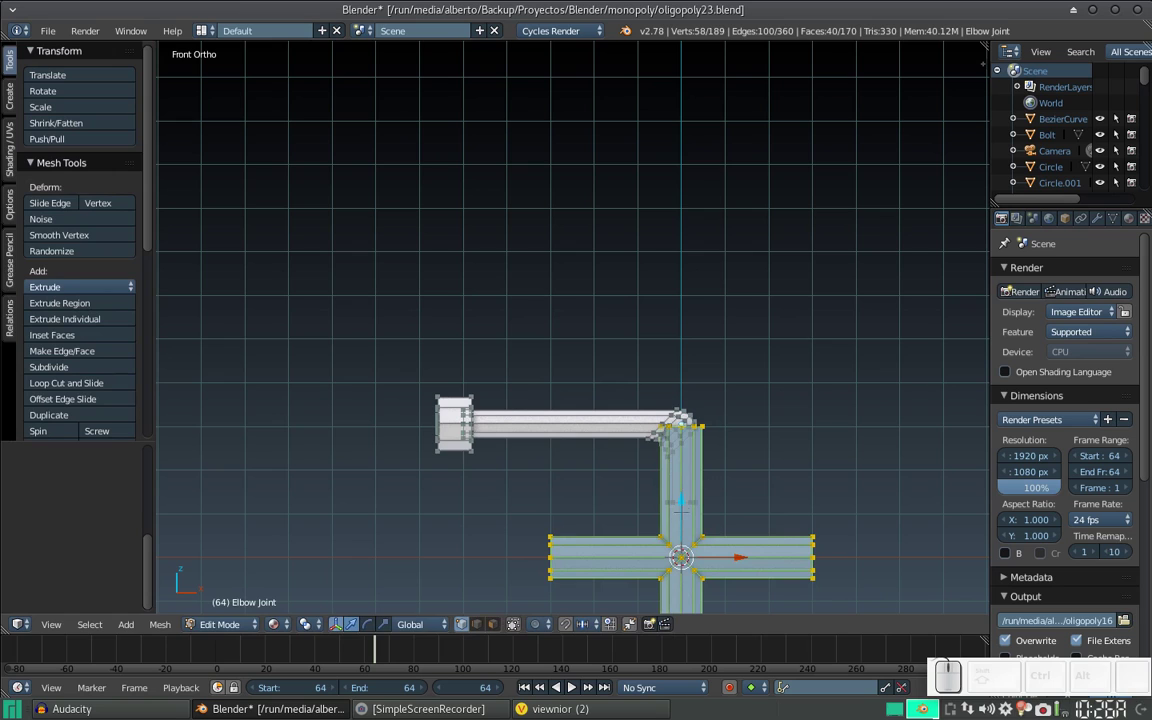
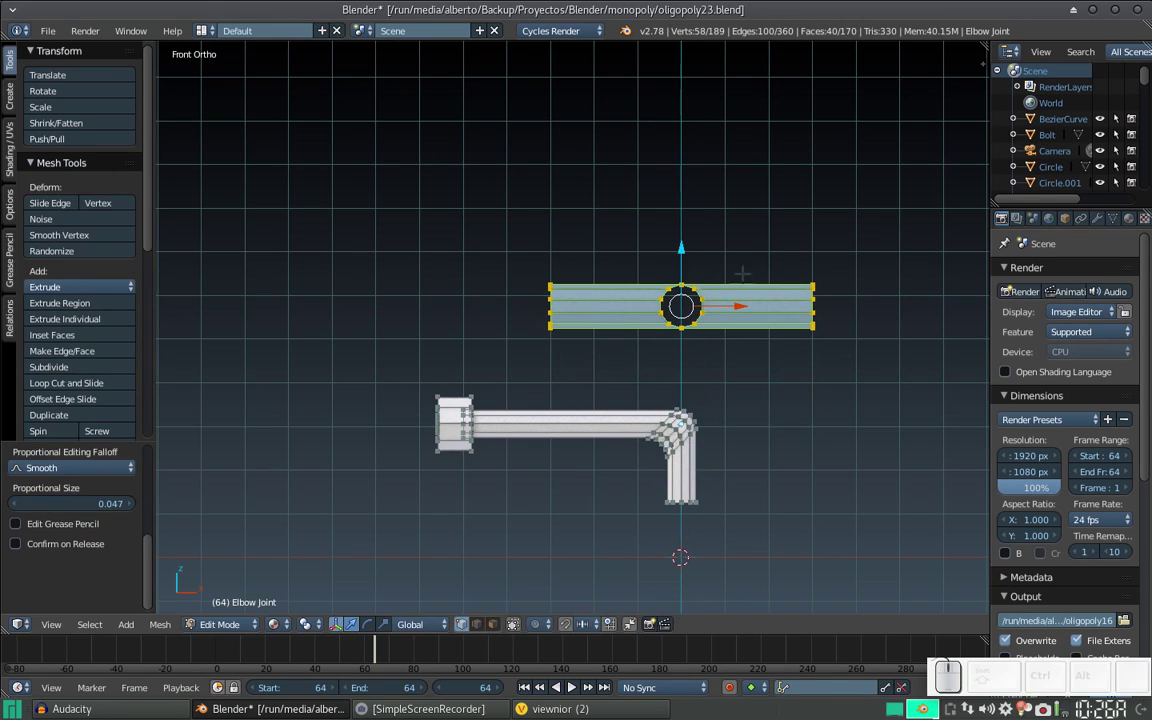
- Shrink the crossbar handle to about a third of its size, then deselect everything
{"action": "key", "text": "s"}
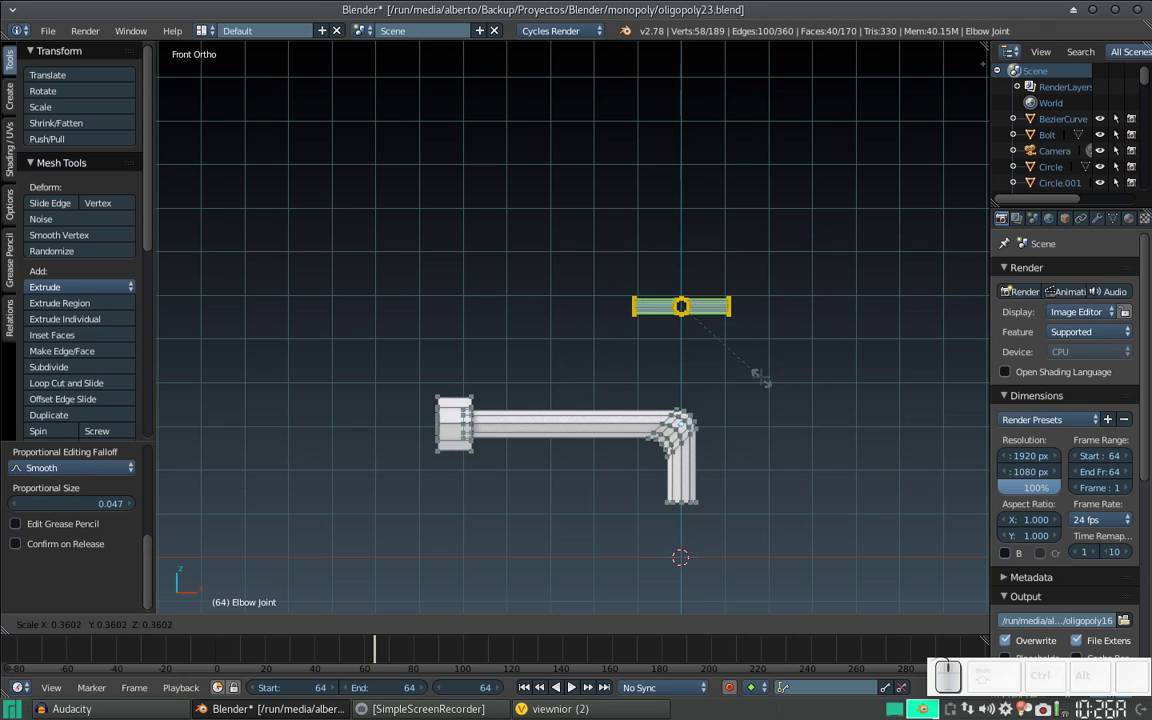
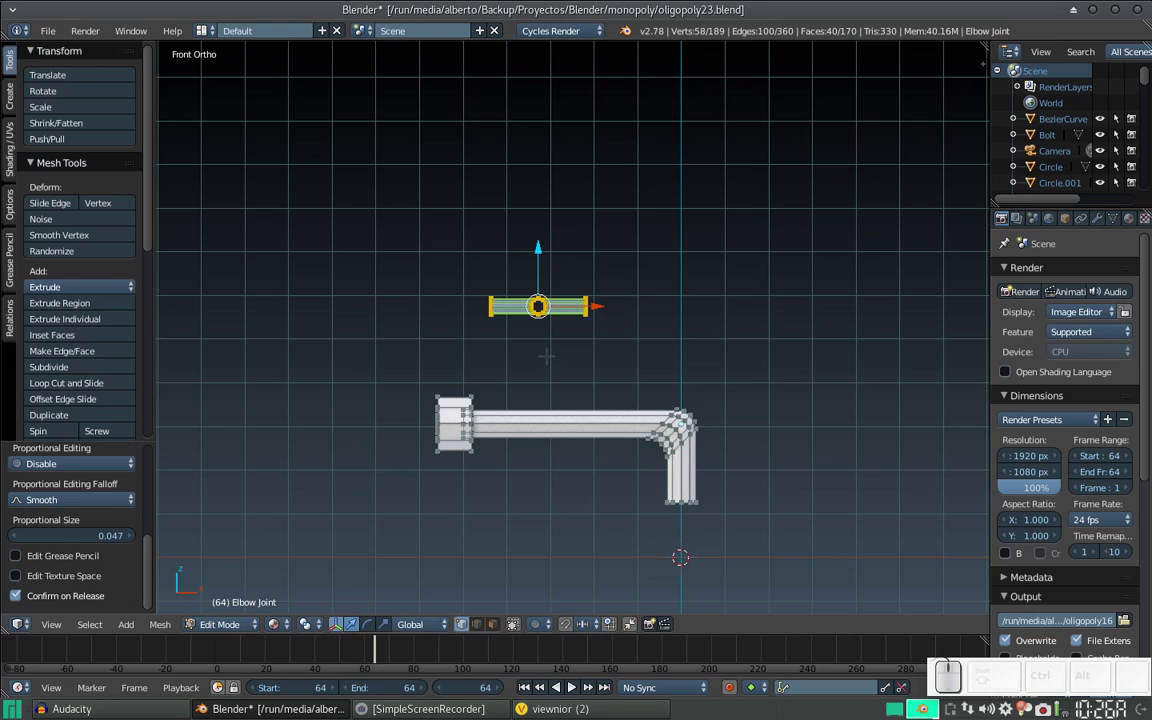
{"action": "key", "text": "a"}
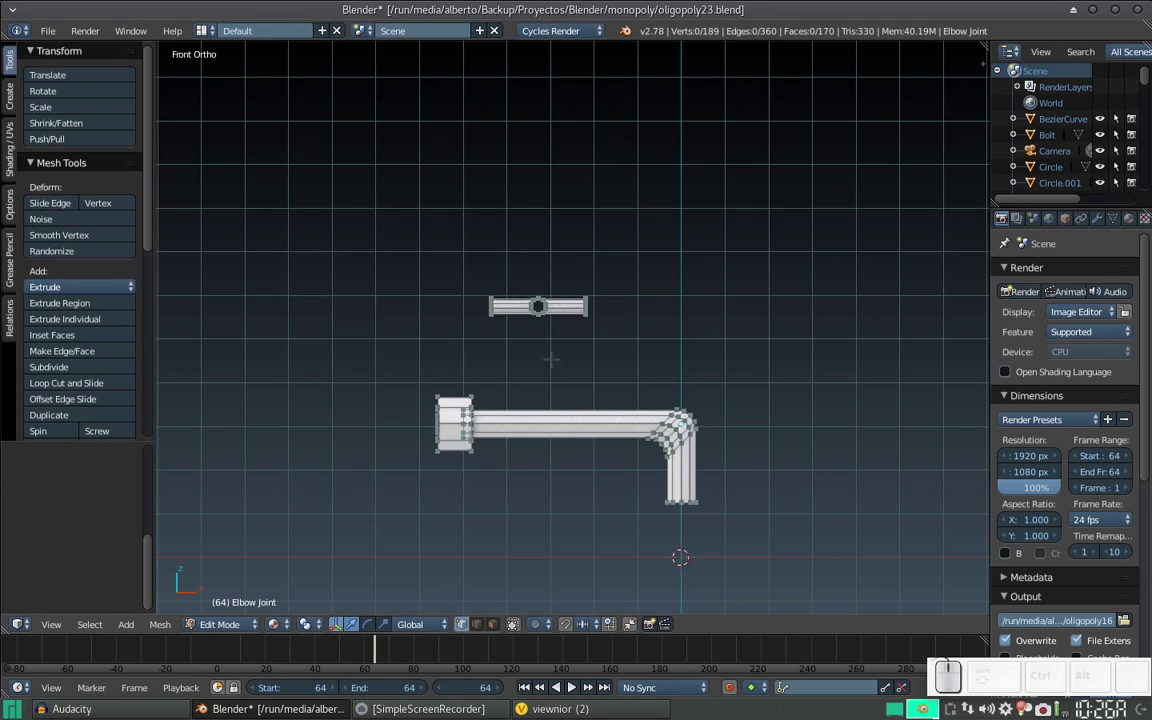
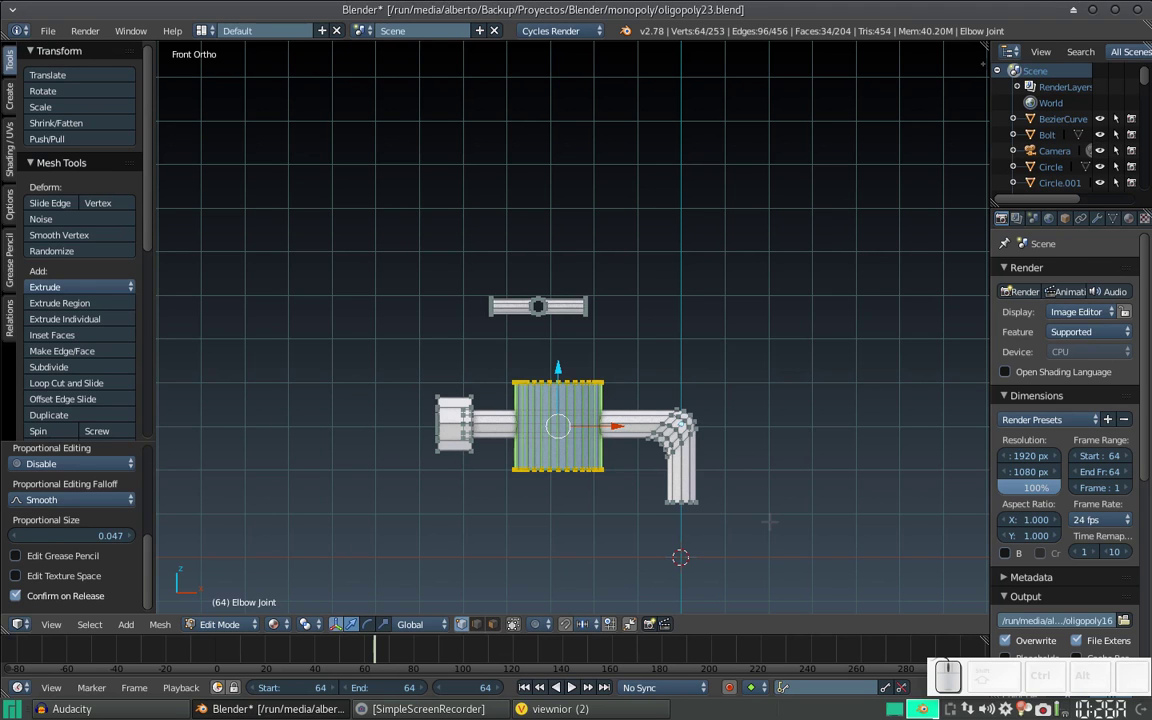
- Scale the valve body cylinder to about 0.71 in width only, keeping its height, then deselect
{"action": "key", "text": "s"}
{"action": "key", "text": "shift+z"}
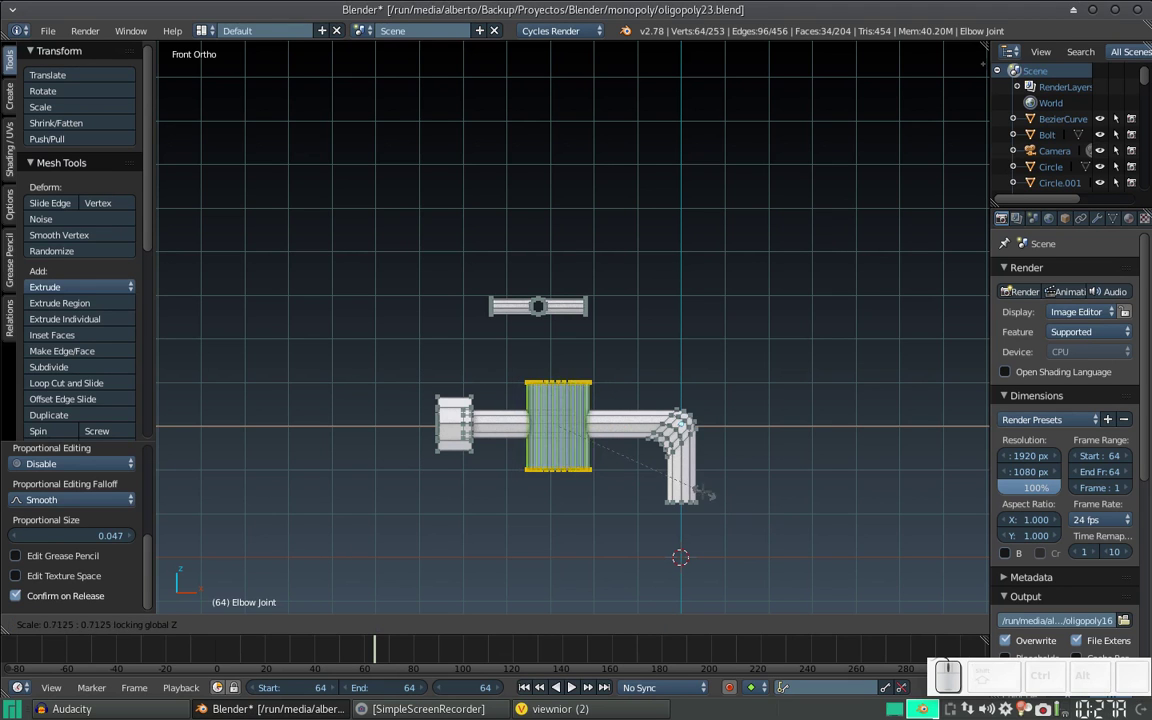
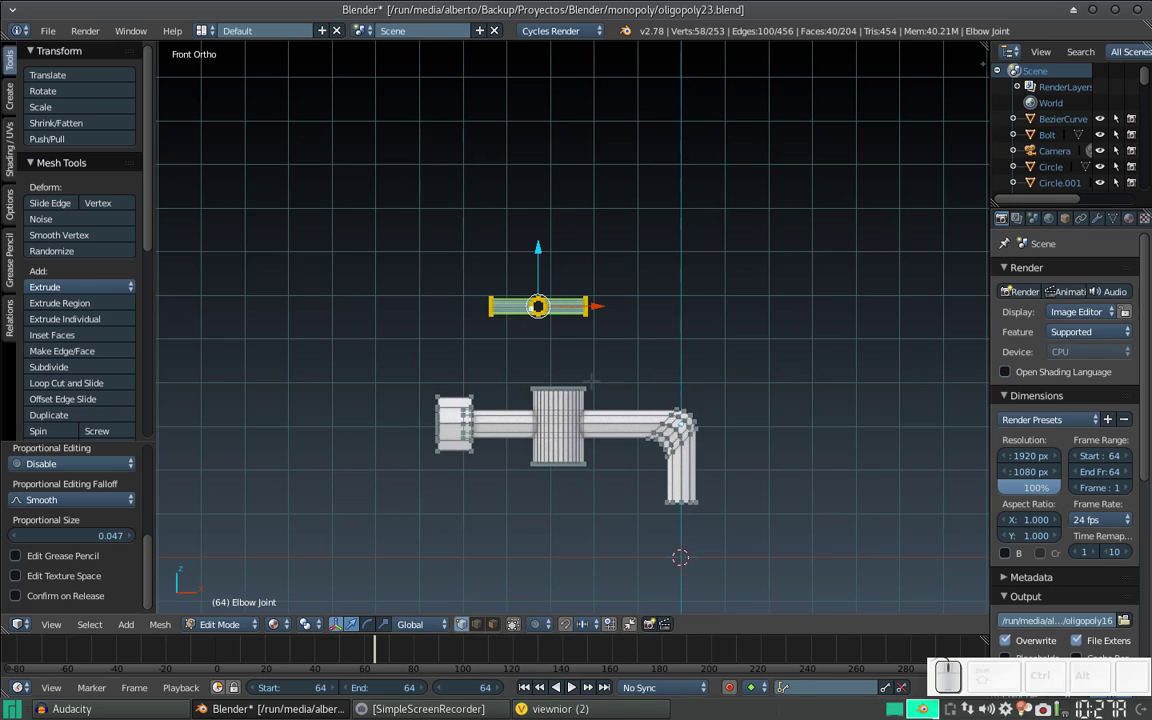
{"action": "key", "text": "a"}
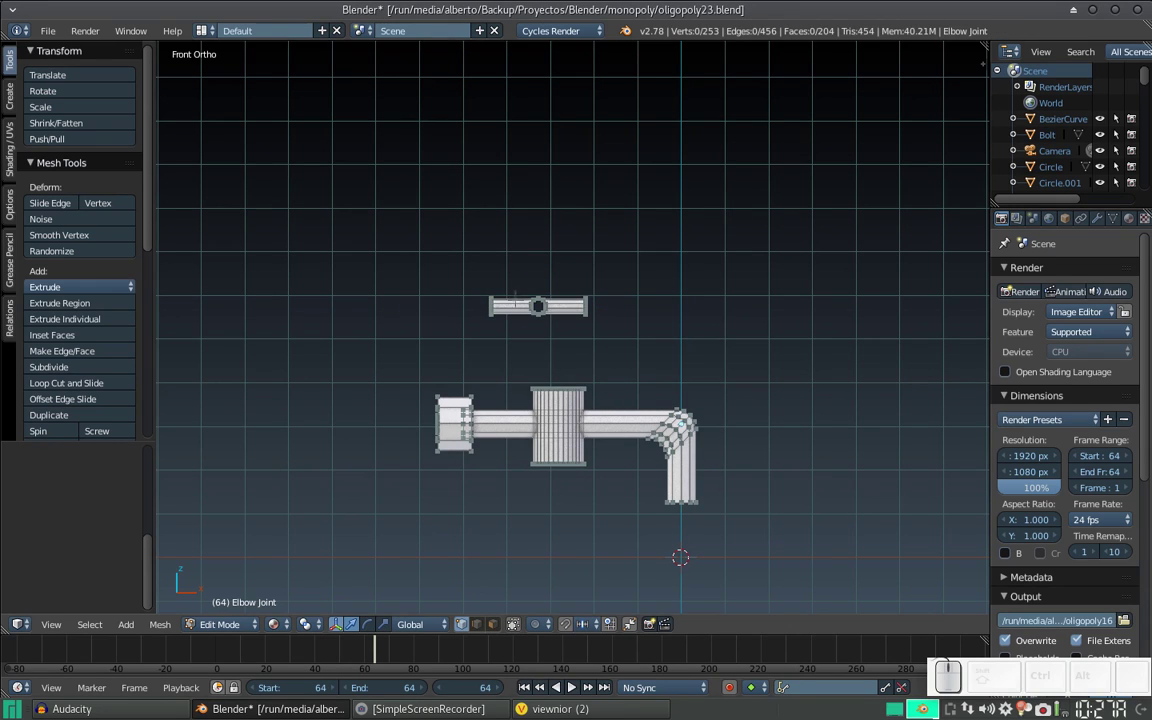
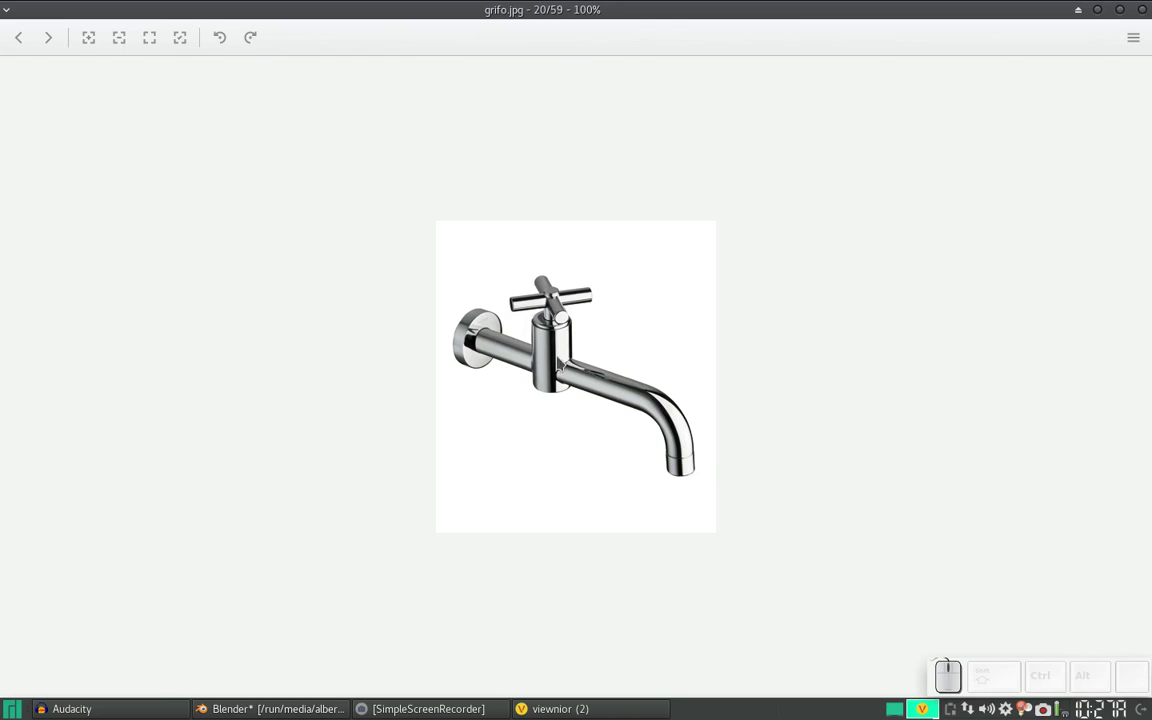
- Extrude the valve body's top rim three times, shrinking each new ring inward to form a tapered cap
{"action": "key", "text": "alt+Tab"}
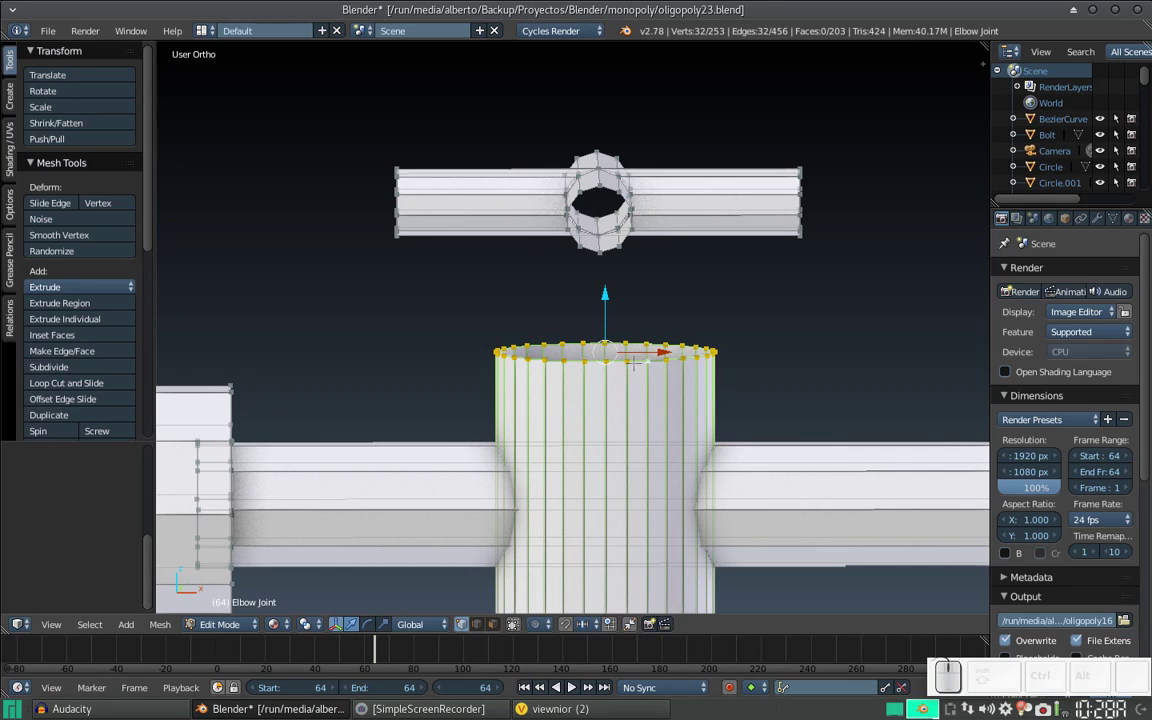
{"action": "key", "text": "e"}
{"action": "key", "text": "s"}
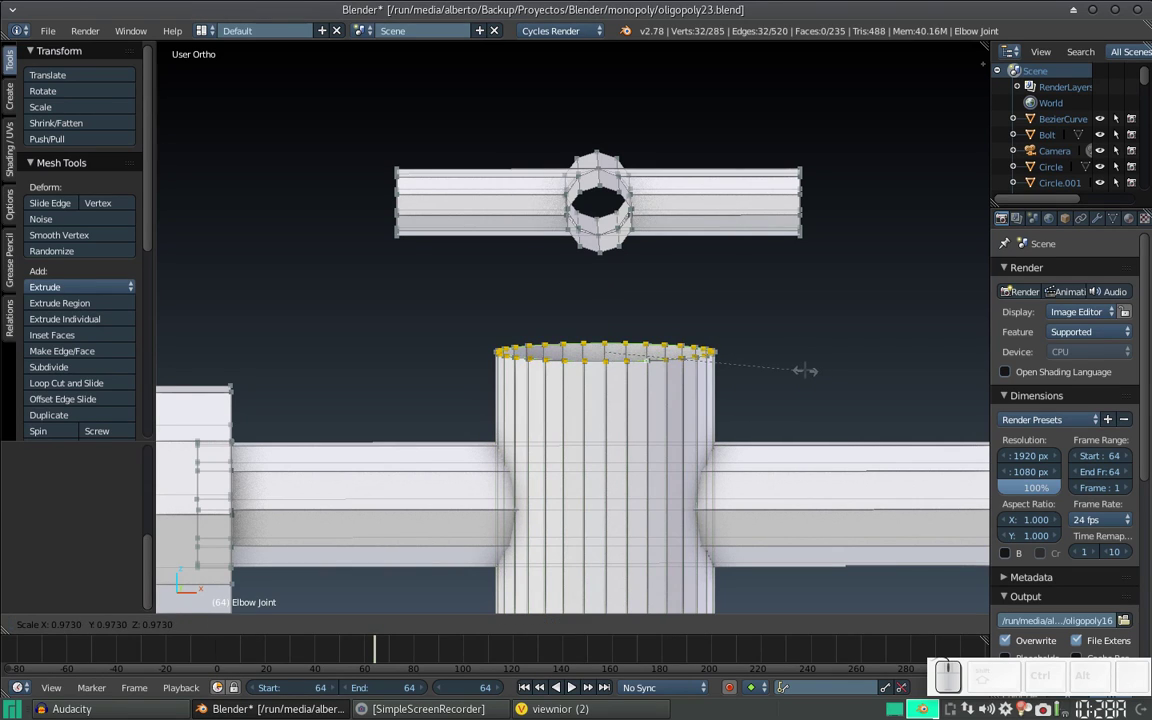
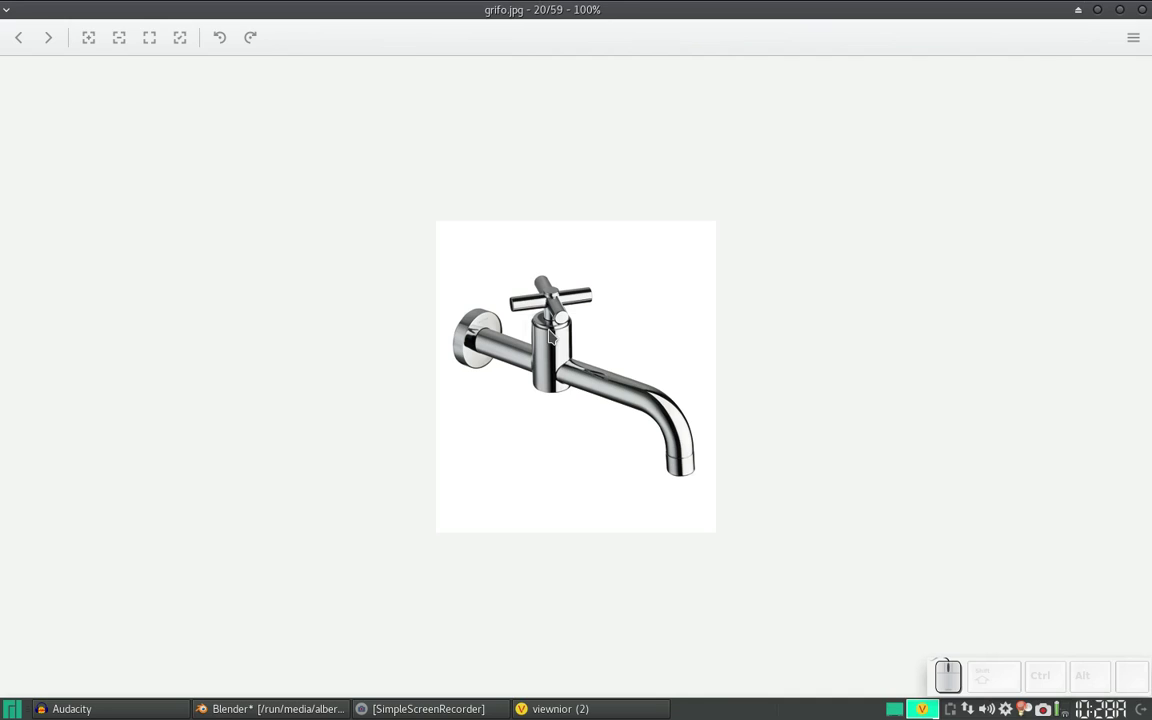
{"action": "key", "text": "alt+Tab"}
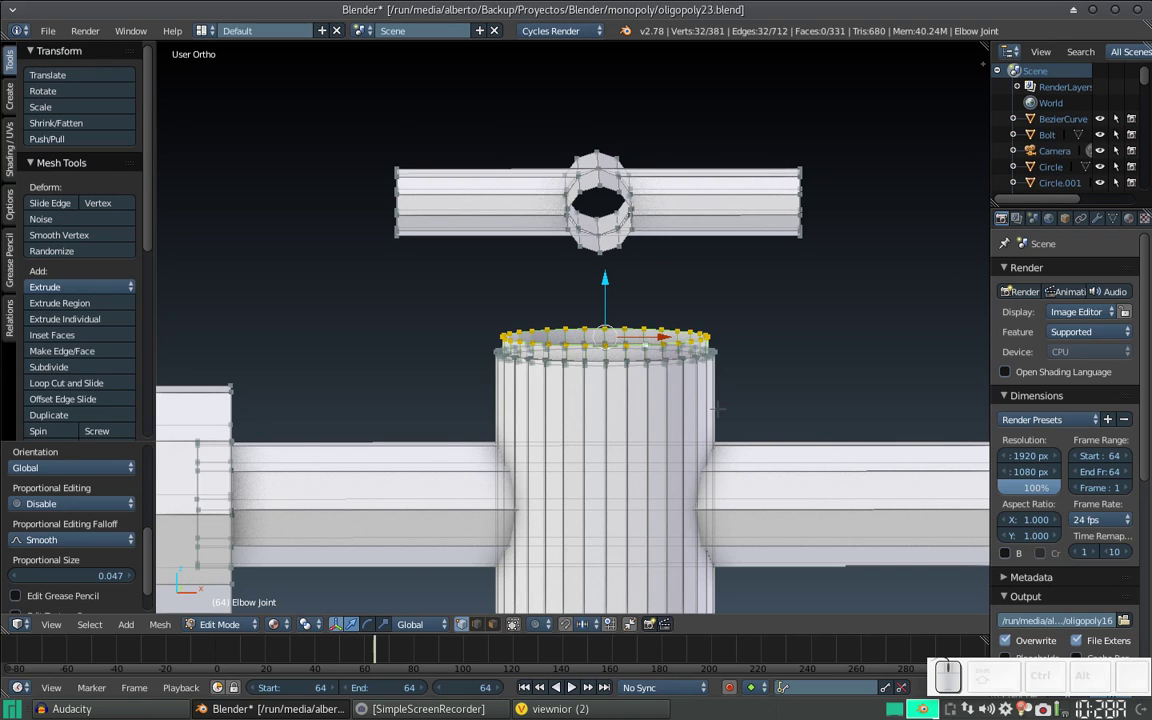
{"action": "key", "text": "e"}
{"action": "key", "text": "s"}
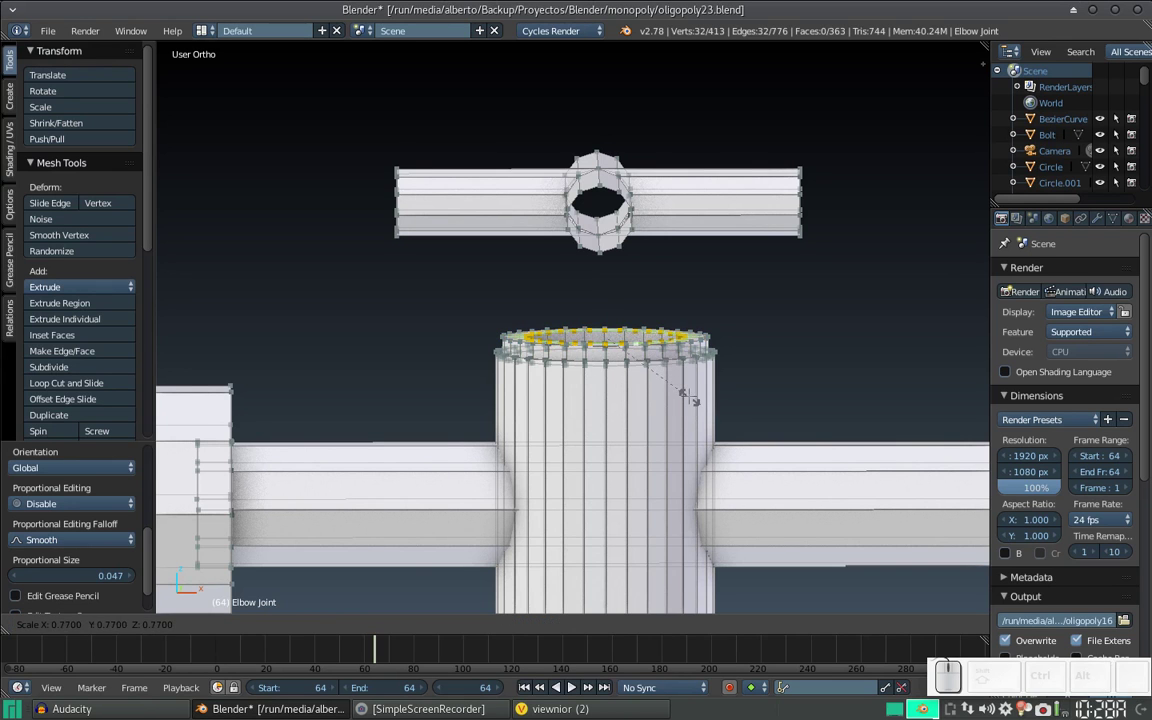
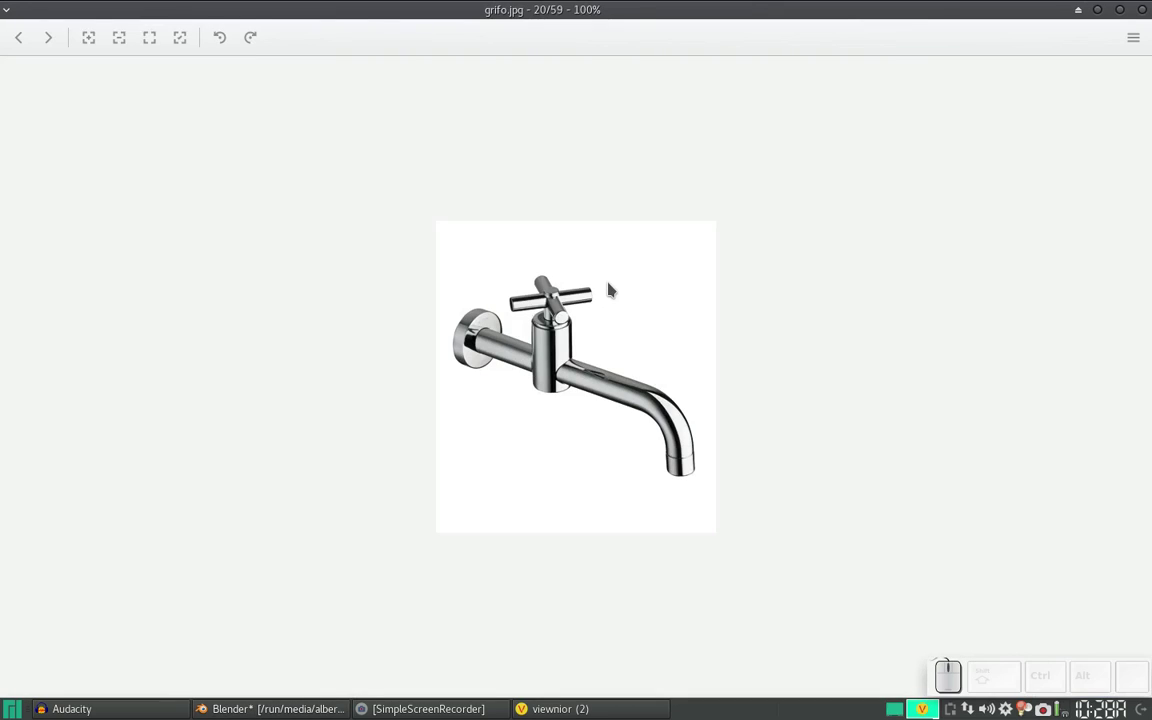
{"action": "key", "text": "alt+Tab"}
{"action": "key", "text": "e"}
{"action": "key", "text": "s"}
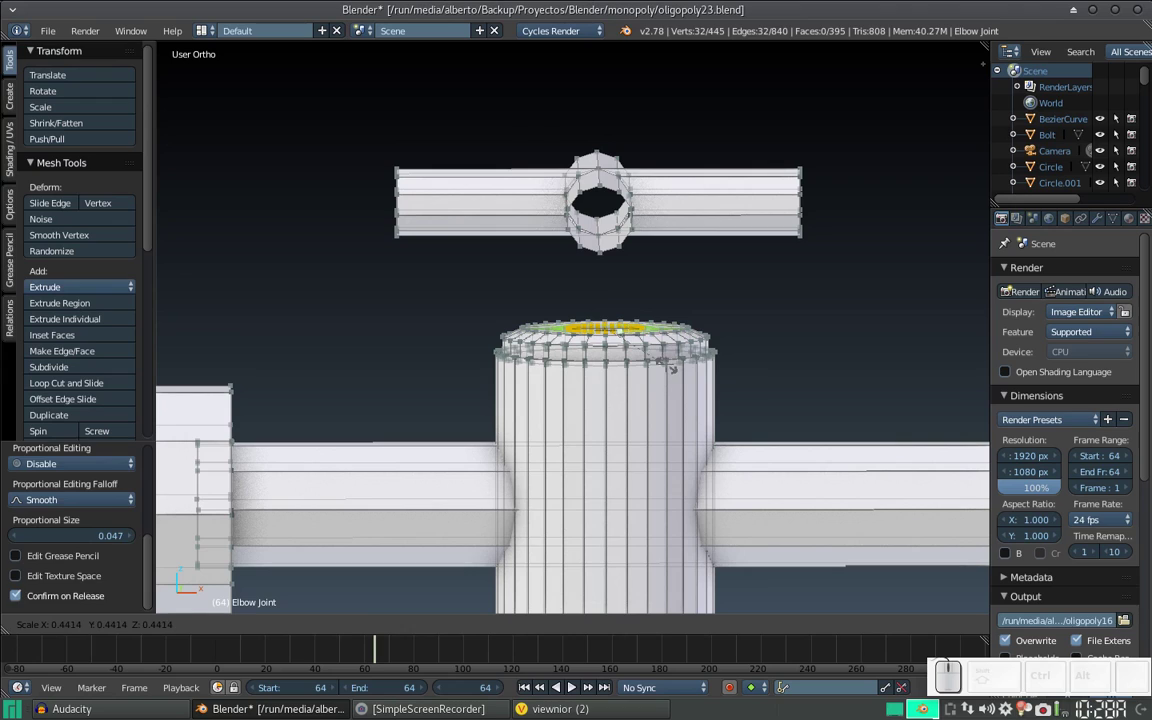
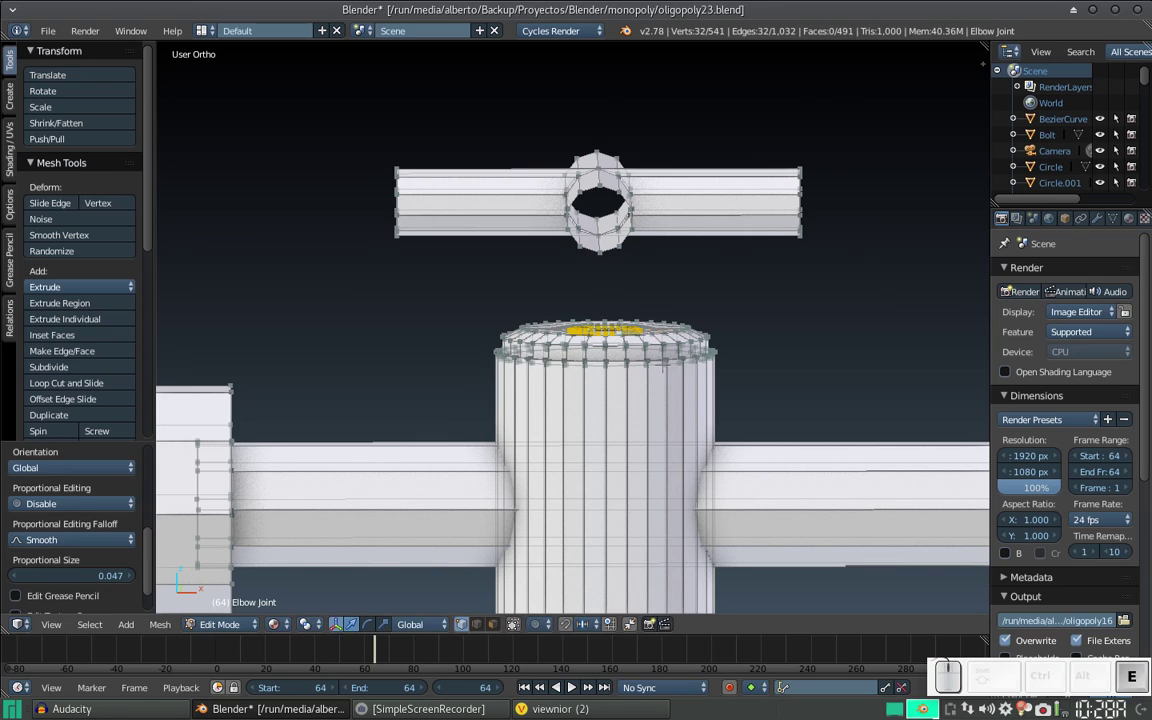
- Raise the extruded stem along Z up to the handle and select the whole cross-shaped handle from top view
{"action": "key", "text": "z"}
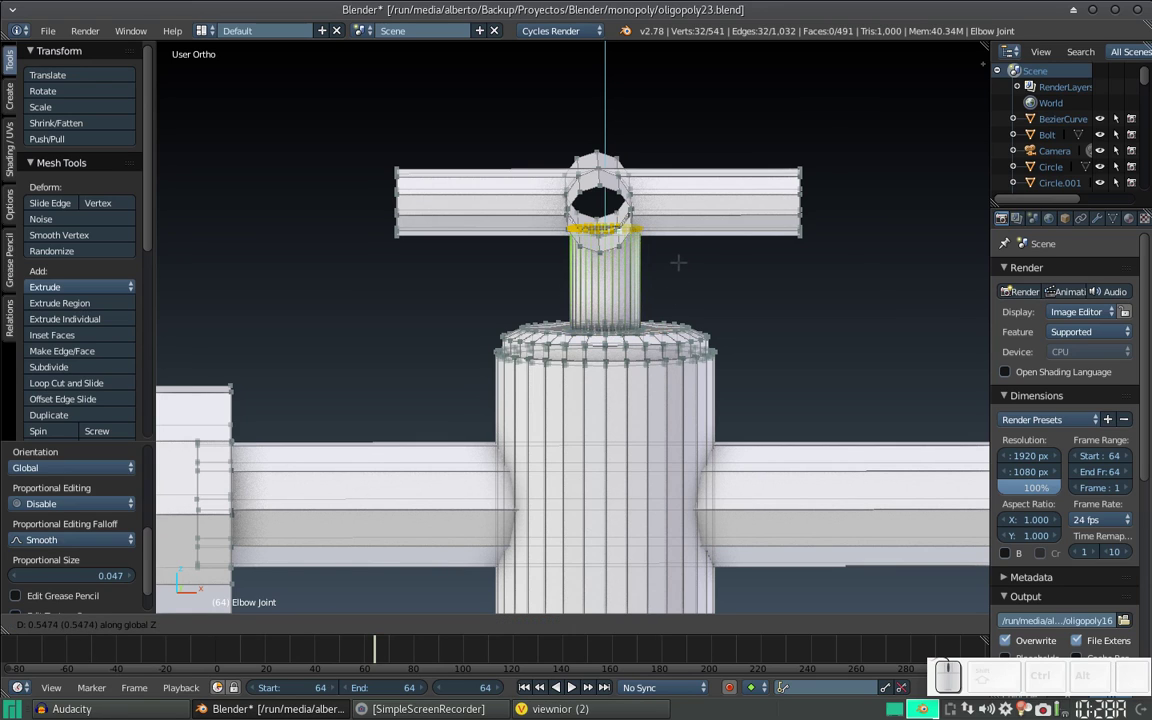
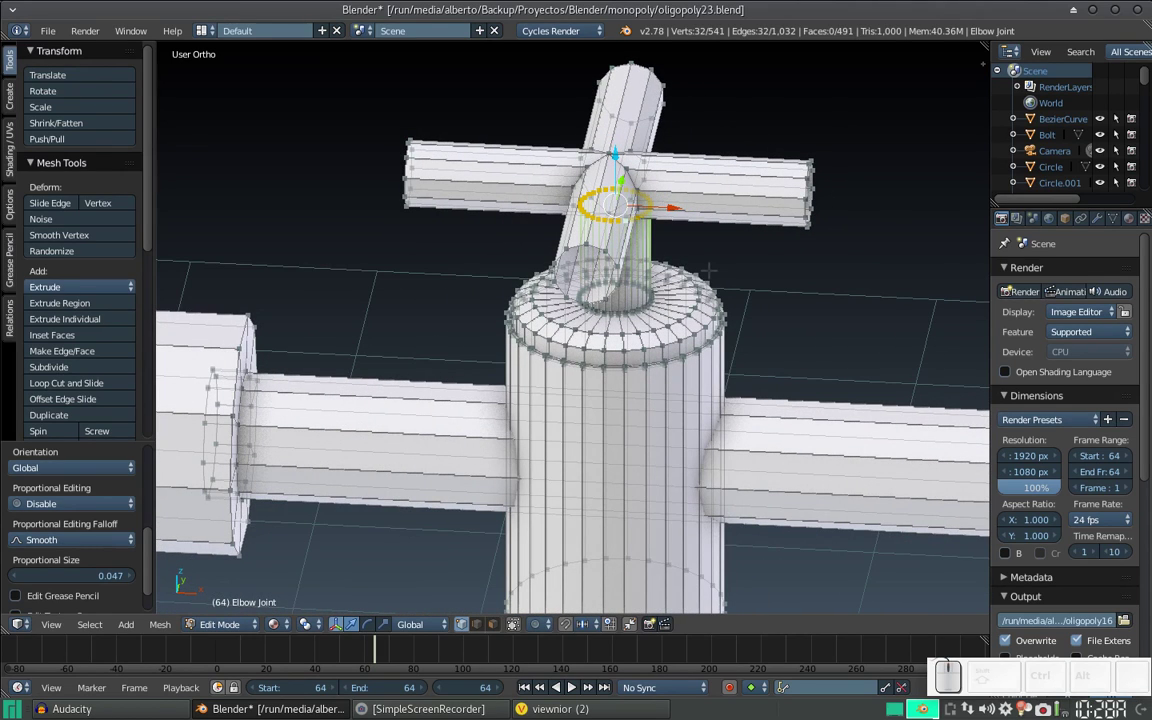
{"action": "key", "text": "KP_7"}
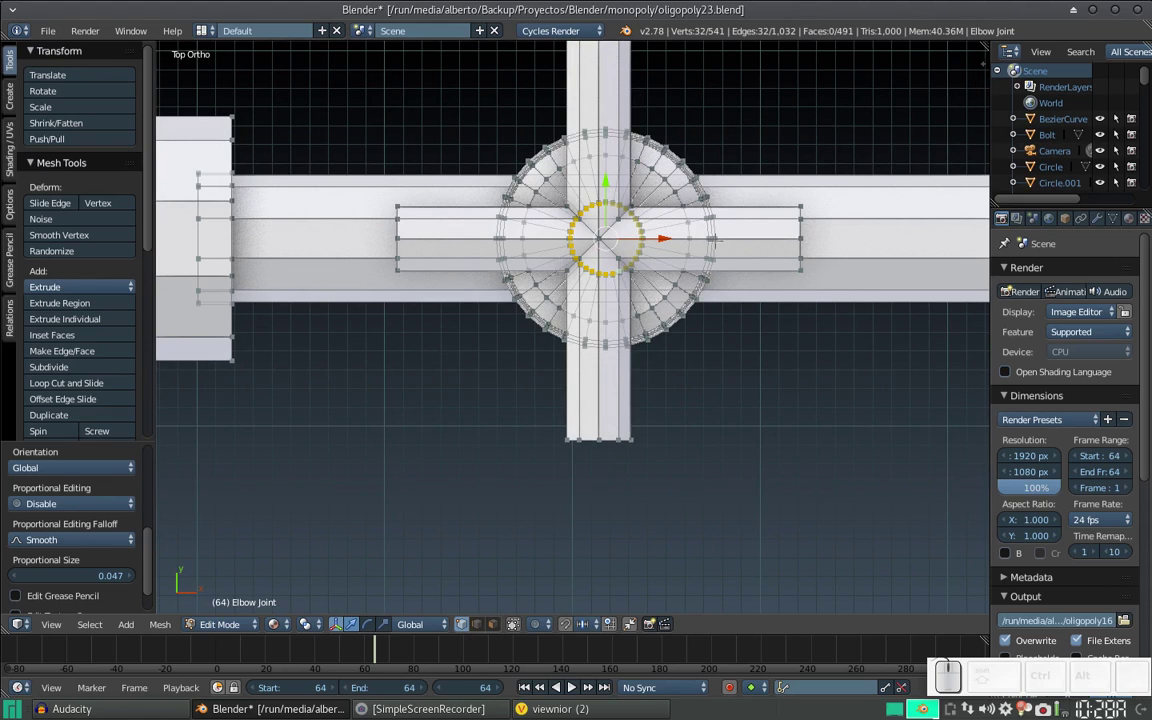
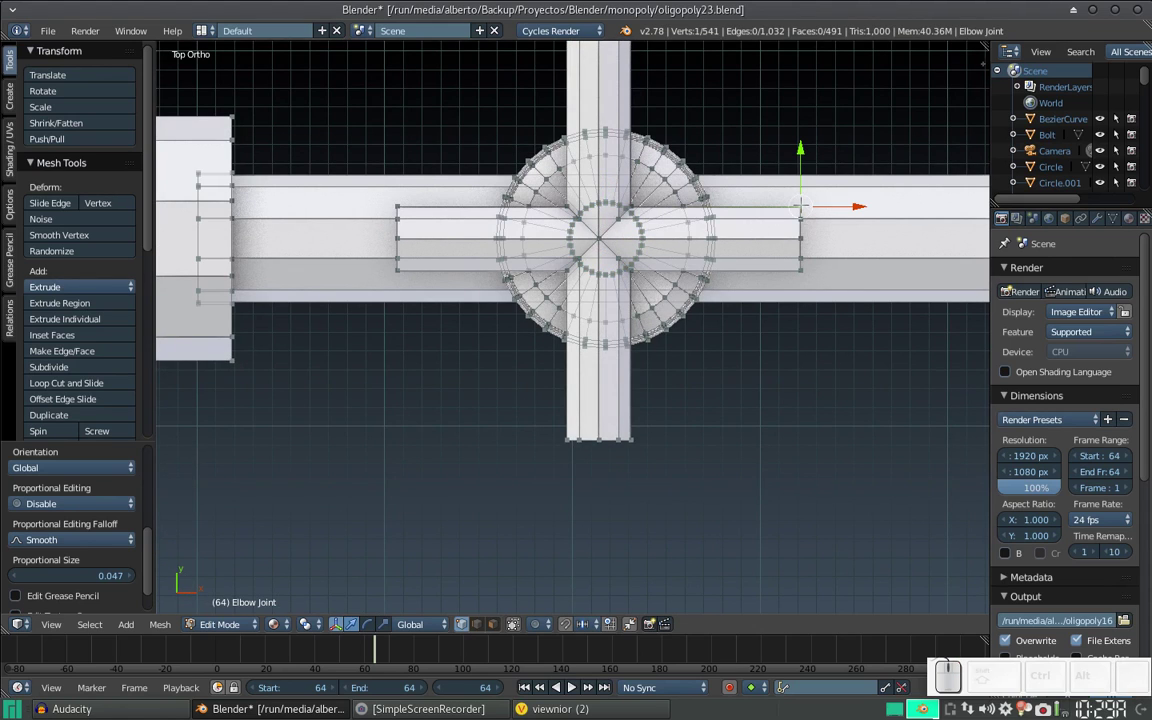
{"action": "key", "text": "l"}
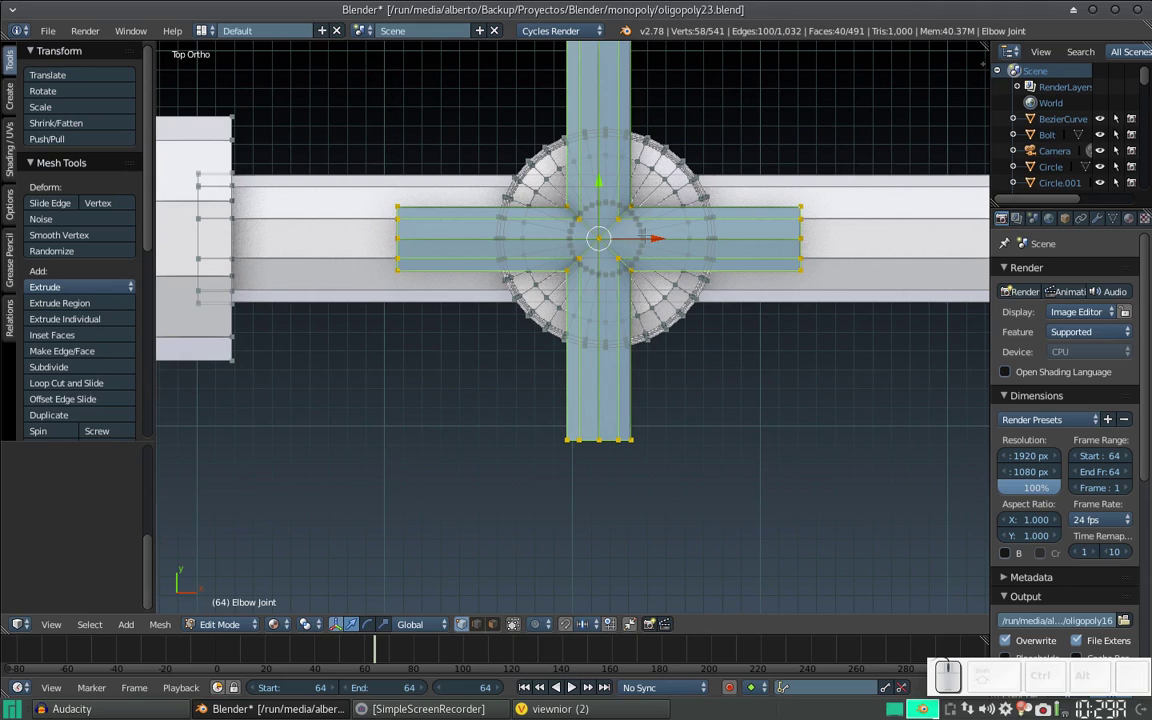
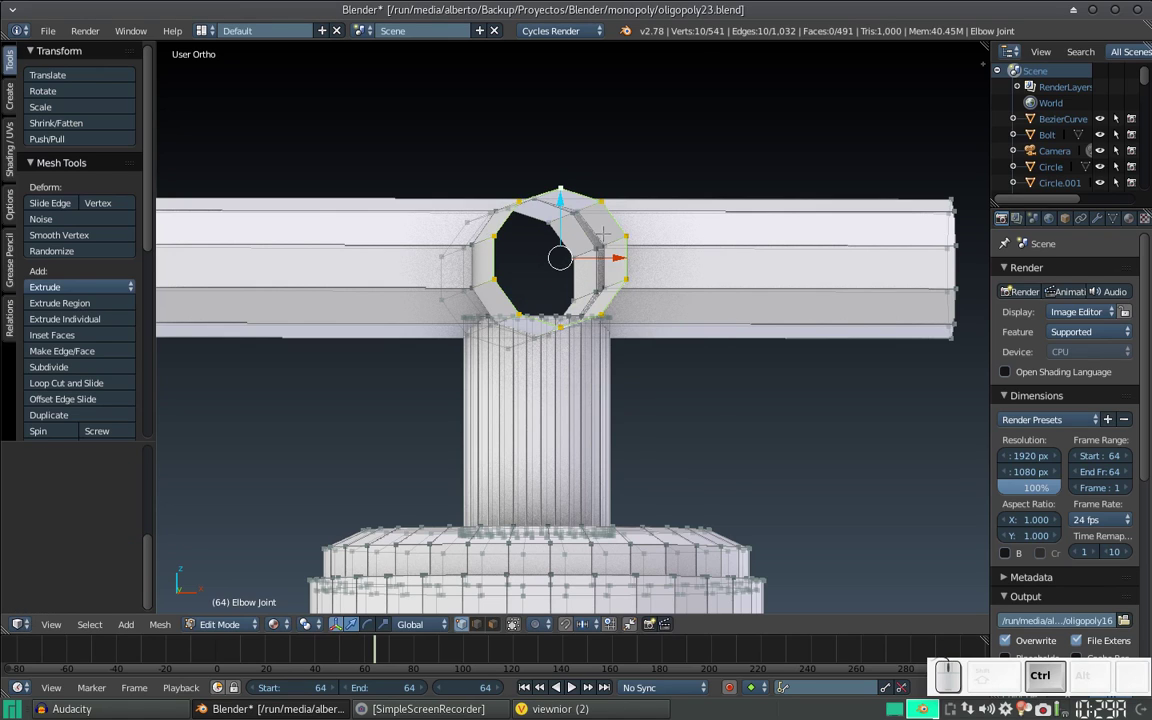
- Merge the handle's central hub vertices with Alt+M to fuse the stem top into the hub
{"action": "key", "text": "alt+m"}
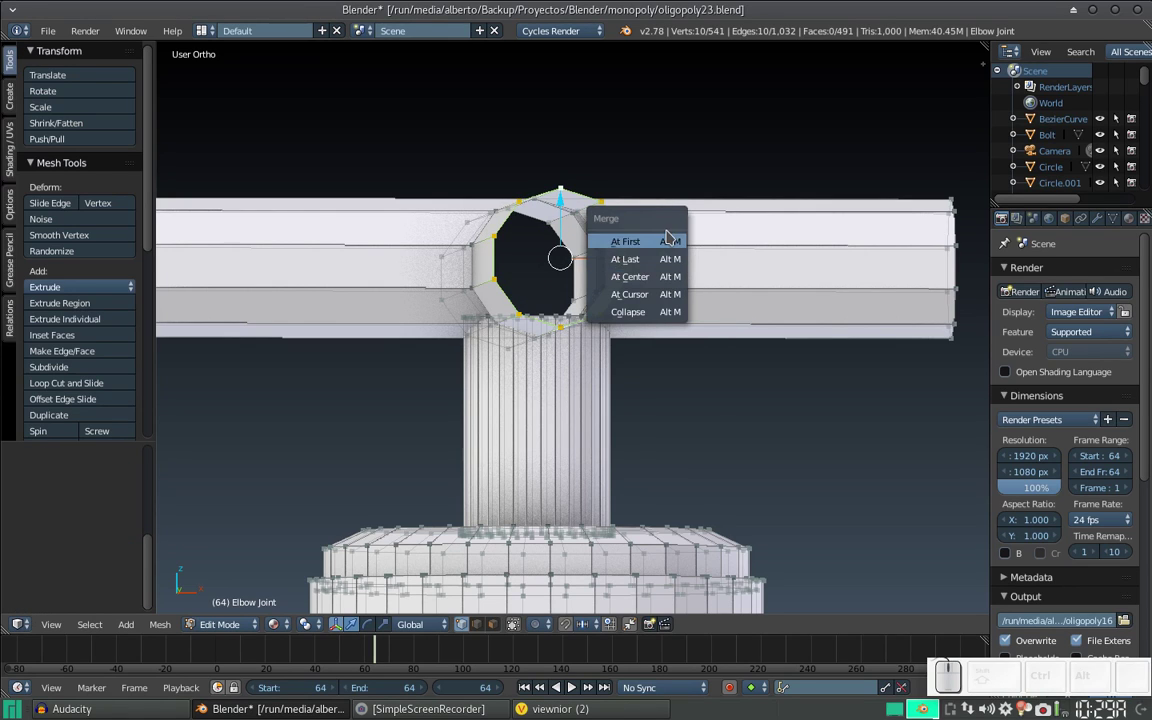
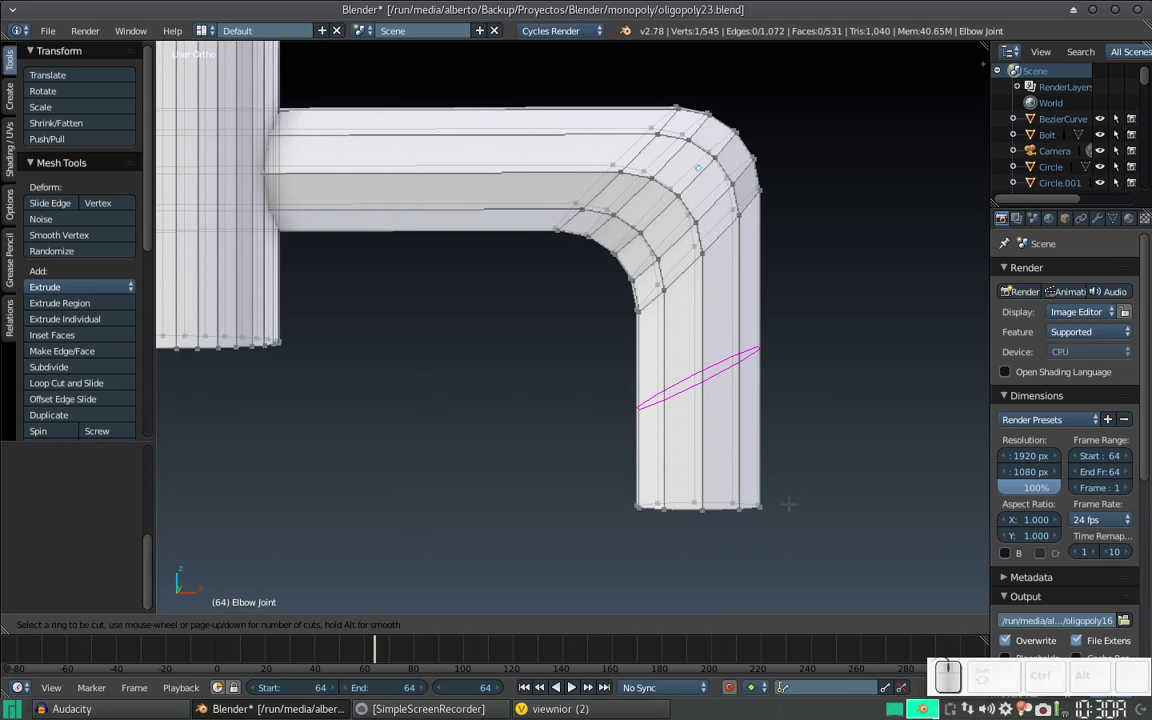
- Add an edge loop around the downward spout near its tip
{"action": "key", "text": "Escape"}
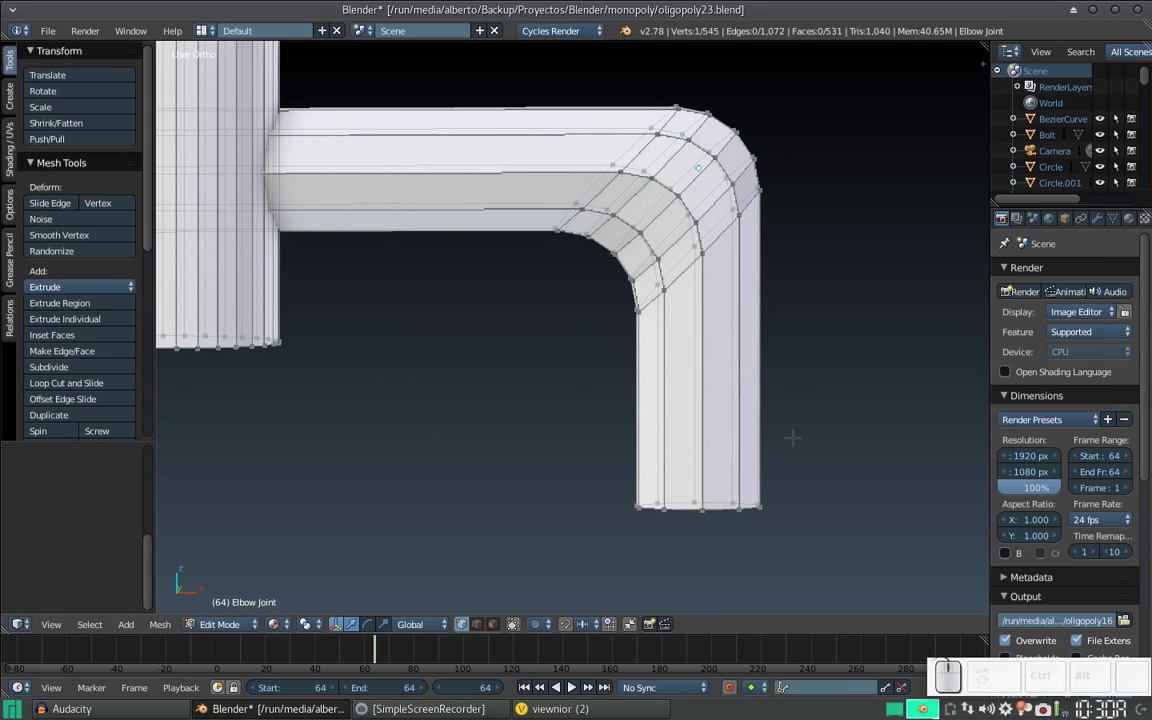
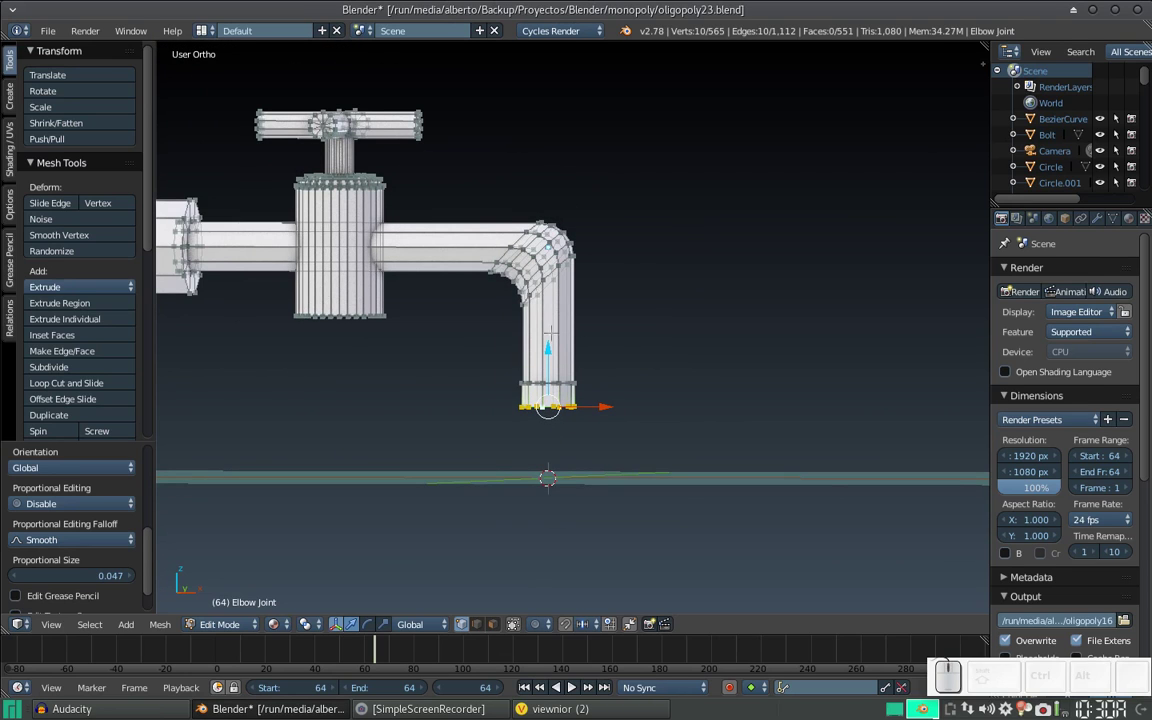
- Review the solid tap model from a few angles in Object Mode, then return to editing the mesh
{"action": "scroll", "scroll_direction": "down", "scroll_amount": 3}
{"action": "key", "text": "Tab"}
{"action": "left_click_drag", "start_coordinate": [603, 324], "coordinate": [560, 291]}
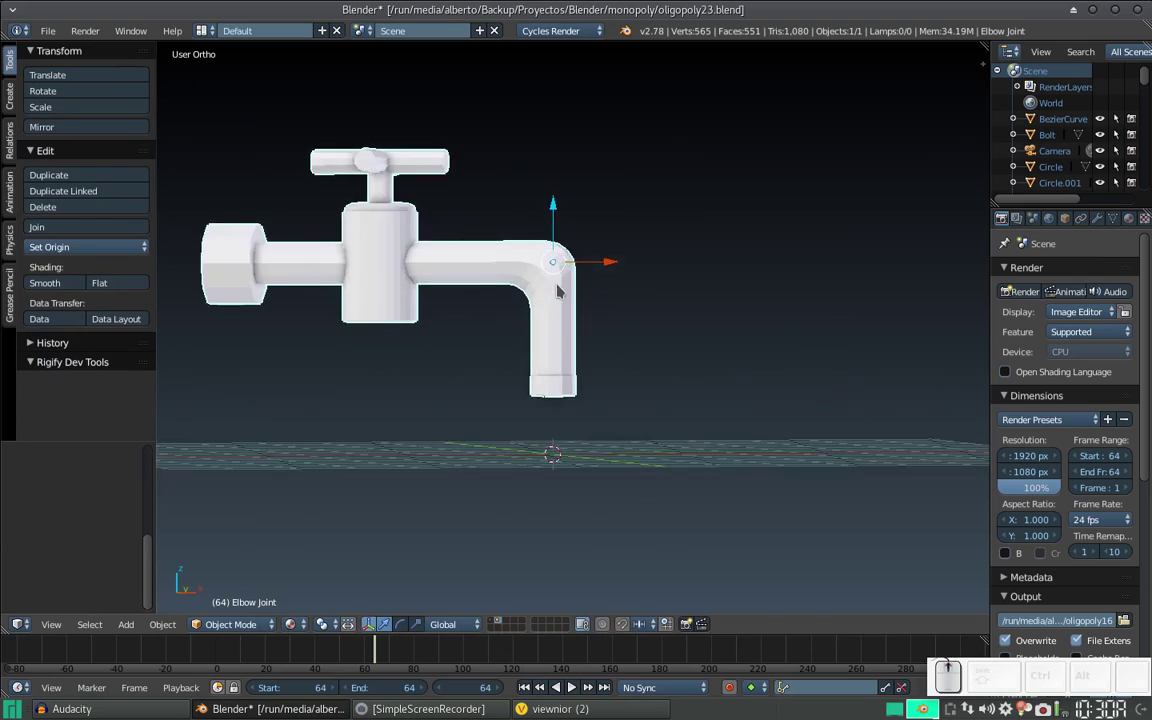
{"action": "left_click", "coordinate": [493, 348]}
{"action": "left_click", "coordinate": [573, 388]}
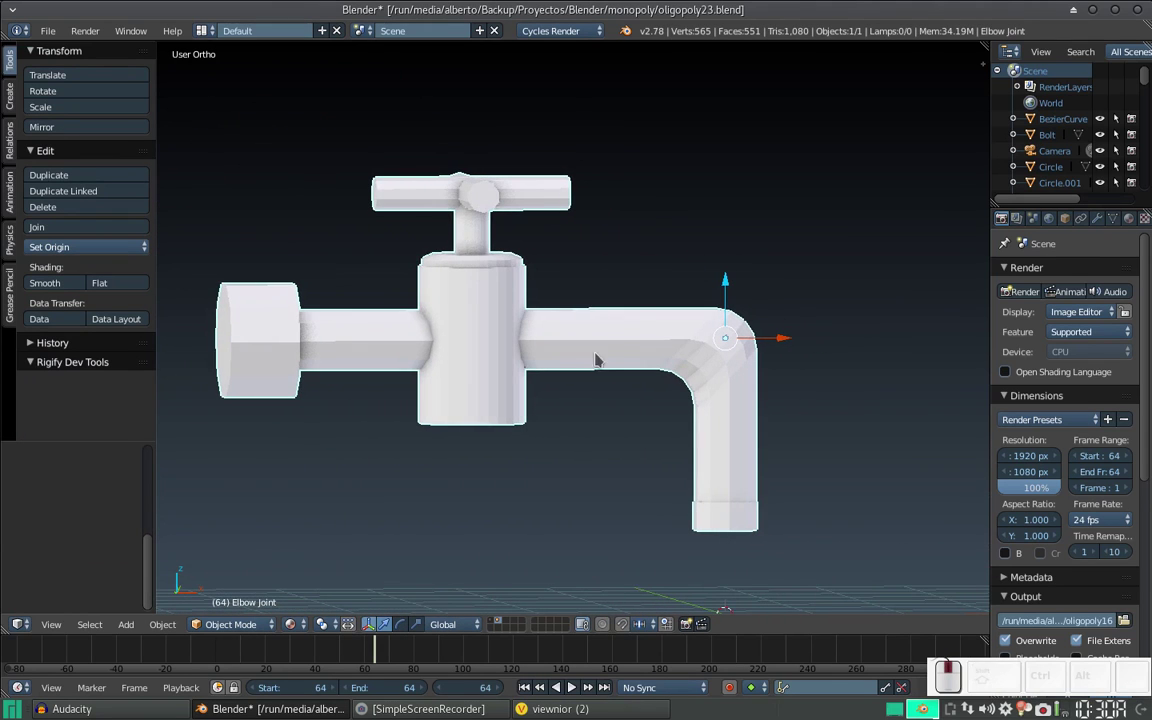
{"action": "key", "text": "Tab"}
{"action": "scroll", "scroll_direction": "down", "scroll_amount": 3}
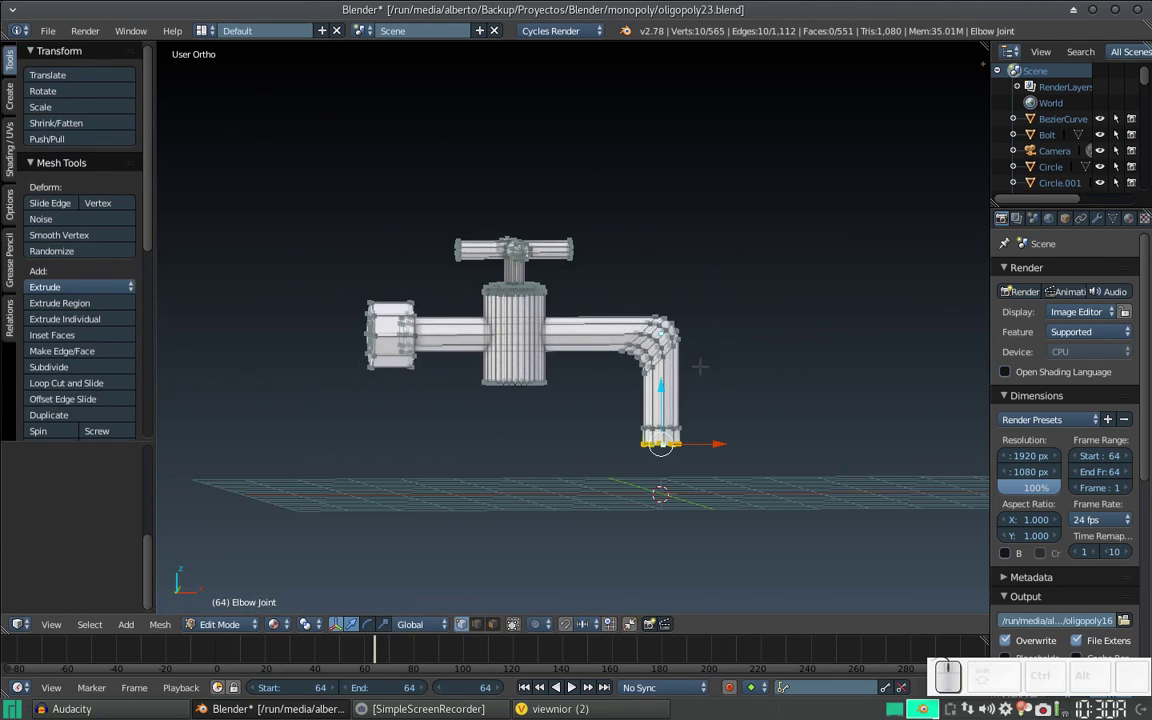
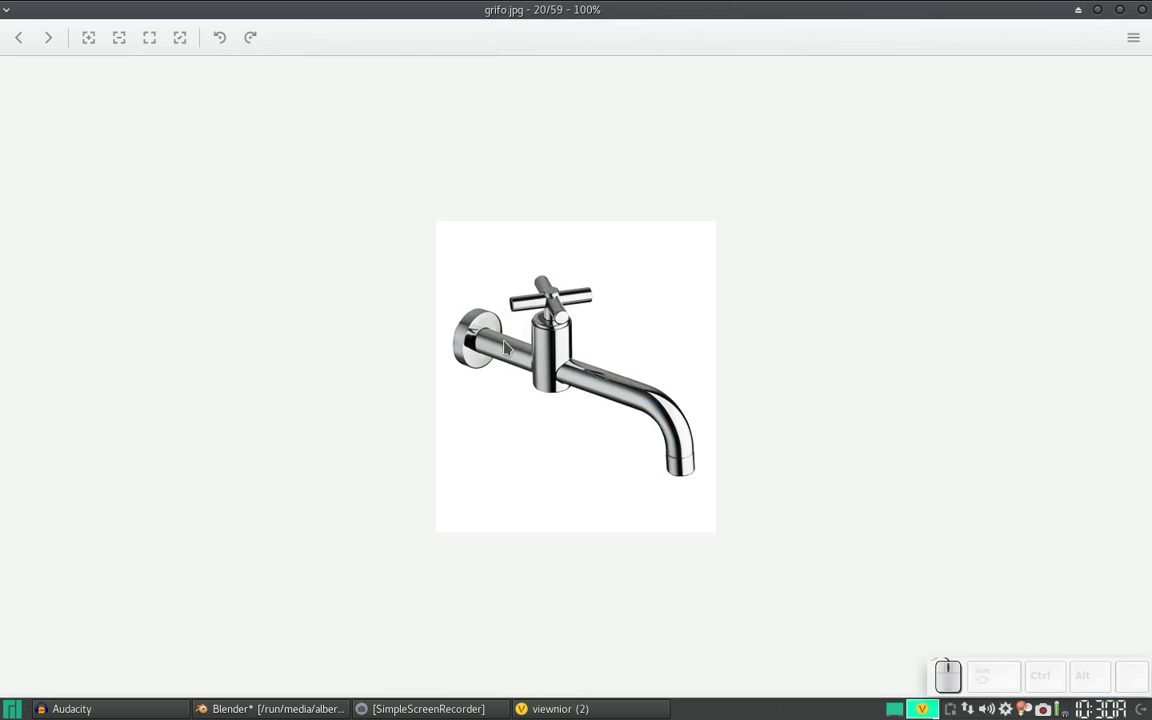
- Give the finished tap smooth shading and switch to the node-editor screen layout
{"action": "key", "text": "alt+Tab"}
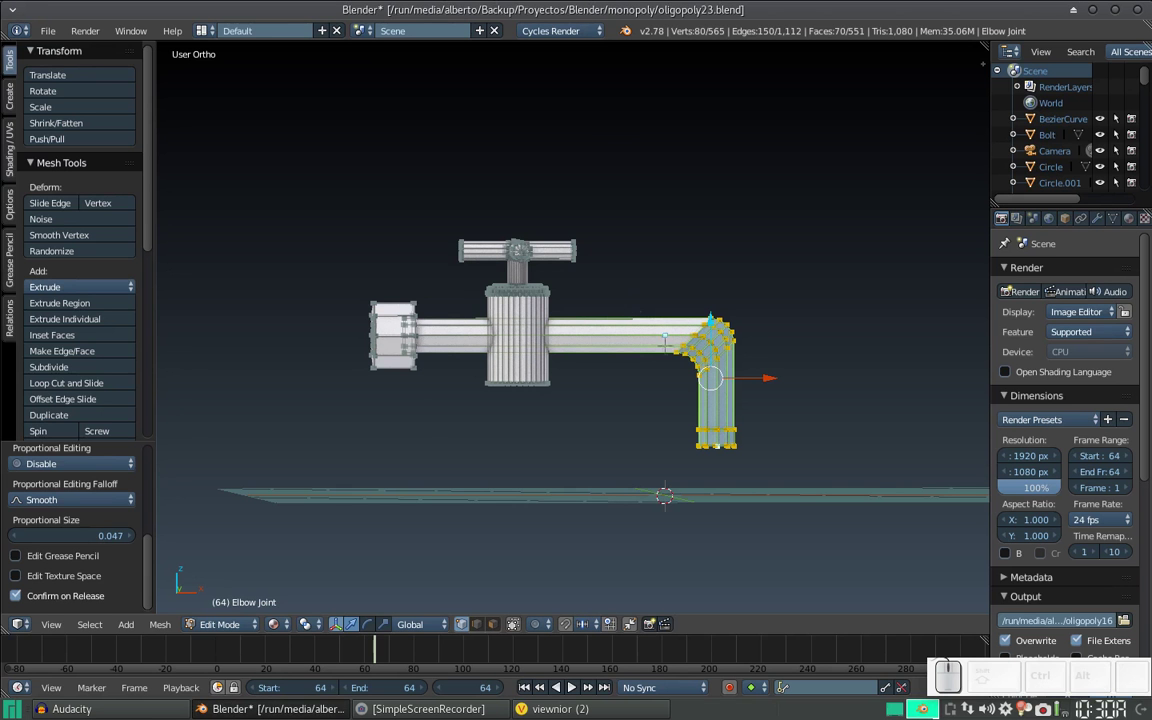
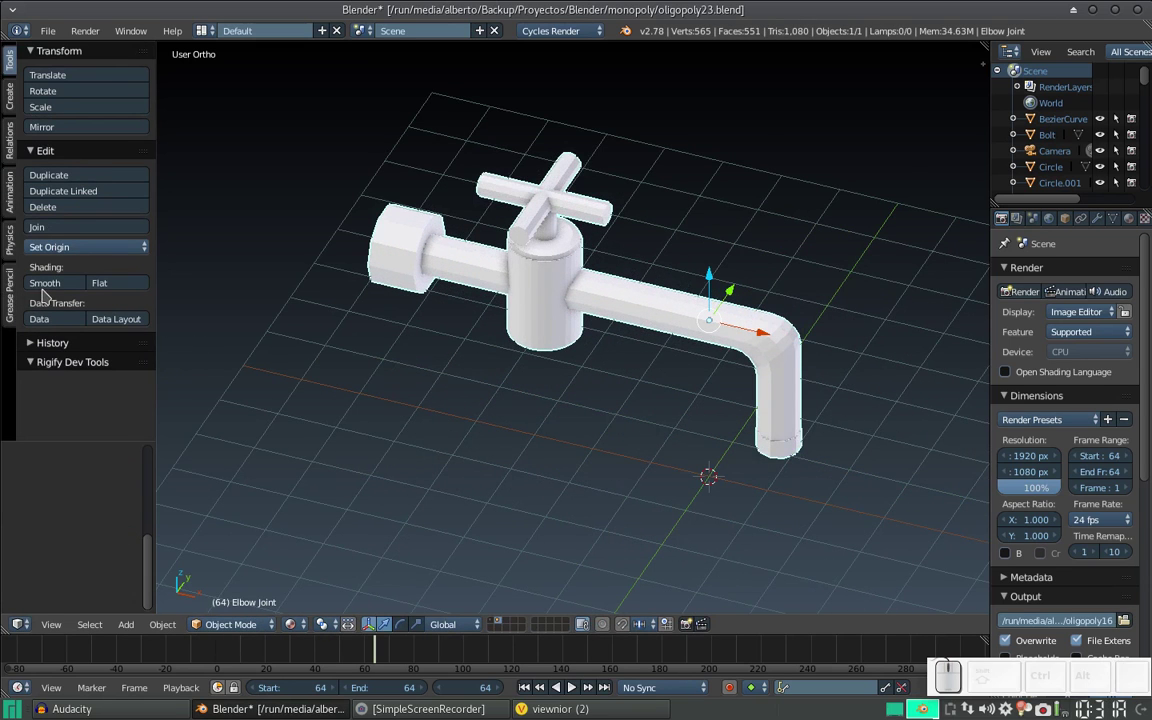
{"action": "left_click", "coordinate": [49, 297]}
{"action": "left_click", "coordinate": [53, 291]}
{"action": "scroll", "scroll_direction": "down", "scroll_amount": 3}
{"action": "left_click", "coordinate": [604, 279]}
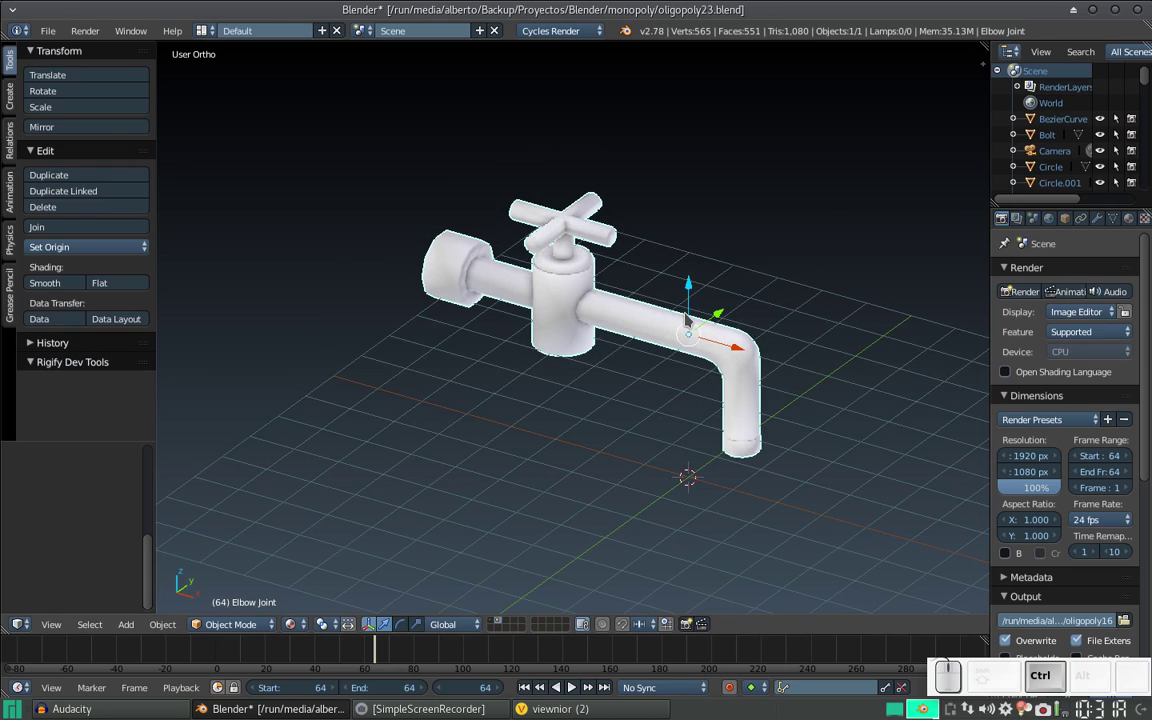
{"action": "key", "text": "ctrl+Left"}
- Select the tap and show its material node setup, a Diffuse BSDF feeding the output
{"action": "right_click", "coordinate": [789, 465]}
{"action": "scroll", "scroll_direction": "down", "scroll_amount": 3}
{"action": "scroll", "scroll_direction": "down", "scroll_amount": 3}
{"action": "left_click", "coordinate": [734, 504]}
{"action": "scroll", "scroll_direction": "up", "scroll_amount": 3}
{"action": "scroll", "scroll_direction": "up", "scroll_amount": 3}
{"action": "left_click", "coordinate": [364, 424]}
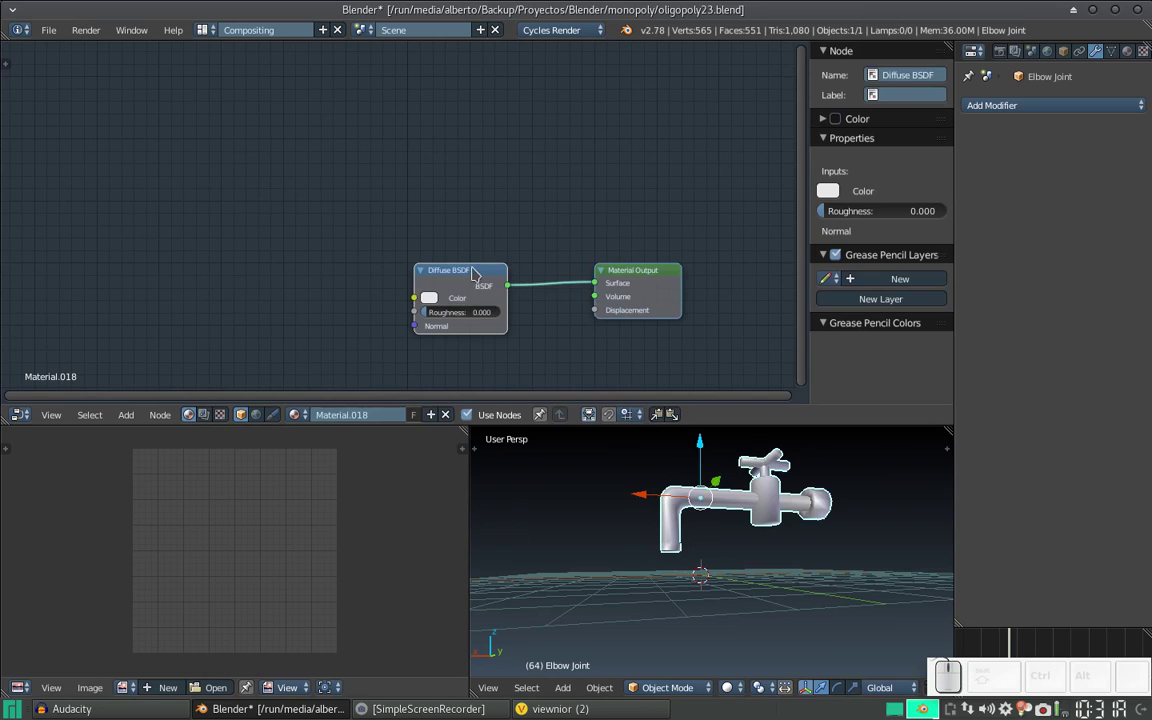
- Mix the Diffuse BSDF with a new Glossy BSDF at roughness 0 through a Mix Shader
{"action": "left_click", "coordinate": [458, 272]}
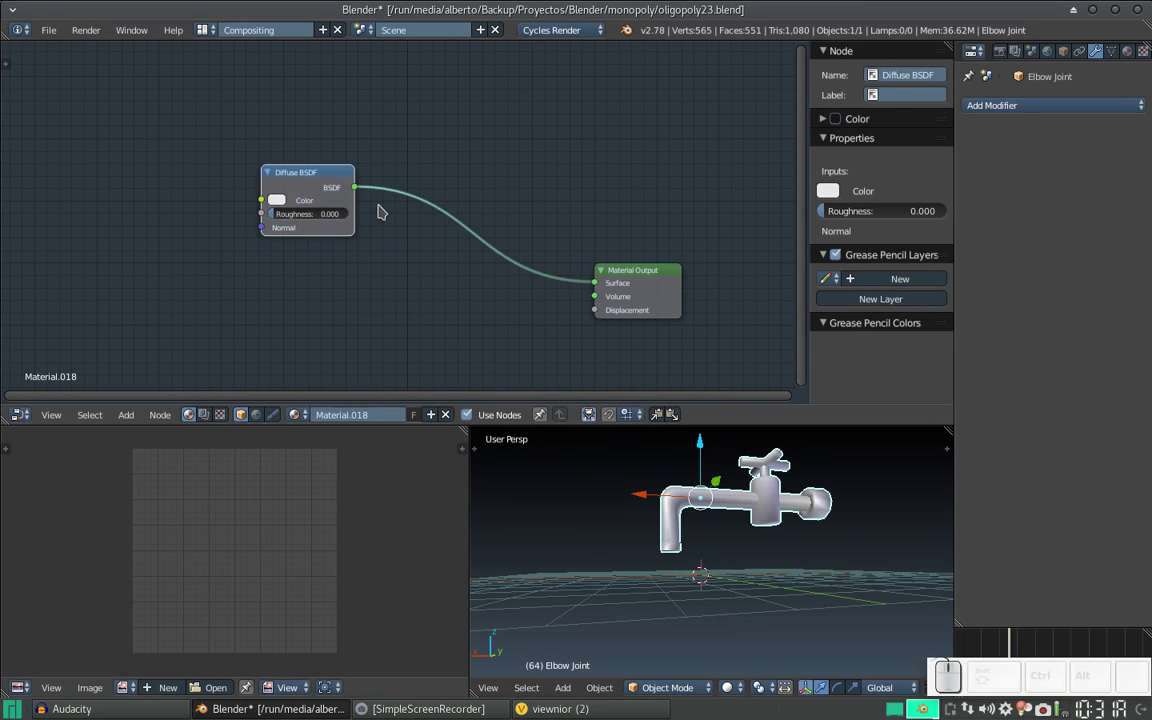
{"action": "key", "text": "shift+a"}
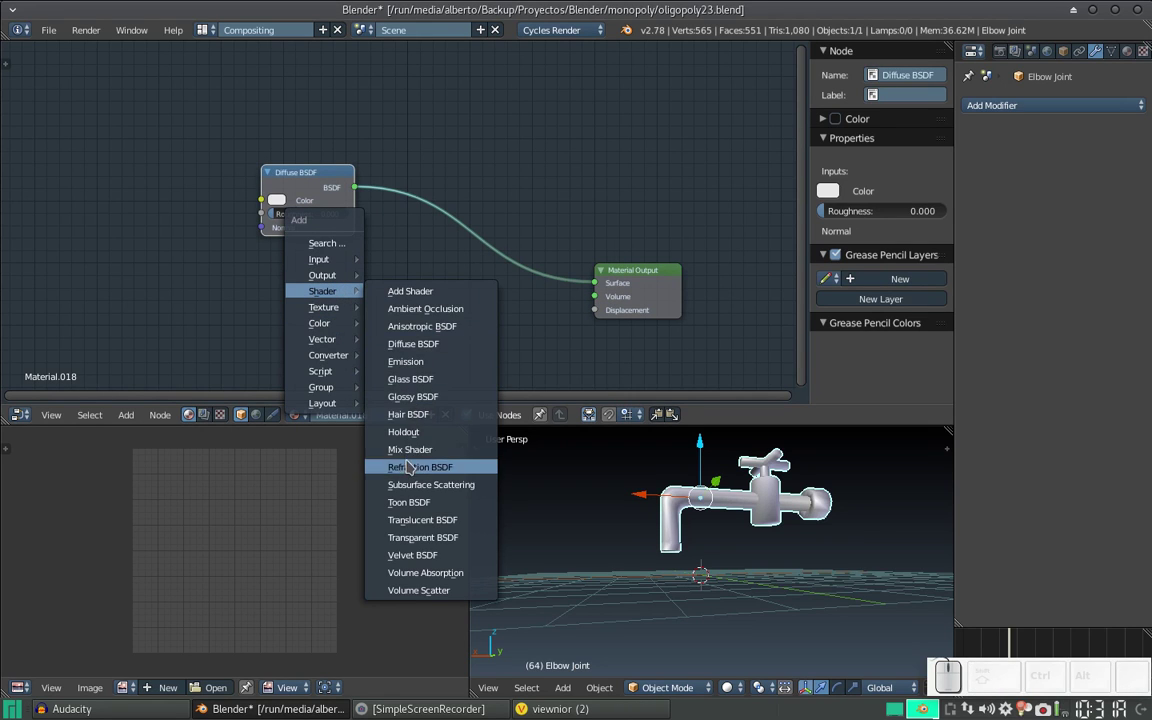
{"action": "left_click", "coordinate": [420, 456]}
{"action": "left_click", "coordinate": [447, 218]}
{"action": "key", "text": "shift+a"}
{"action": "left_click", "coordinate": [442, 403]}
{"action": "left_click", "coordinate": [256, 268]}
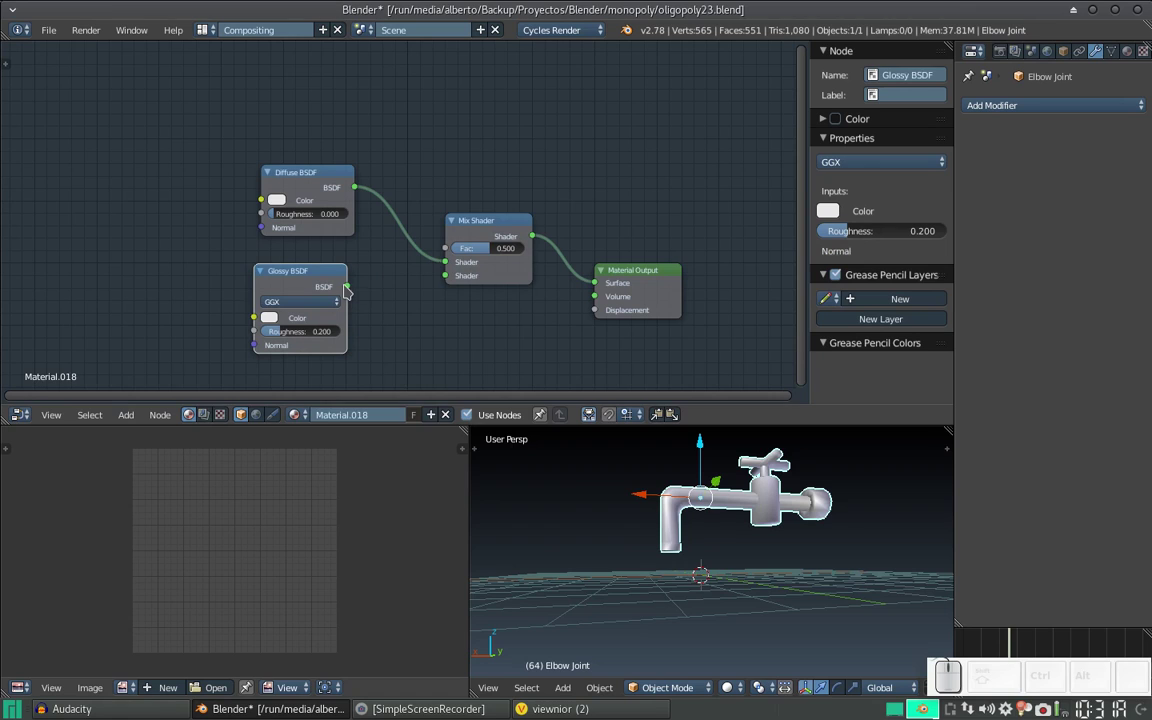
{"action": "left_click", "coordinate": [357, 292]}
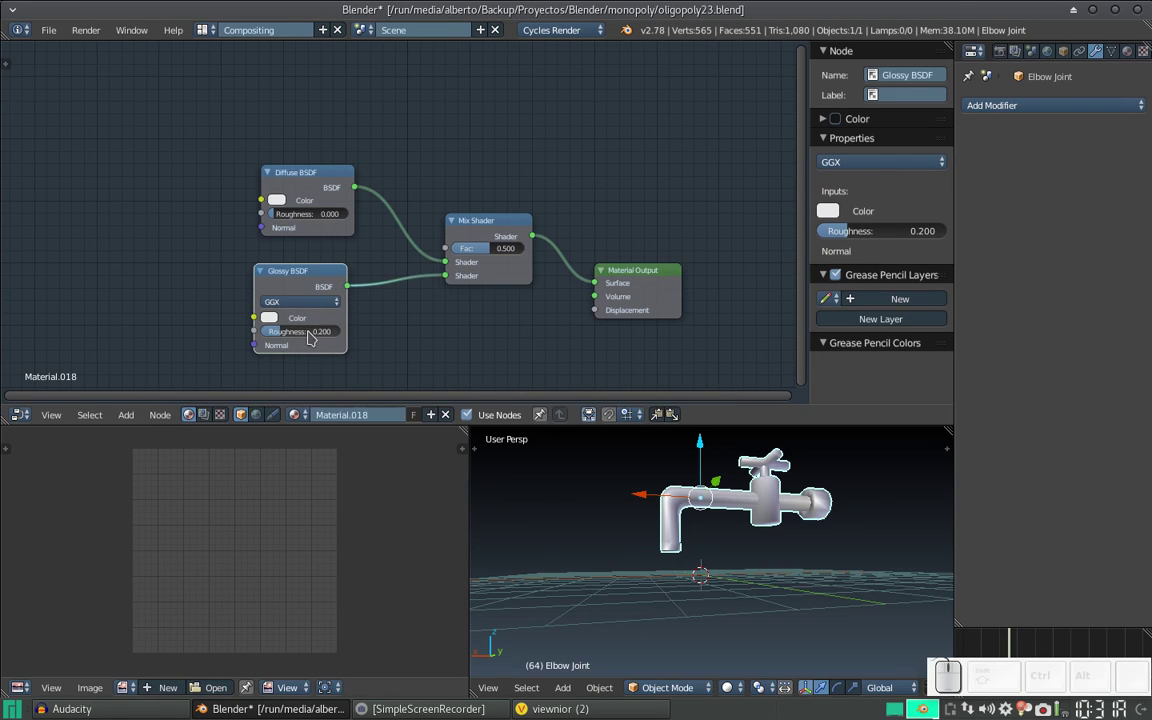
{"action": "left_click", "coordinate": [313, 336]}
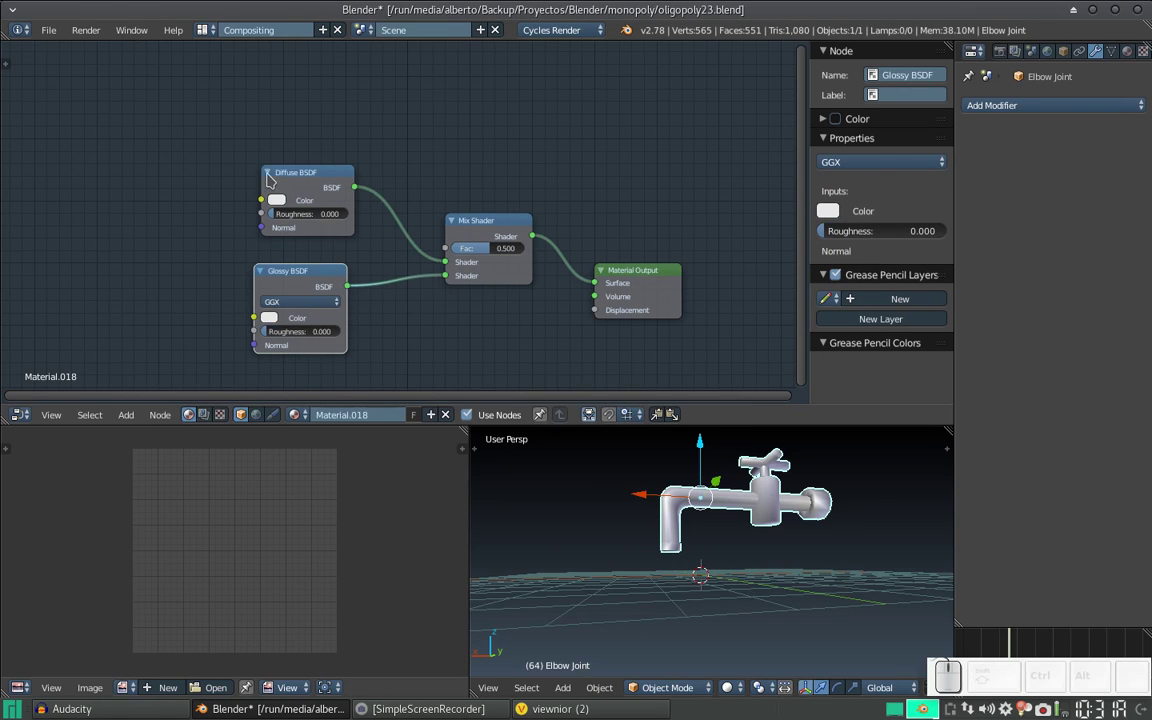
- Add an unconnected Fresnel input node above the Diffuse BSDF
{"action": "key", "text": "shift+a"}
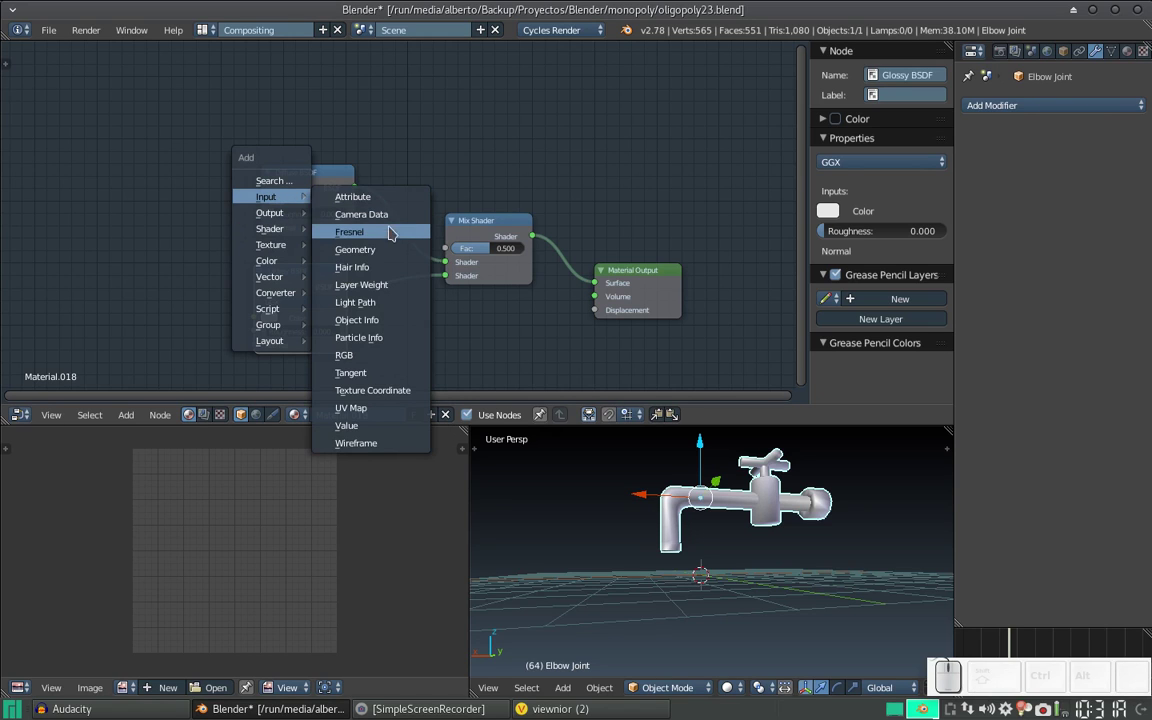
{"action": "left_click", "coordinate": [395, 242]}
{"action": "left_click", "coordinate": [269, 94]}
{"action": "left_click", "coordinate": [737, 694]}
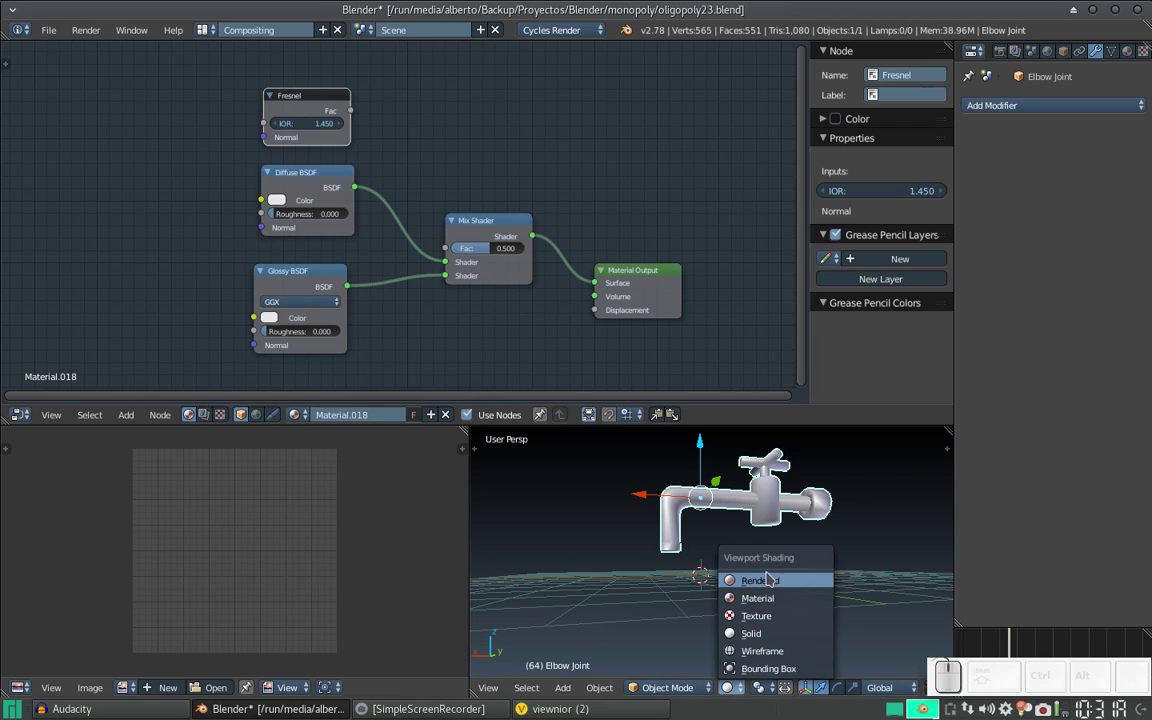
{"action": "left_click", "coordinate": [766, 583]}
- Preview the tap rendered up close, set the Fresnel IOR to 2.450, and return to the Default layout
{"action": "left_click", "coordinate": [798, 528]}
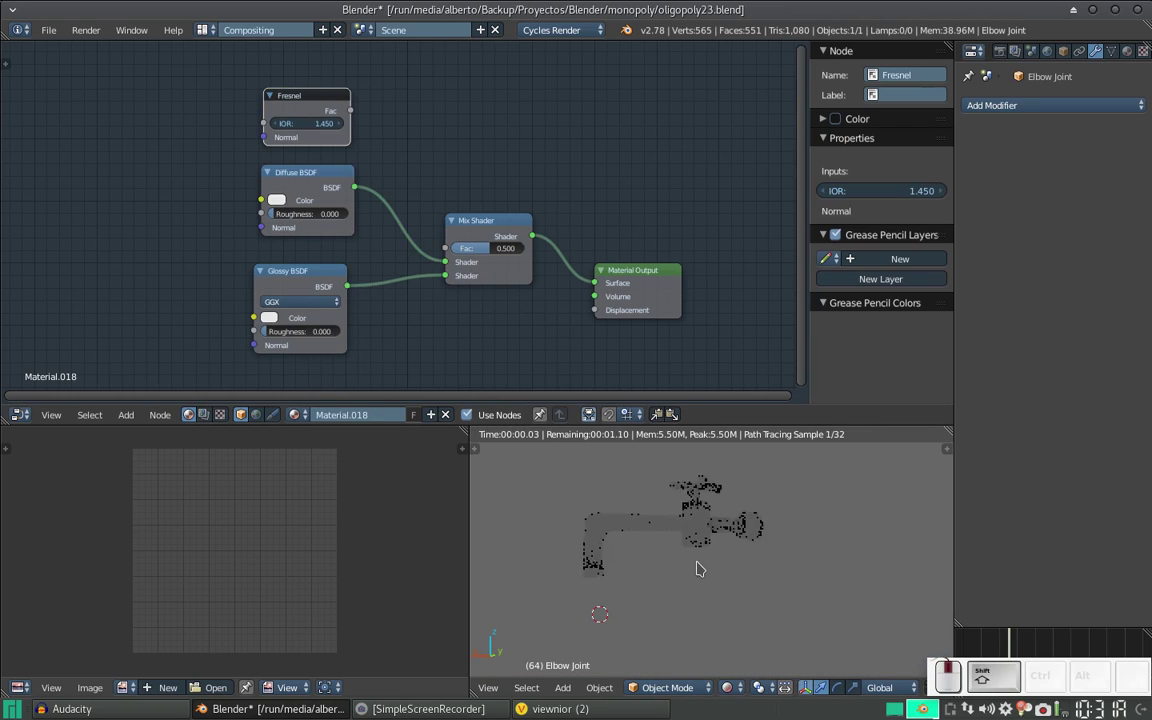
{"action": "scroll", "scroll_direction": "up", "scroll_amount": 3}
{"action": "left_click_drag", "start_coordinate": [641, 555], "coordinate": [740, 554]}
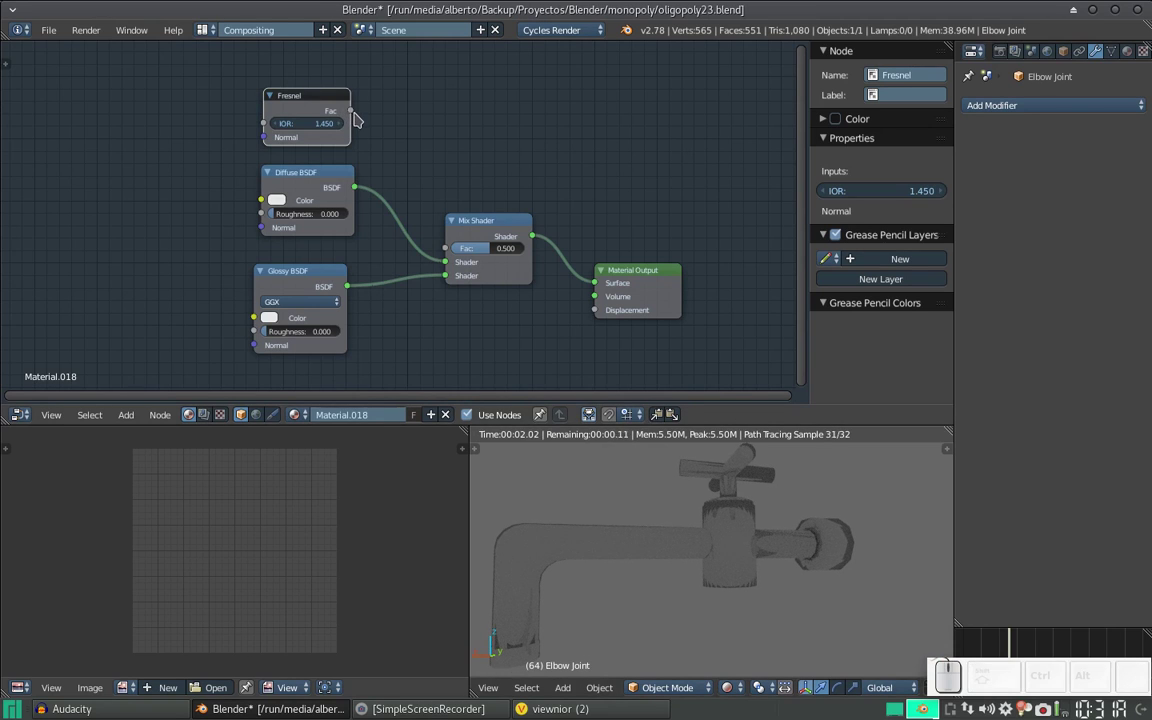
{"action": "left_click_drag", "start_coordinate": [355, 115], "coordinate": [390, 305]}
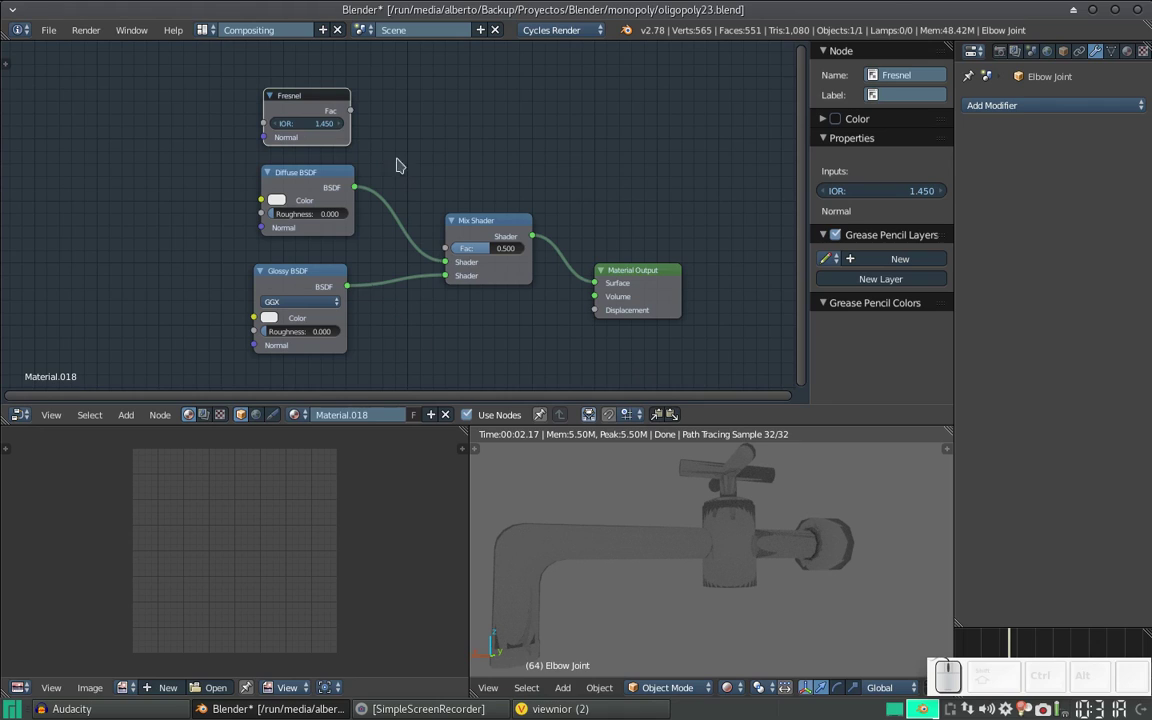
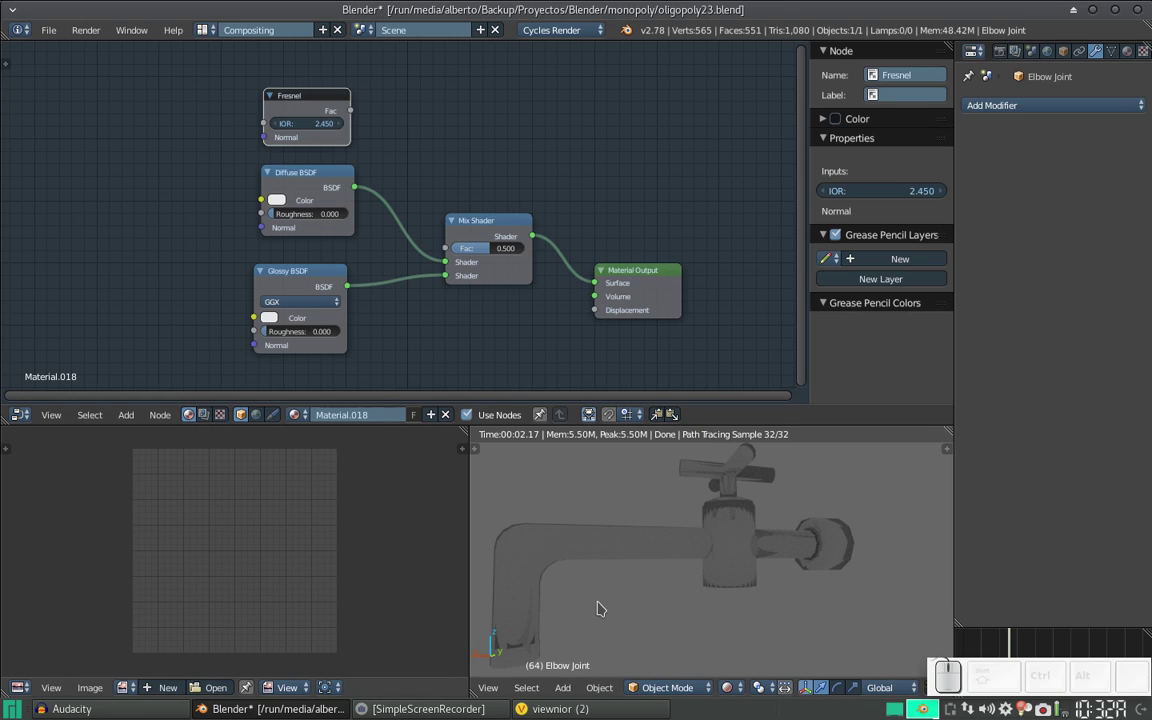
{"action": "key", "text": "ctrl+Right"}
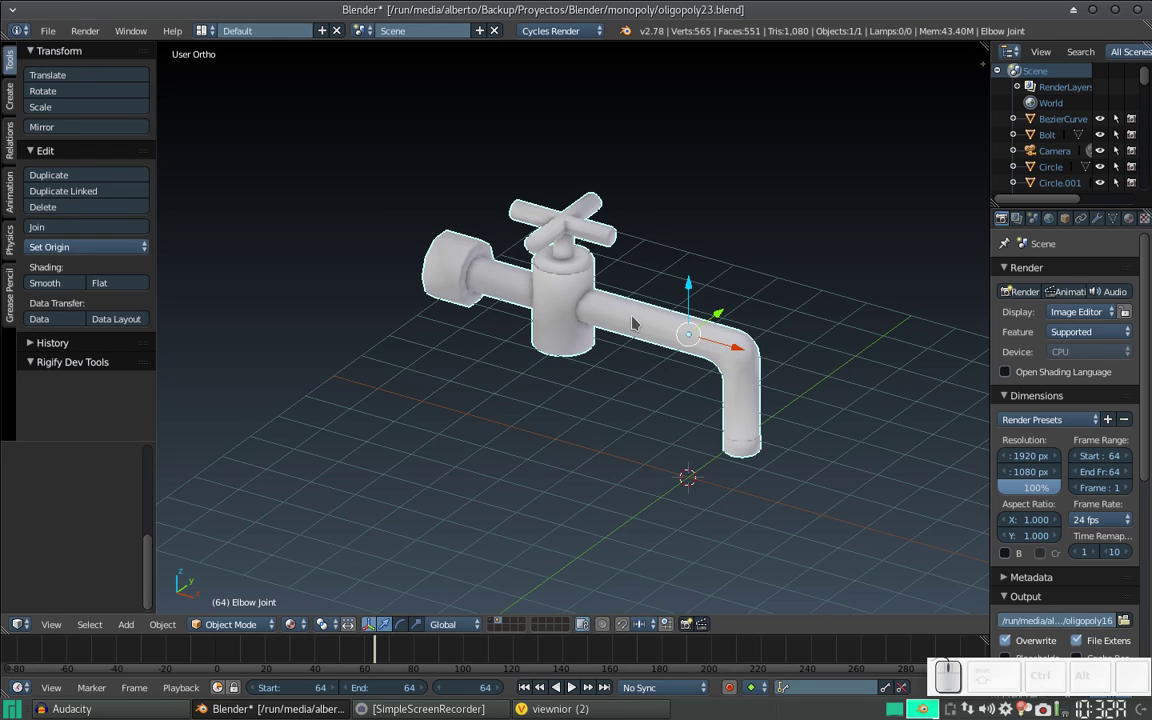
- Show the Monopoly board scene layers so the tap sits in the board scene
{"action": "key", "text": "m"}
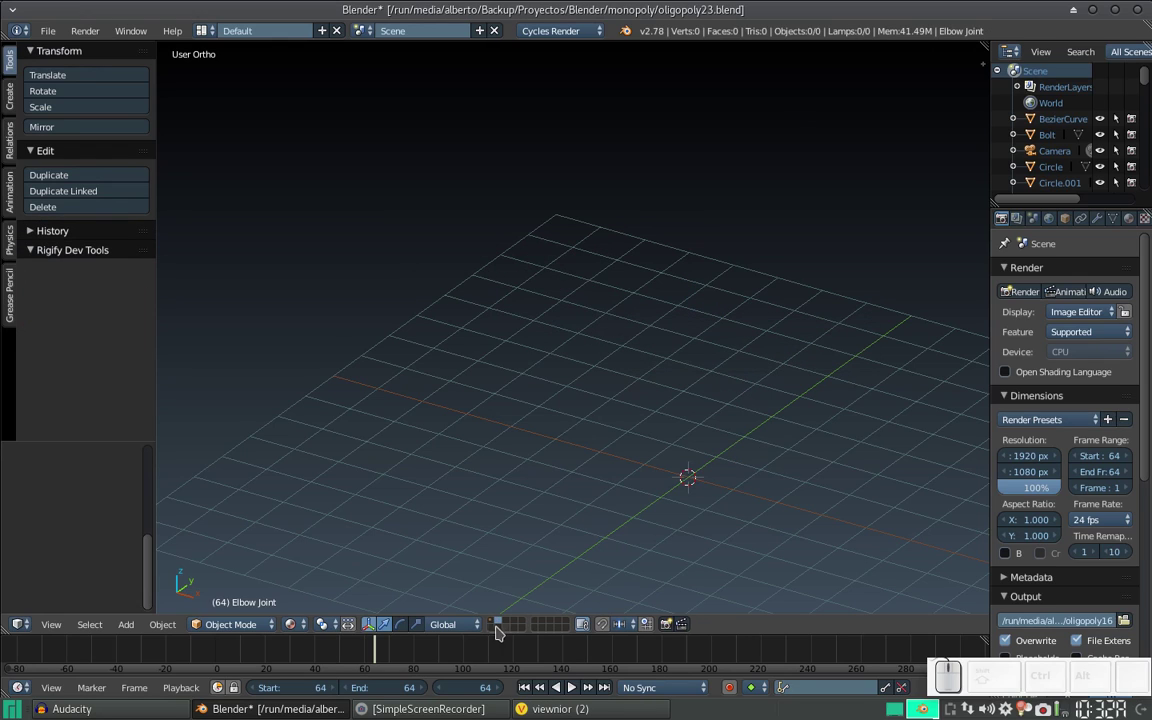
{"action": "left_click", "coordinate": [497, 629]}
{"action": "left_click", "coordinate": [497, 626]}
{"action": "scroll", "scroll_direction": "down", "scroll_amount": 3}
{"action": "left_click_drag", "start_coordinate": [627, 308], "coordinate": [675, 307]}
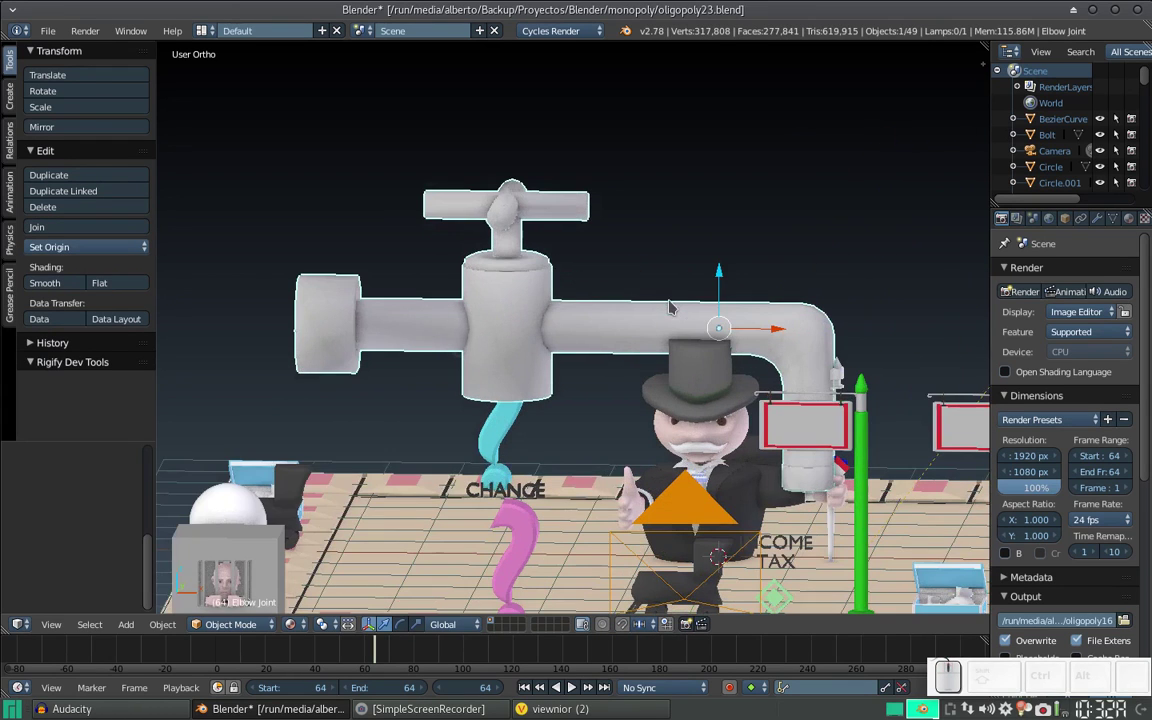
- Shrink the tap to about 0.1716 scale and zoom out to see the whole board
{"action": "key", "text": "s"}
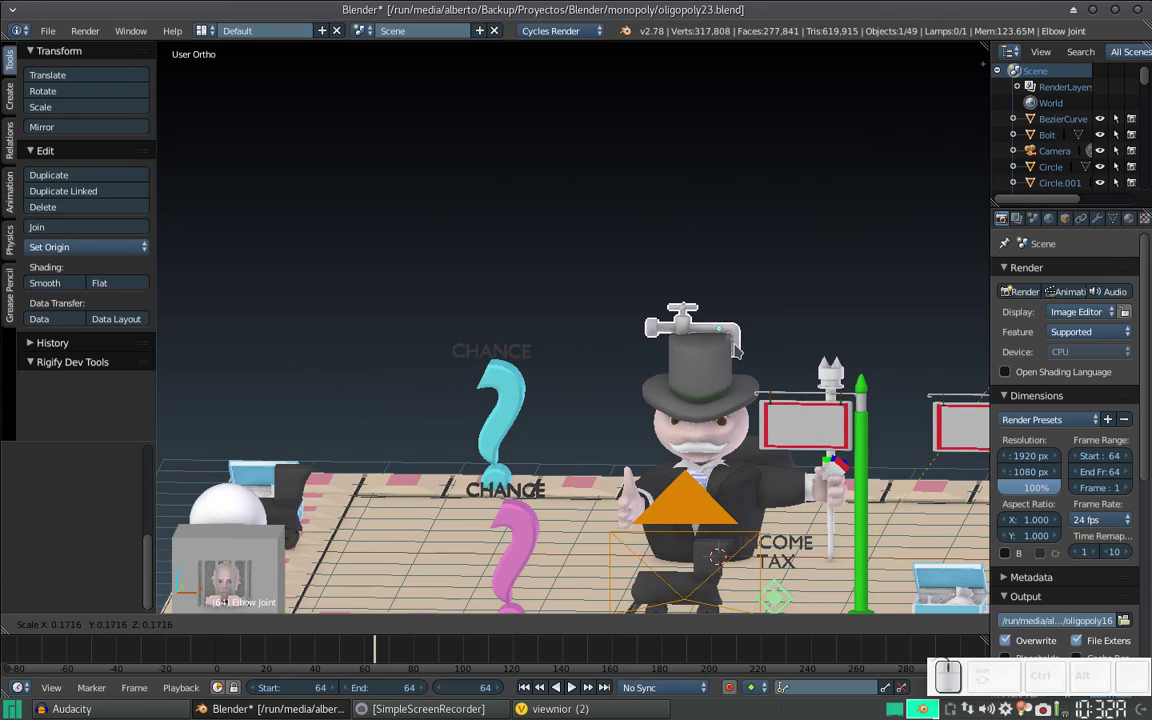
{"action": "left_click", "coordinate": [724, 413]}
{"action": "left_click_drag", "start_coordinate": [767, 318], "coordinate": [755, 346]}
{"action": "left_click", "coordinate": [673, 412]}
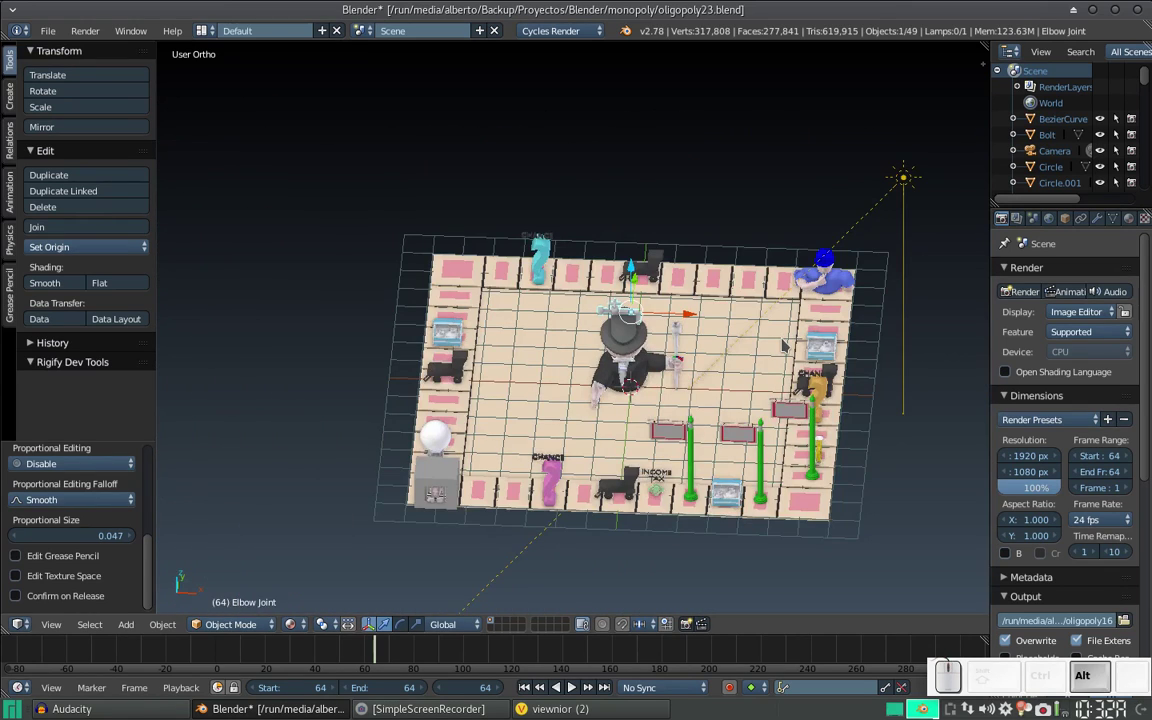
- Glance at the Monopoly reference image in Viewnior and return to the board scene
{"action": "key", "text": "alt+Tab"}
{"action": "key", "text": "alt+Tab"}
{"action": "left_click", "coordinate": [1144, 19]}
{"action": "key", "text": "alt+Tab"}
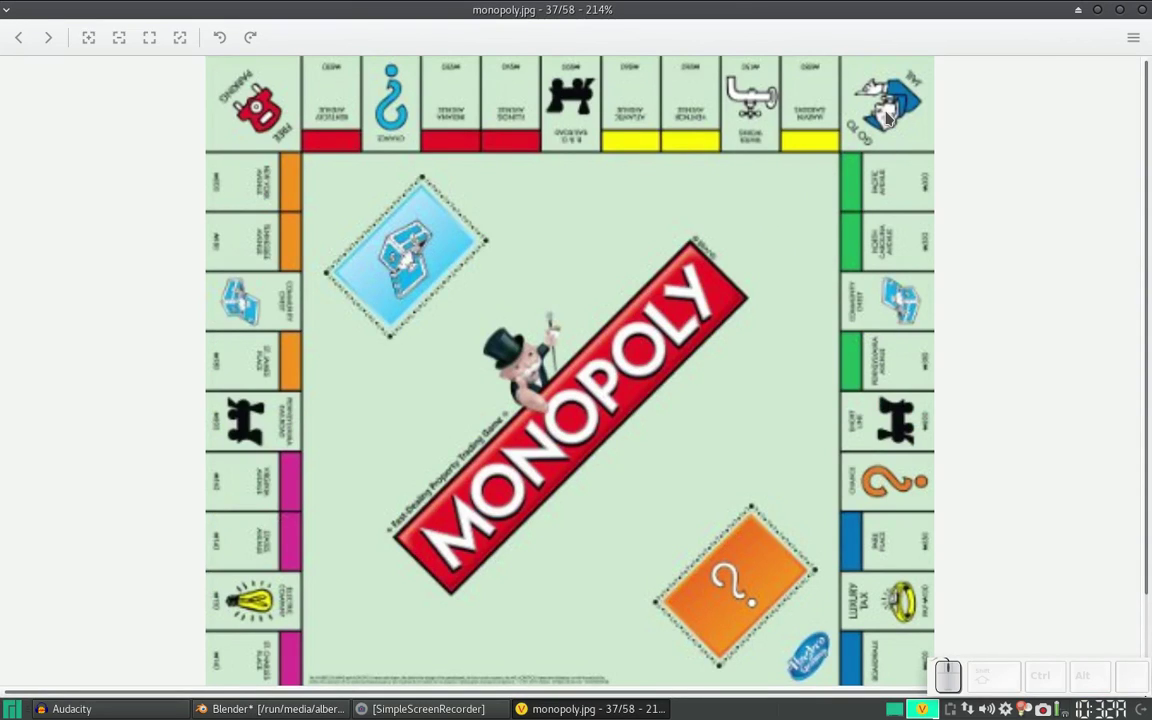
{"action": "key", "text": "alt+Tab"}
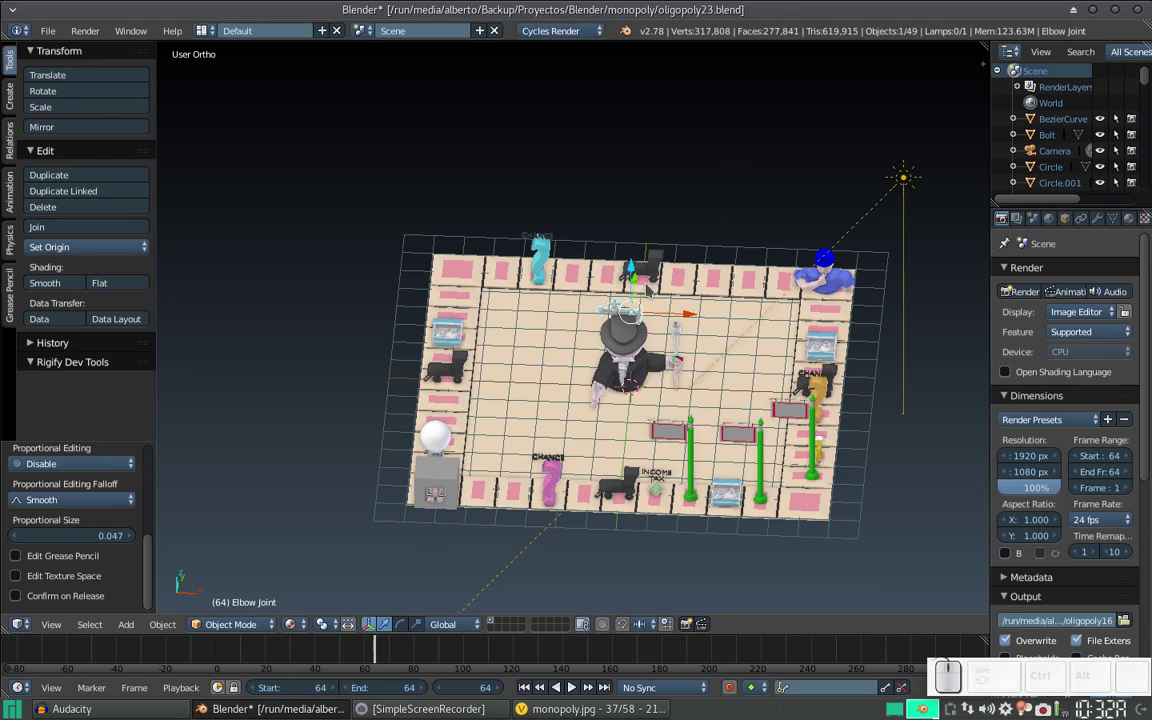
- Move the tap about 2.3 units so it sits above the board surface
{"action": "left_click_drag", "start_coordinate": [690, 316], "coordinate": [776, 280]}
{"action": "left_click_drag", "start_coordinate": [775, 287], "coordinate": [751, 256]}
{"action": "left_click_drag", "start_coordinate": [764, 246], "coordinate": [776, 123]}
{"action": "left_click", "coordinate": [847, 146]}
{"action": "left_click_drag", "start_coordinate": [776, 165], "coordinate": [768, 136]}
{"action": "left_click", "coordinate": [756, 161]}
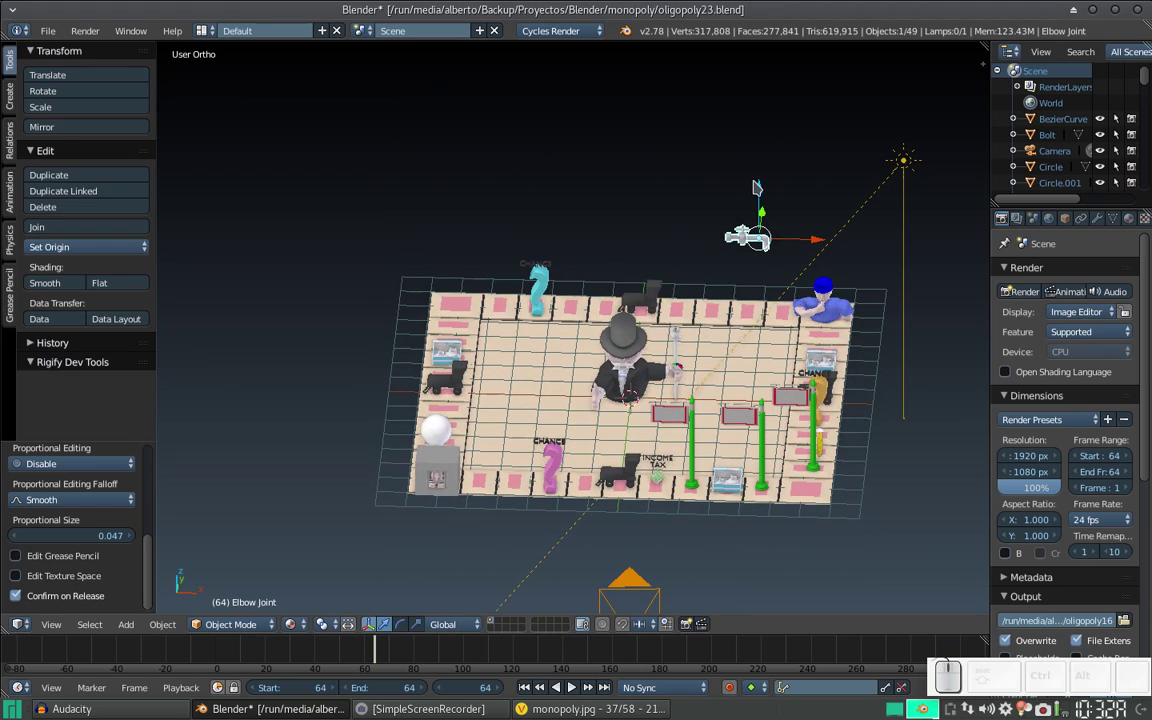
- Place the tap over the far row of board spaces, adjusting its position
{"action": "left_click_drag", "start_coordinate": [766, 191], "coordinate": [786, 278]}
{"action": "scroll", "scroll_direction": "up", "scroll_amount": 3}
{"action": "left_click", "coordinate": [672, 415]}
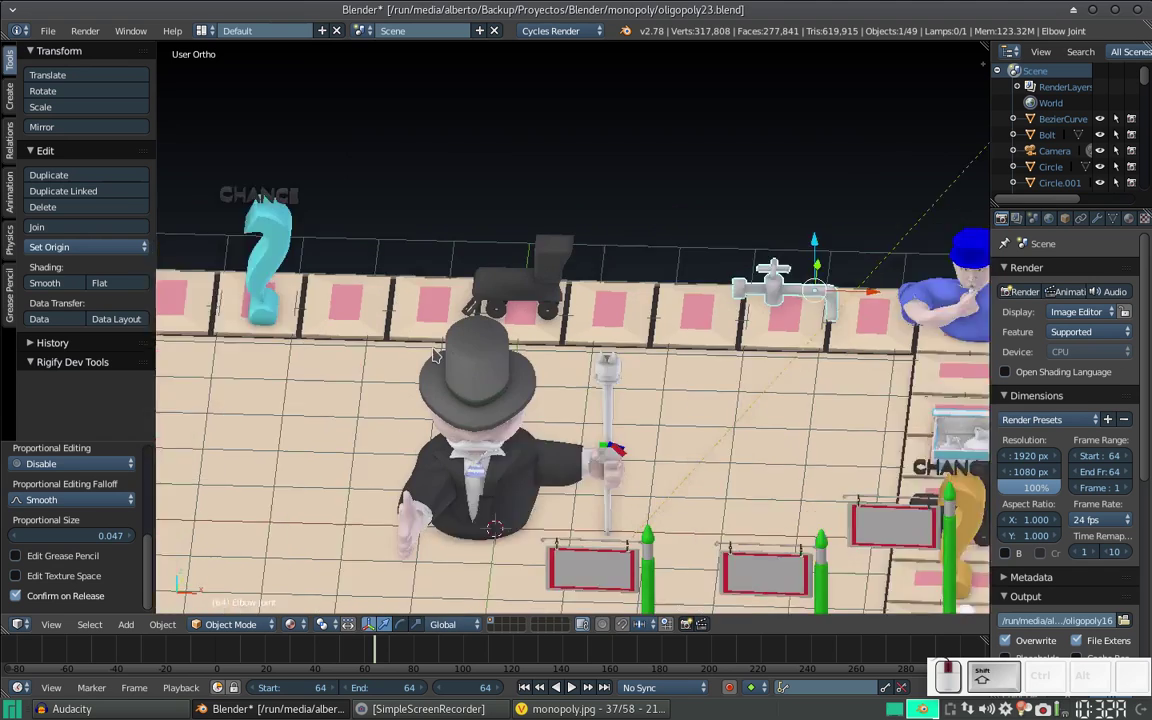
{"action": "scroll", "scroll_direction": "up", "scroll_amount": 3}
{"action": "left_click", "coordinate": [470, 382]}
{"action": "left_click_drag", "start_coordinate": [480, 408], "coordinate": [201, 593]}
{"action": "left_click_drag", "start_coordinate": [201, 593], "coordinate": [257, 561]}
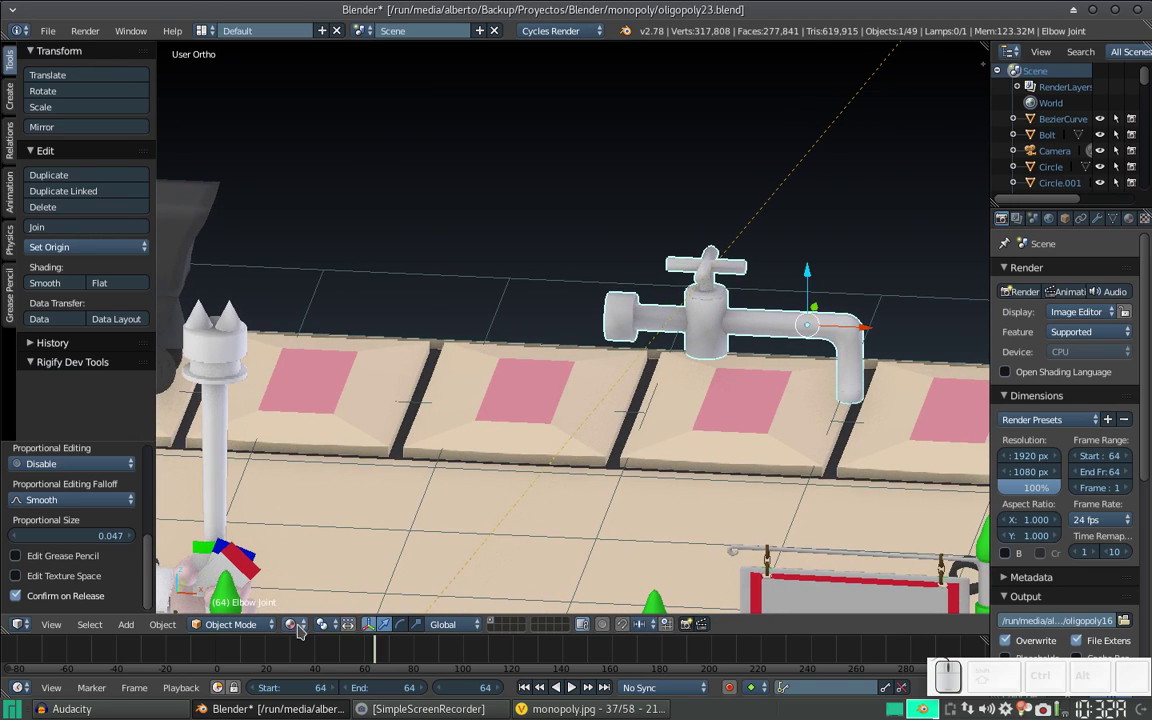
- Switch the viewport shading to a Rendered preview of the board
{"action": "left_click", "coordinate": [257, 561]}
{"action": "left_click", "coordinate": [257, 561]}
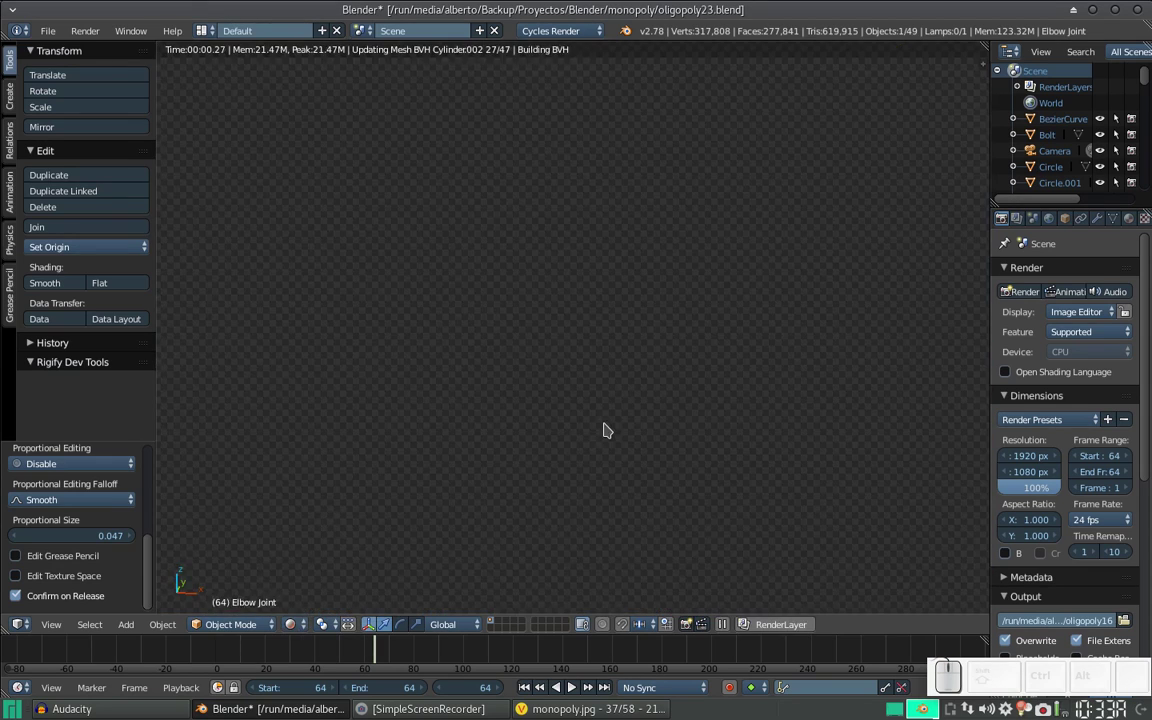
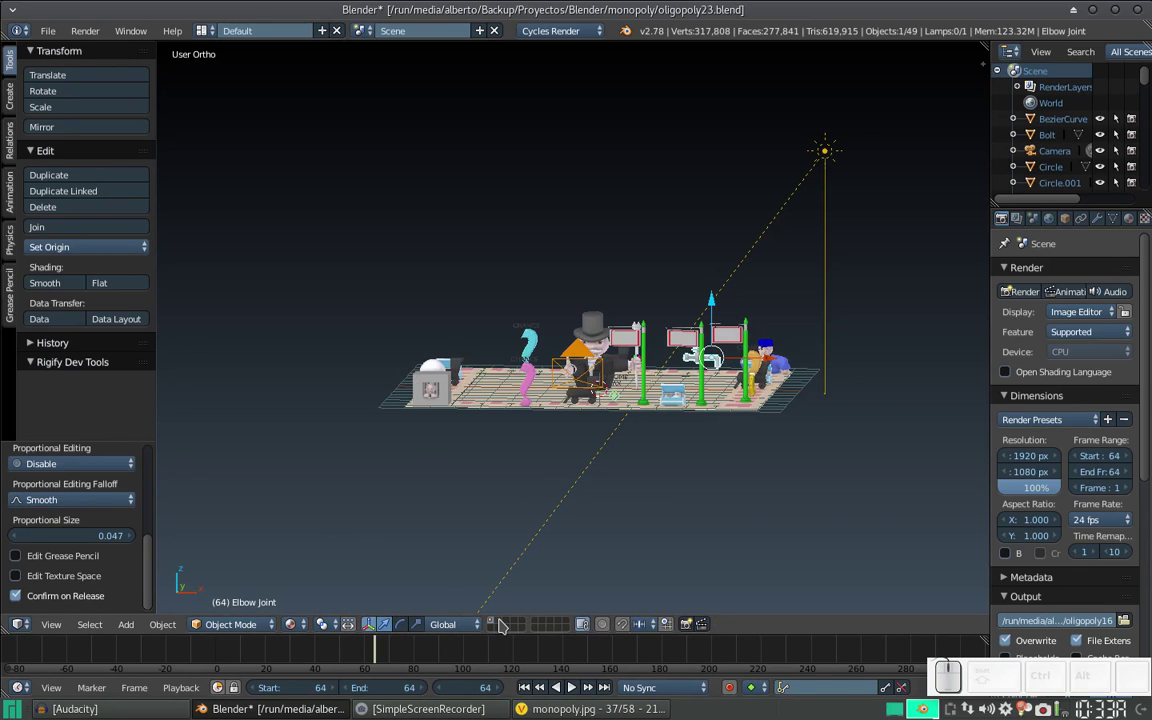
- Show monopoly.jpg in Viewnior scrolled down to the bottom row with the GO corner
{"action": "left_click", "coordinate": [506, 626]}
{"action": "left_click", "coordinate": [565, 709]}
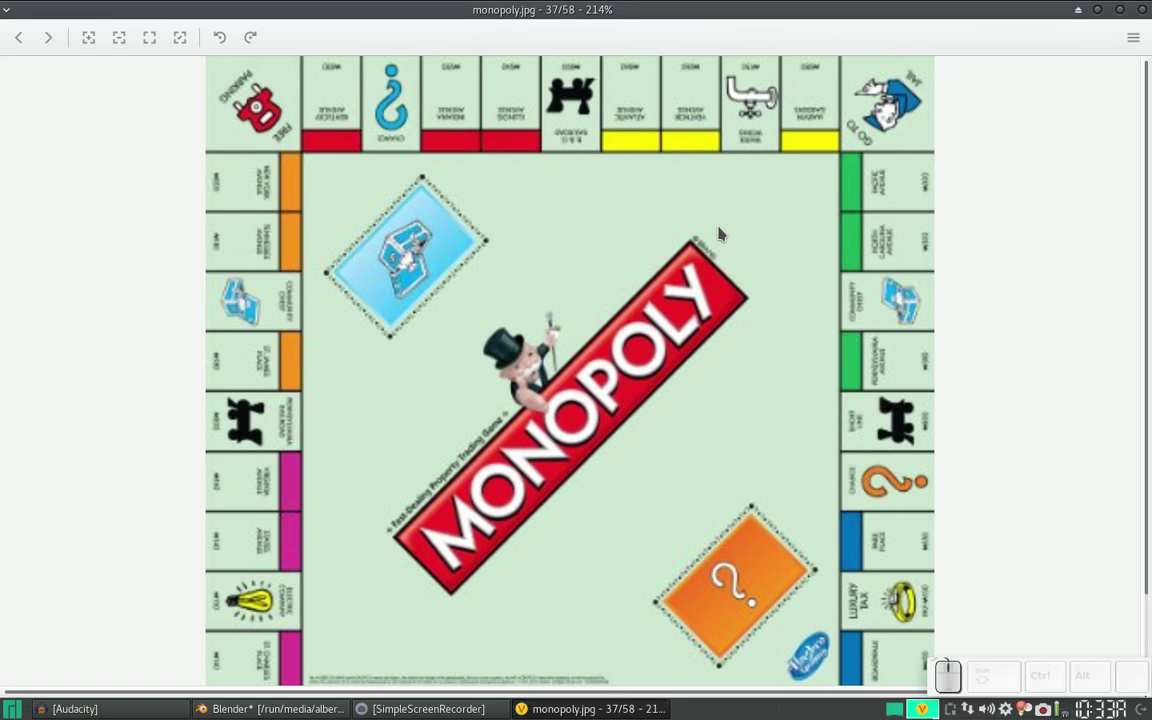
{"action": "left_click_drag", "start_coordinate": [606, 368], "coordinate": [936, 569]}
{"action": "left_click", "coordinate": [606, 269]}
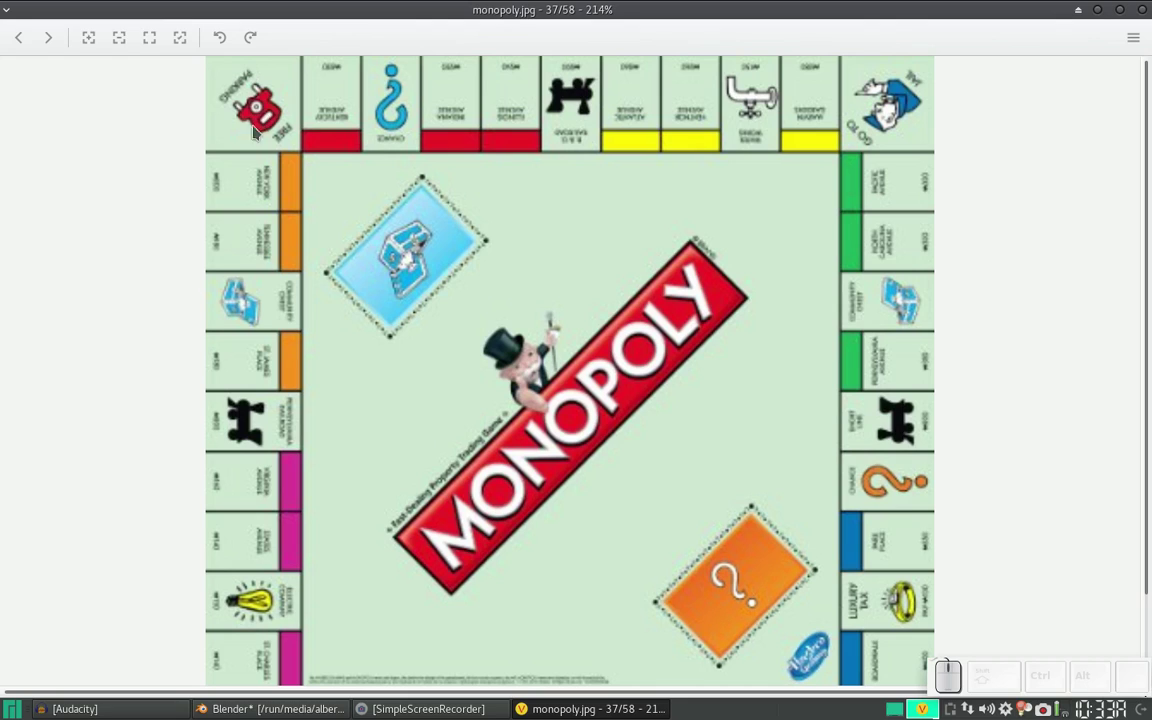
{"action": "left_click", "coordinate": [719, 533]}
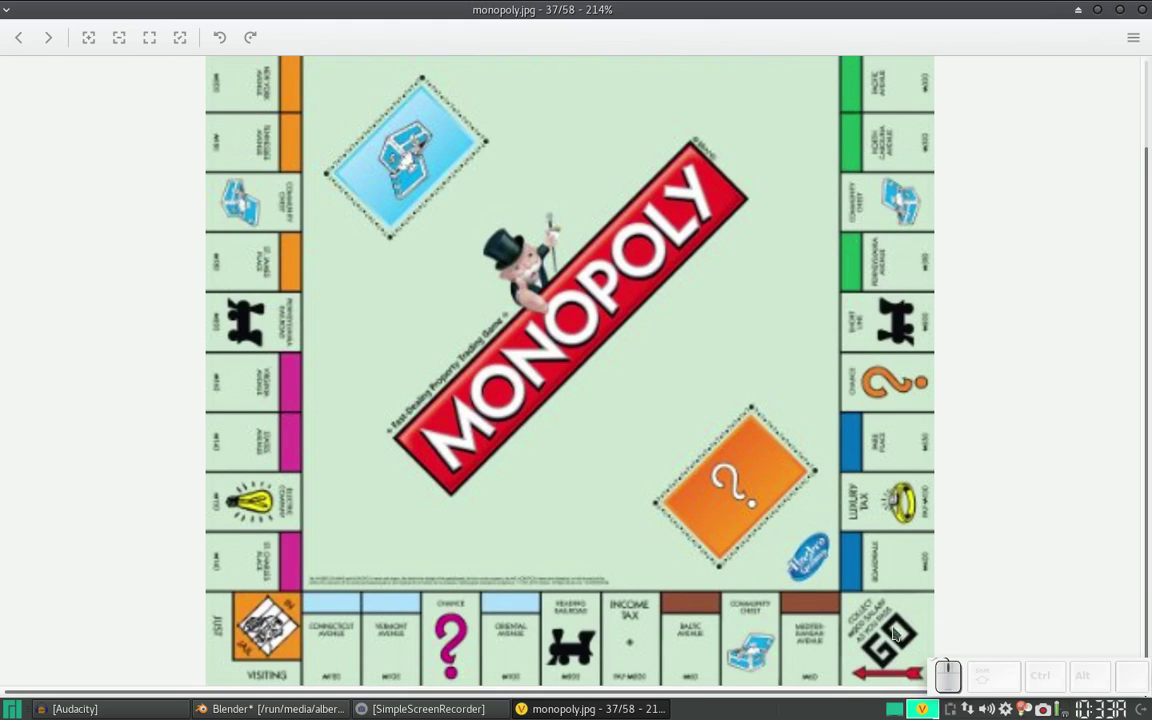
- Return to Blender, recentre the view and look at the scene from directly above
{"action": "key", "text": "alt+Tab"}
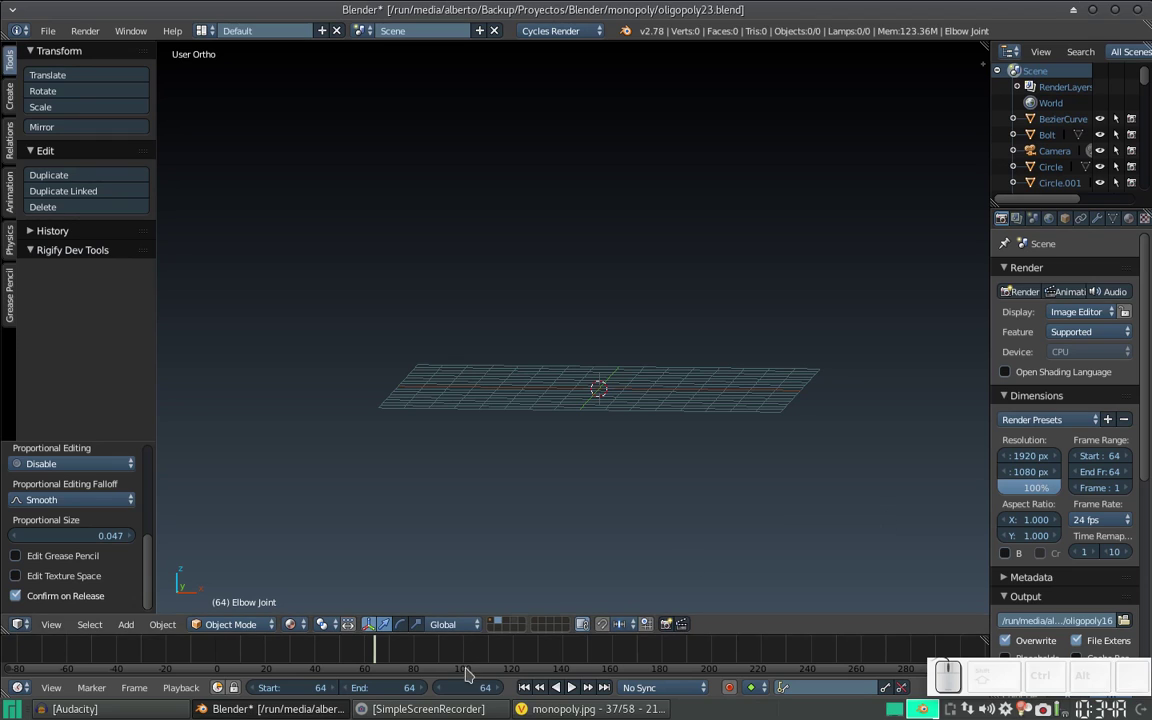
{"action": "scroll", "scroll_direction": "up", "scroll_amount": 3}
{"action": "middle_click", "coordinate": [646, 374]}
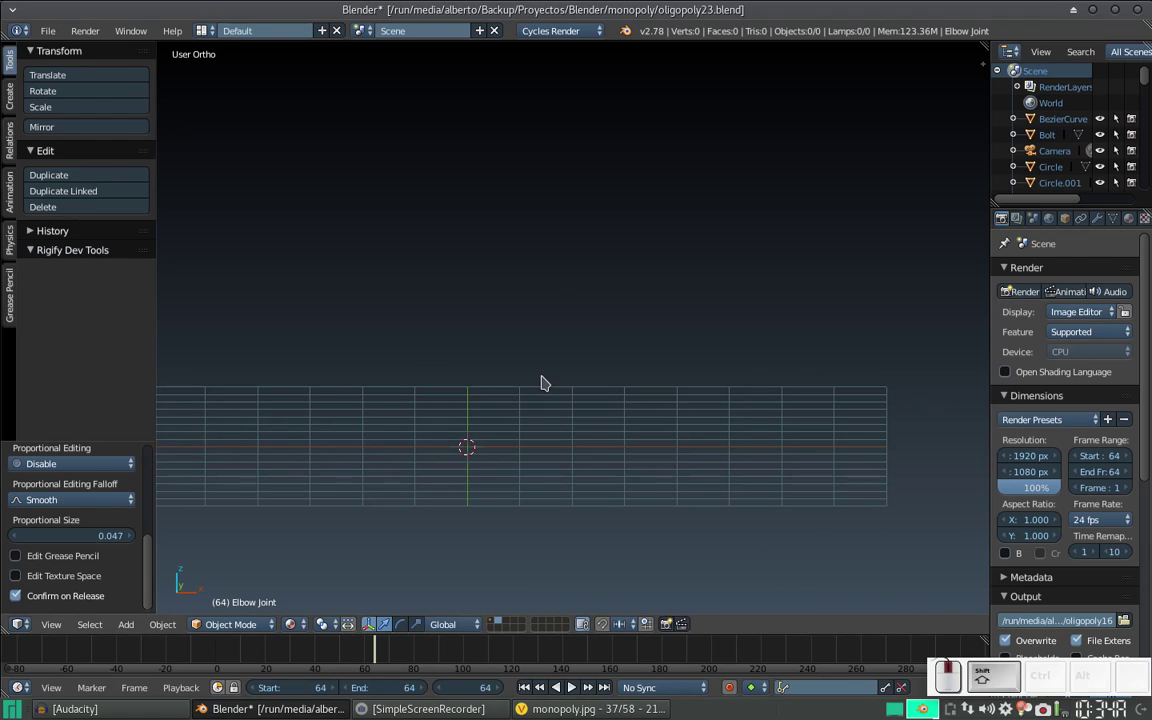
{"action": "key", "text": "shift+c"}
{"action": "middle_click", "coordinate": [511, 407]}
{"action": "scroll", "scroll_direction": "up", "scroll_amount": 3}
{"action": "left_click", "coordinate": [589, 417]}
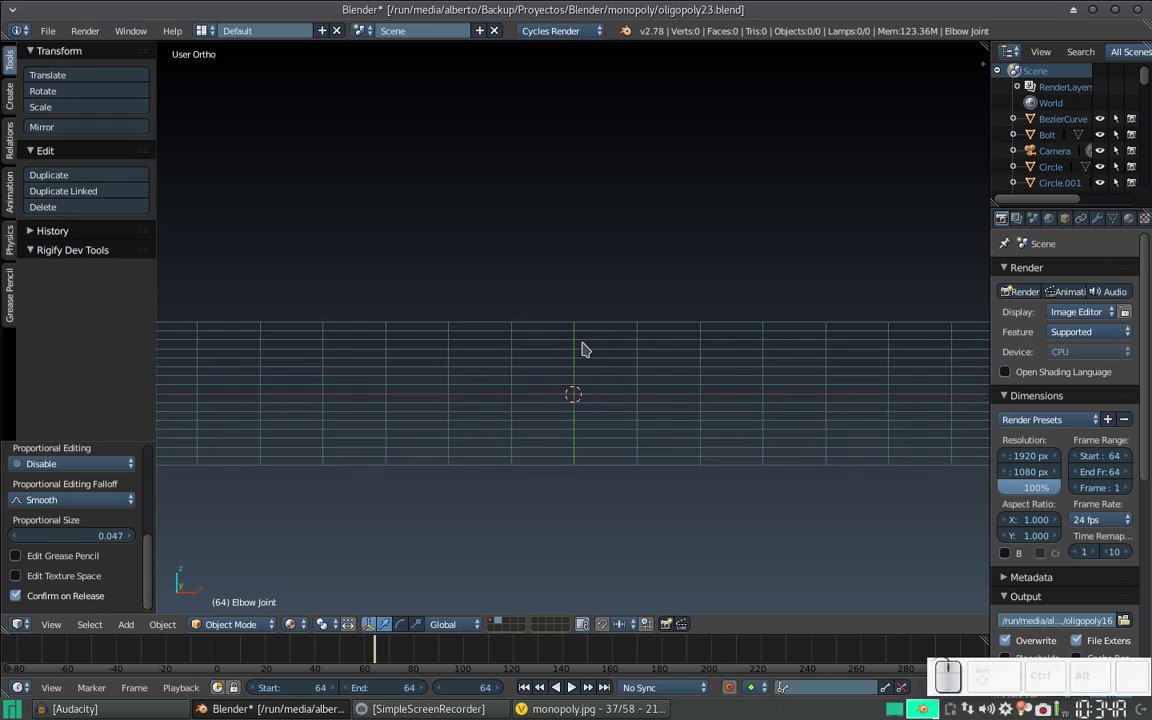
{"action": "key", "text": "KP_7"}
- Add a plane, flatten it in Y and stretch it about fourfold along X into a long strip
{"action": "key", "text": "shift+a"}
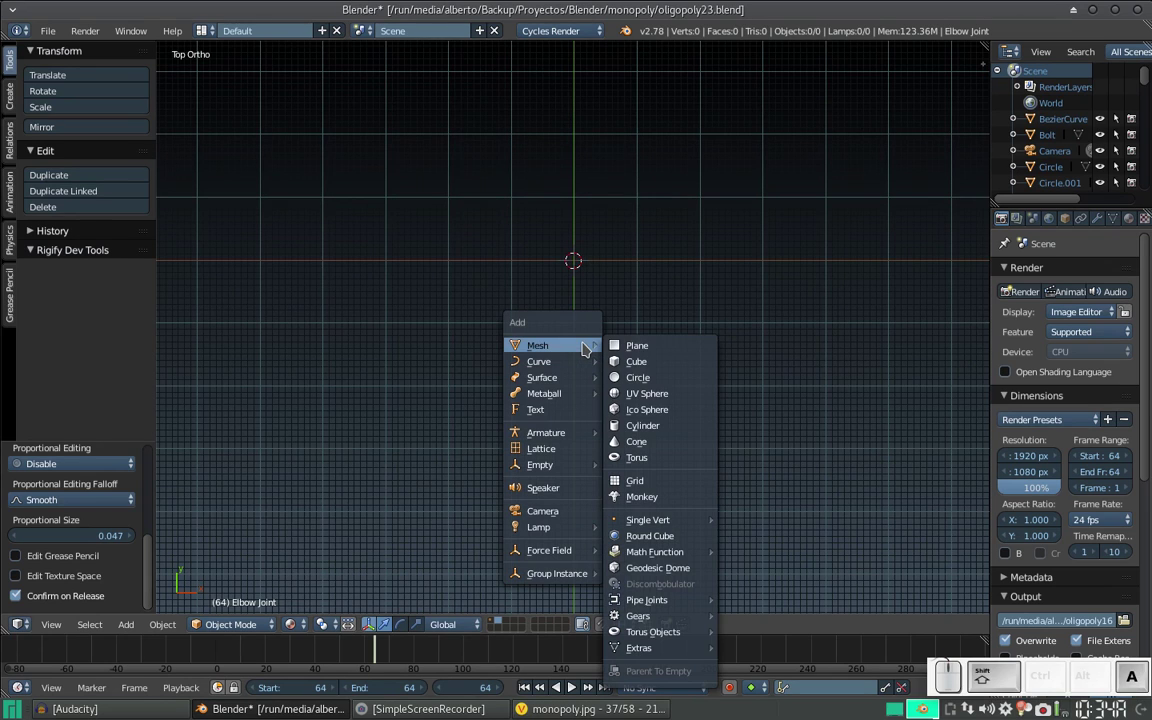
{"action": "left_click", "coordinate": [628, 349]}
{"action": "key", "text": "s"}
{"action": "key", "text": "y"}
{"action": "left_click", "coordinate": [659, 319]}
{"action": "key", "text": "s"}
{"action": "key", "text": "x"}
{"action": "left_click", "coordinate": [334, 410]}
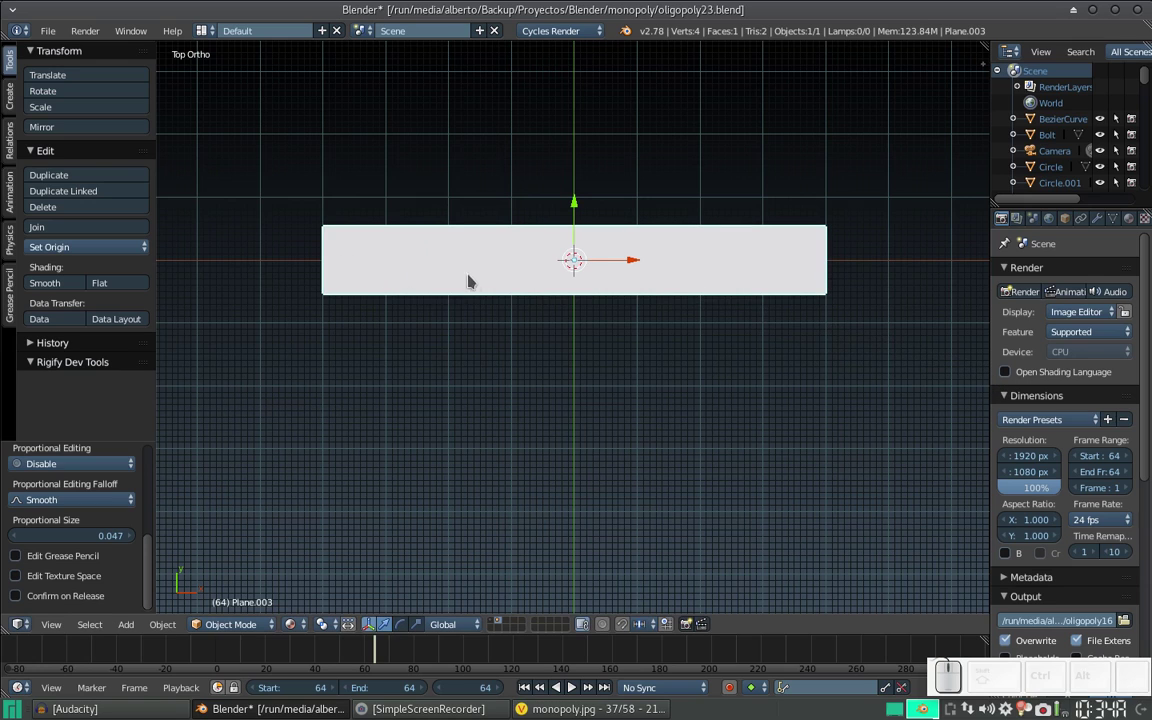
- In Edit Mode spread the left-end barb vertices in Y to form a pointed arrowhead, checking the reference
{"action": "key", "text": "Tab"}
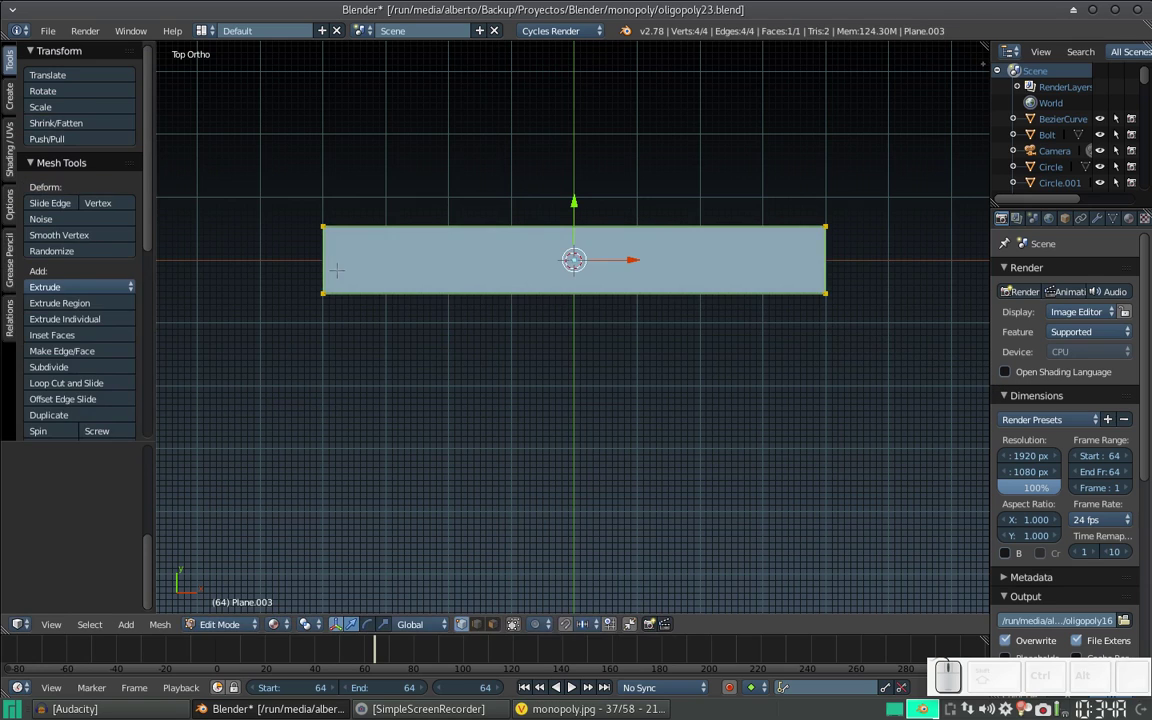
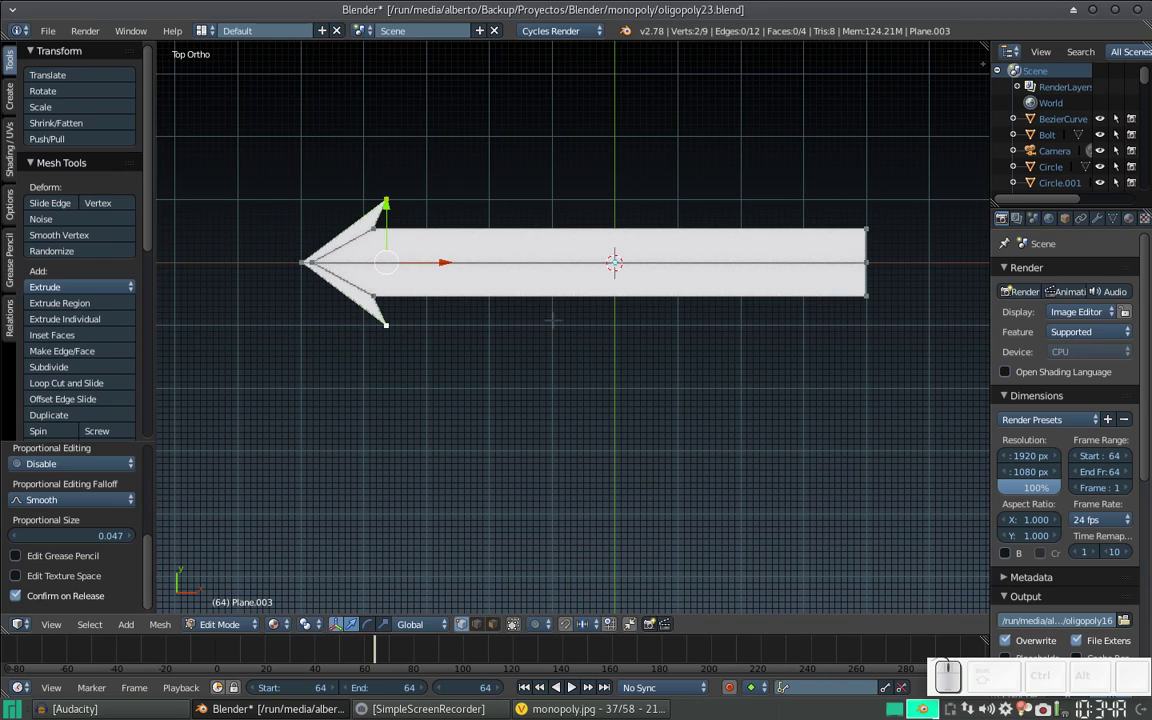
{"action": "key", "text": "s"}
{"action": "key", "text": "y"}
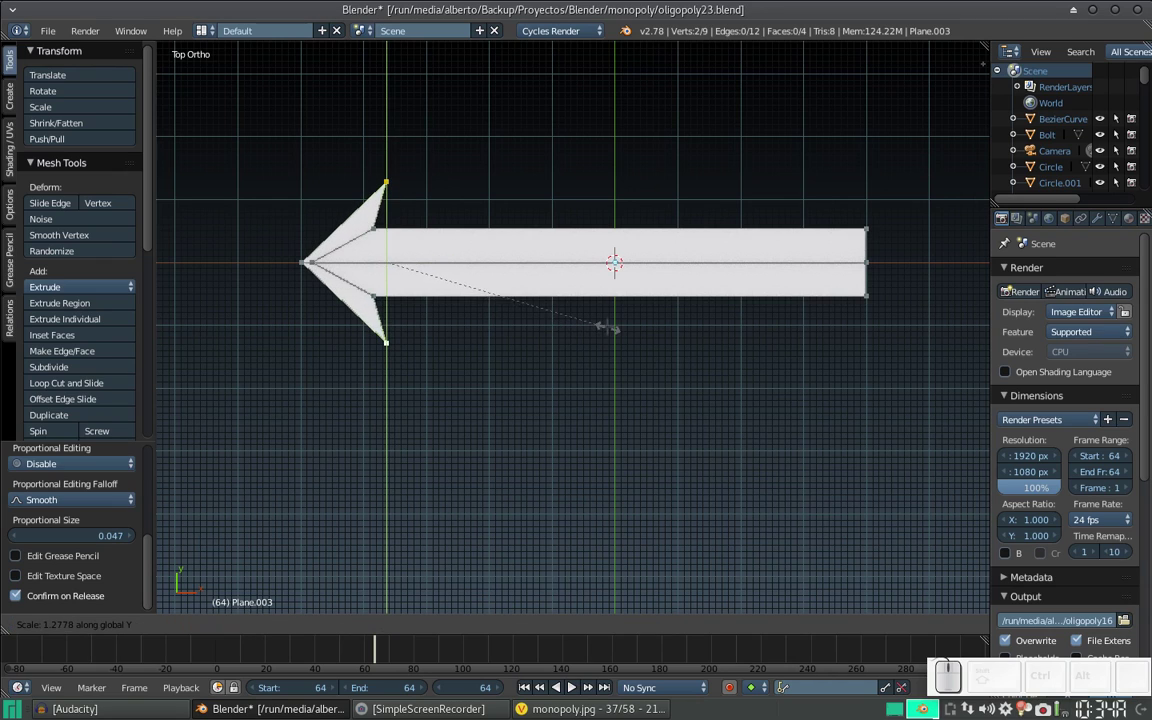
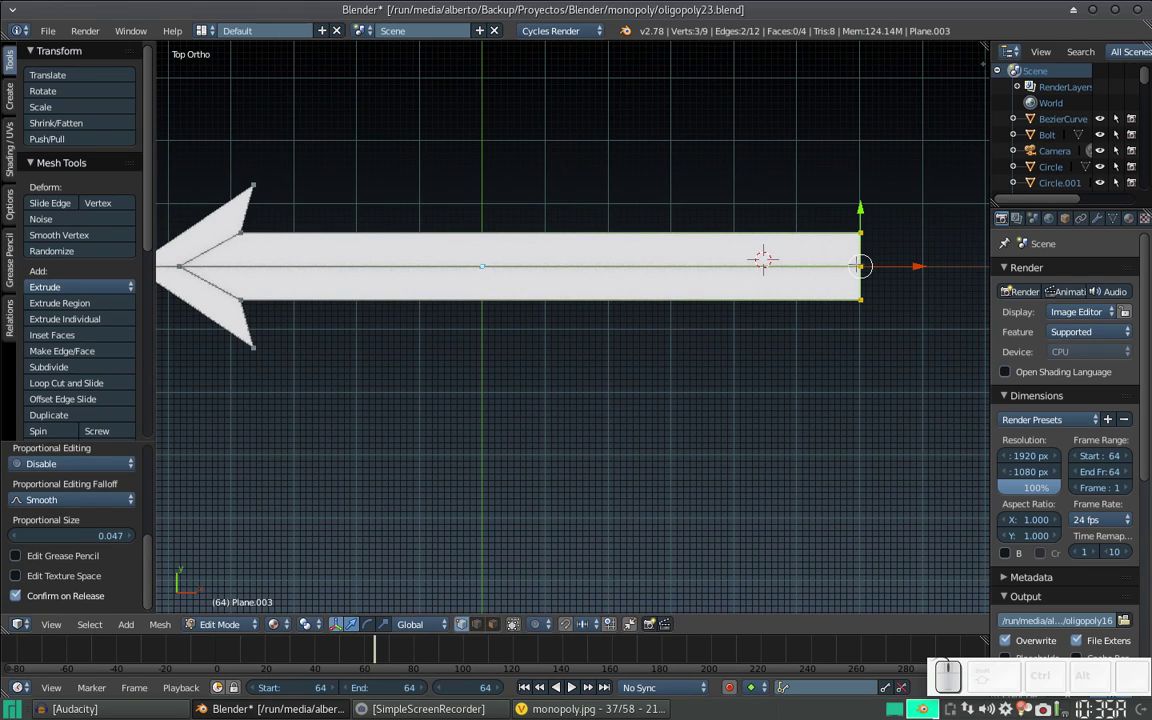
{"action": "key", "text": "alt+Tab"}
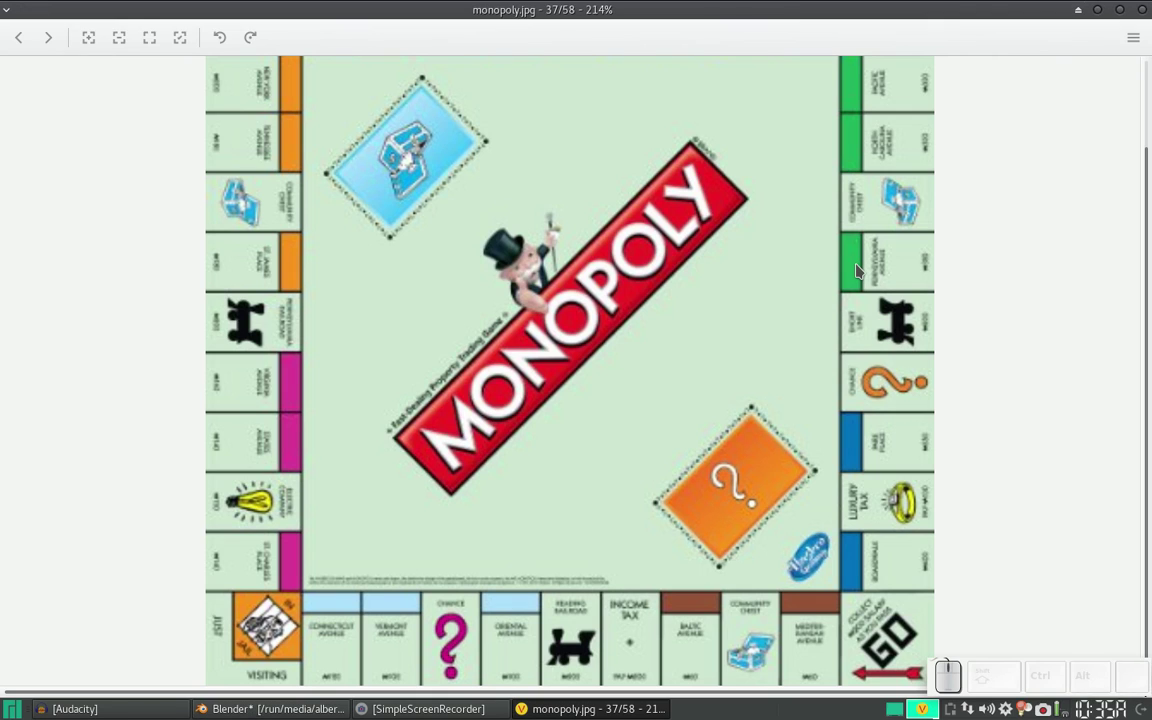
{"action": "key", "text": "alt+Tab"}
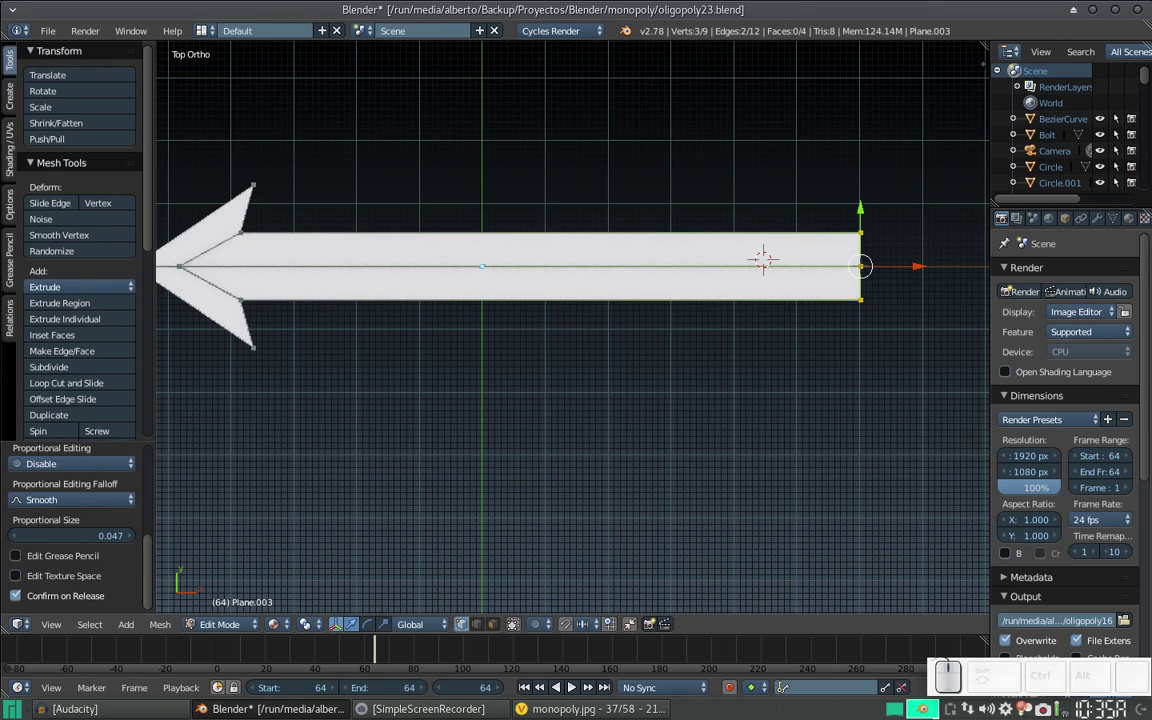
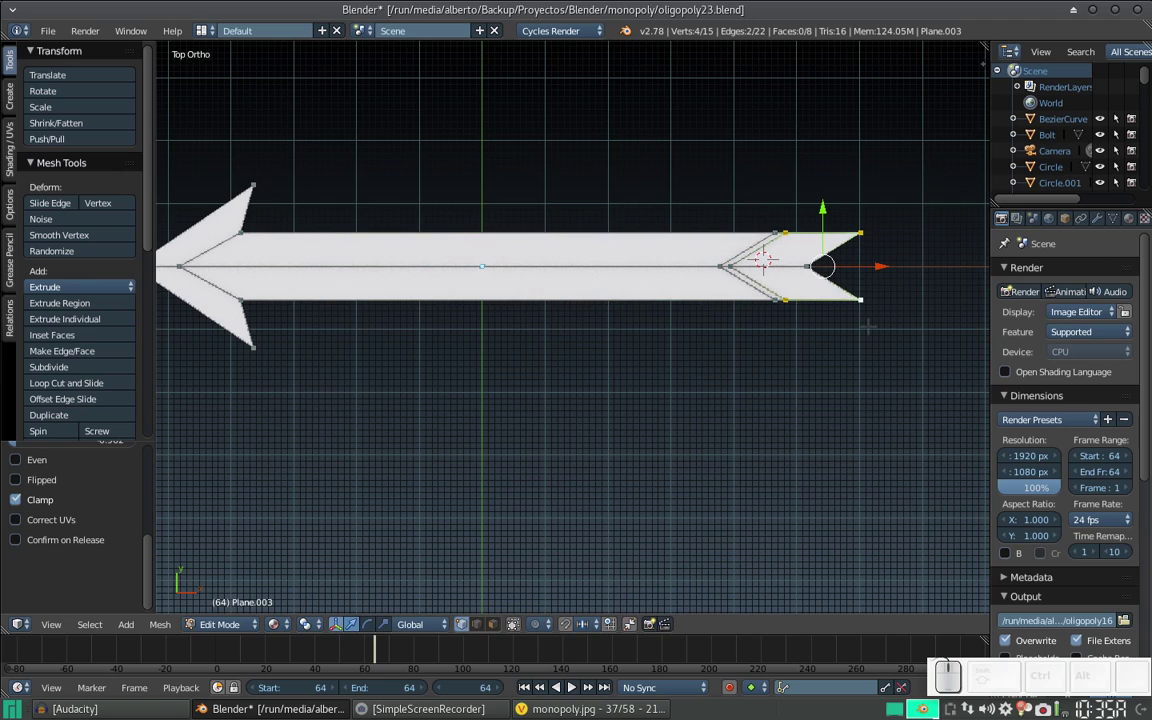
- Slide the tail's middle vertex inward and spread the corner vertices in Y into a notched chevron tail
{"action": "key", "text": "s"}
{"action": "key", "text": "x"}
{"action": "key", "text": "Escape"}
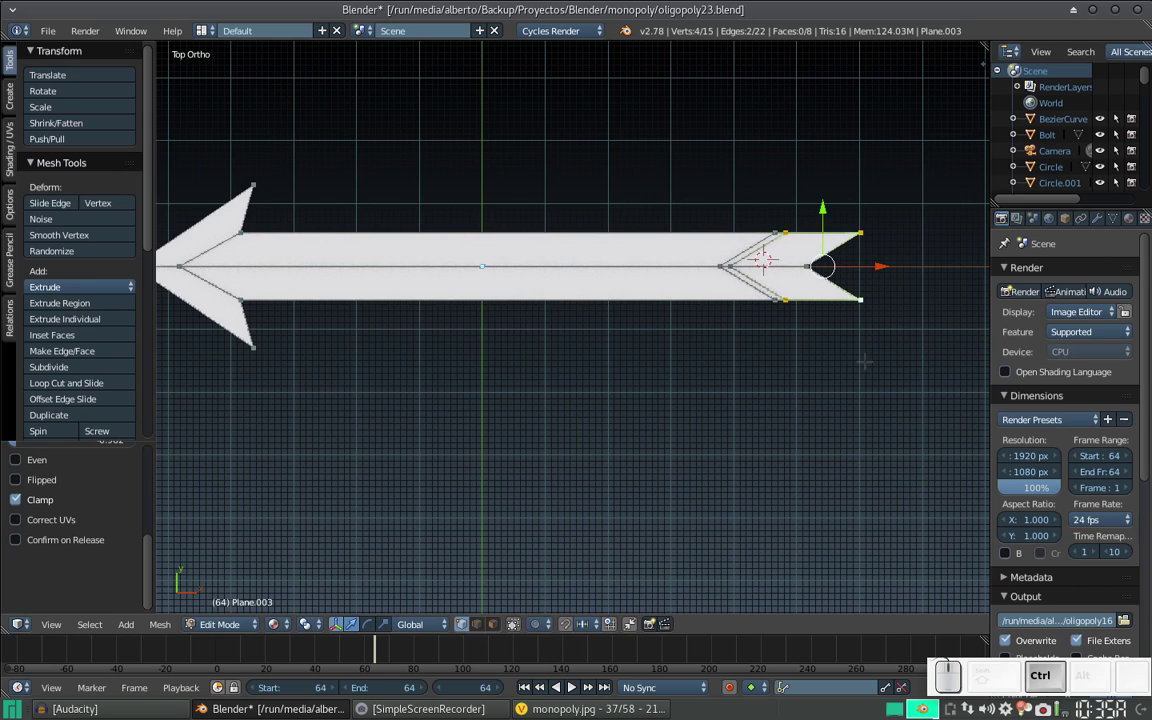
{"action": "key", "text": "s"}
{"action": "key", "text": "y"}
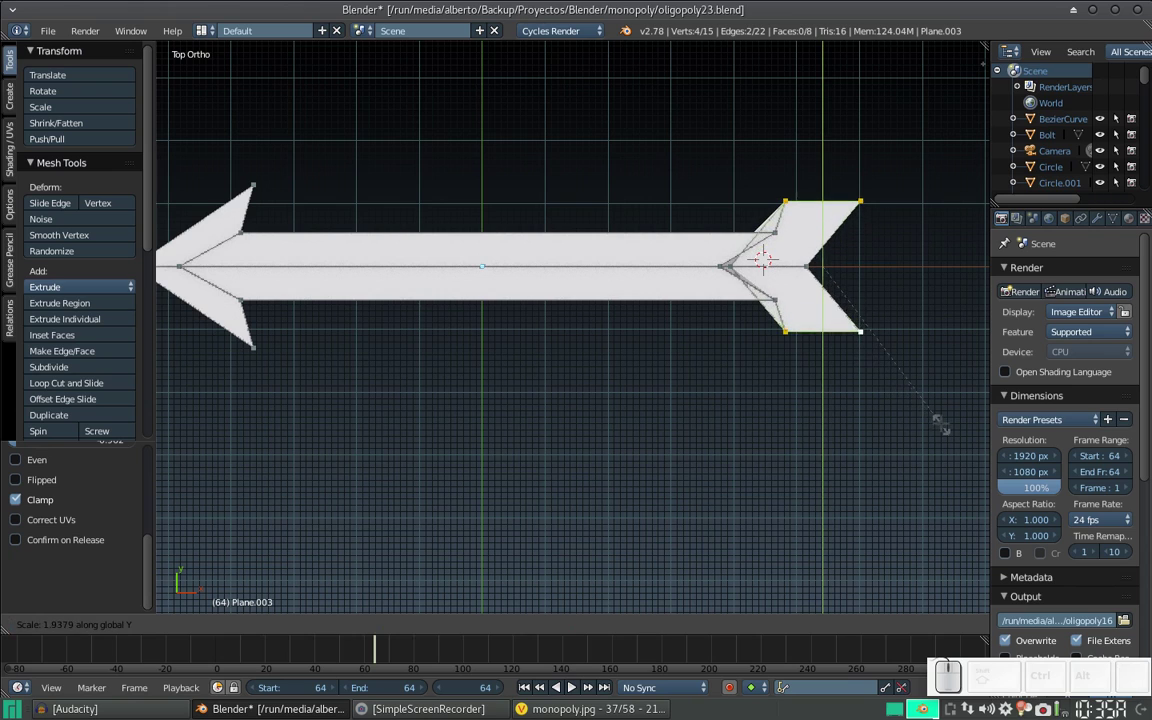
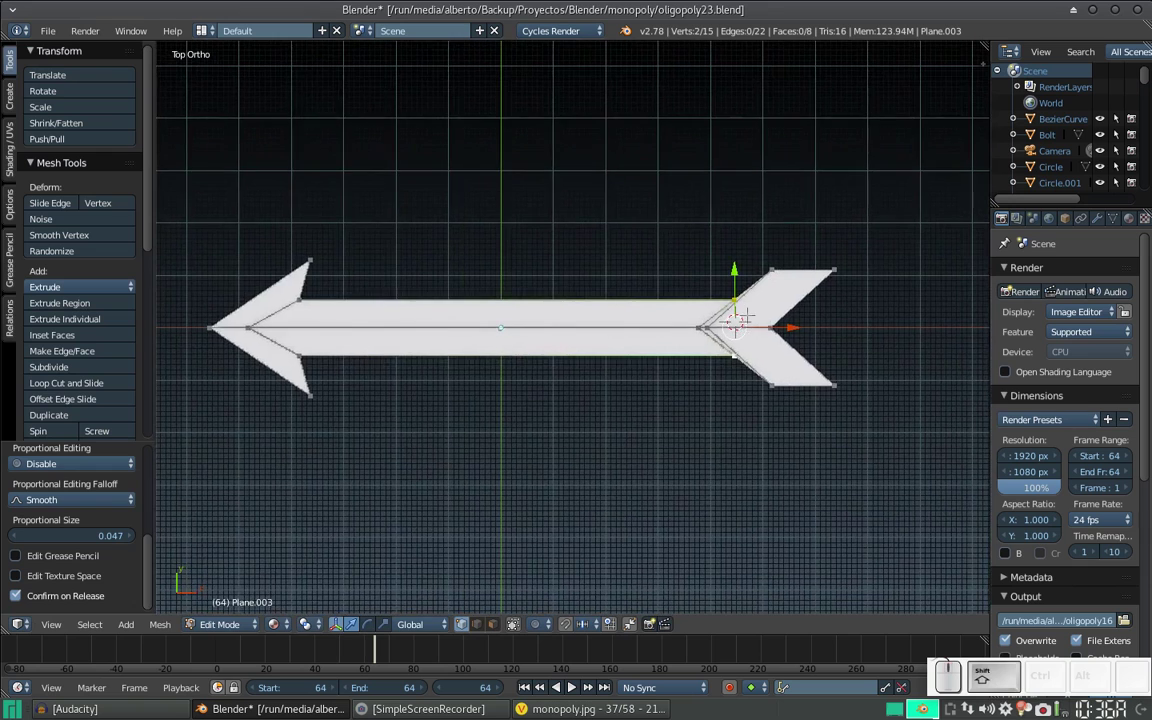
{"action": "scroll", "scroll_direction": "down", "scroll_amount": 3}
- Extrude the arrow outline upward along Z about 0.22 units to give it thickness
{"action": "scroll", "scroll_direction": "up", "scroll_amount": 3}
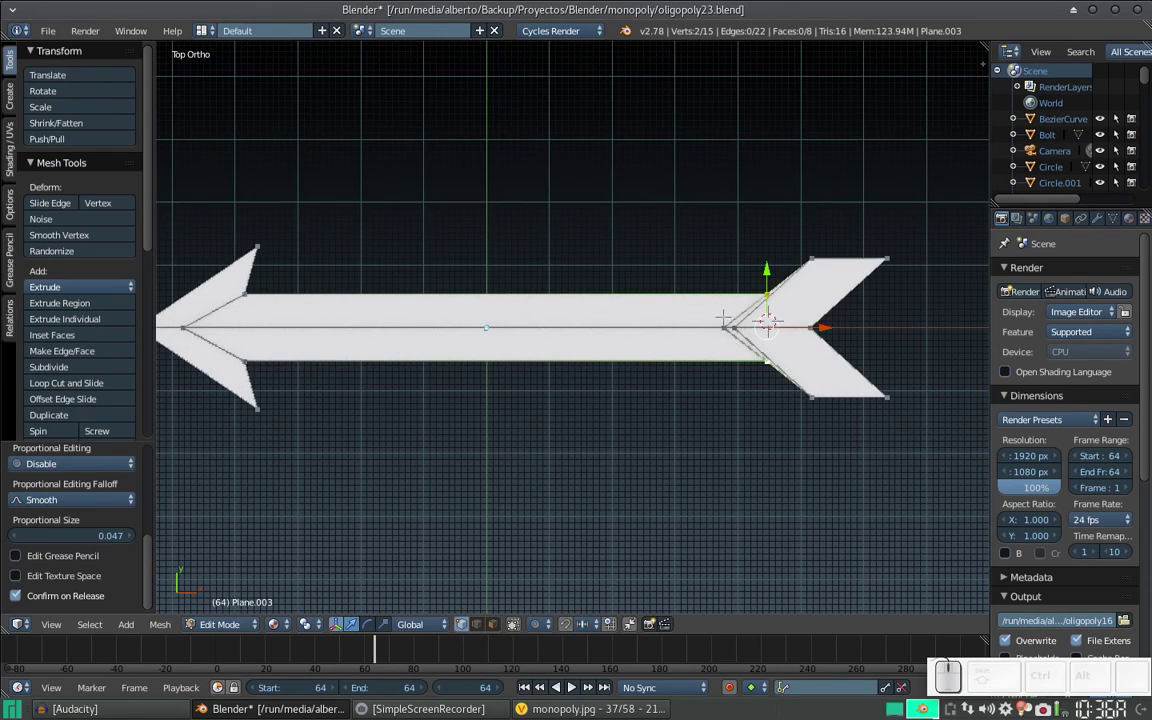
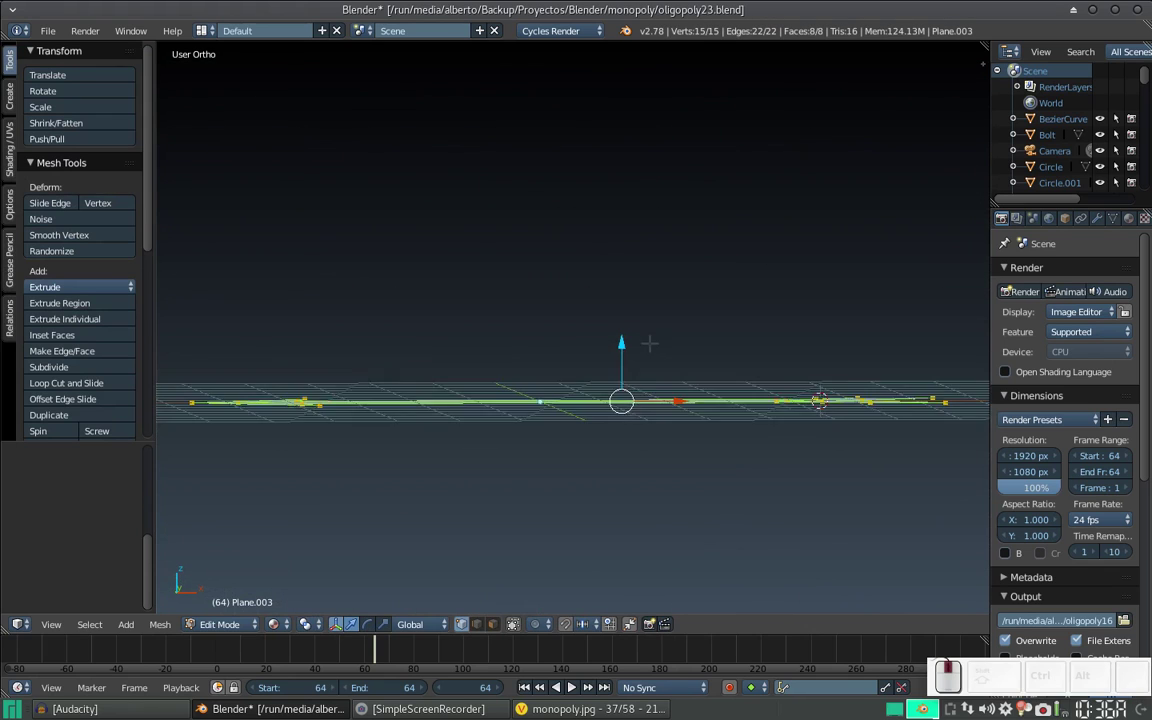
{"action": "key", "text": "e"}
{"action": "key", "text": "z"}
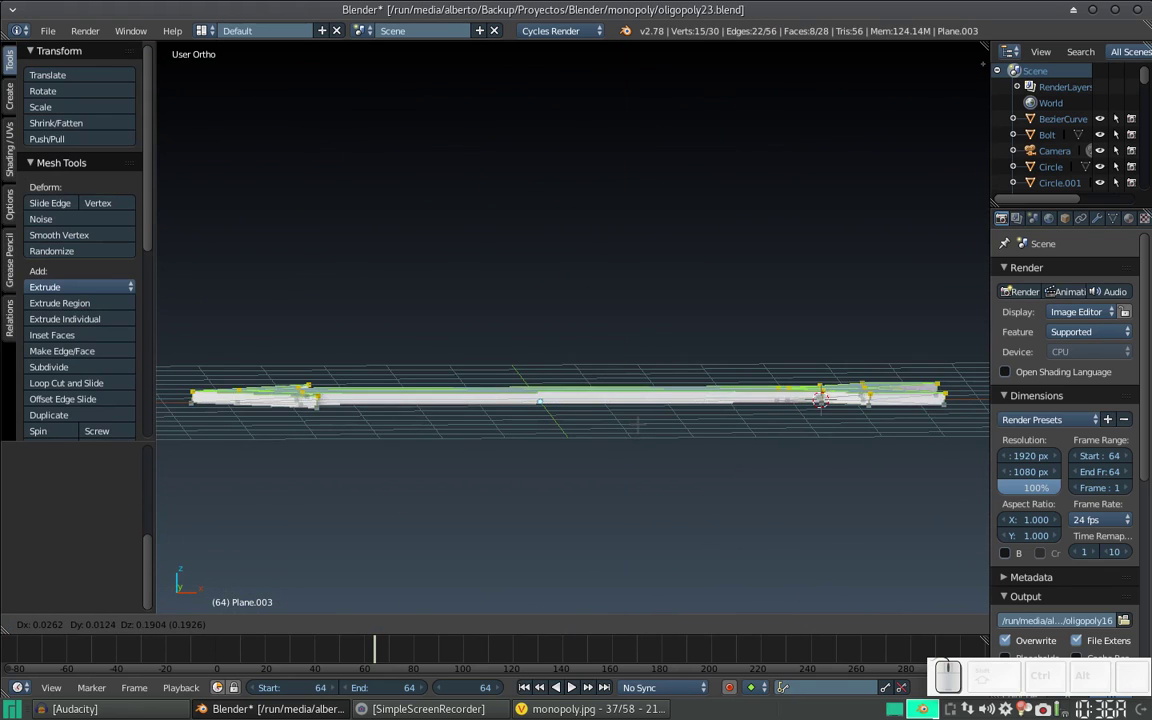
{"action": "key", "text": "z"}
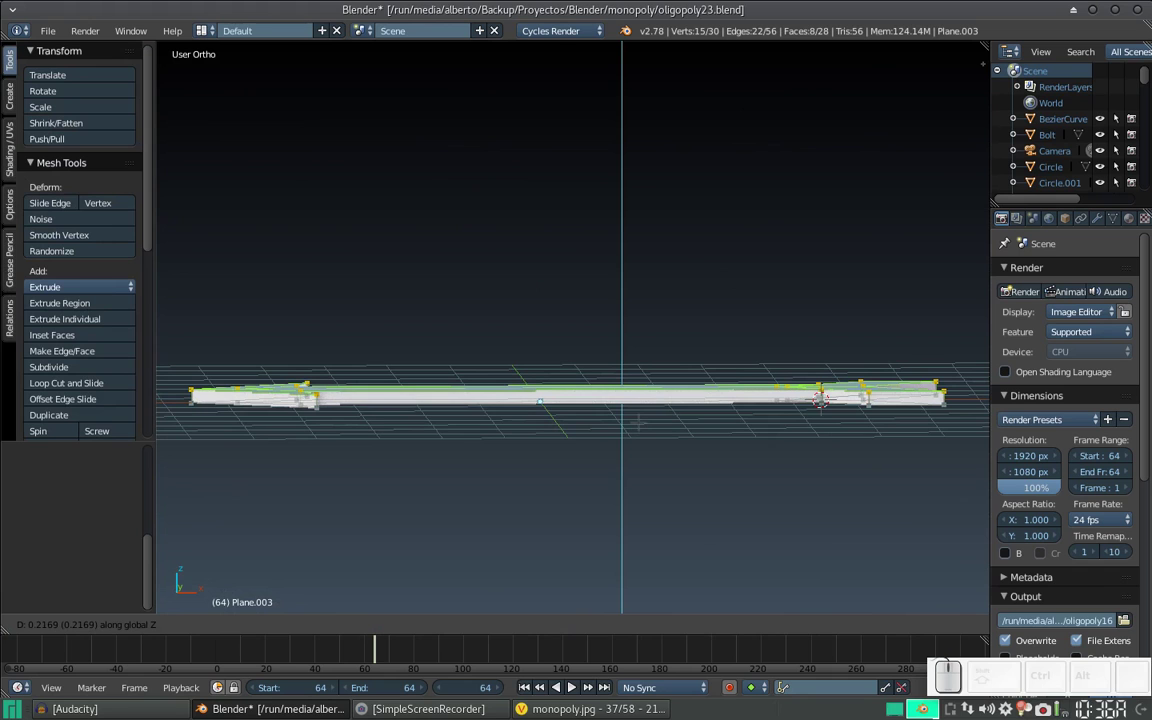
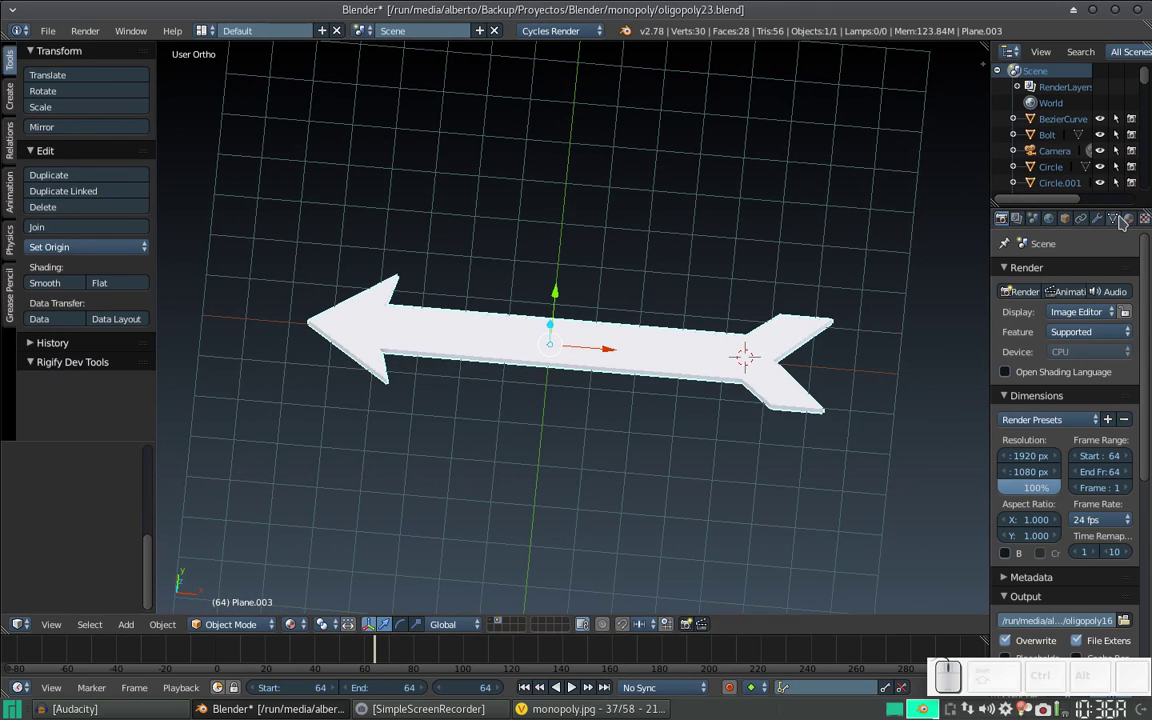
- Create a new material for the arrow in the node layout and set its Diffuse colour to red
{"action": "left_click", "coordinate": [1131, 223]}
{"action": "left_click", "coordinate": [1064, 338]}
{"action": "left_click", "coordinate": [1064, 338]}
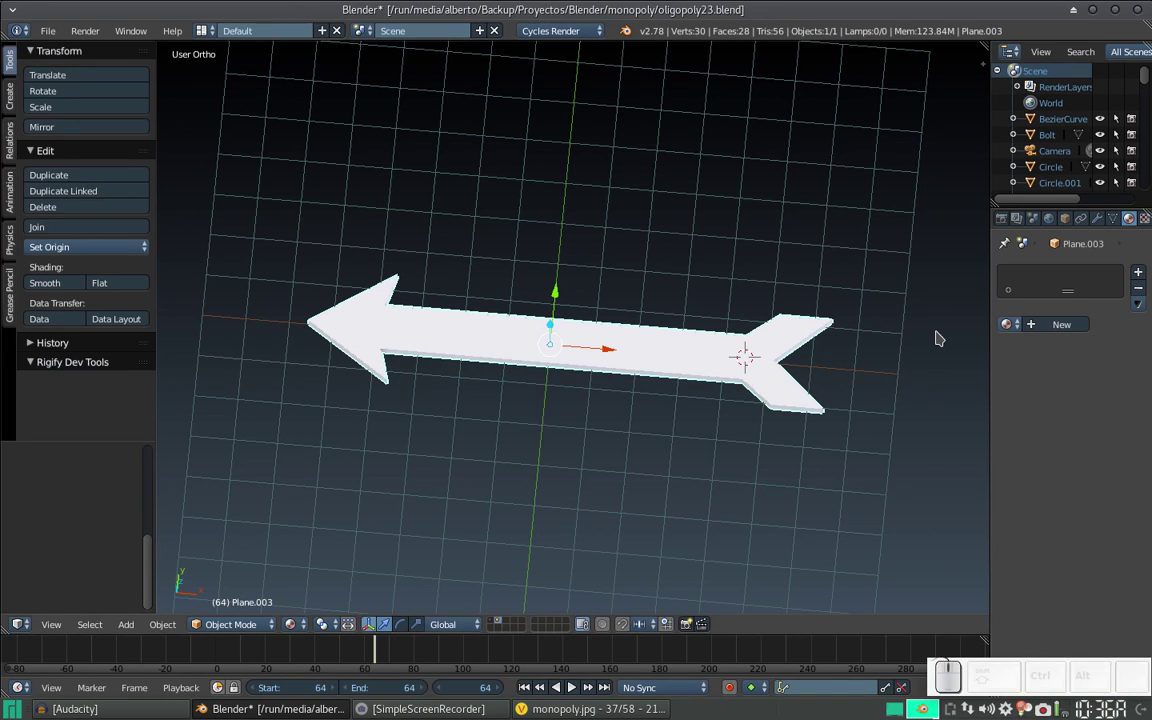
{"action": "key", "text": "ctrl+Left"}
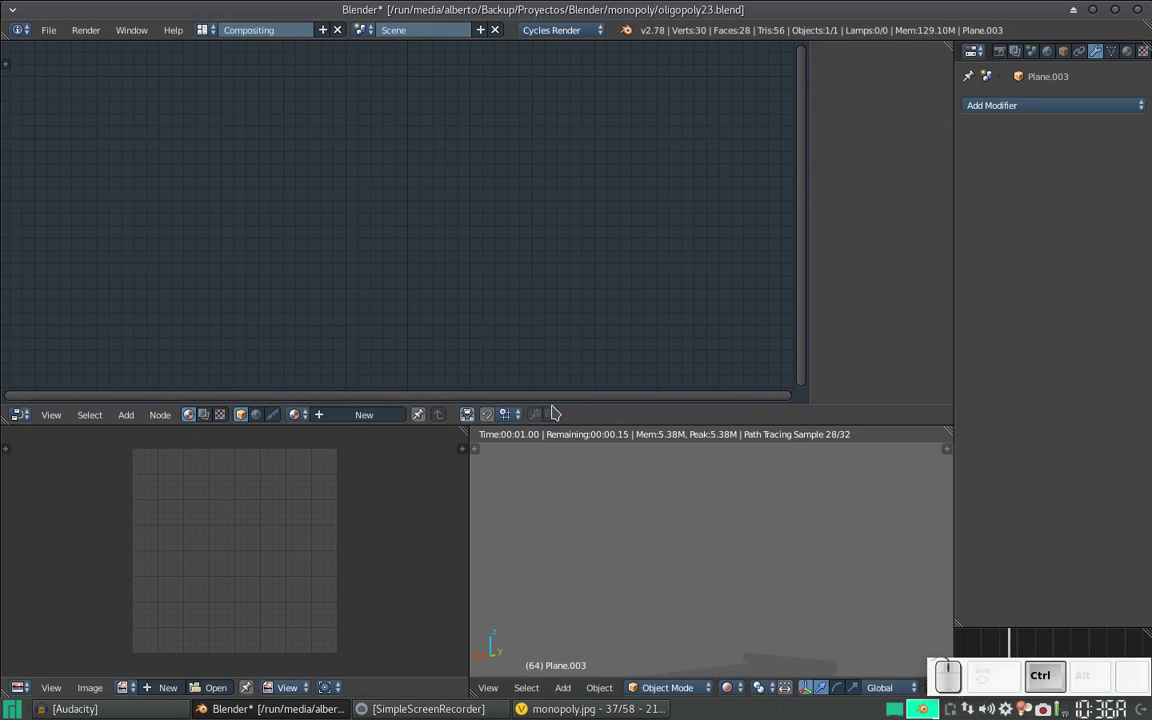
{"action": "scroll", "scroll_direction": "down", "scroll_amount": 3}
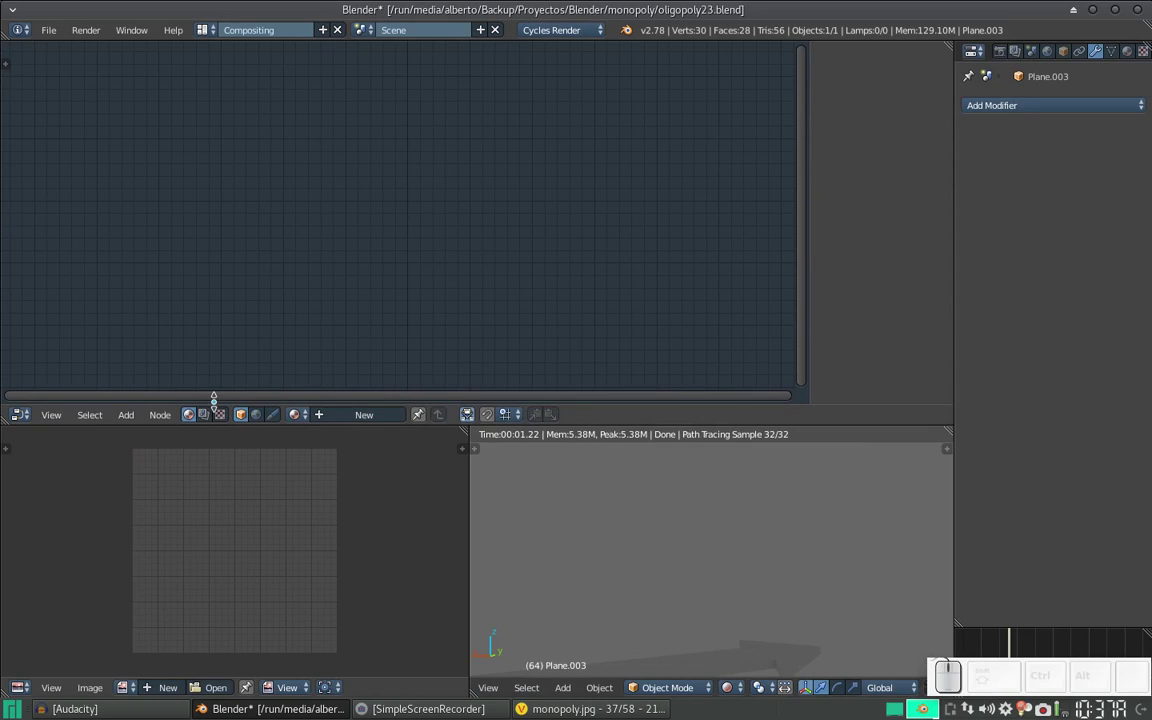
{"action": "left_click", "coordinate": [341, 424]}
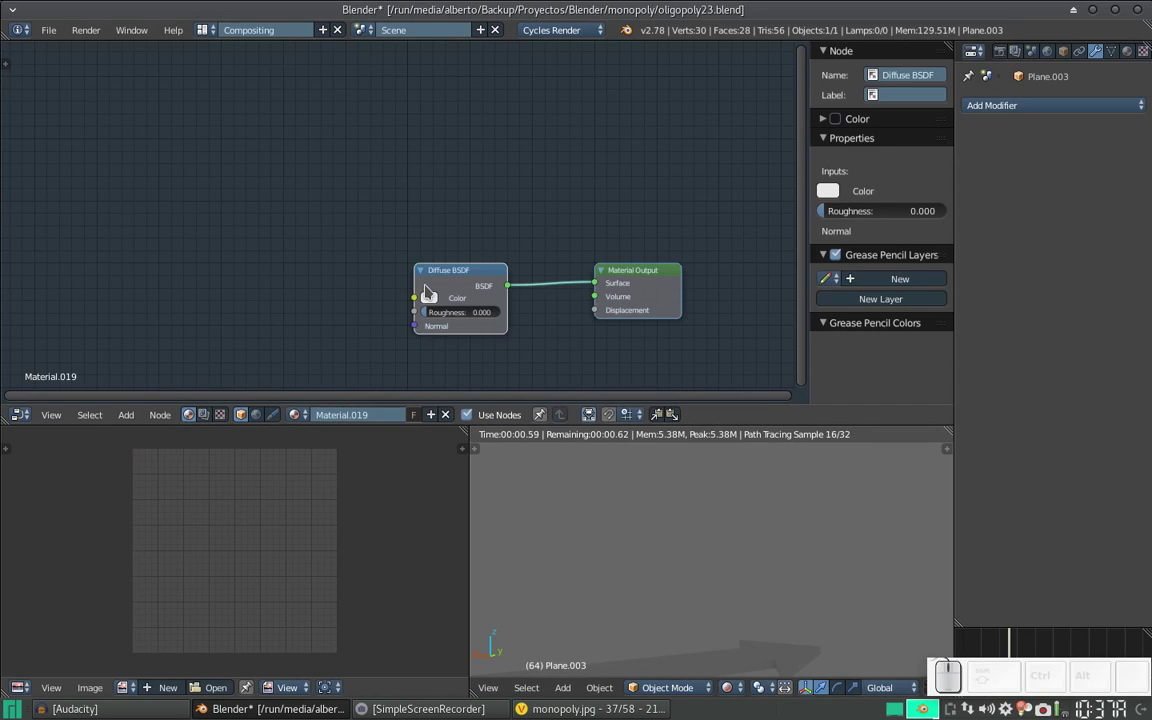
{"action": "left_click", "coordinate": [454, 263]}
{"action": "left_click", "coordinate": [430, 235]}
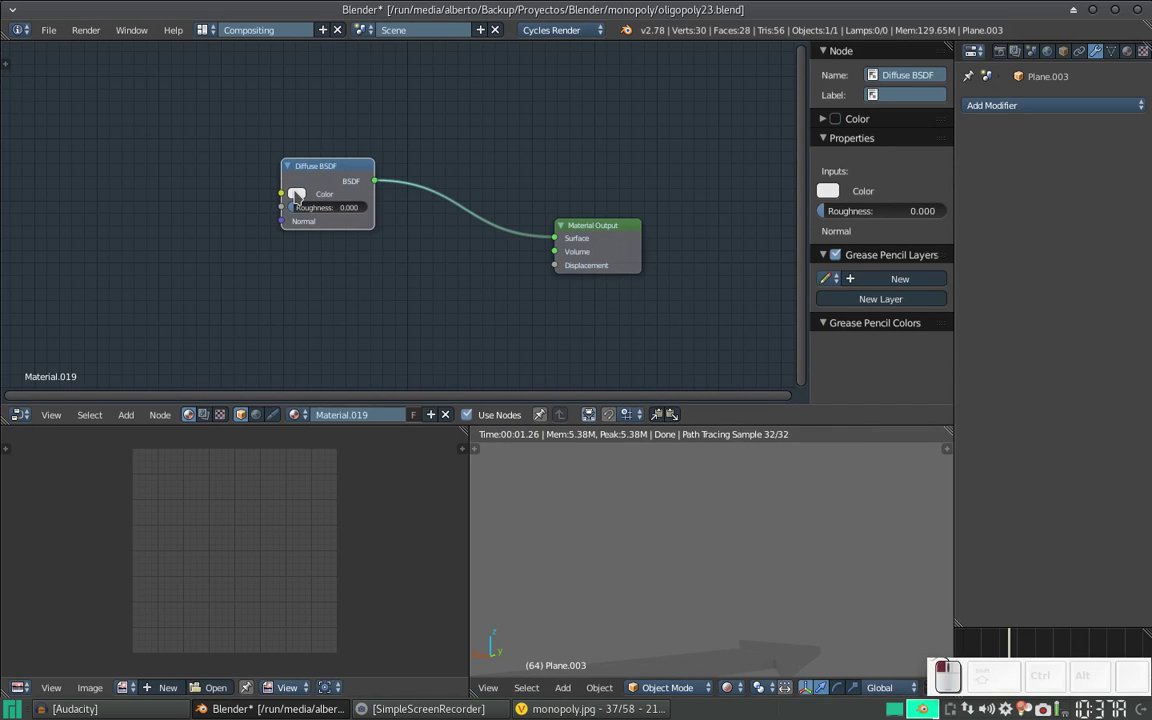
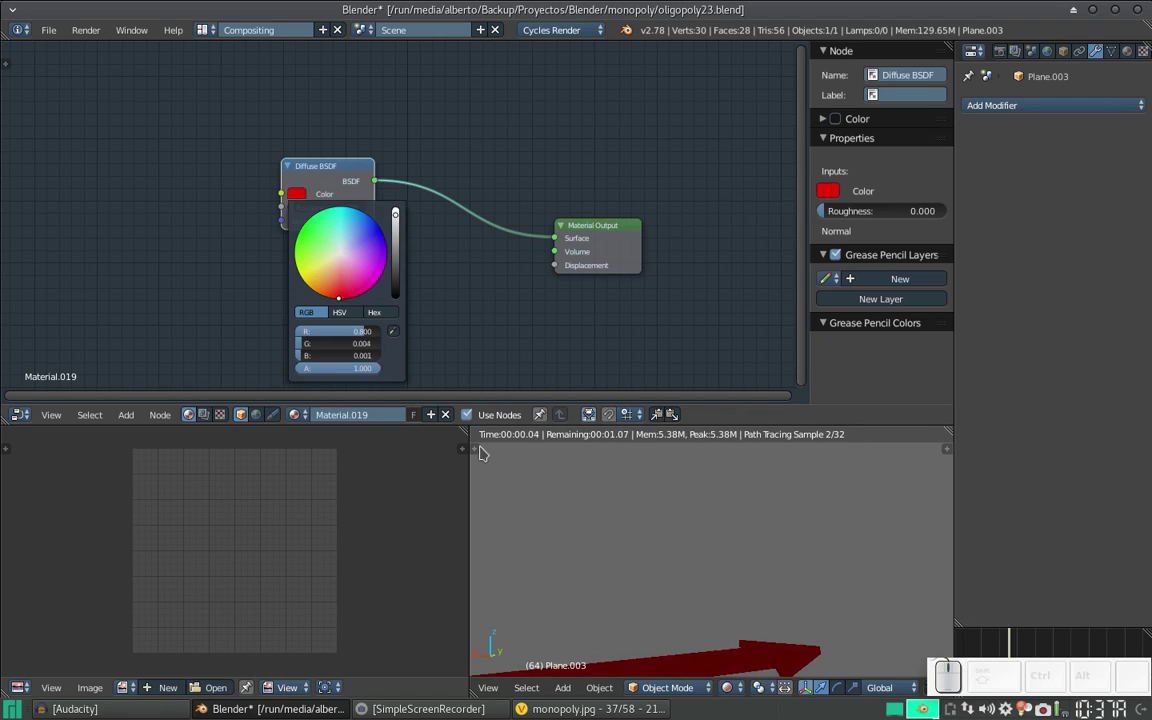
- Add a Mix Shader and a Glossy BSDF node placed below the diffuse node
{"action": "key", "text": "shift+a"}
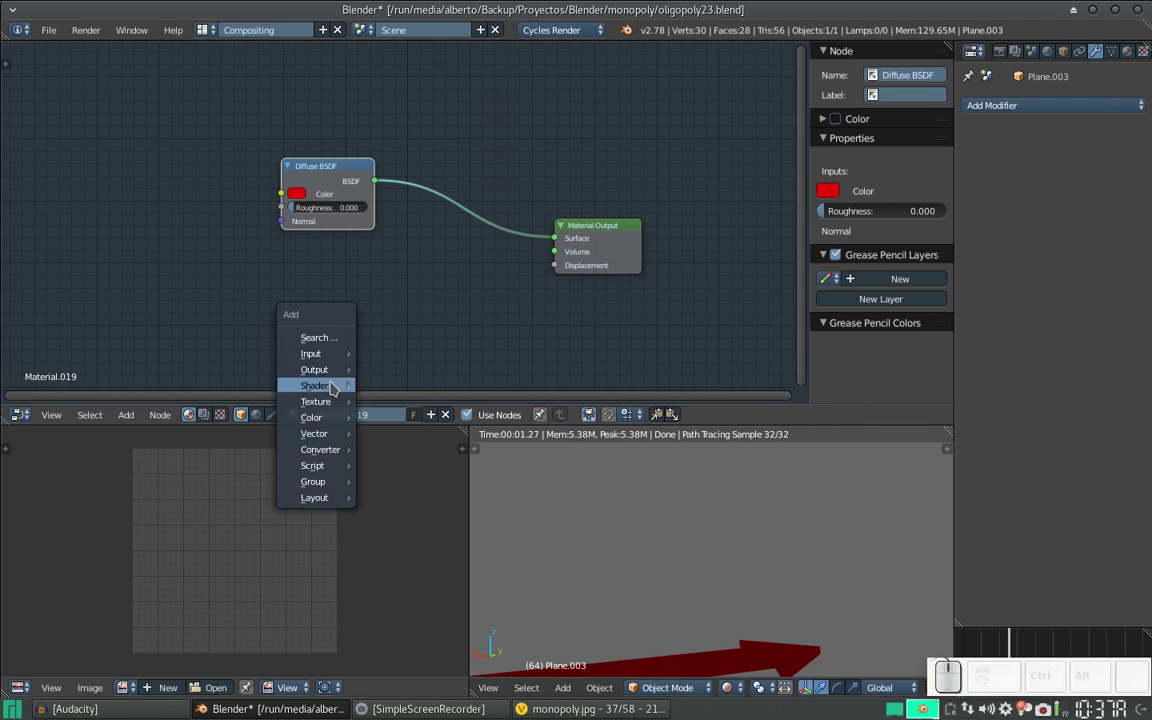
{"action": "left_click", "coordinate": [427, 254]}
{"action": "left_click", "coordinate": [451, 202]}
{"action": "key", "text": "shift+a"}
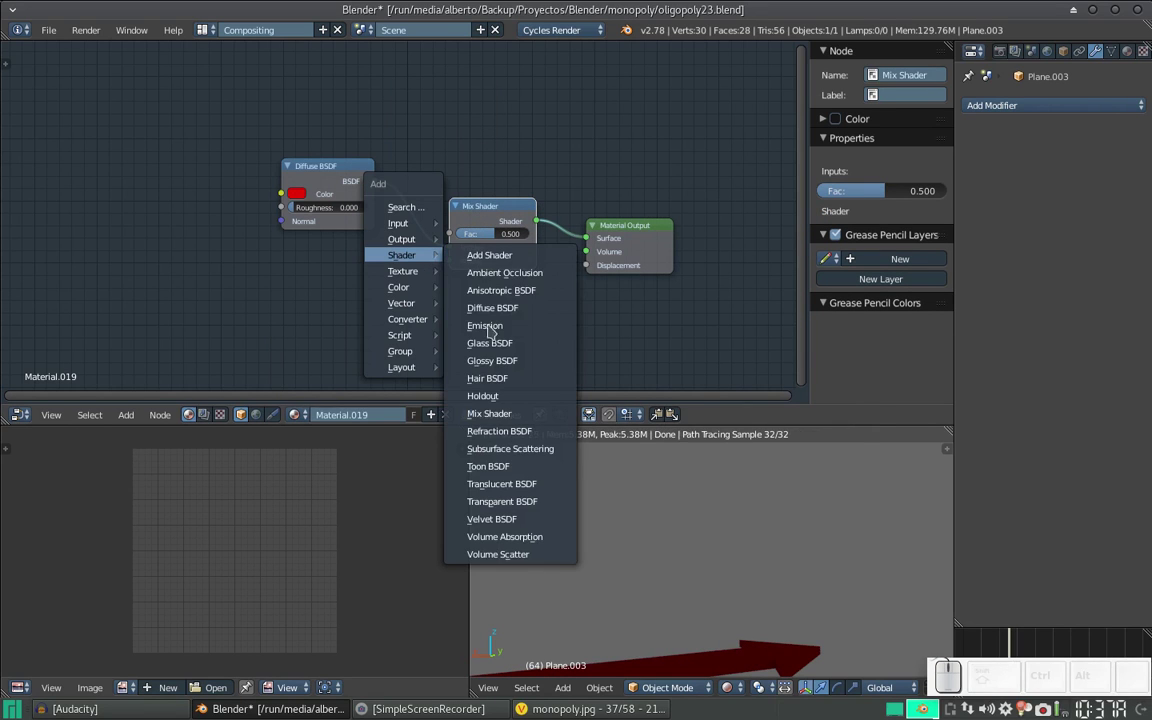
{"action": "left_click", "coordinate": [494, 363]}
{"action": "left_click", "coordinate": [285, 264]}
{"action": "left_click_drag", "start_coordinate": [381, 292], "coordinate": [379, 279]}
- Add a Fresnel node wired into the Mix Shader factor, then return to the main layout
{"action": "key", "text": "shift+a"}
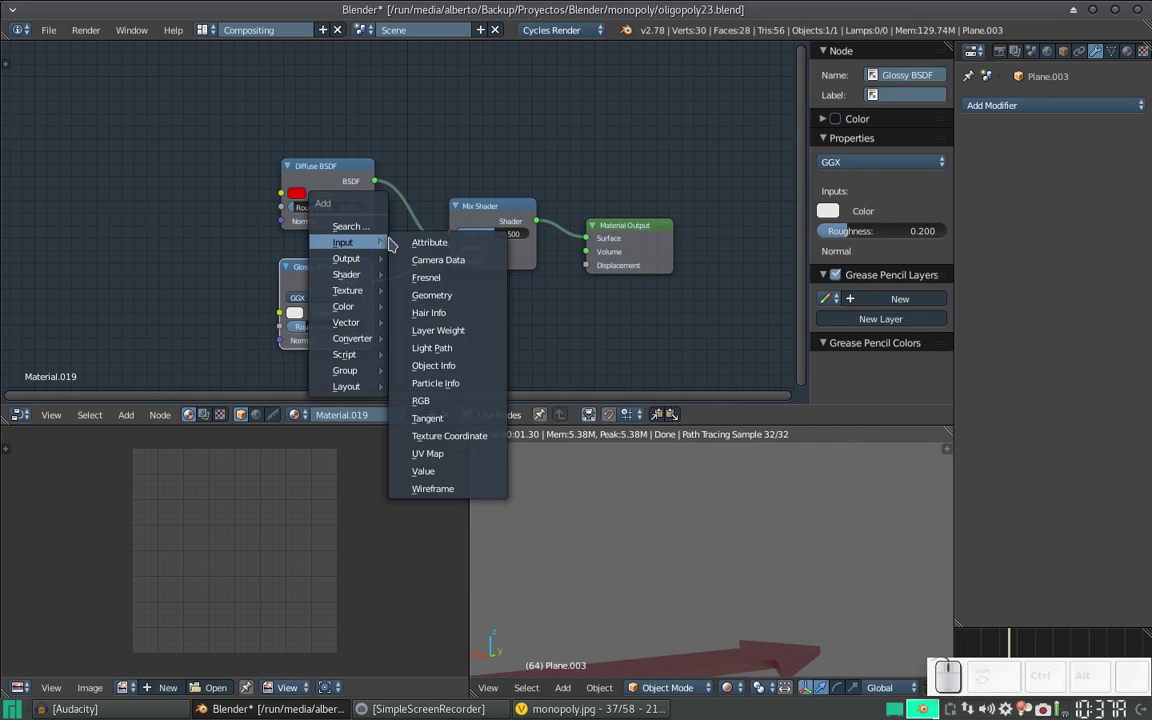
{"action": "left_click", "coordinate": [451, 278]}
{"action": "left_click", "coordinate": [286, 88]}
{"action": "left_click_drag", "start_coordinate": [382, 117], "coordinate": [355, 100]}
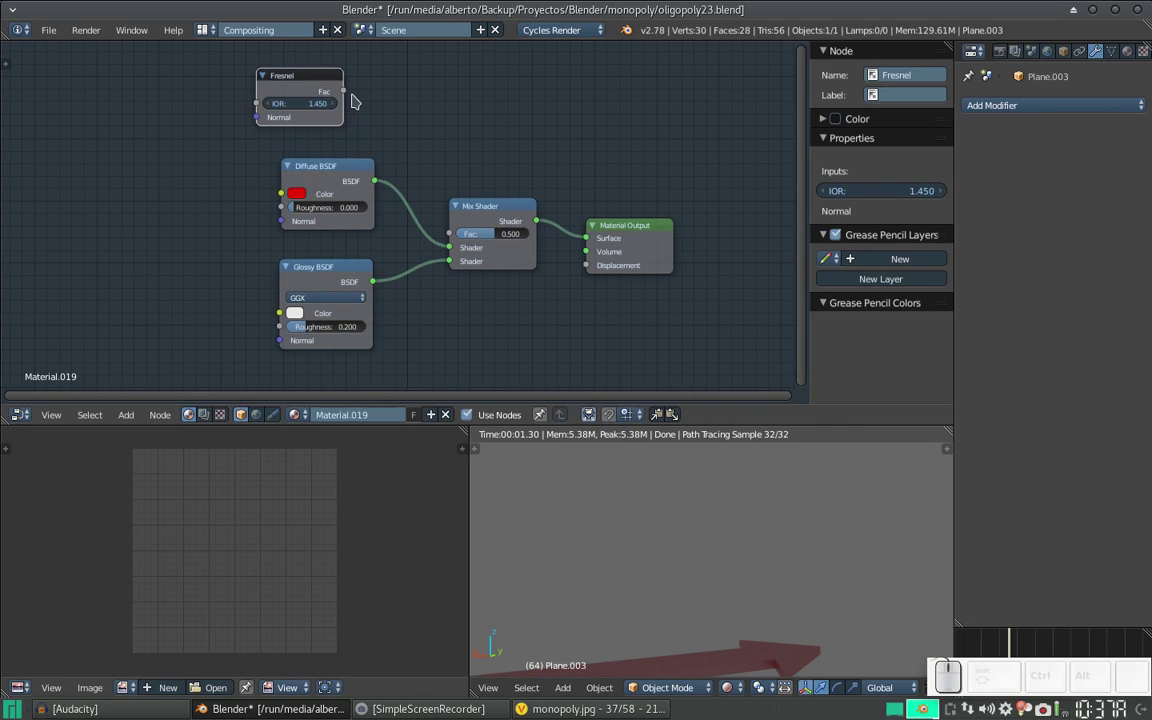
{"action": "left_click_drag", "start_coordinate": [351, 97], "coordinate": [295, 154]}
{"action": "left_click", "coordinate": [334, 108]}
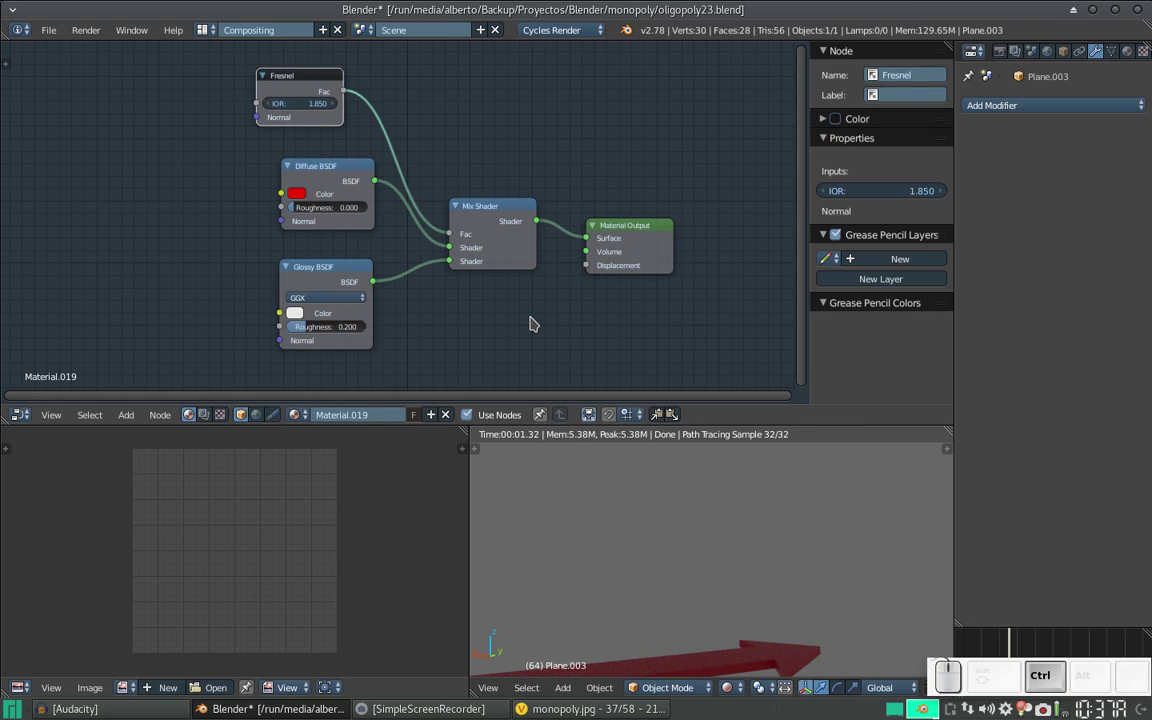
{"action": "key", "text": "ctrl+Right"}
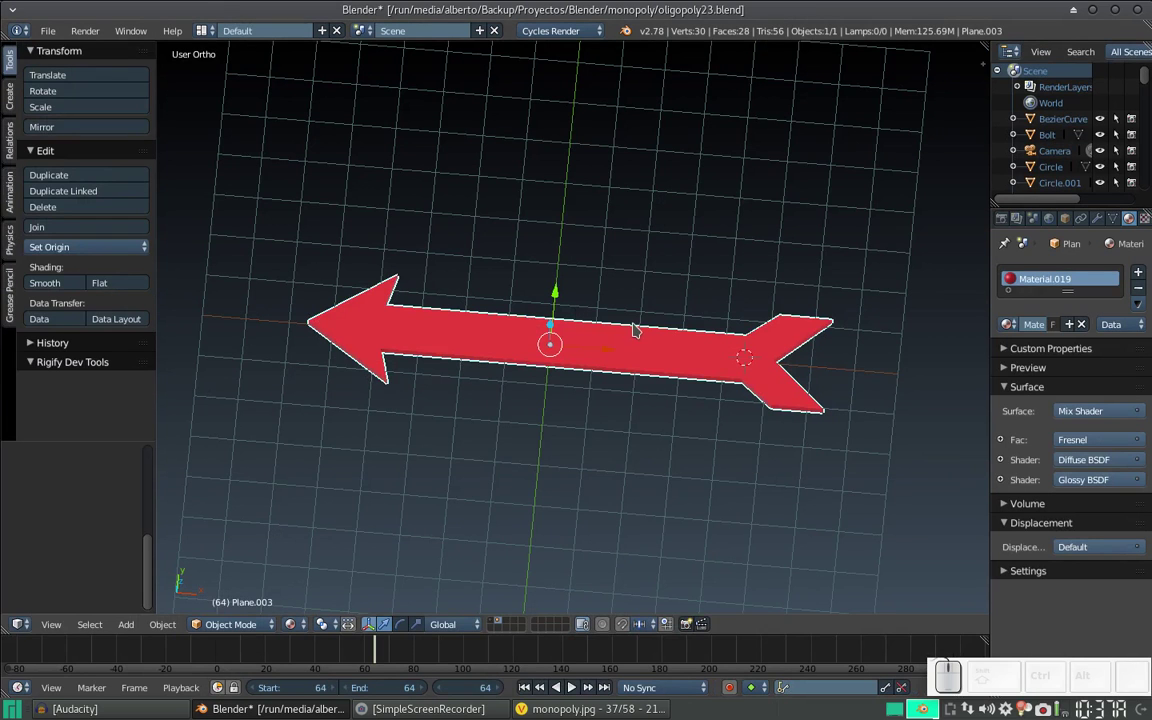
- Switch to the Viewnior window showing monopoly.jpg
{"action": "key", "text": "alt+Tab"}
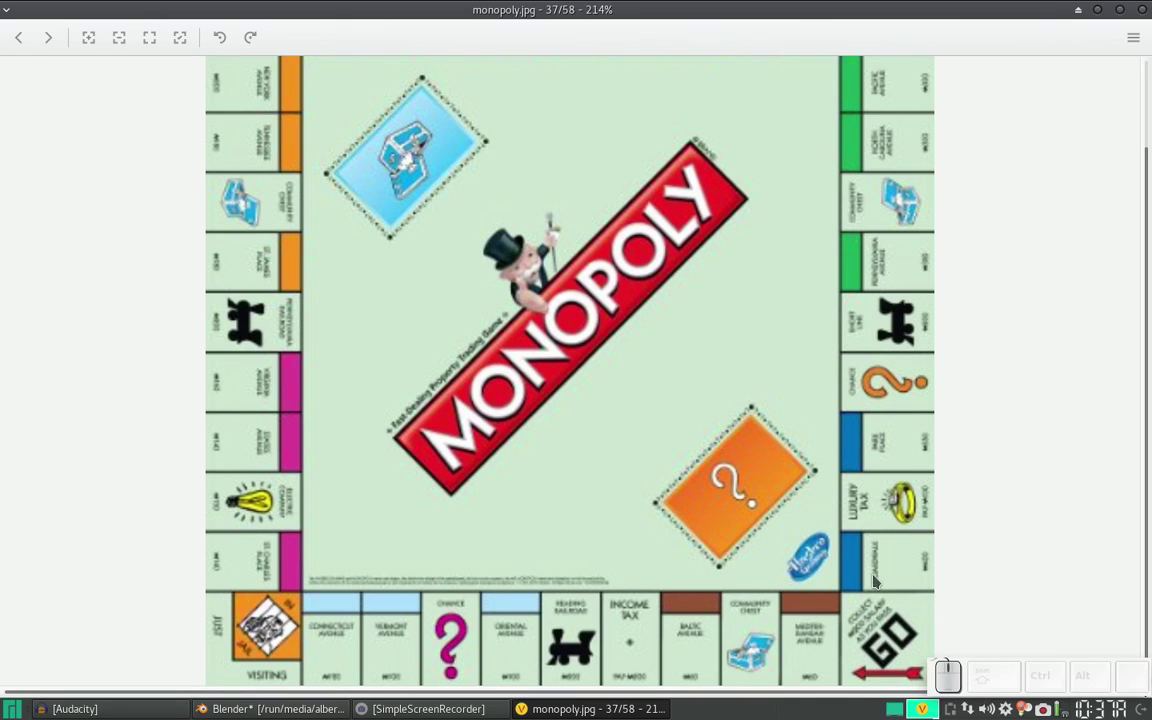
- Zoom in on the board's GO corner, zoom back out, and return to the Blender arrow scene
{"action": "scroll", "scroll_direction": "up", "scroll_amount": 3}
{"action": "left_click", "coordinate": [878, 542]}
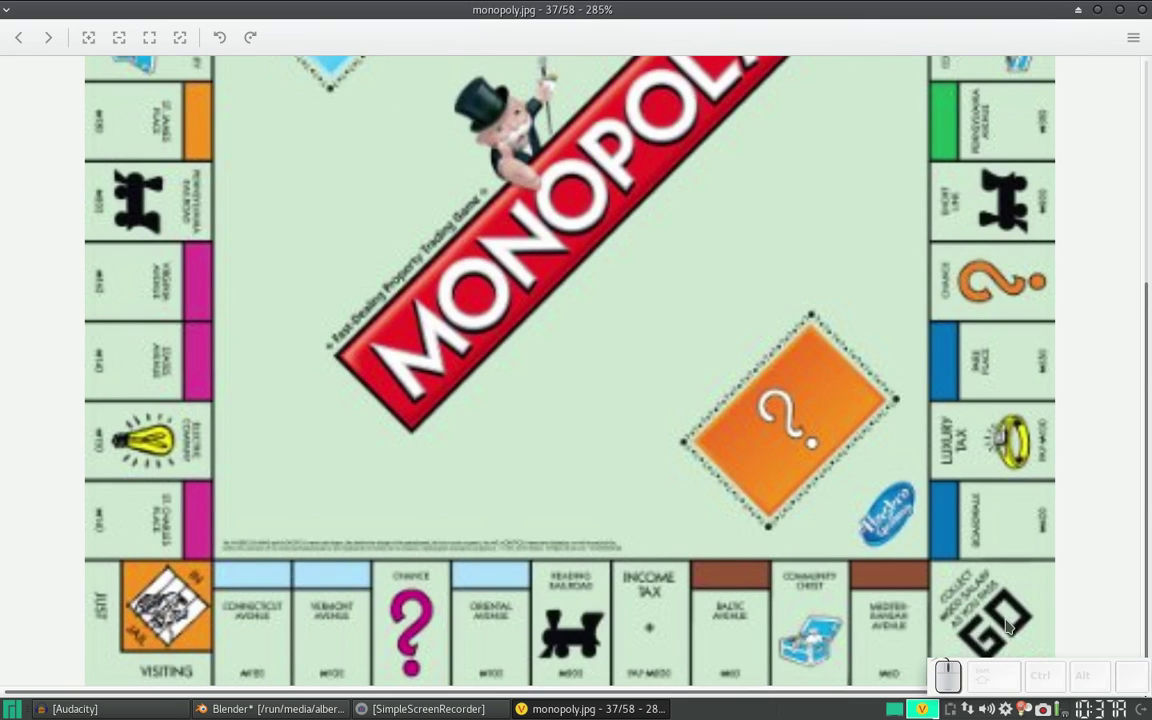
{"action": "scroll", "scroll_direction": "down", "scroll_amount": 3}
{"action": "left_click", "coordinate": [941, 460]}
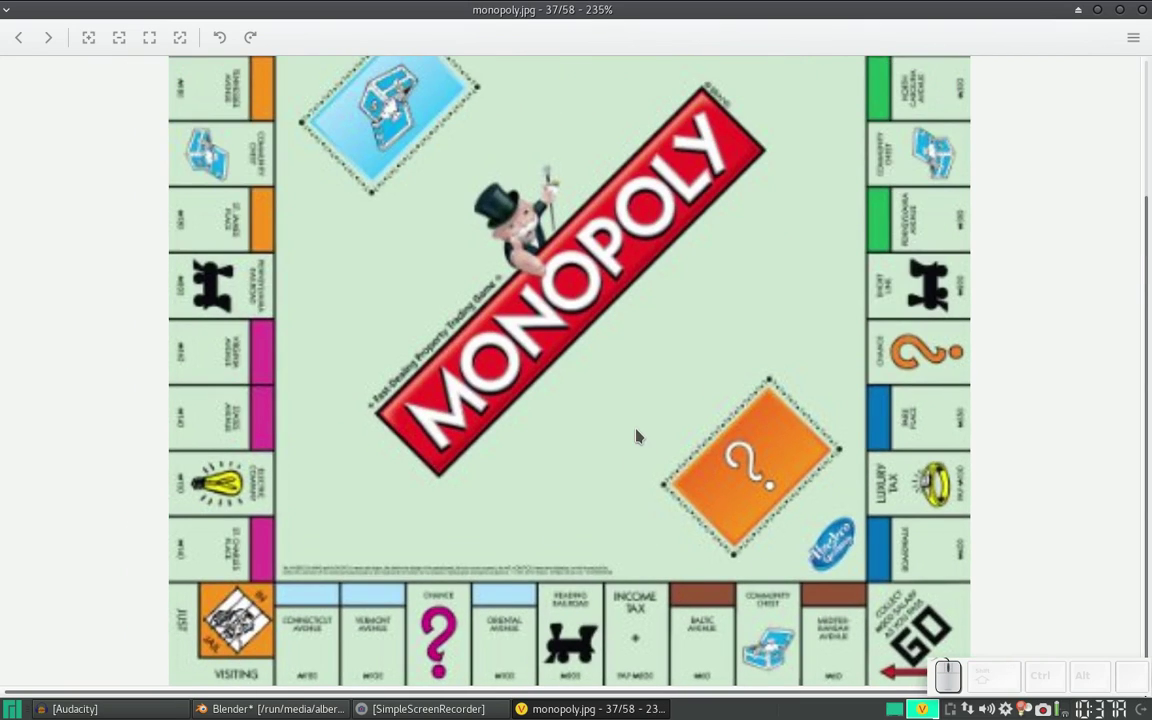
{"action": "key", "text": "alt+Tab"}
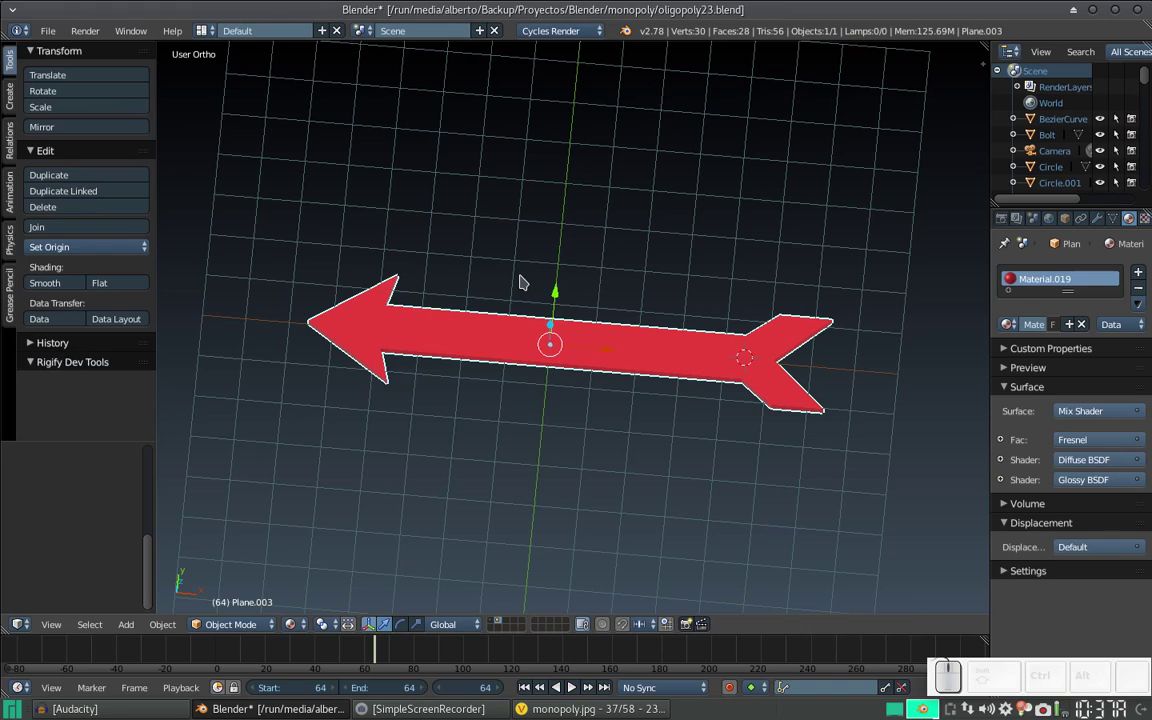
- Frame the view above the red arrow and add a new text object there via Shift+A
{"action": "key", "text": "alt+Tab"}
{"action": "key", "text": "alt+Tab"}
{"action": "middle_click", "coordinate": [475, 323]}
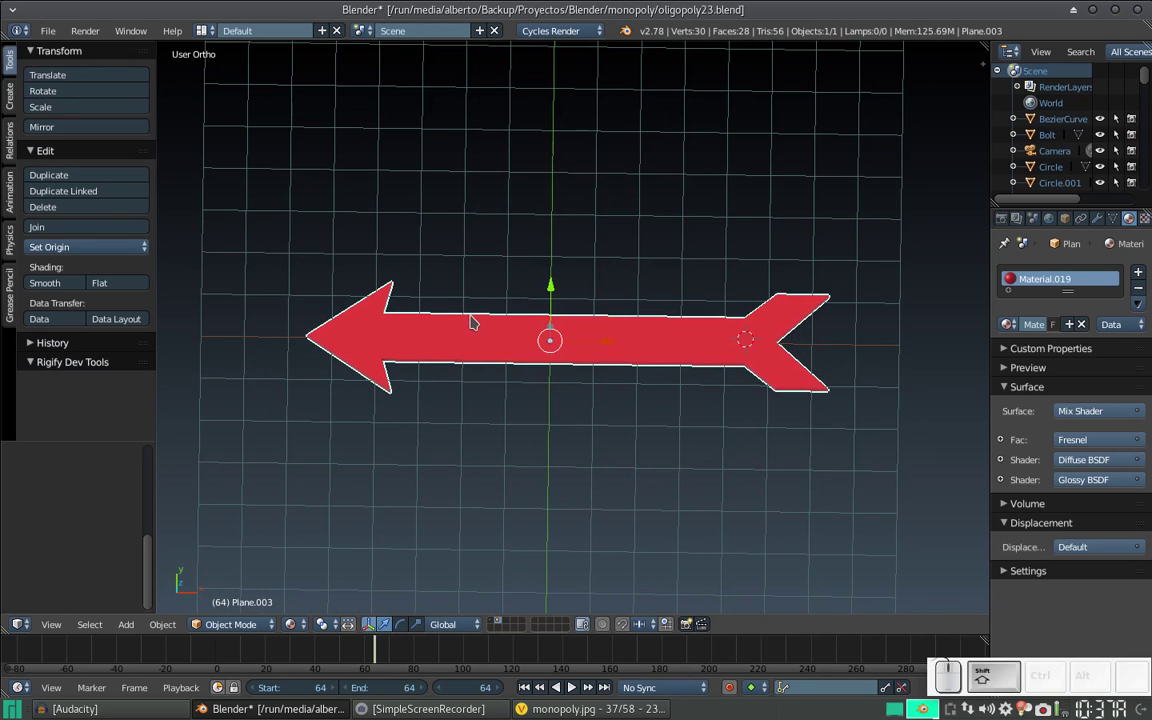
{"action": "key", "text": "shift+c"}
{"action": "scroll", "scroll_direction": "up", "scroll_amount": 3}
{"action": "middle_click", "coordinate": [556, 301]}
{"action": "key", "text": "shift+a"}
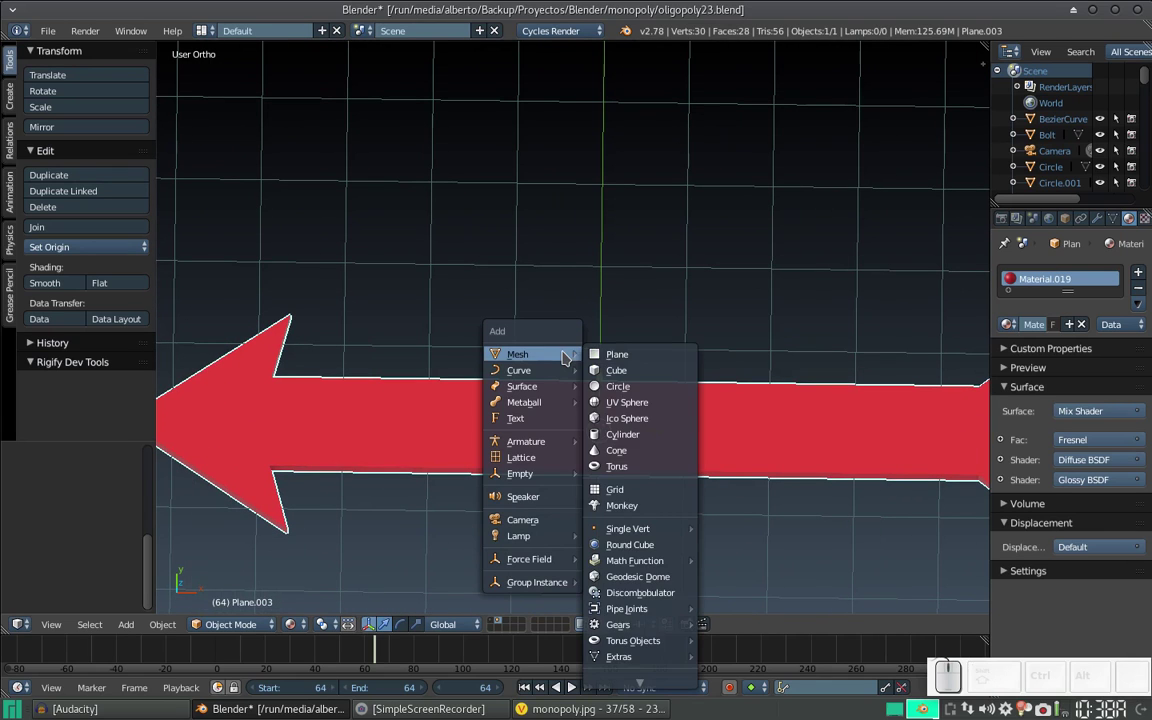
{"action": "left_click", "coordinate": [548, 418]}
{"action": "left_click_drag", "start_coordinate": [606, 377], "coordinate": [662, 227]}
- Replace the placeholder letters so the text reads GO, then bring up its font data settings
{"action": "key", "text": "Tab"}
{"action": "key", "text": "BackSpace"}
{"action": "key", "text": "Caps_Lock"}
{"action": "key", "text": "g"}
{"action": "key", "text": "o"}
{"action": "key", "text": "Caps_Lock"}
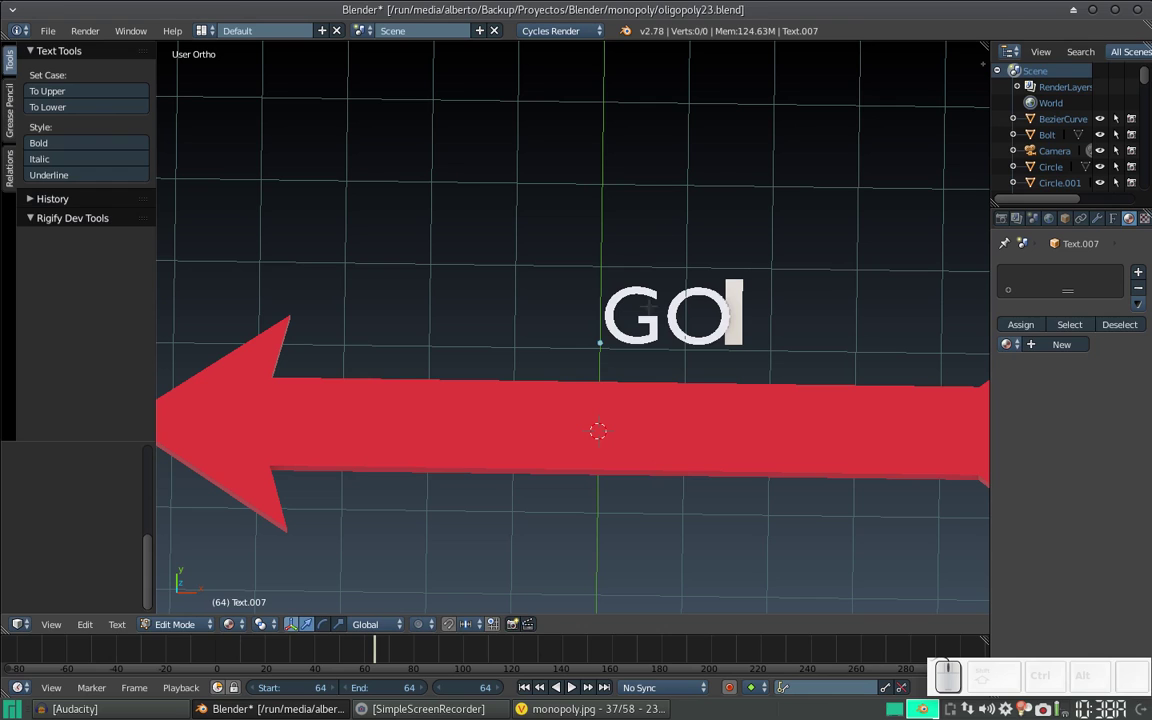
{"action": "key", "text": "Tab"}
{"action": "left_click_drag", "start_coordinate": [682, 297], "coordinate": [693, 293]}
{"action": "left_click", "coordinate": [1120, 220]}
- Start entering 0.1 as the GO text's Extrude depth in the Geometry panel
{"action": "left_click", "coordinate": [1040, 500]}
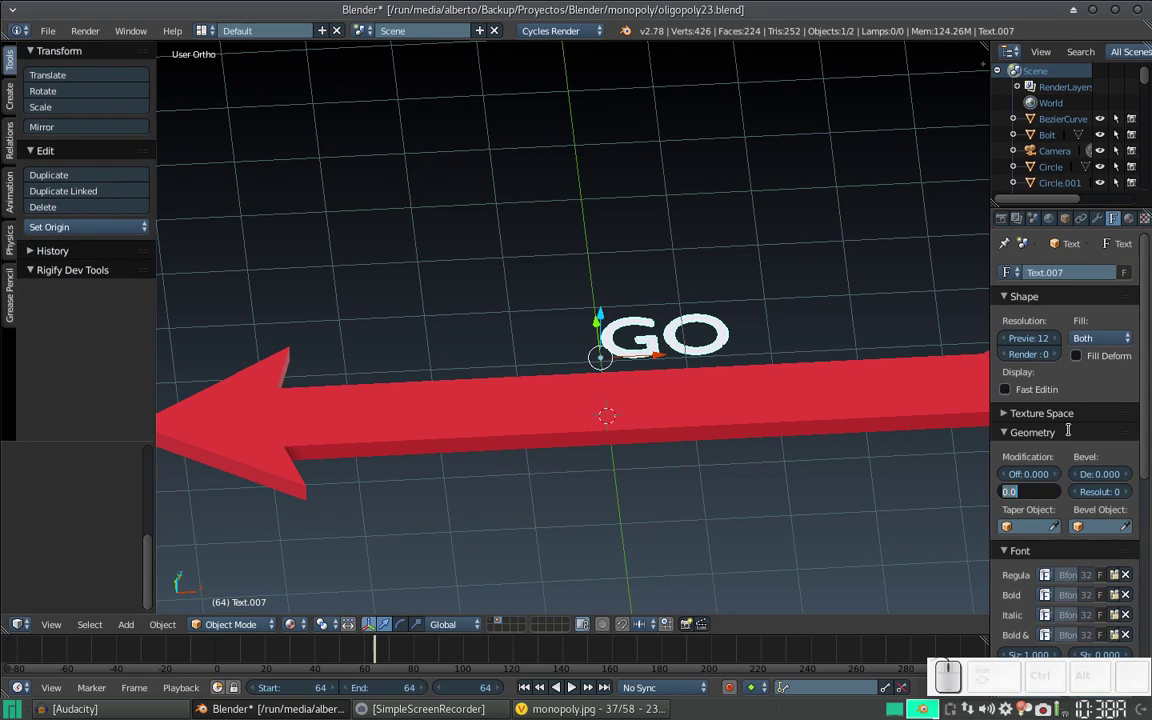
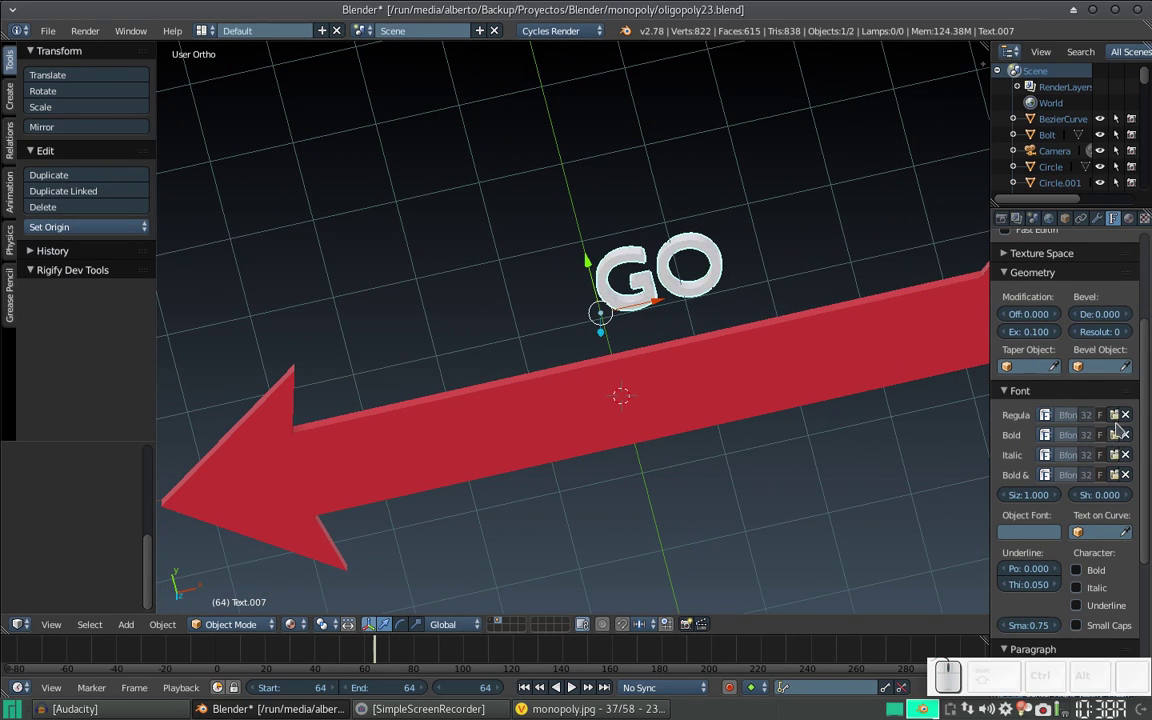
- Browse the font picker to /usr/share/fonts/OTF and preview the fonts as thumbnails
{"action": "left_click", "coordinate": [1119, 420]}
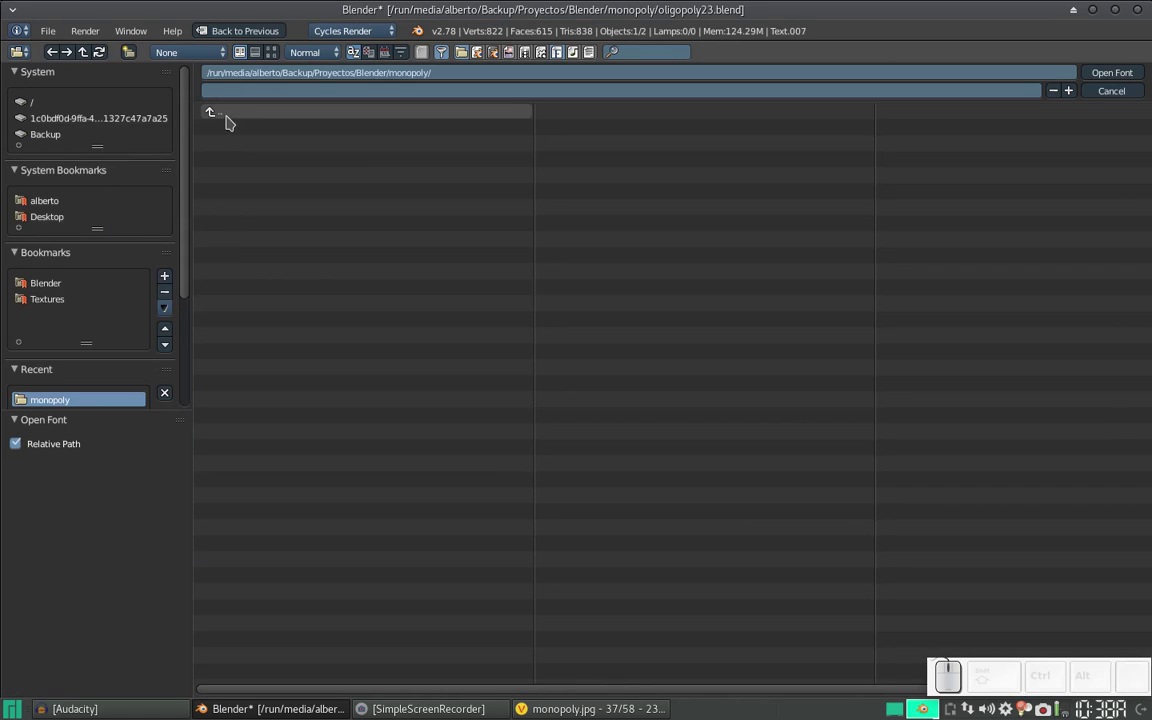
{"action": "left_click", "coordinate": [41, 112]}
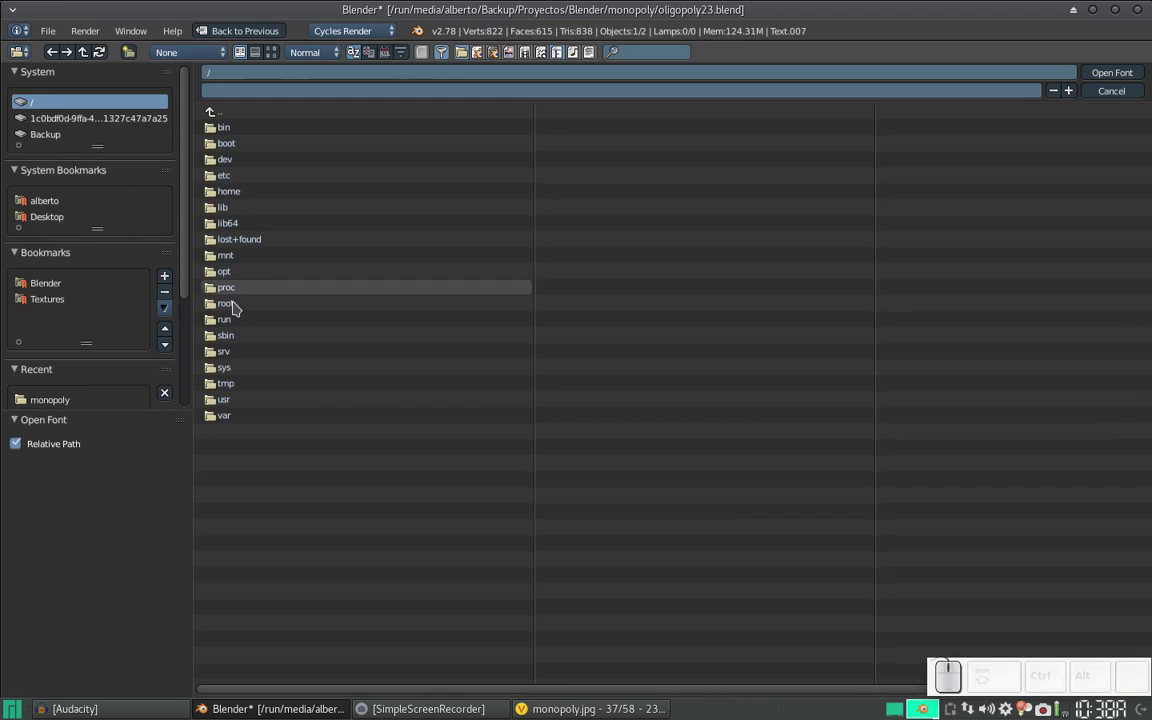
{"action": "left_click", "coordinate": [235, 407]}
{"action": "left_click", "coordinate": [250, 256]}
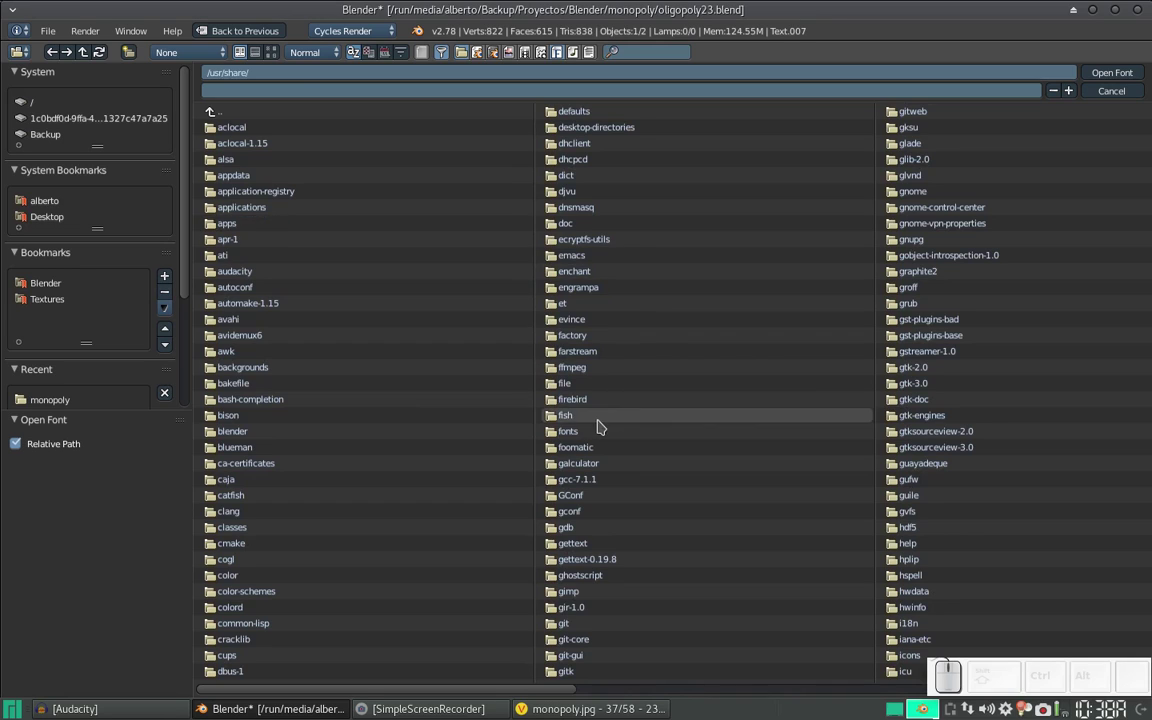
{"action": "left_click", "coordinate": [571, 435]}
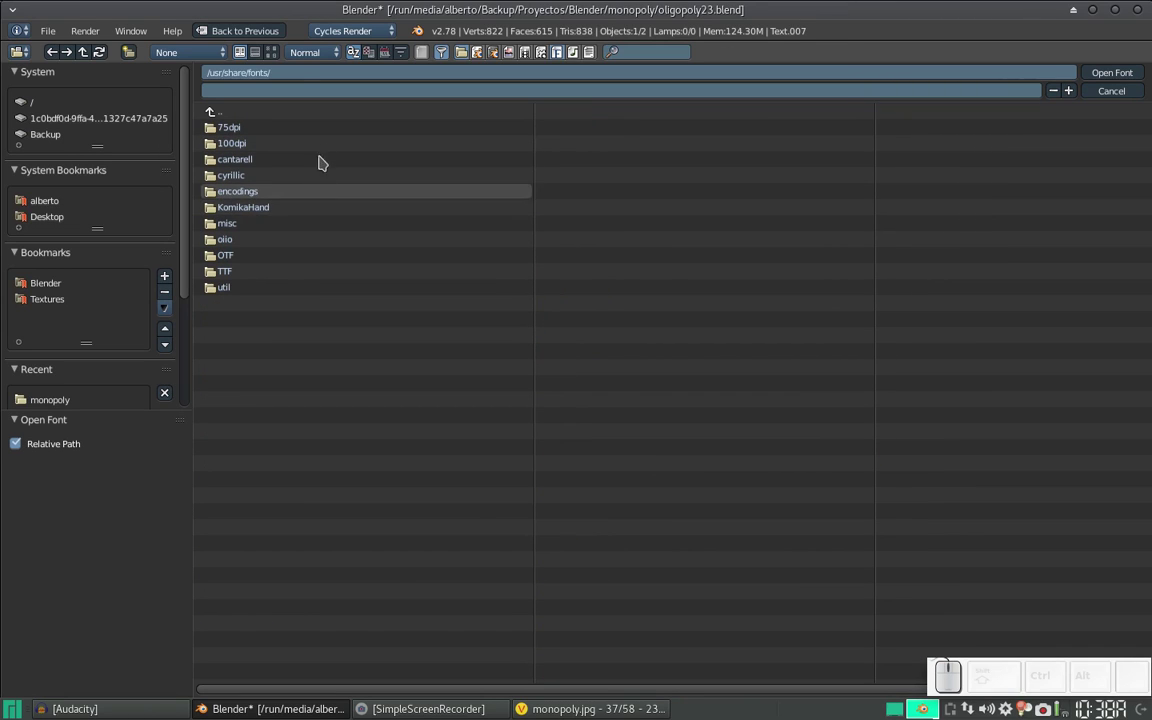
{"action": "left_click", "coordinate": [257, 264]}
{"action": "left_click", "coordinate": [274, 61]}
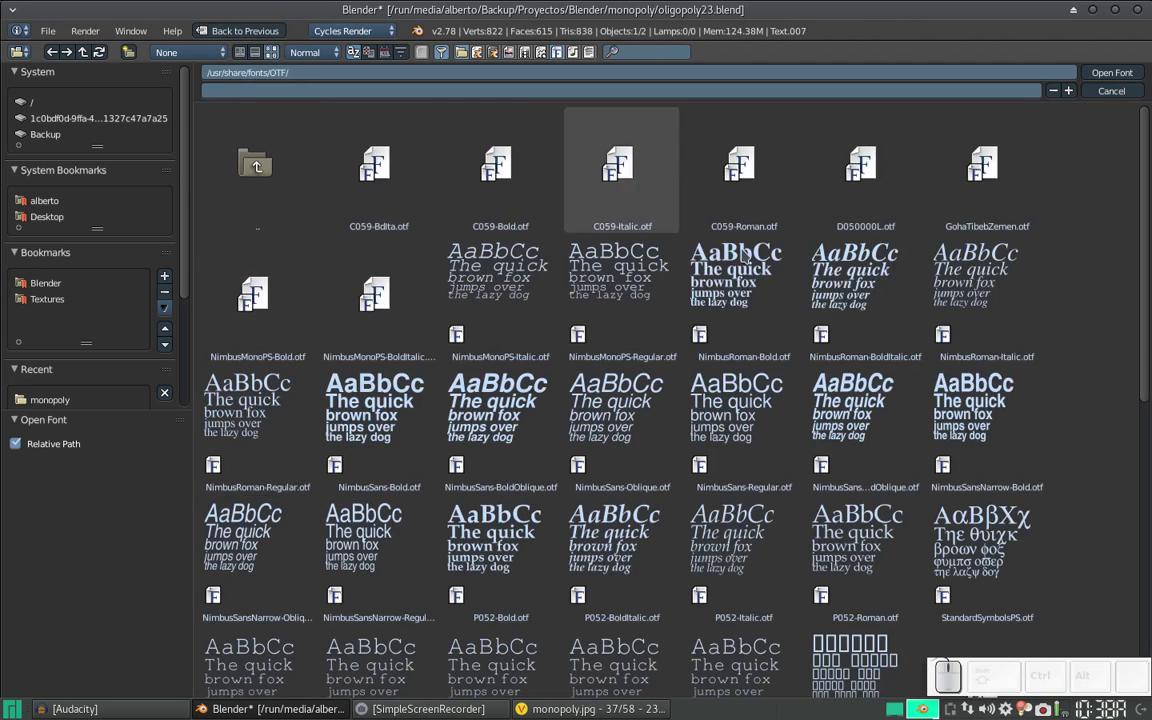
{"action": "scroll", "scroll_direction": "down", "scroll_amount": 3}
{"action": "scroll", "scroll_direction": "down", "scroll_amount": 3}
{"action": "scroll", "scroll_direction": "down", "scroll_amount": 3}
{"action": "scroll", "scroll_direction": "down", "scroll_amount": 3}
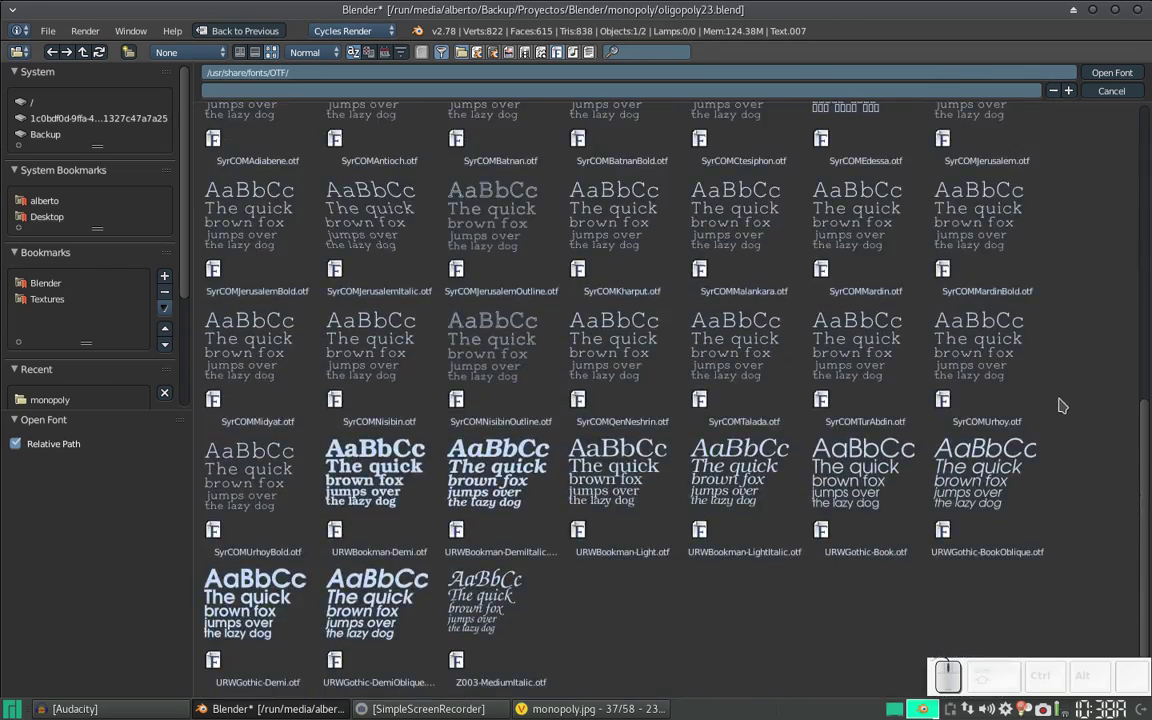
{"action": "scroll", "scroll_direction": "up", "scroll_amount": 3}
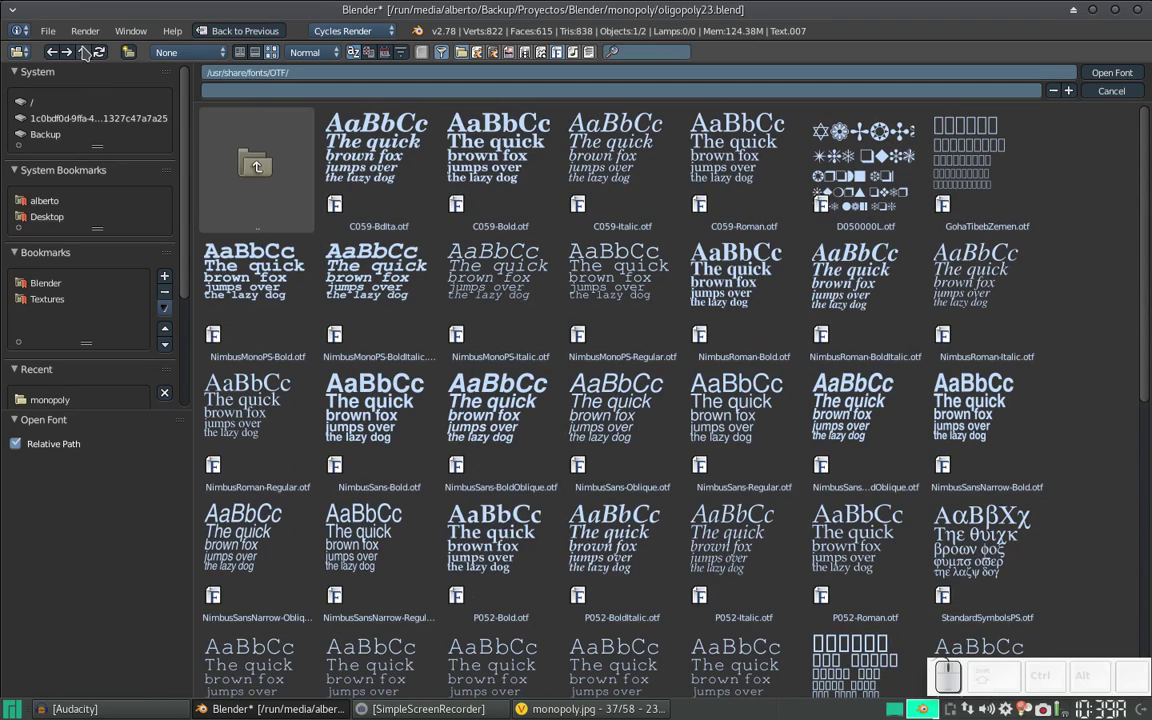
- Look through the TTF, oiio, misc, encodings and cantarell font folders for a suitable face
{"action": "left_click", "coordinate": [89, 53]}
{"action": "left_click", "coordinate": [594, 303]}
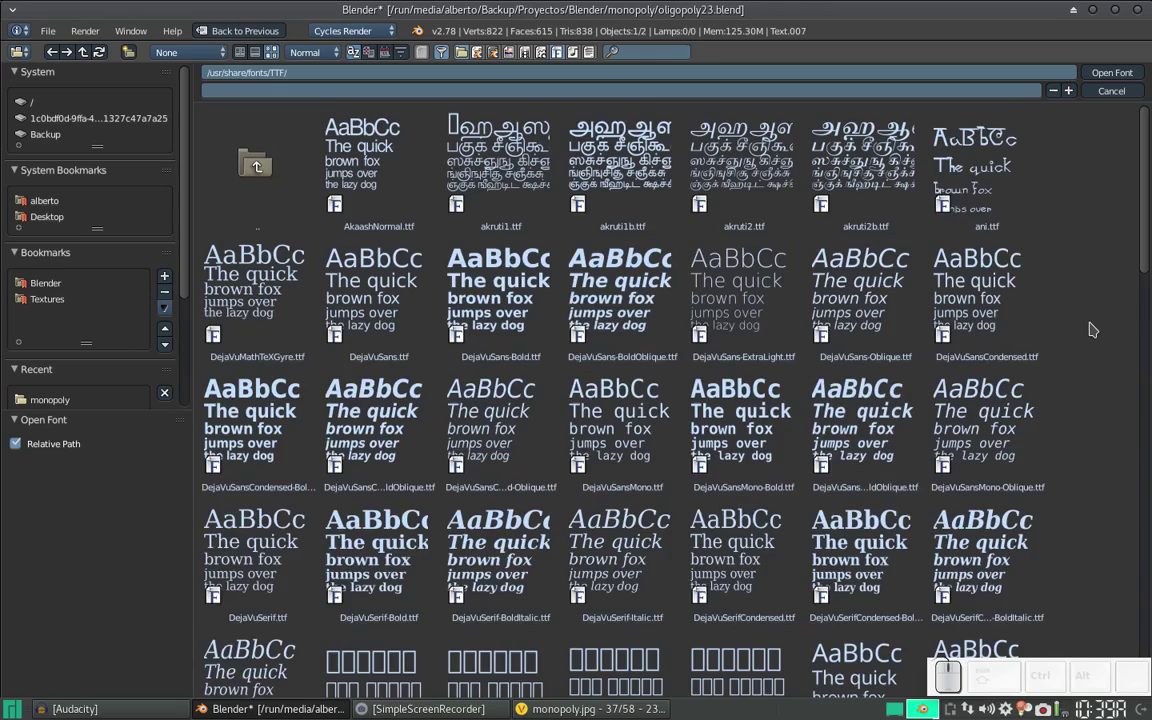
{"action": "scroll", "scroll_direction": "down", "scroll_amount": 3}
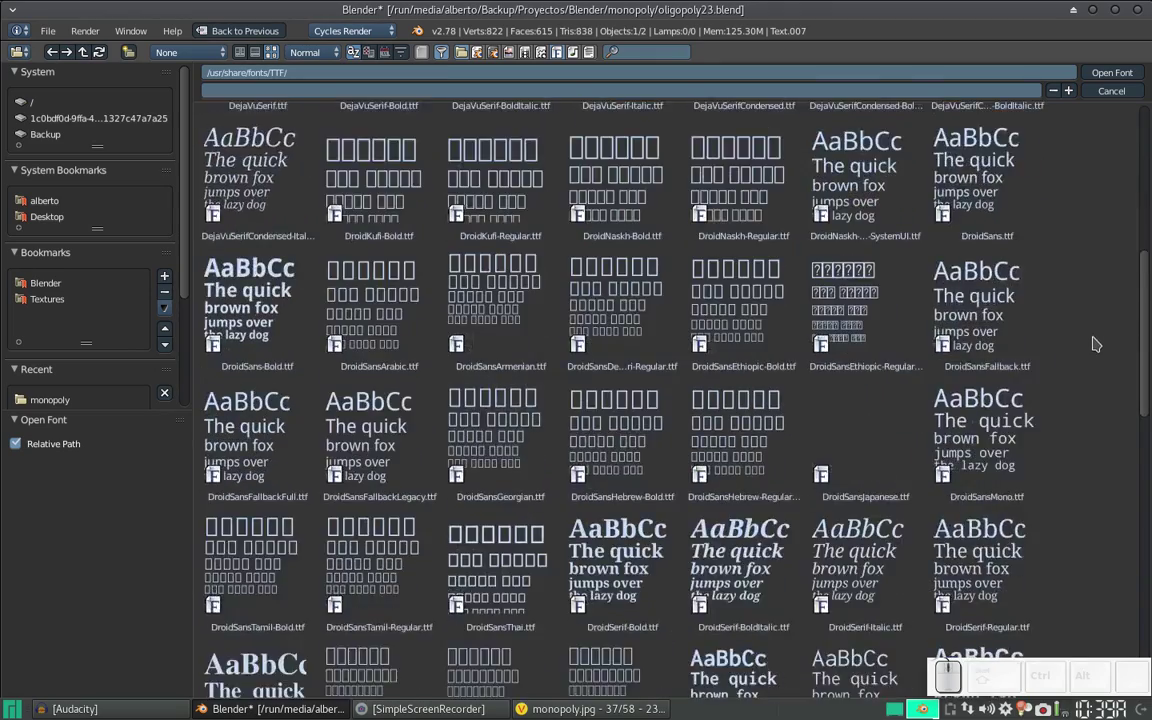
{"action": "scroll", "scroll_direction": "down", "scroll_amount": 3}
{"action": "scroll", "scroll_direction": "down", "scroll_amount": 3}
{"action": "scroll", "scroll_direction": "down", "scroll_amount": 3}
{"action": "scroll", "scroll_direction": "down", "scroll_amount": 3}
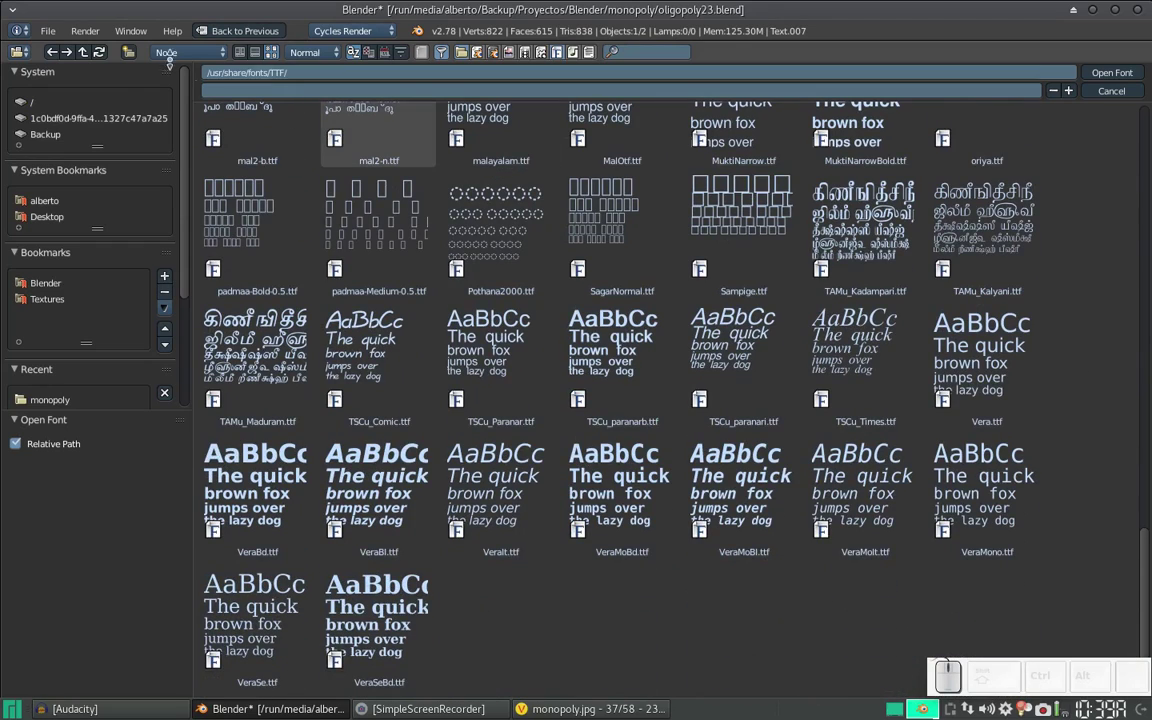
{"action": "left_click", "coordinate": [90, 58]}
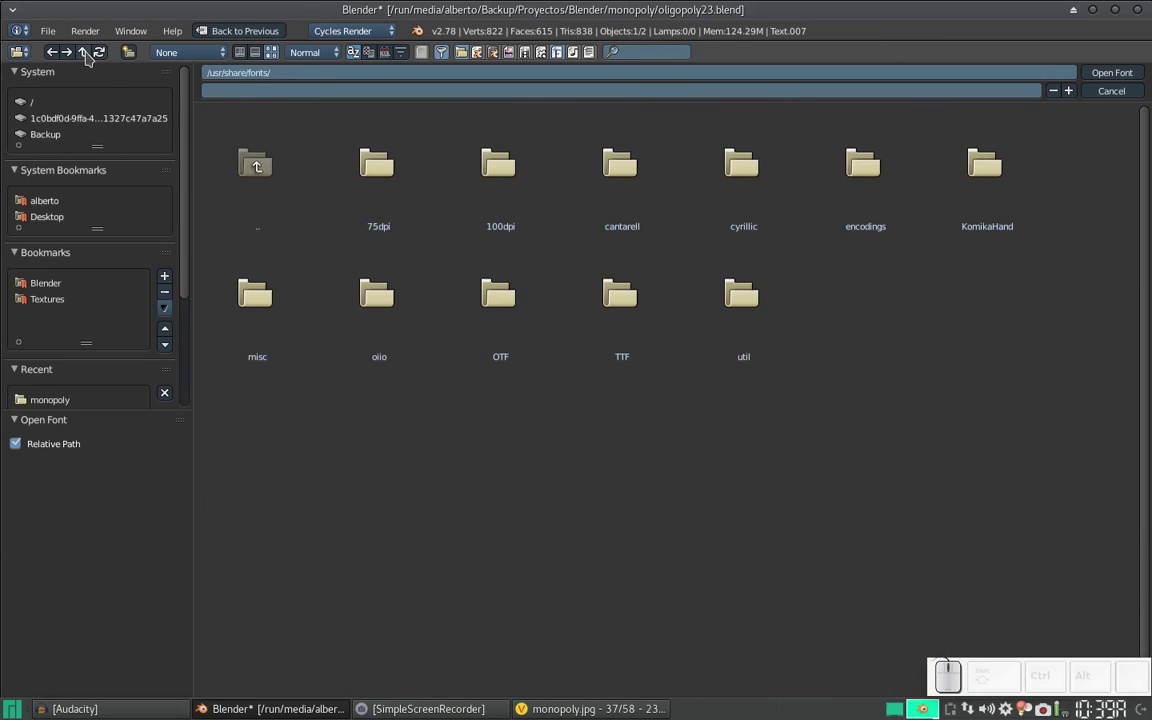
{"action": "left_click", "coordinate": [744, 307]}
{"action": "left_click", "coordinate": [250, 155]}
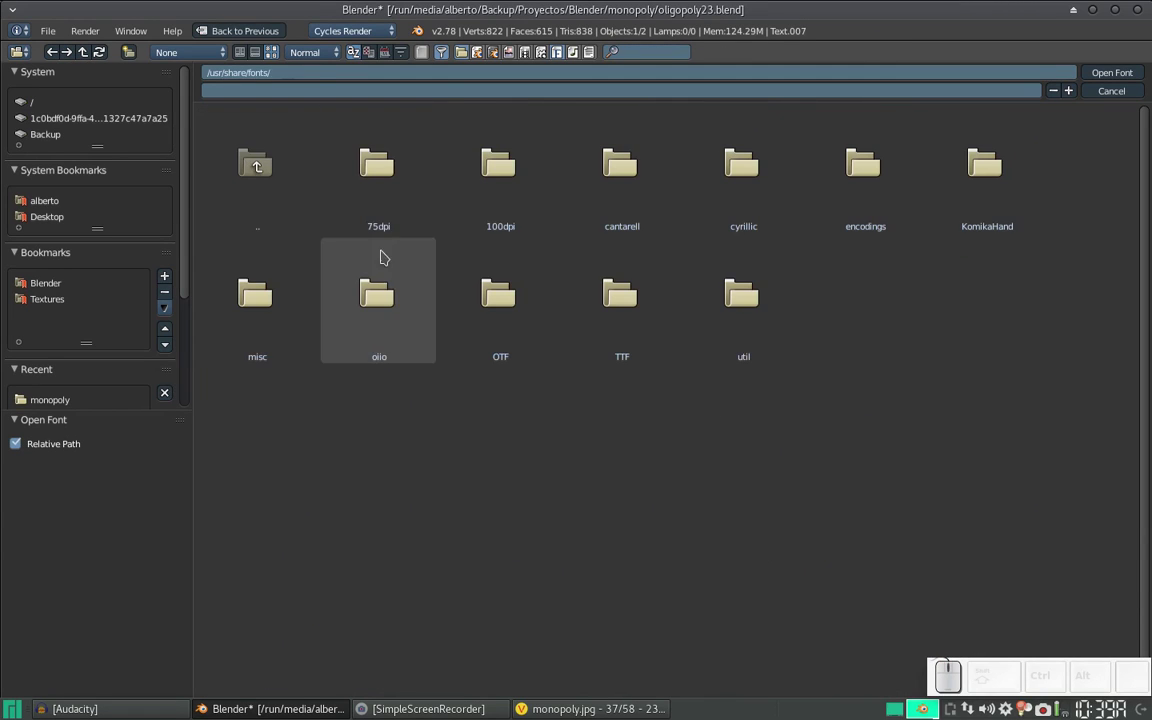
{"action": "left_click", "coordinate": [384, 302]}
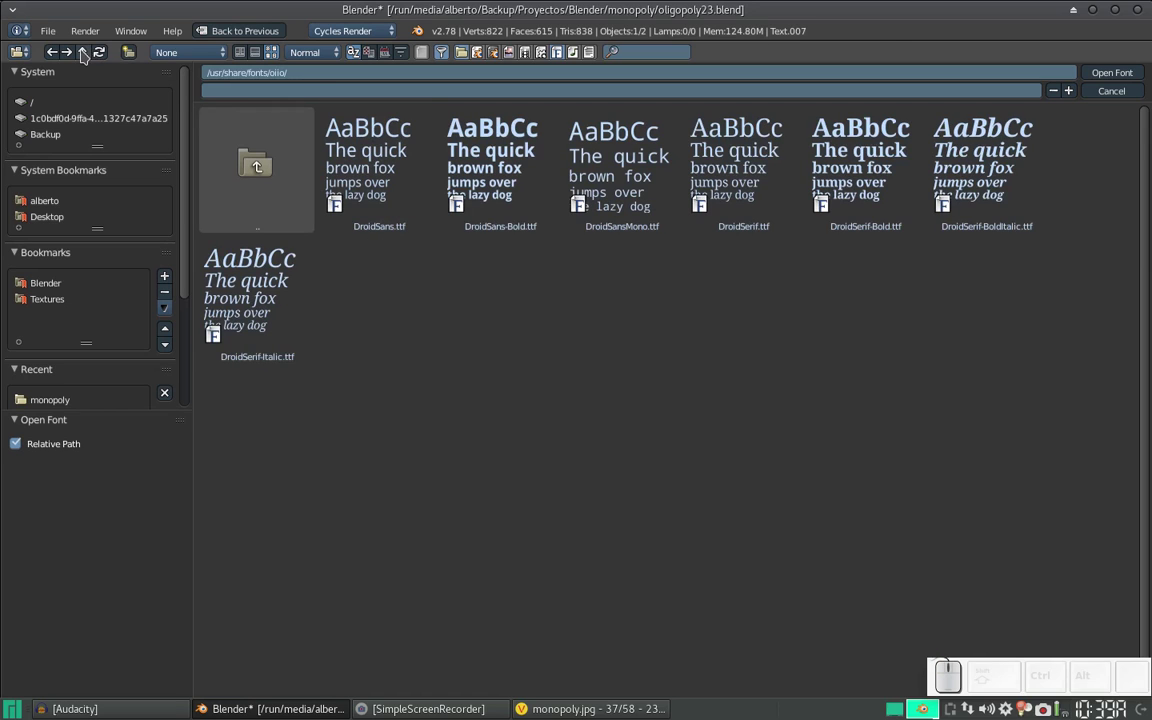
{"action": "left_click", "coordinate": [87, 56]}
{"action": "left_click", "coordinate": [264, 290]}
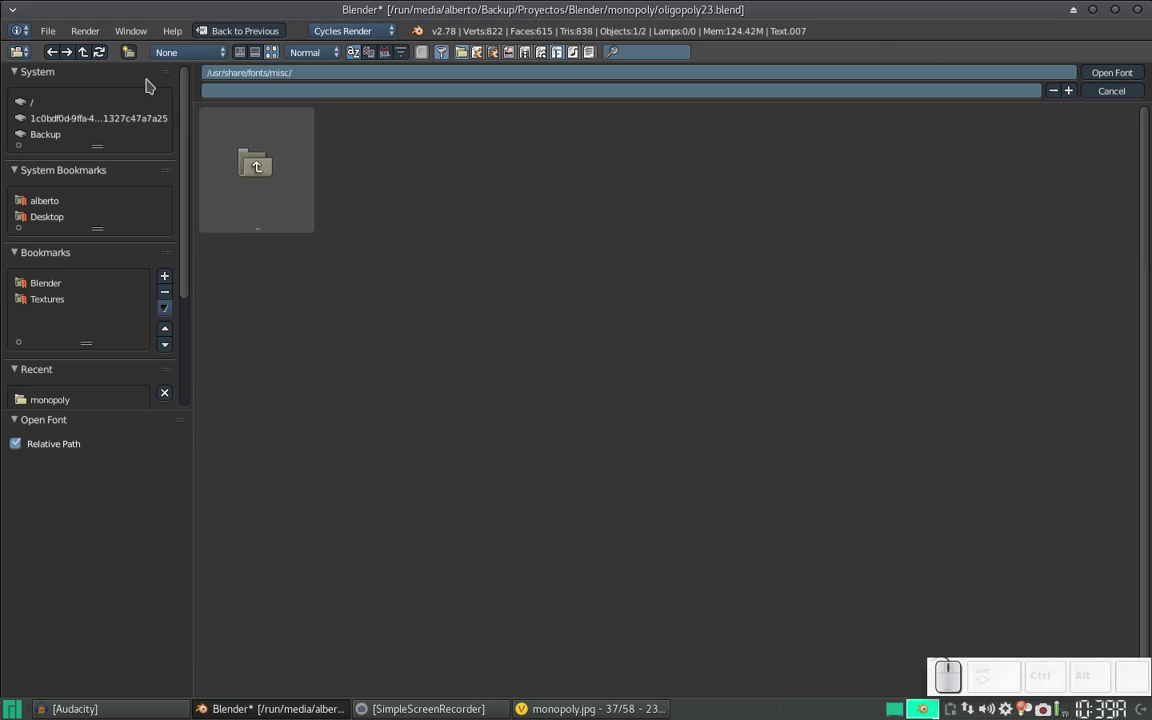
{"action": "left_click", "coordinate": [248, 169]}
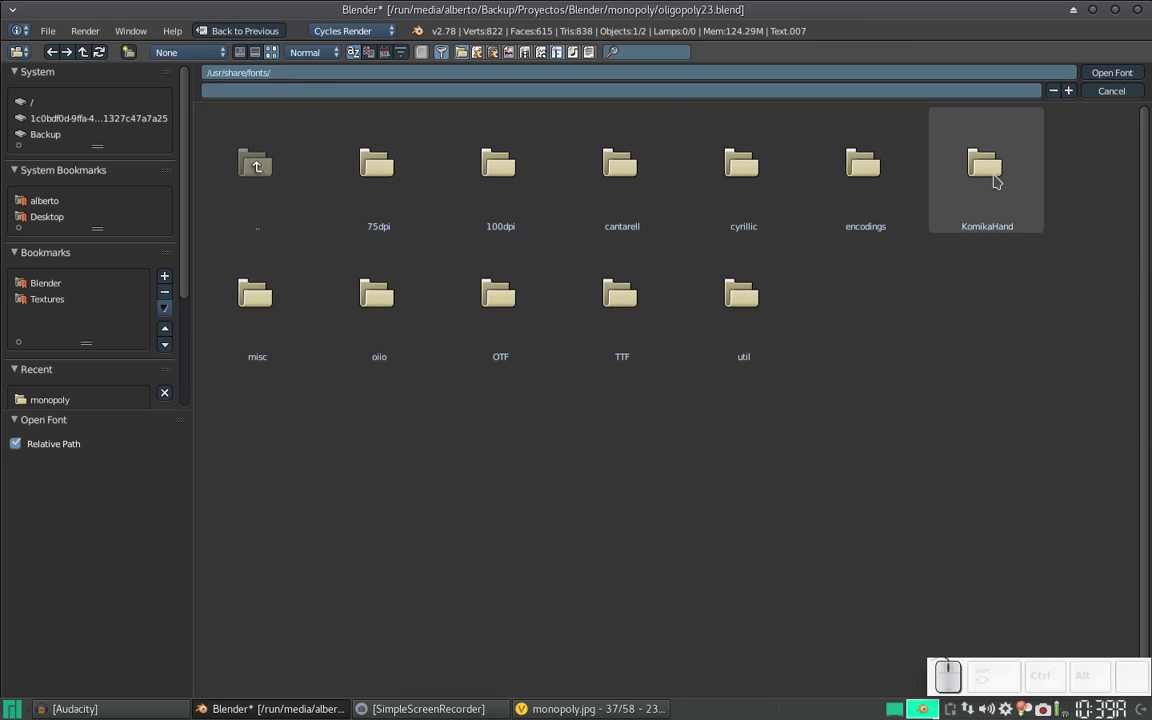
{"action": "left_click", "coordinate": [862, 176]}
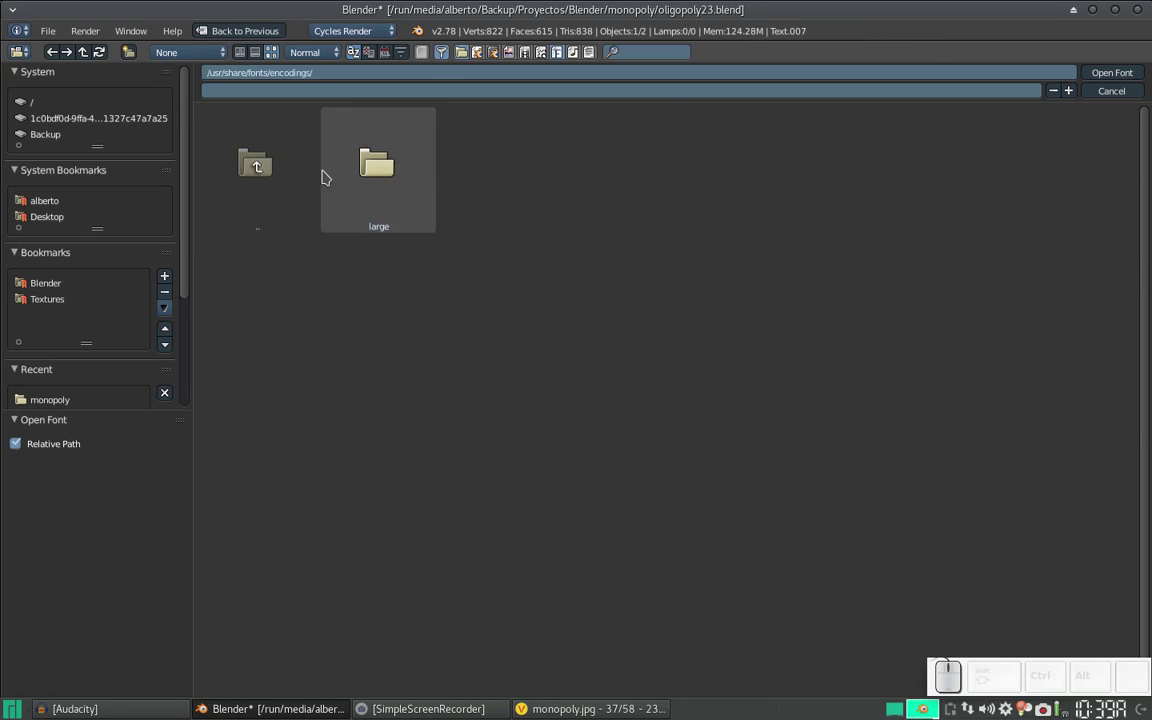
{"action": "left_click", "coordinate": [329, 177]}
{"action": "left_click", "coordinate": [261, 167]}
{"action": "left_click", "coordinate": [261, 167]}
{"action": "left_click", "coordinate": [628, 174]}
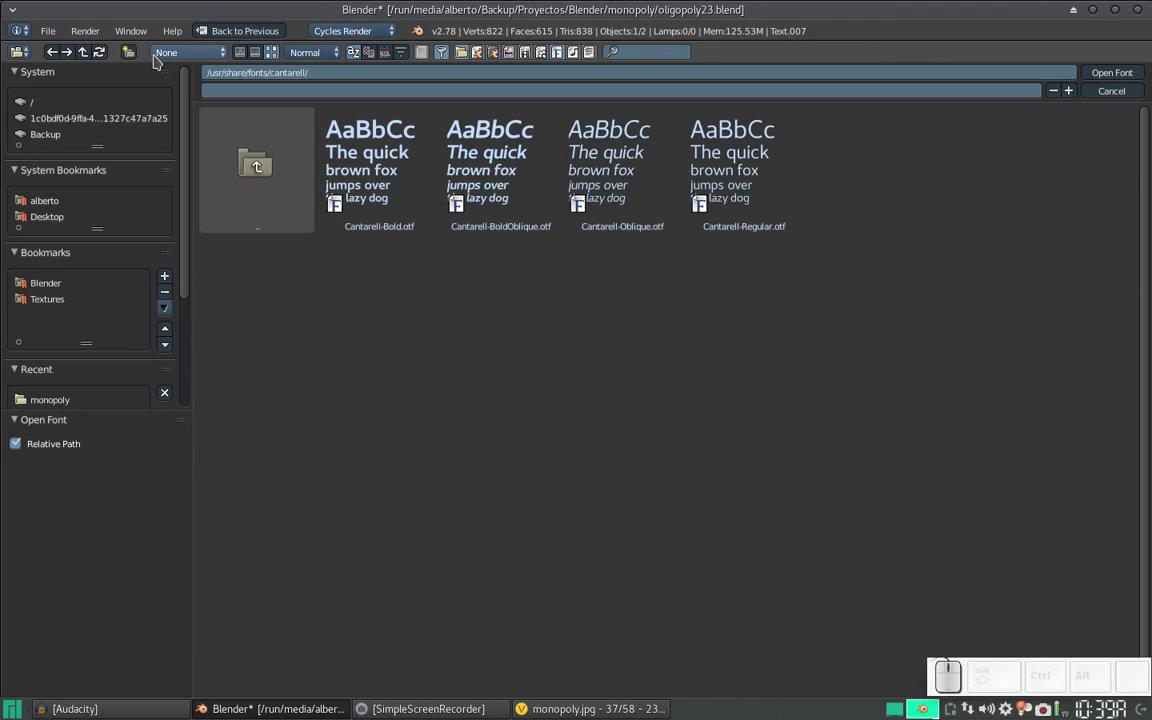
{"action": "left_click", "coordinate": [93, 60]}
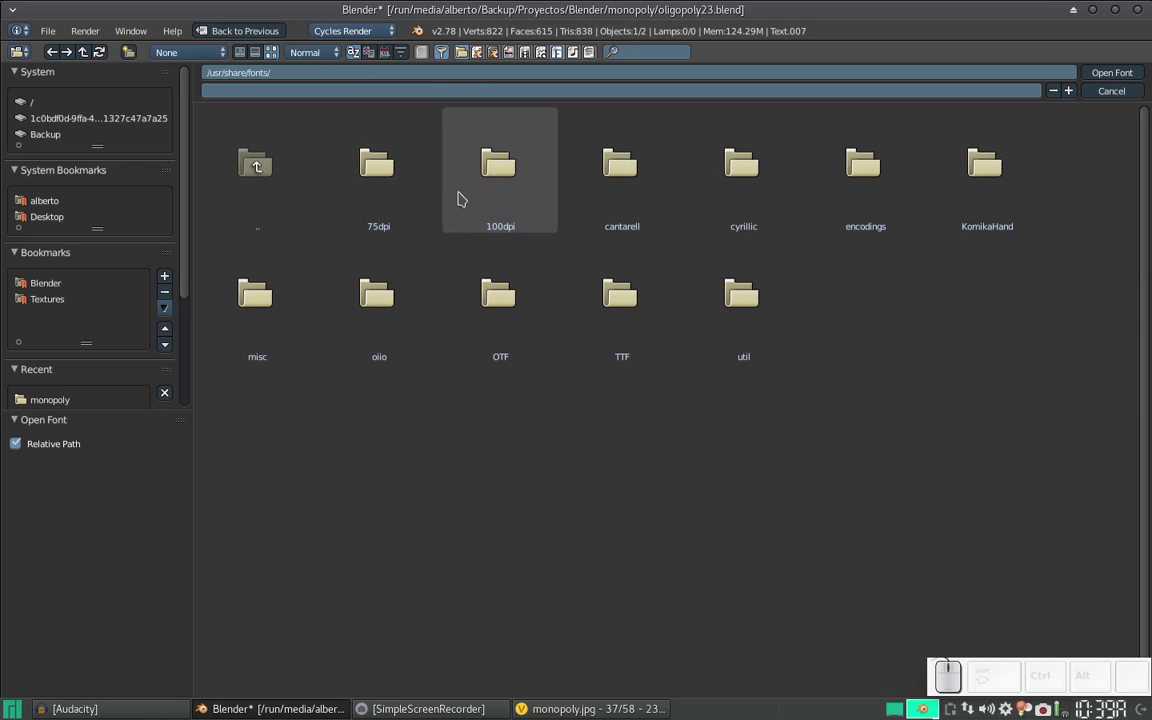
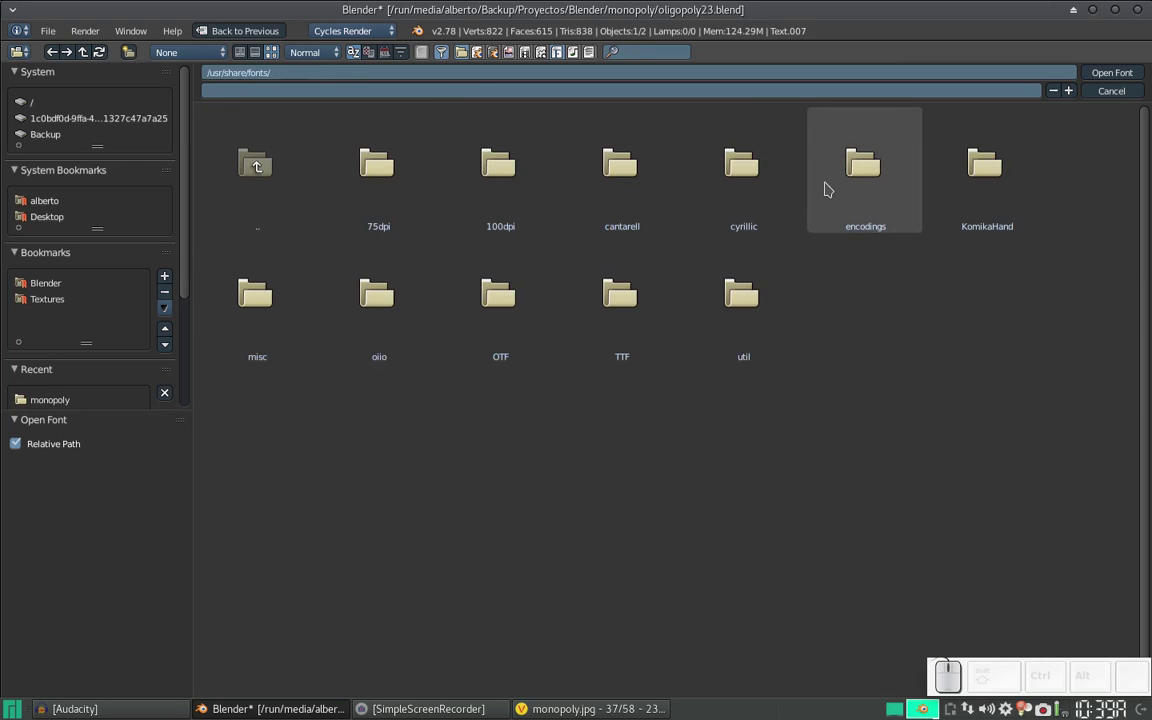
- Load the Cantarell bold font onto the GO text and check it in the viewport
{"action": "left_click", "coordinate": [639, 185]}
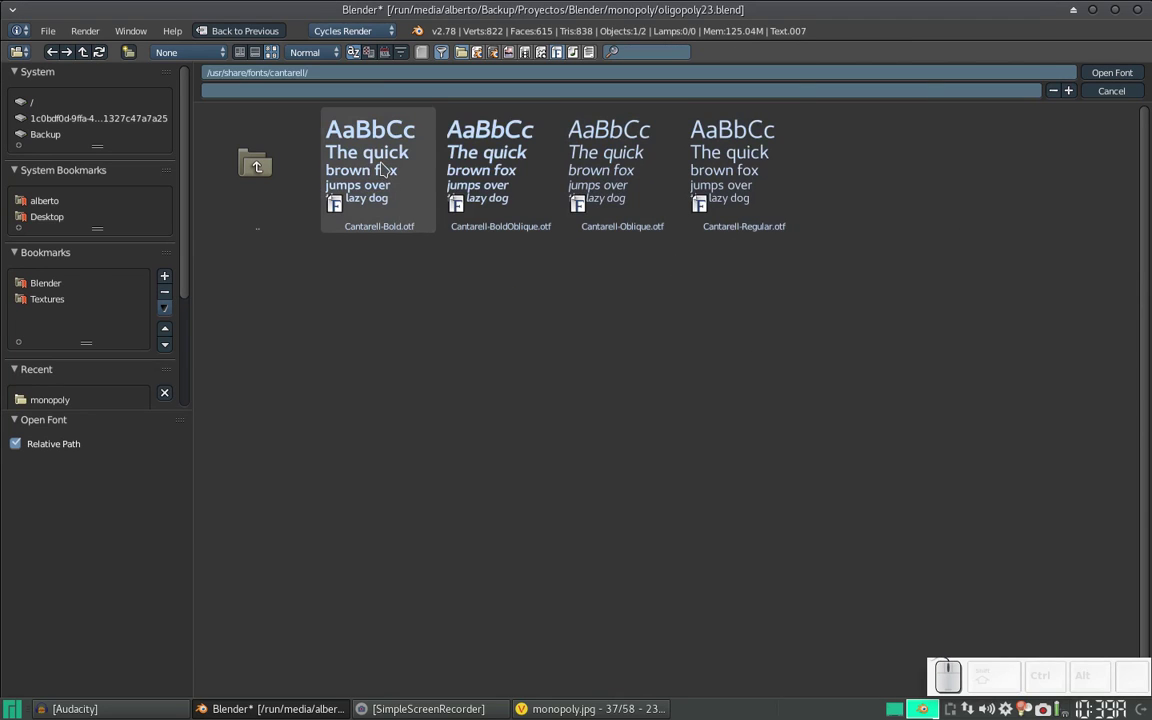
{"action": "left_click", "coordinate": [384, 168]}
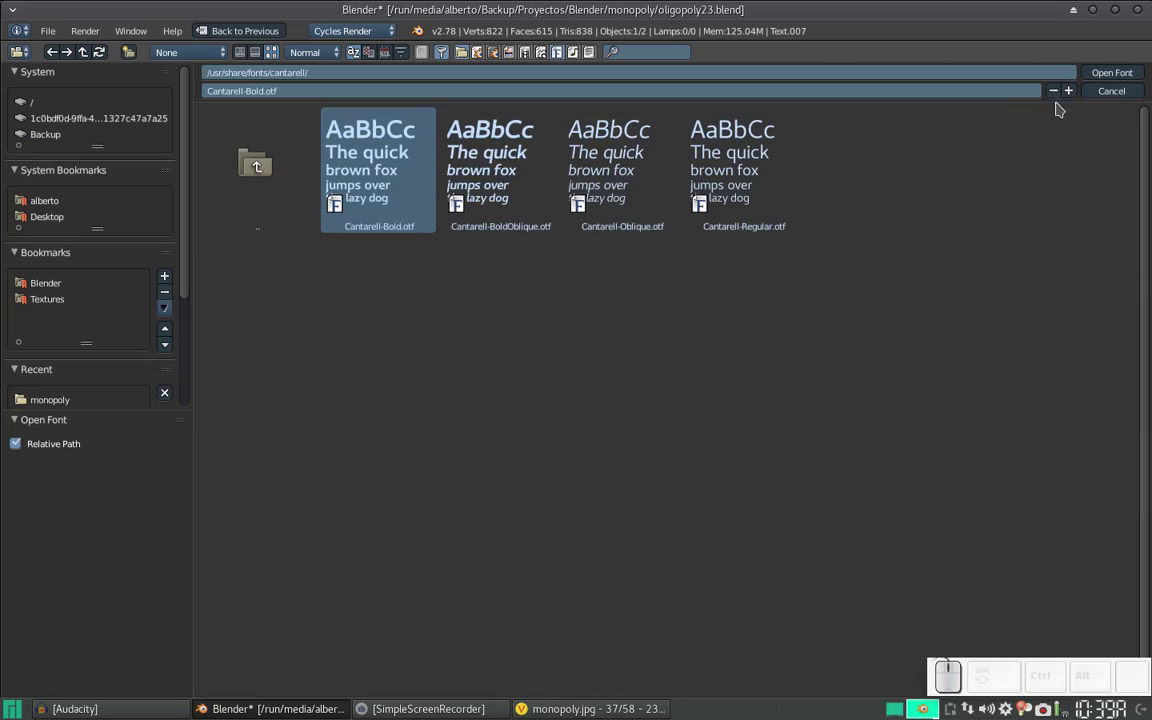
{"action": "left_click", "coordinate": [1119, 82]}
{"action": "scroll", "scroll_direction": "down", "scroll_amount": 3}
{"action": "left_click_drag", "start_coordinate": [650, 331], "coordinate": [952, 280]}
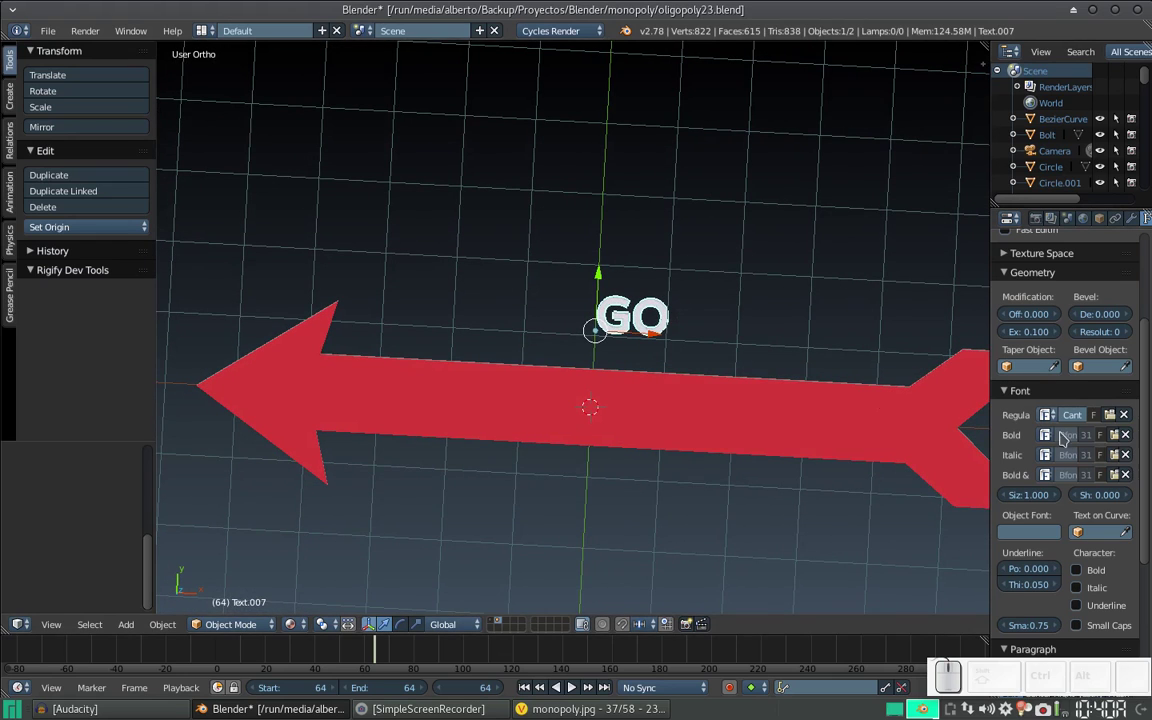
- Swap the GO text's font to NimbusSansNarrow-Bold.otf from the OTF folder instead
{"action": "left_click", "coordinate": [1113, 418]}
{"action": "left_click", "coordinate": [237, 112]}
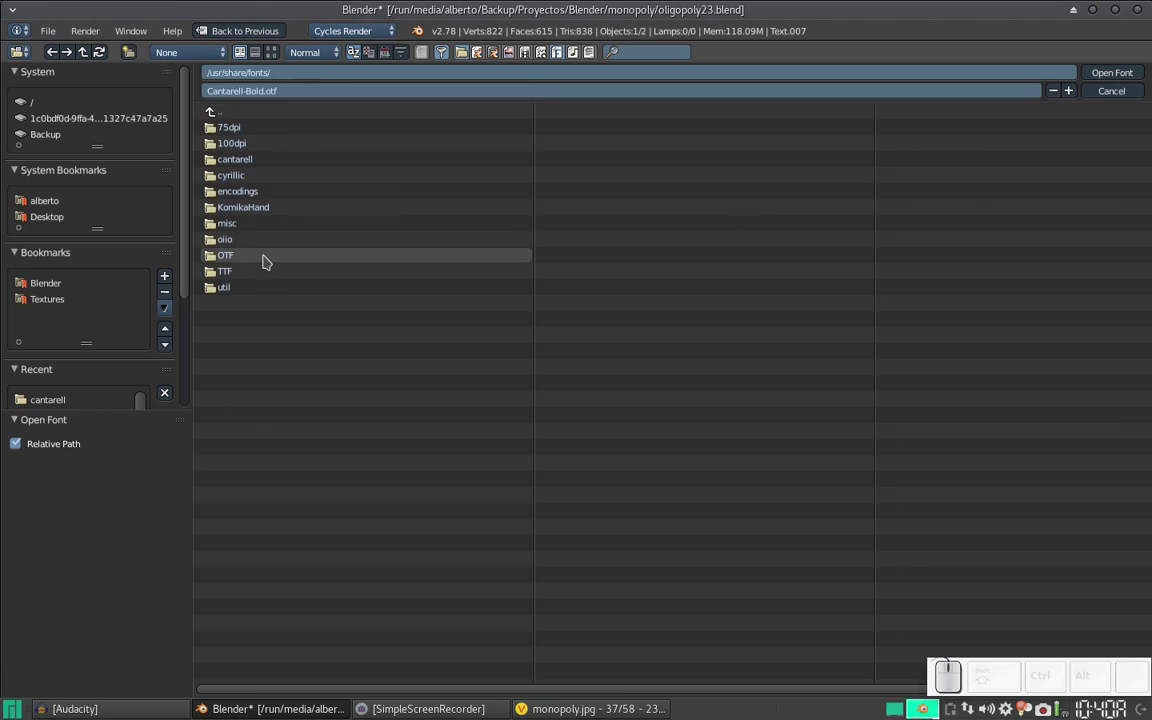
{"action": "left_click", "coordinate": [263, 261]}
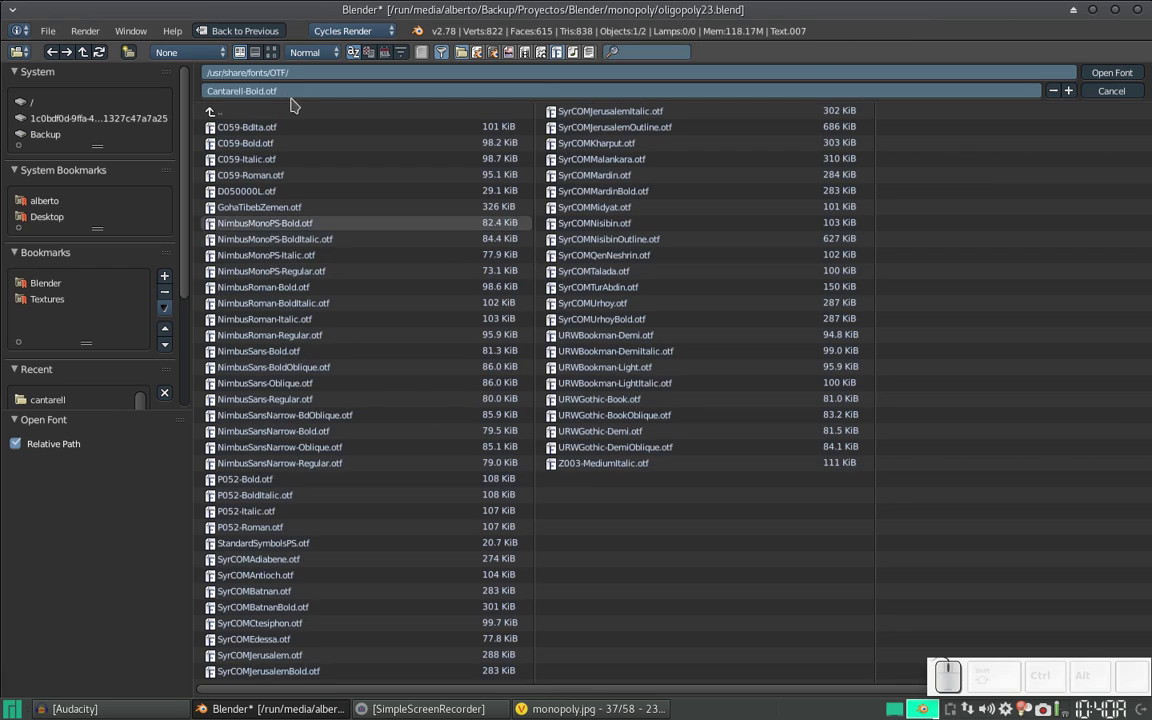
{"action": "left_click", "coordinate": [278, 58]}
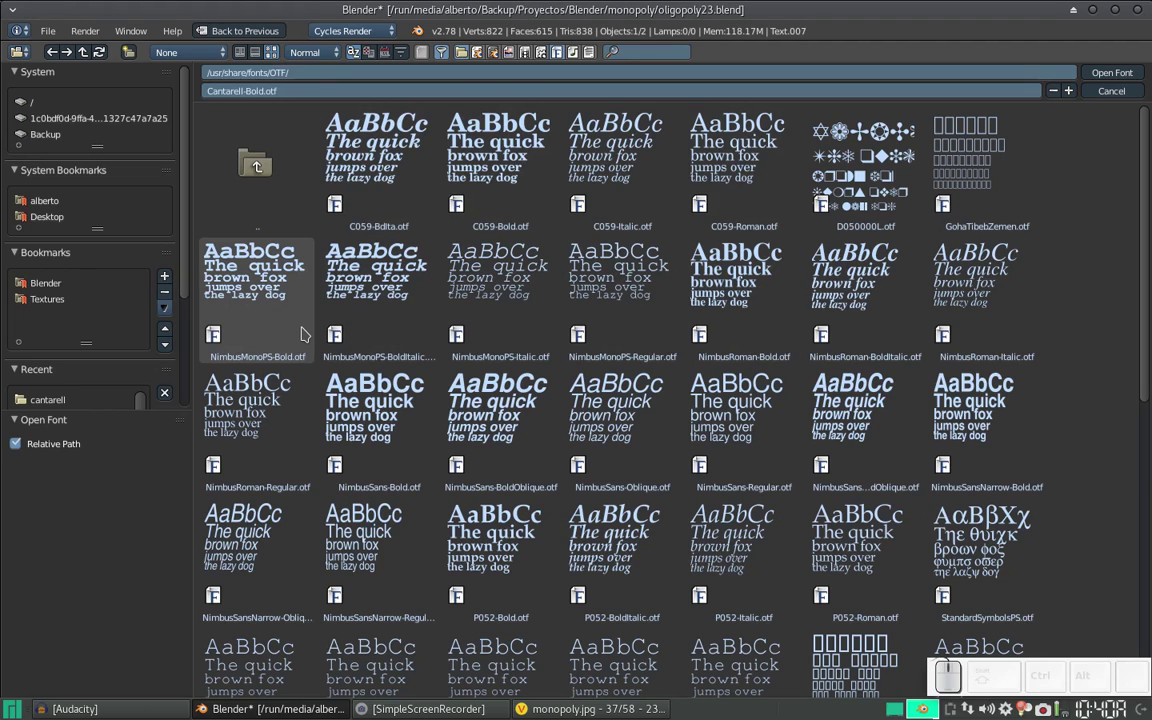
{"action": "scroll", "scroll_direction": "down", "scroll_amount": 3}
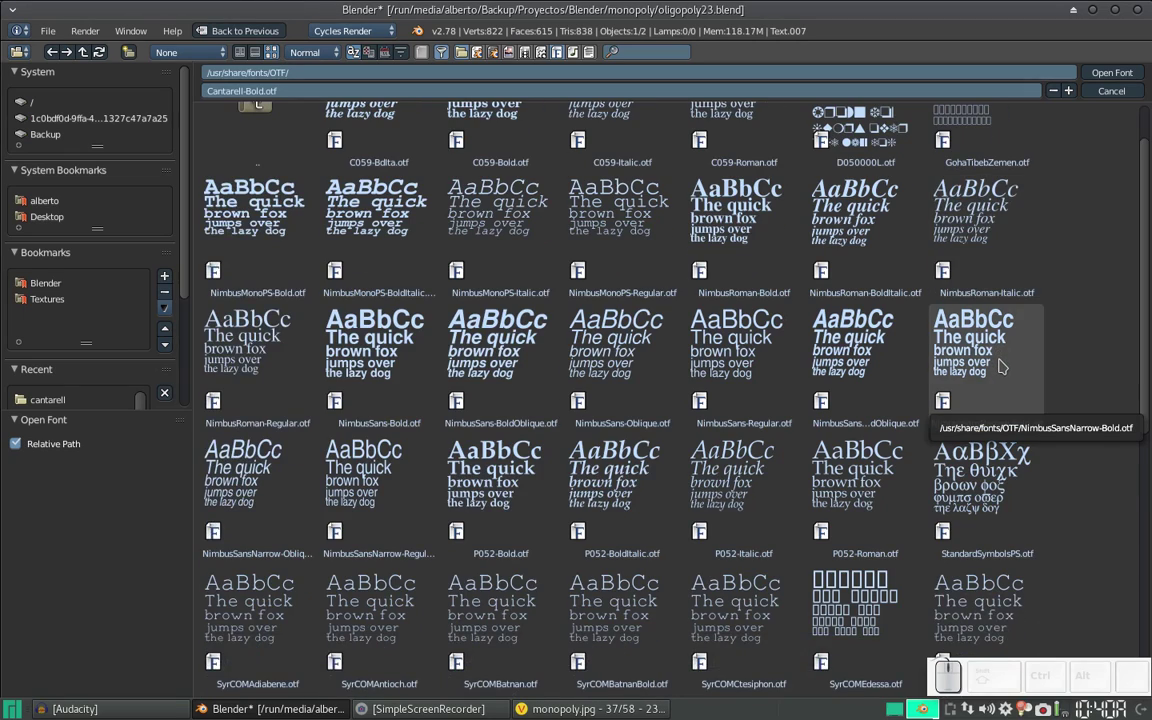
{"action": "left_click", "coordinate": [1002, 365]}
{"action": "scroll", "scroll_direction": "down", "scroll_amount": 3}
{"action": "scroll", "scroll_direction": "down", "scroll_amount": 3}
{"action": "scroll", "scroll_direction": "down", "scroll_amount": 3}
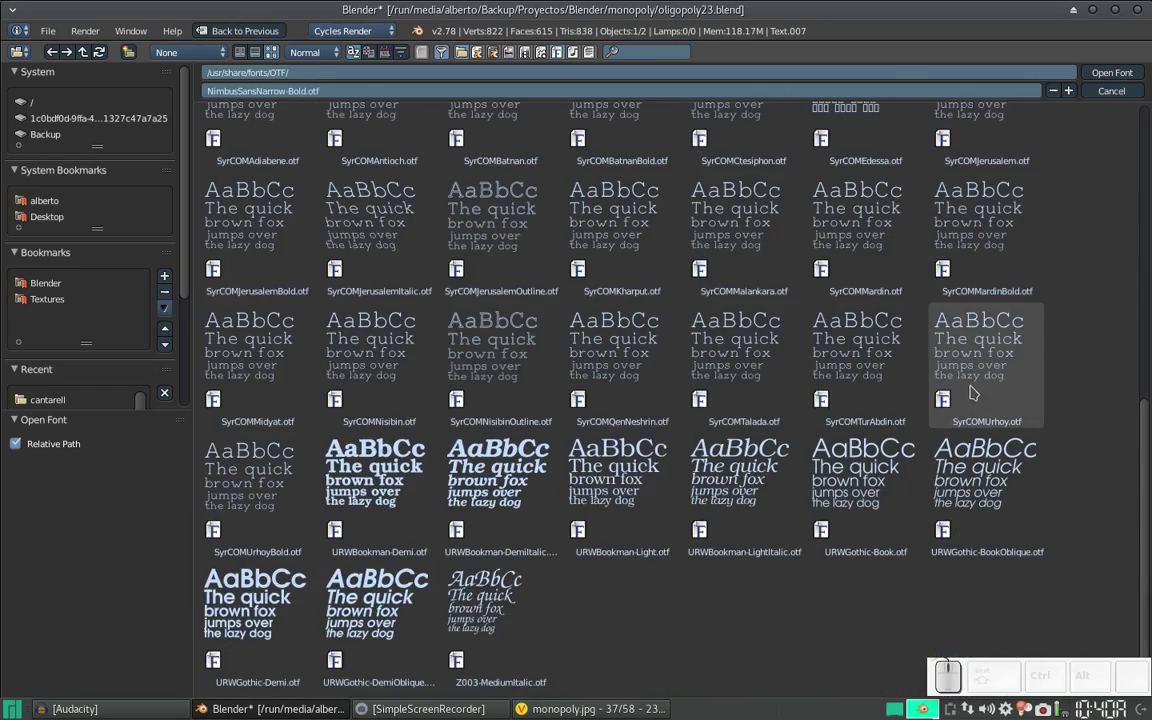
{"action": "left_click", "coordinate": [1118, 76]}
{"action": "middle_click", "coordinate": [690, 342]}
{"action": "middle_click", "coordinate": [696, 320]}
- Scale the GO text up about 2.8 times and move it left and down over the arrow, matching the reference
{"action": "key", "text": "s"}
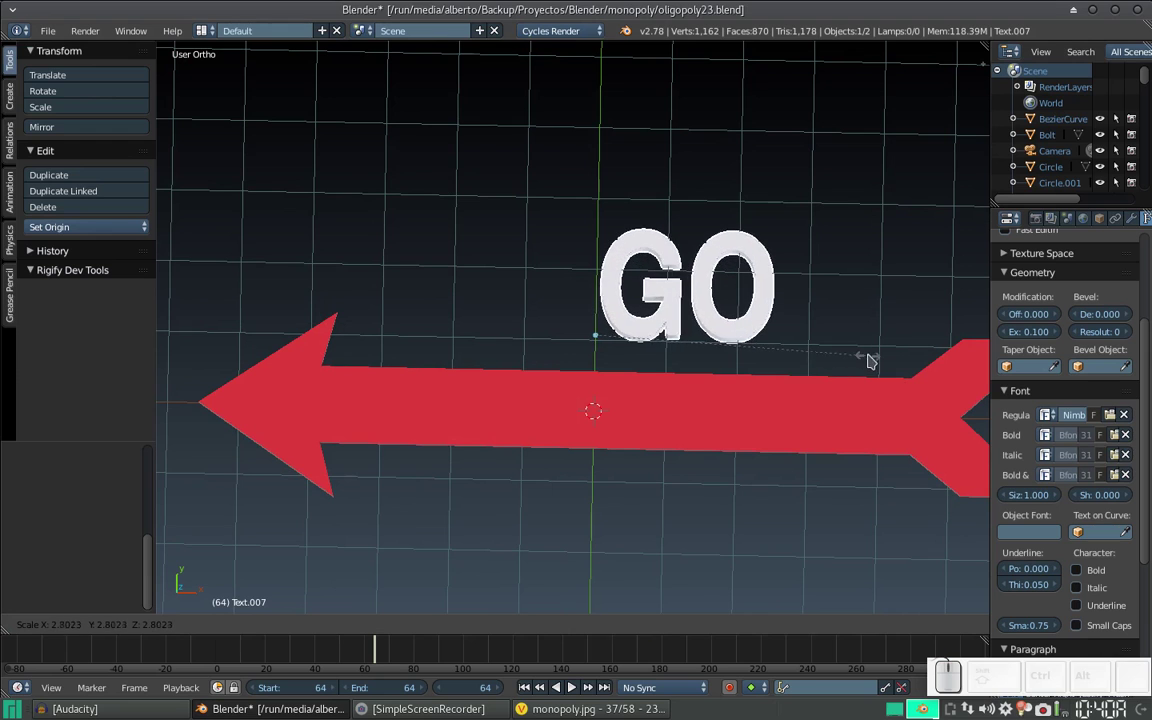
{"action": "left_click", "coordinate": [962, 360]}
{"action": "key", "text": "alt+Tab"}
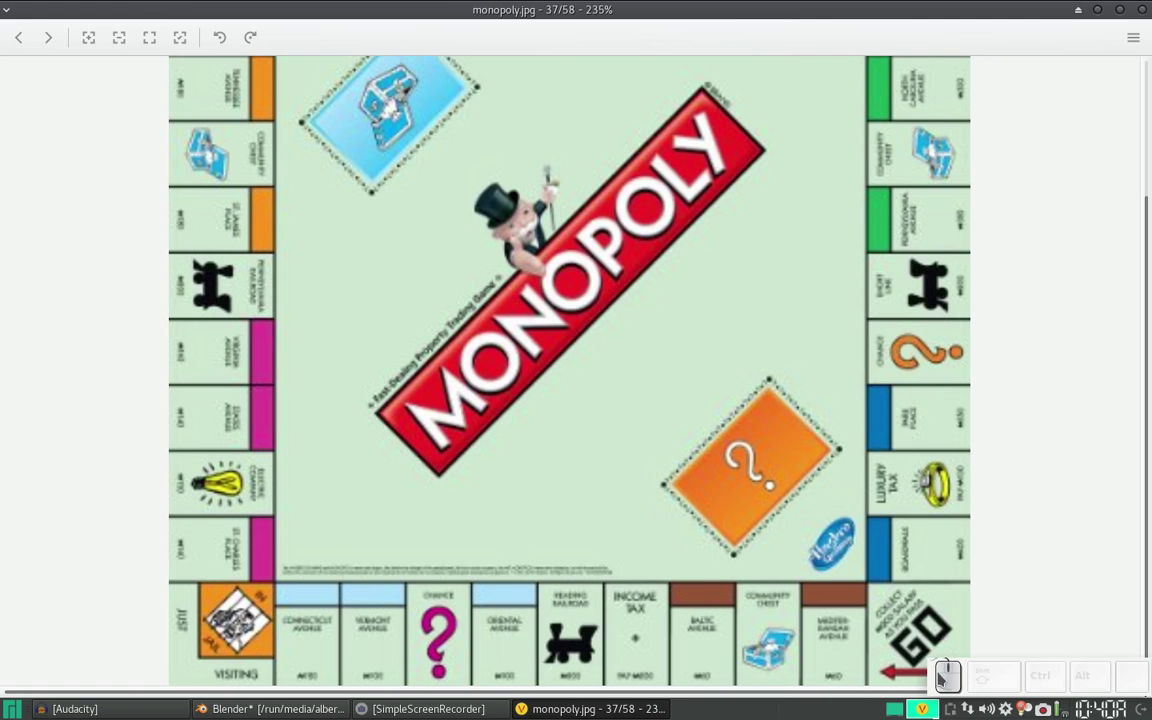
{"action": "key", "text": "alt+Tab"}
{"action": "left_click_drag", "start_coordinate": [652, 338], "coordinate": [474, 271]}
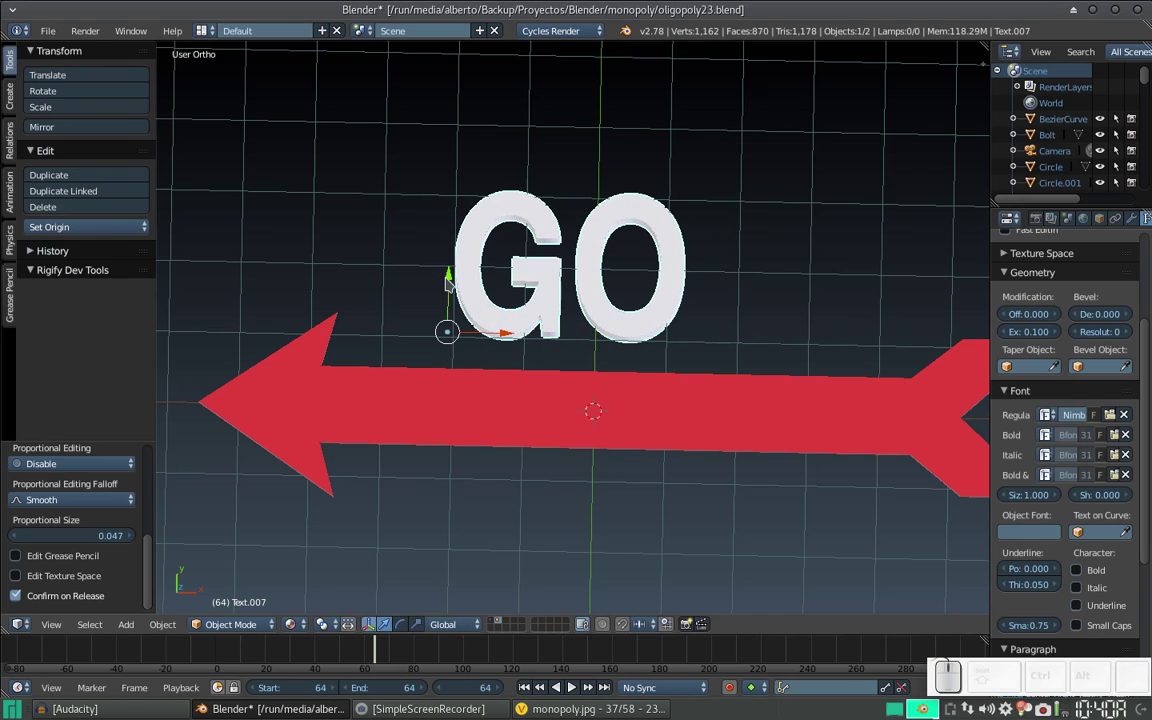
{"action": "left_click_drag", "start_coordinate": [450, 284], "coordinate": [742, 359]}
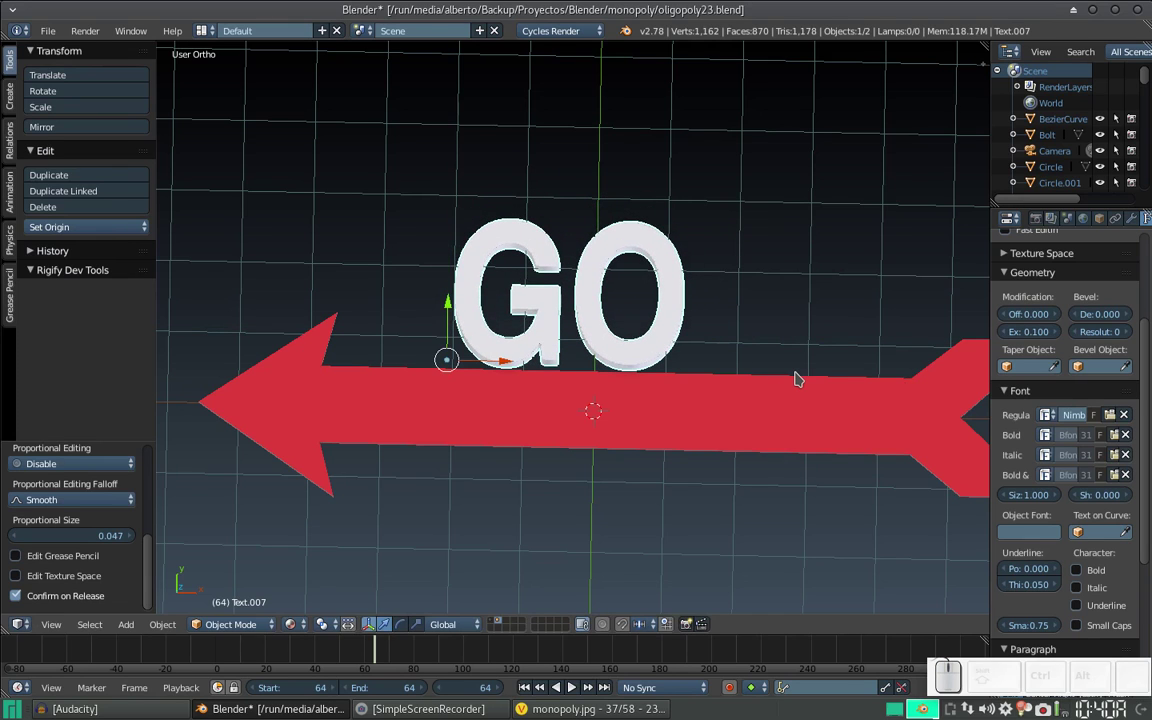
- Rotate the GO text about Z so it sits tilted diagonally like the board's corner
{"action": "key", "text": "r"}
{"action": "key", "text": "z"}
{"action": "left_click", "coordinate": [786, 200]}
{"action": "left_click_drag", "start_coordinate": [453, 315], "coordinate": [557, 457]}
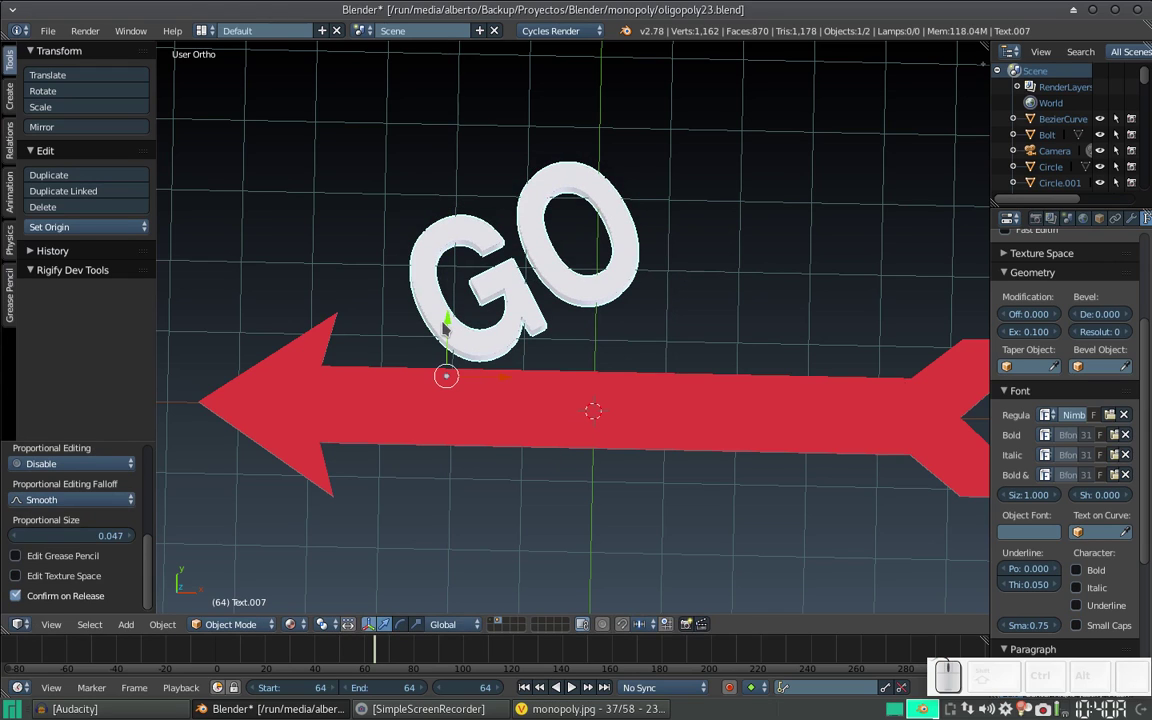
{"action": "left_click", "coordinate": [450, 327]}
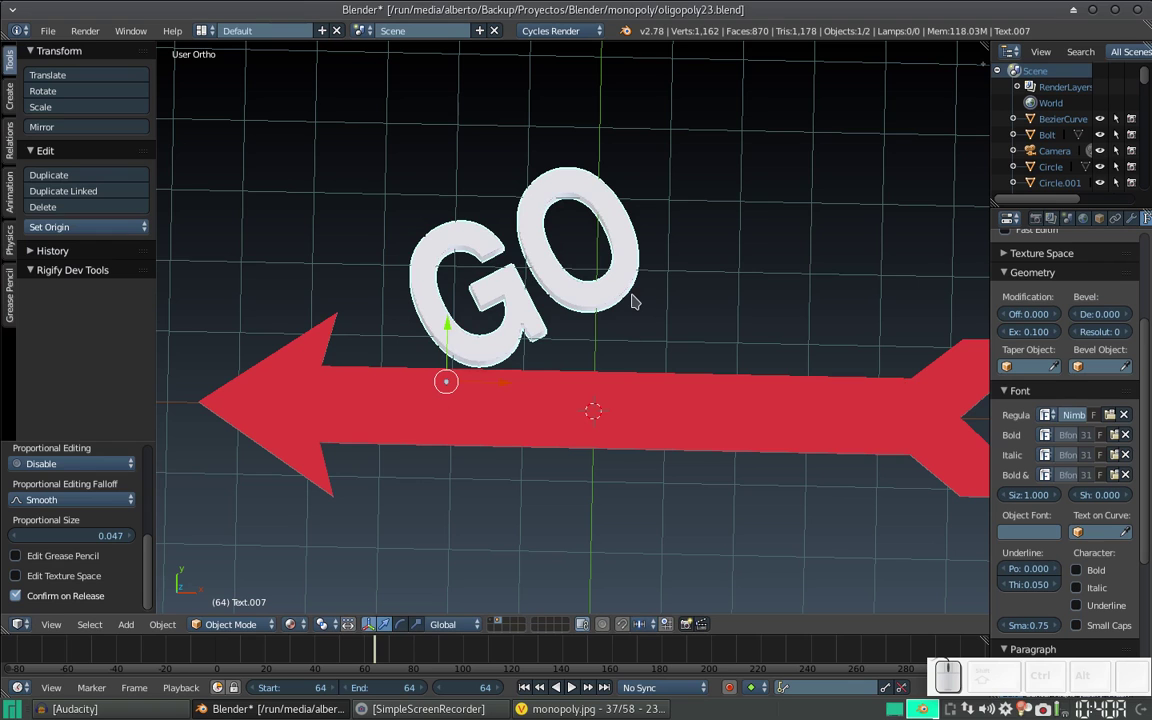
{"action": "scroll", "scroll_direction": "down", "scroll_amount": 3}
{"action": "left_click_drag", "start_coordinate": [620, 347], "coordinate": [647, 325]}
- Zoom into the reference image's GO corner for a close look, then bring up the run prompt
{"action": "key", "text": "alt+Tab"}
{"action": "scroll", "scroll_direction": "up", "scroll_amount": 3}
{"action": "left_click", "coordinate": [796, 486]}
{"action": "scroll", "scroll_direction": "up", "scroll_amount": 3}
{"action": "left_click", "coordinate": [649, 426]}
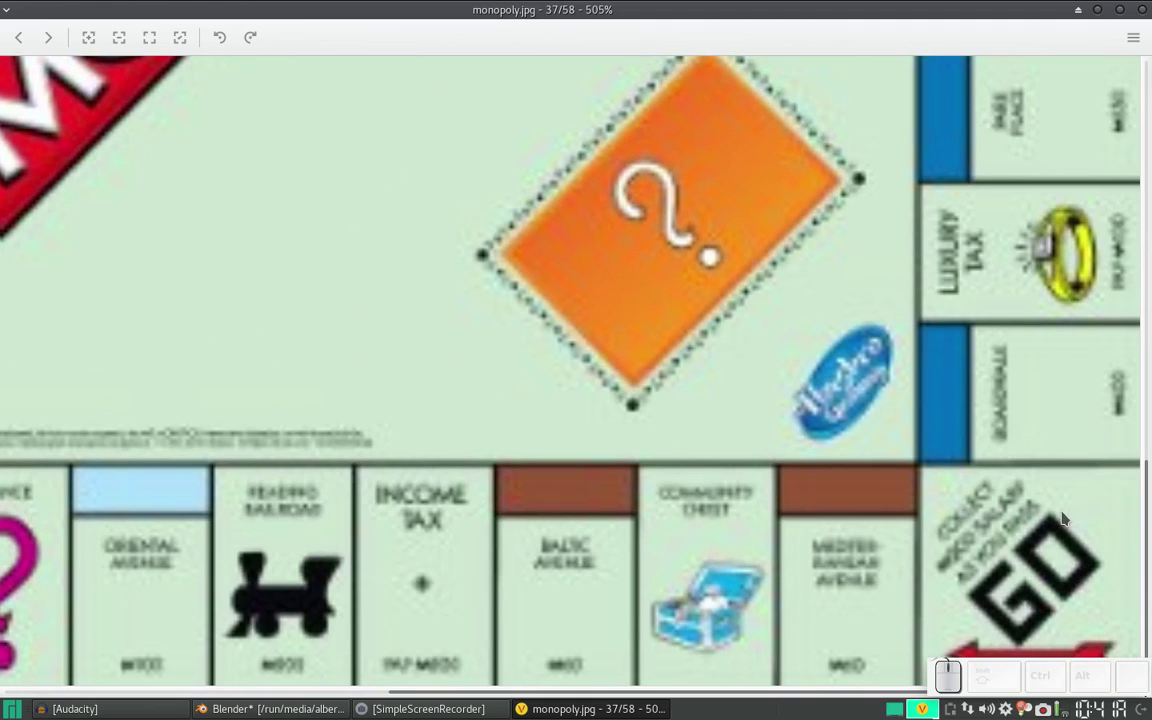
{"action": "scroll", "scroll_direction": "down", "scroll_amount": 3}
{"action": "key", "text": "alt+F2"}
- Launch Firefox and run a Google search for monopoly
{"action": "key", "text": "f"}
{"action": "key", "text": "i"}
{"action": "key", "text": "e"}
{"action": "key", "text": "Return"}
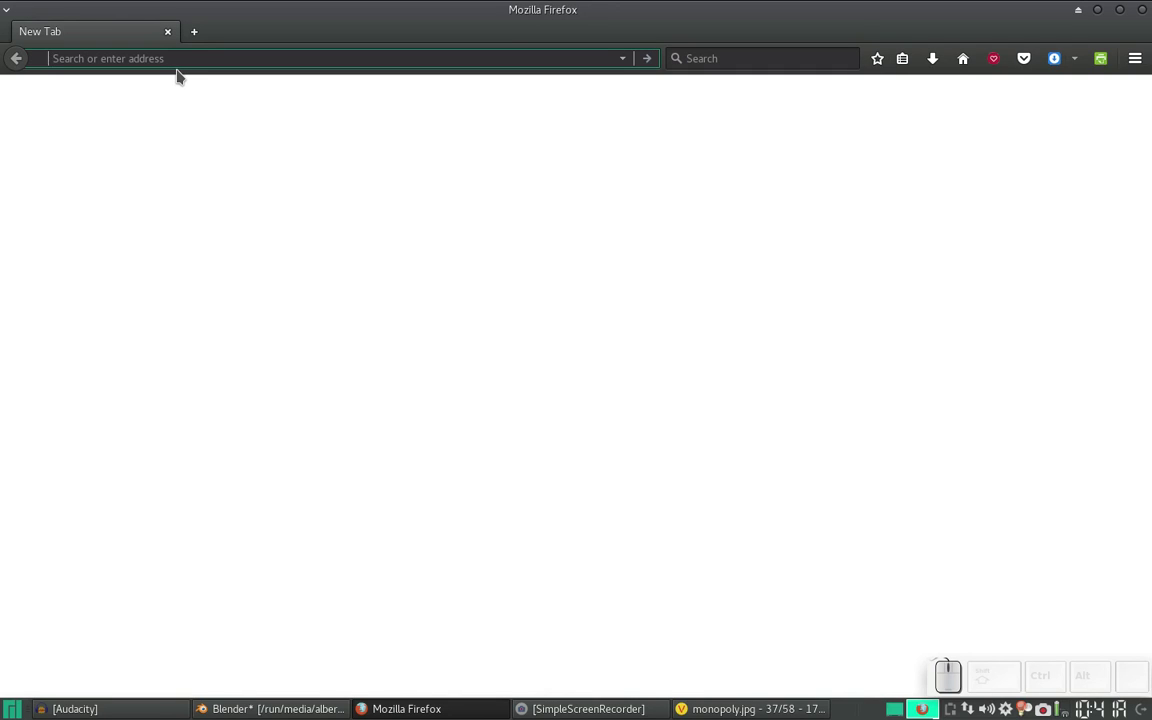
{"action": "key", "text": "m"}
{"action": "key", "text": "o"}
{"action": "key", "text": "n"}
{"action": "key", "text": "o"}
{"action": "key", "text": "p"}
{"action": "key", "text": "o"}
{"action": "key", "text": "l"}
{"action": "key", "text": "u"}
{"action": "key", "text": "BackSpace"}
{"action": "key", "text": "Return"}
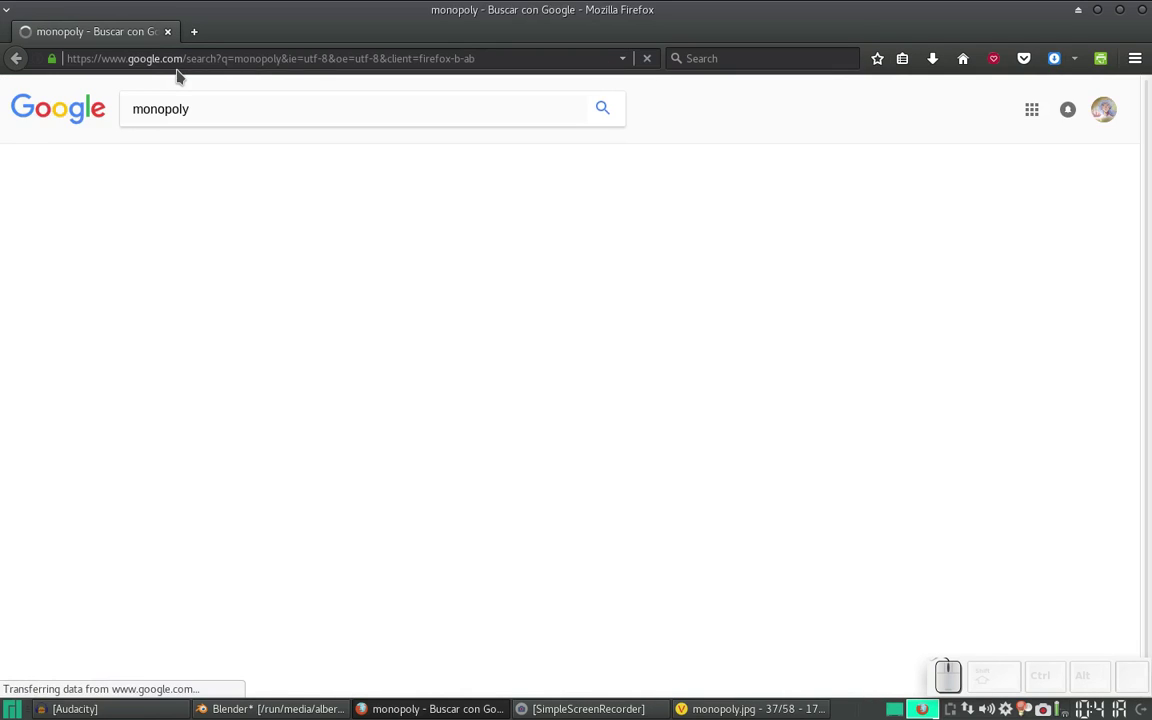
- Open the image results, view a flat Monopoly board picture at full size, and return to Blender
{"action": "left_click", "coordinate": [214, 154]}
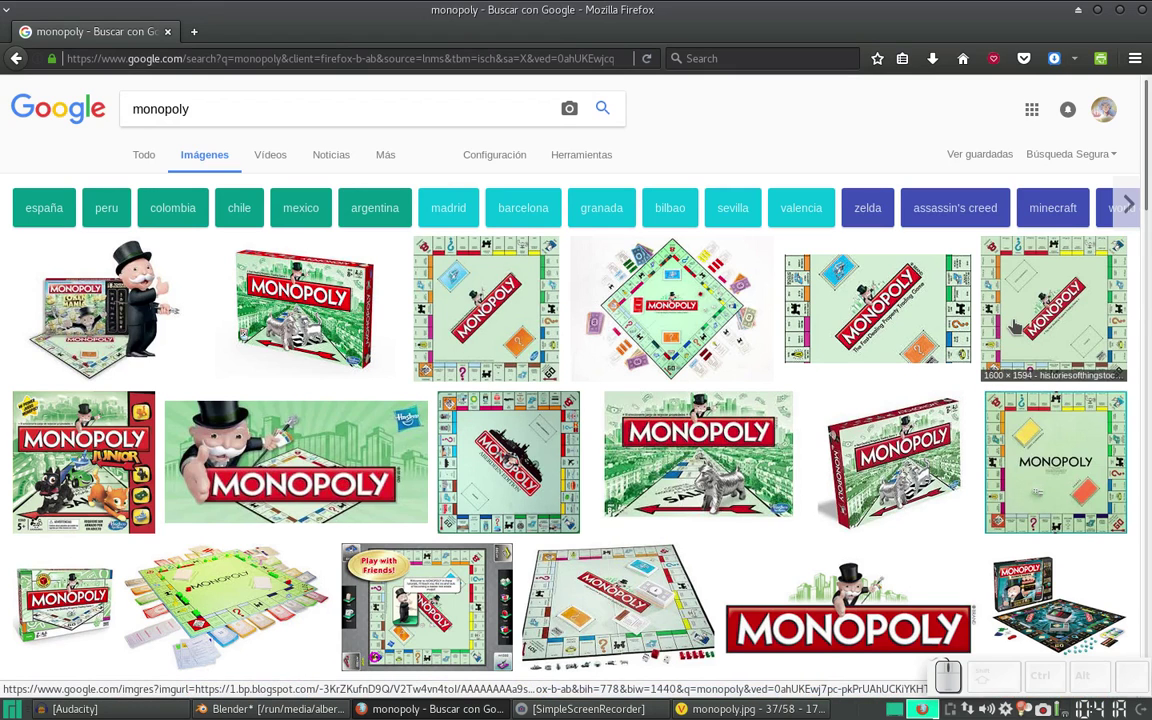
{"action": "left_click", "coordinate": [760, 477]}
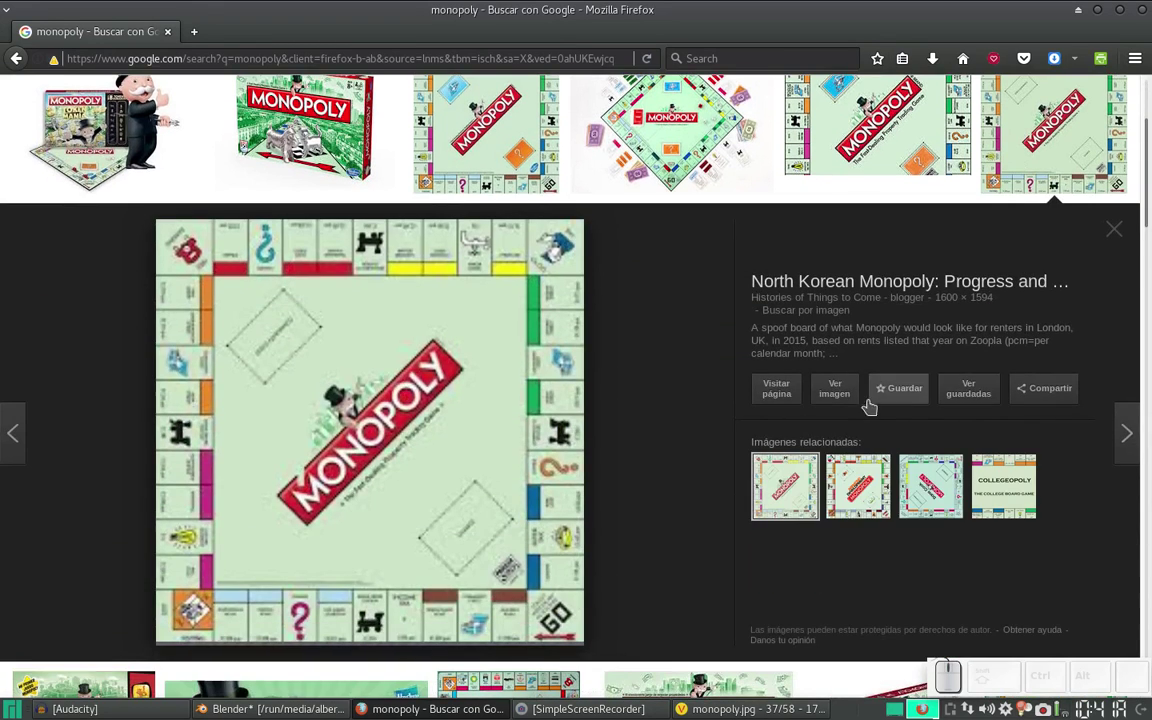
{"action": "left_click", "coordinate": [571, 237]}
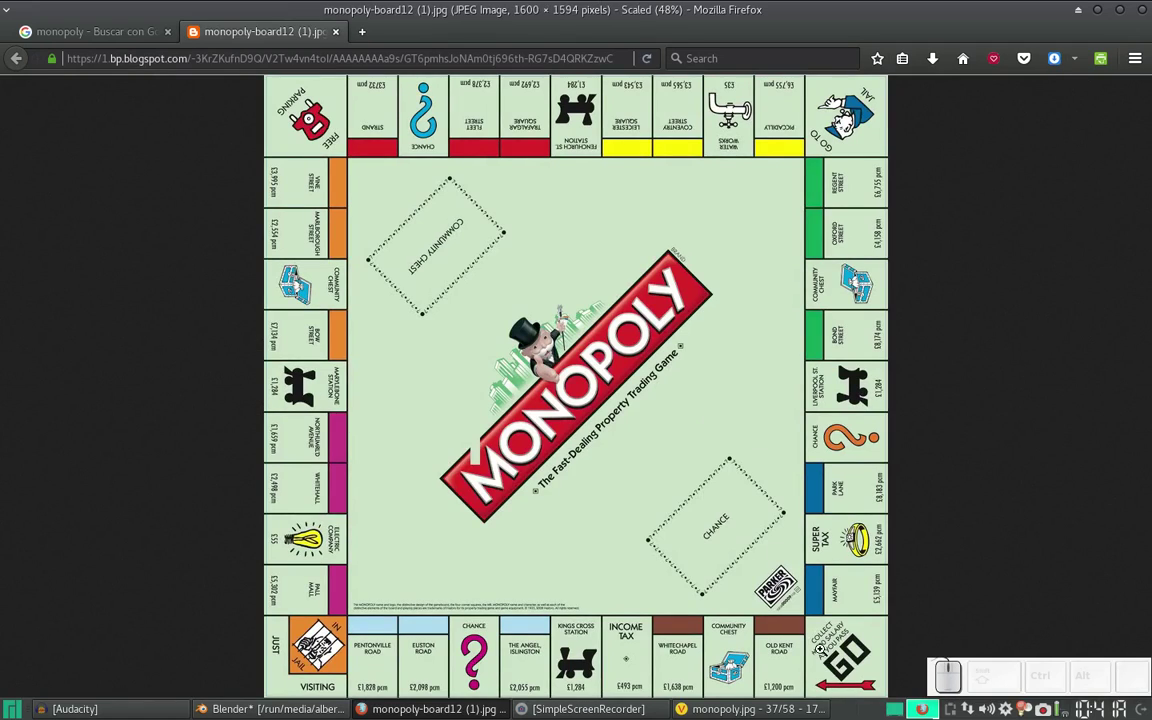
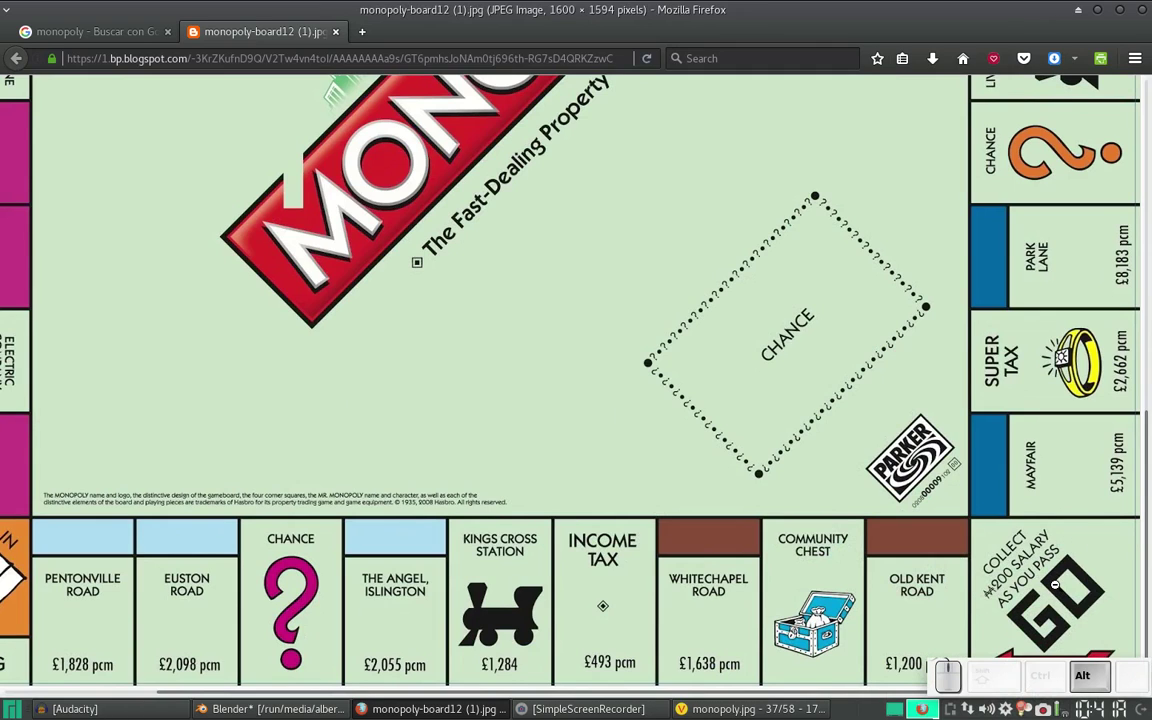
{"action": "key", "text": "alt+Tab"}
- Add a new text object above the GO lettering and clear its placeholder content for editing
{"action": "key", "text": "alt+Tab"}
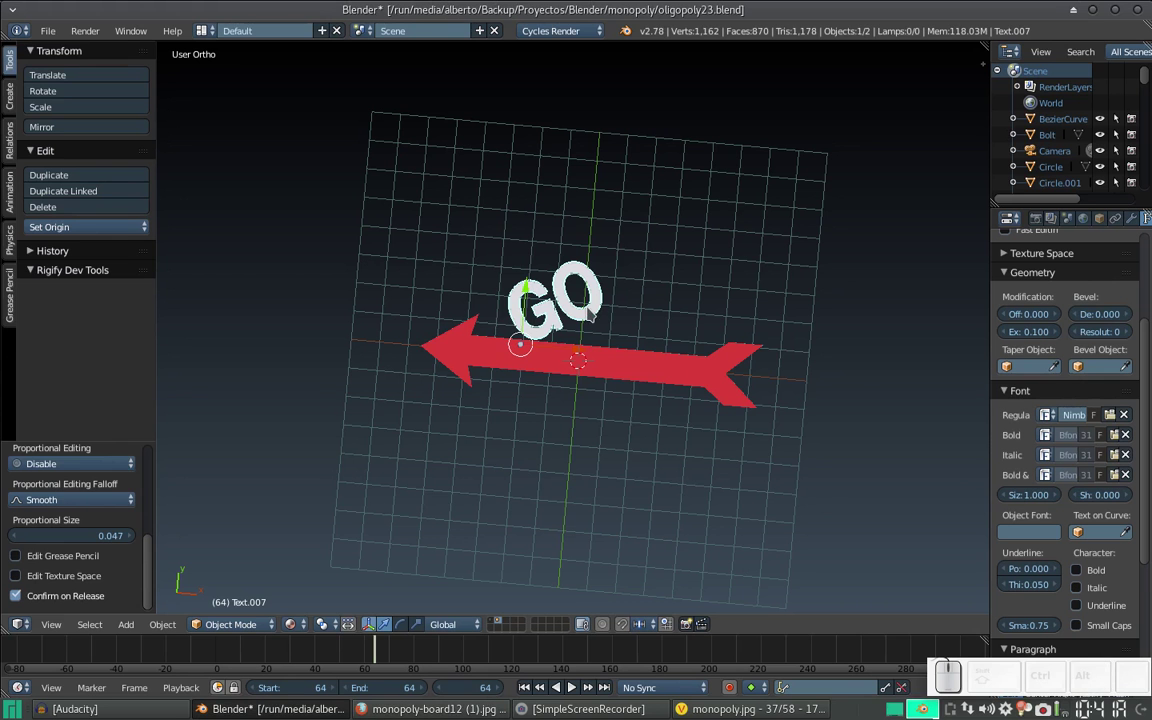
{"action": "key", "text": "shift+a"}
{"action": "left_click", "coordinate": [417, 448]}
{"action": "left_click", "coordinate": [586, 309]}
{"action": "key", "text": "Tab"}
{"action": "key", "text": "BackSpace"}
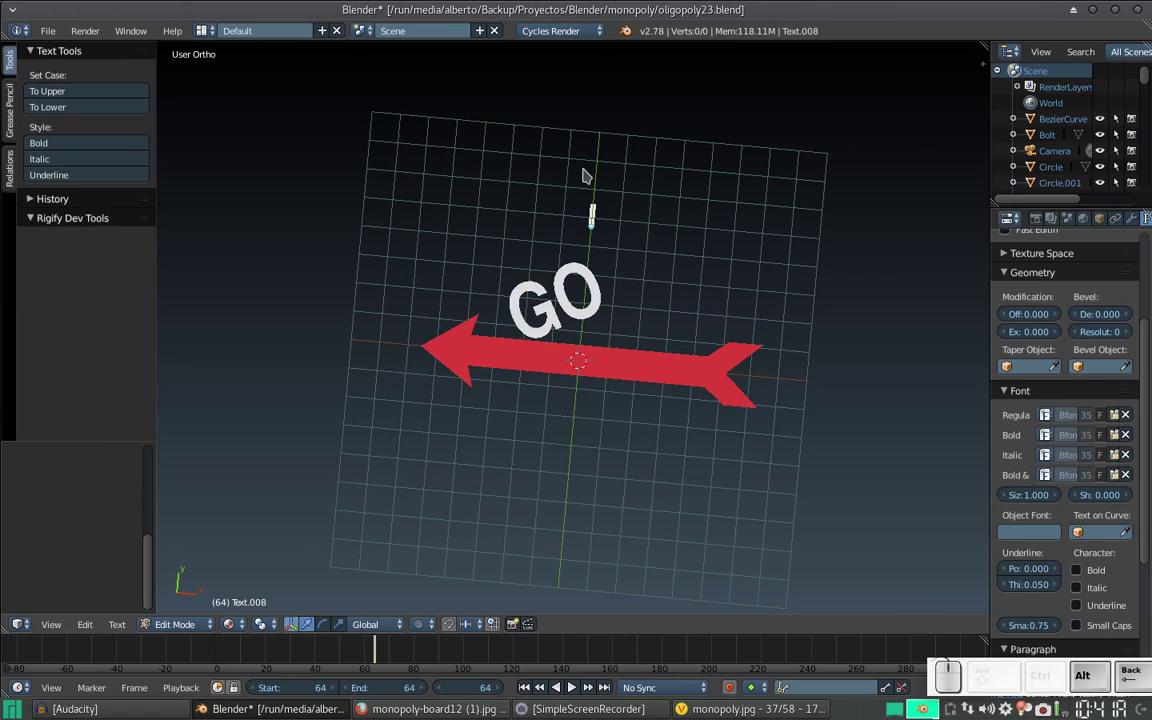
{"action": "key", "text": "alt+Tab"}
{"action": "key", "text": "alt+Tab"}
{"action": "key", "text": "shift+Caps_Lock"}
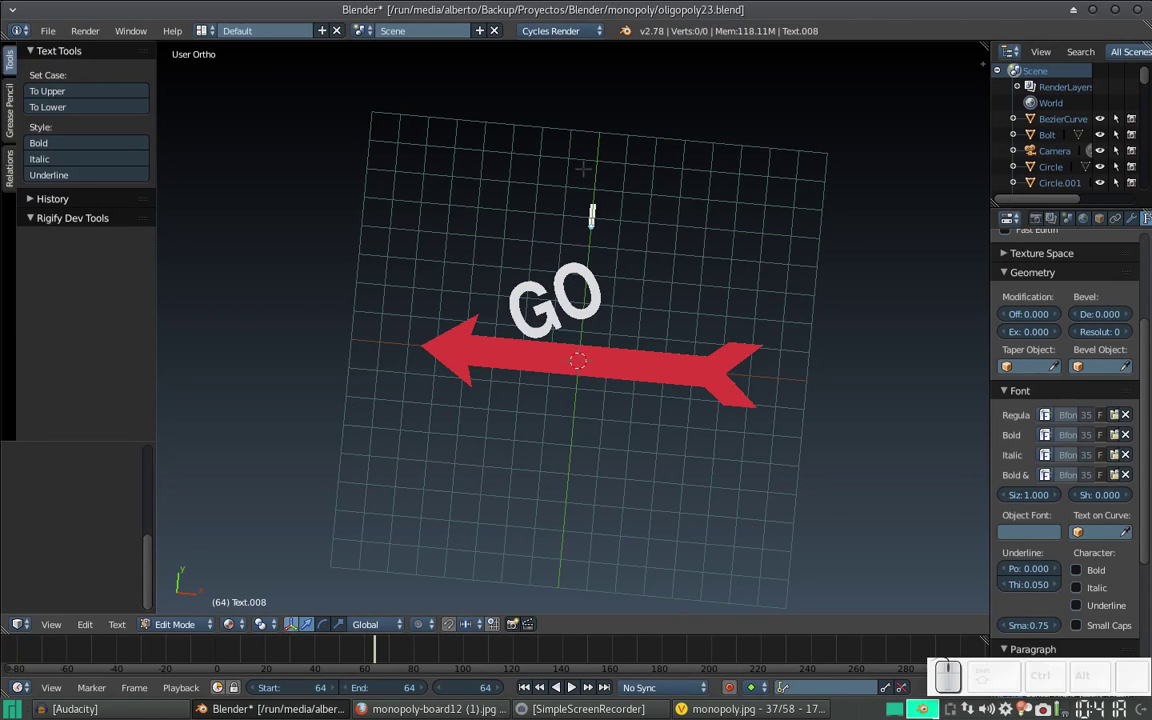
- Write the three-line caption 'COLLECT / M 200 SALARY / AS YOU PASS' in capitals
{"action": "key", "text": "c"}
{"action": "key", "text": "o"}
{"action": "key", "text": "l"}
{"action": "key", "text": "e"}
{"action": "key", "text": "t"}
{"action": "key", "text": "BackSpace"}
{"action": "key", "text": "t"}
{"action": "key", "text": "space"}
{"action": "key", "text": "alt+Tab"}
{"action": "key", "text": "alt+Tab"}
{"action": "key", "text": "Return"}
{"action": "key", "text": "m"}
{"action": "key", "text": "space"}
{"action": "key", "text": "2"}
{"action": "key", "text": "0"}
{"action": "key", "text": "space"}
{"action": "key", "text": "s"}
{"action": "key", "text": "a"}
{"action": "key", "text": "l"}
{"action": "key", "text": "a"}
{"action": "key", "text": "r"}
{"action": "key", "text": "y"}
{"action": "key", "text": "Return"}
{"action": "key", "text": "alt+Tab"}
{"action": "key", "text": "alt+Tab"}
{"action": "key", "text": "alt+s"}
{"action": "key", "text": "alt+space"}
{"action": "key", "text": "alt+y"}
{"action": "key", "text": "alt+u"}
{"action": "key", "text": "alt+space"}
{"action": "key", "text": "alt+p"}
{"action": "key", "text": "alt+s"}
{"action": "key", "text": "alt+Caps_Lock"}
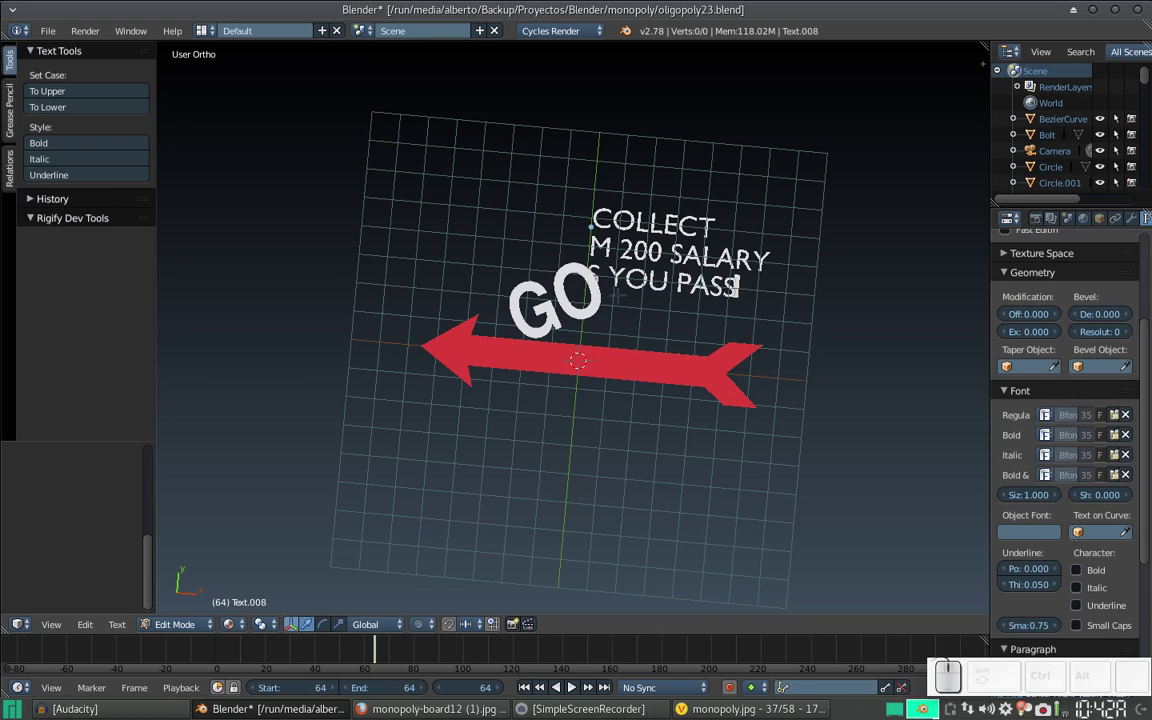
- Leave text editing and give the caption an Extrude depth of 0.1 in its Geometry settings
{"action": "key", "text": "Tab"}
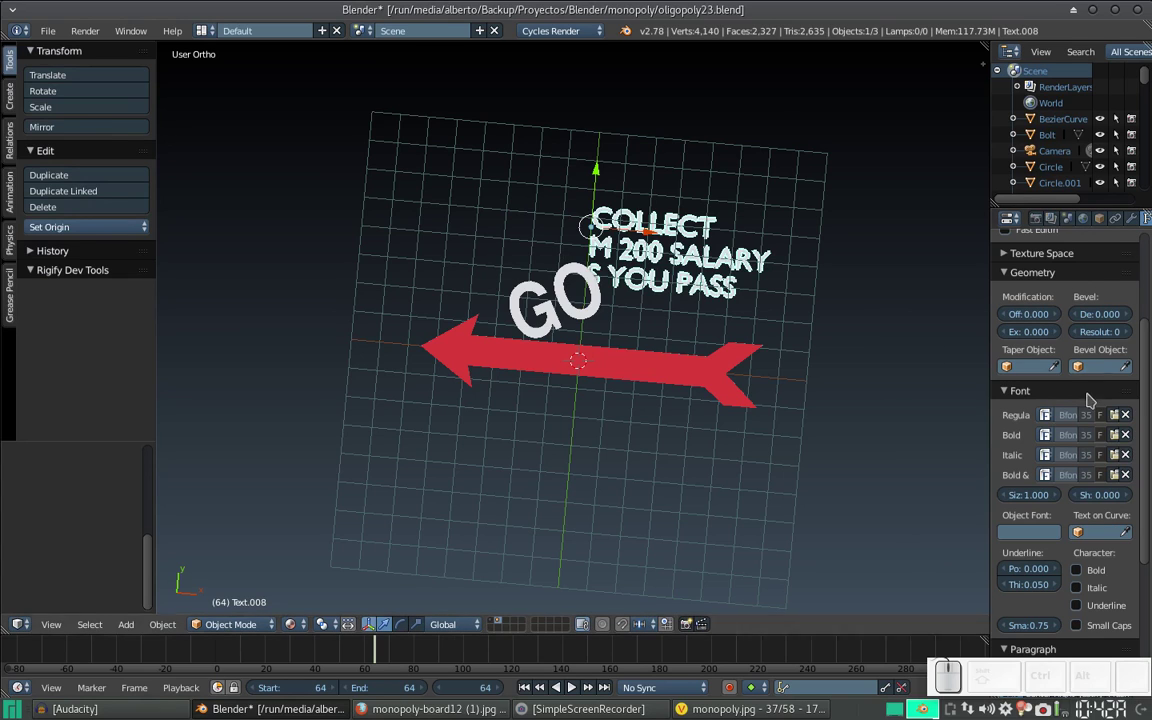
{"action": "scroll", "scroll_direction": "down", "scroll_amount": 3}
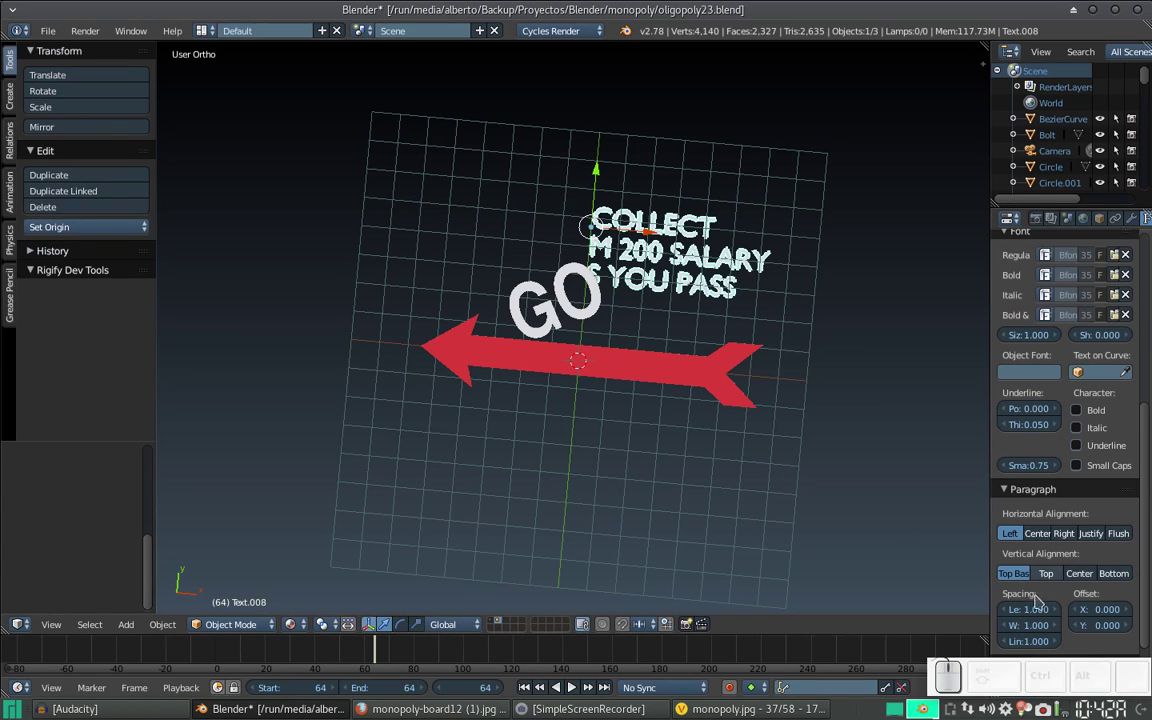
{"action": "scroll", "scroll_direction": "down", "scroll_amount": 3}
{"action": "scroll", "scroll_direction": "up", "scroll_amount": 3}
{"action": "scroll", "scroll_direction": "up", "scroll_amount": 3}
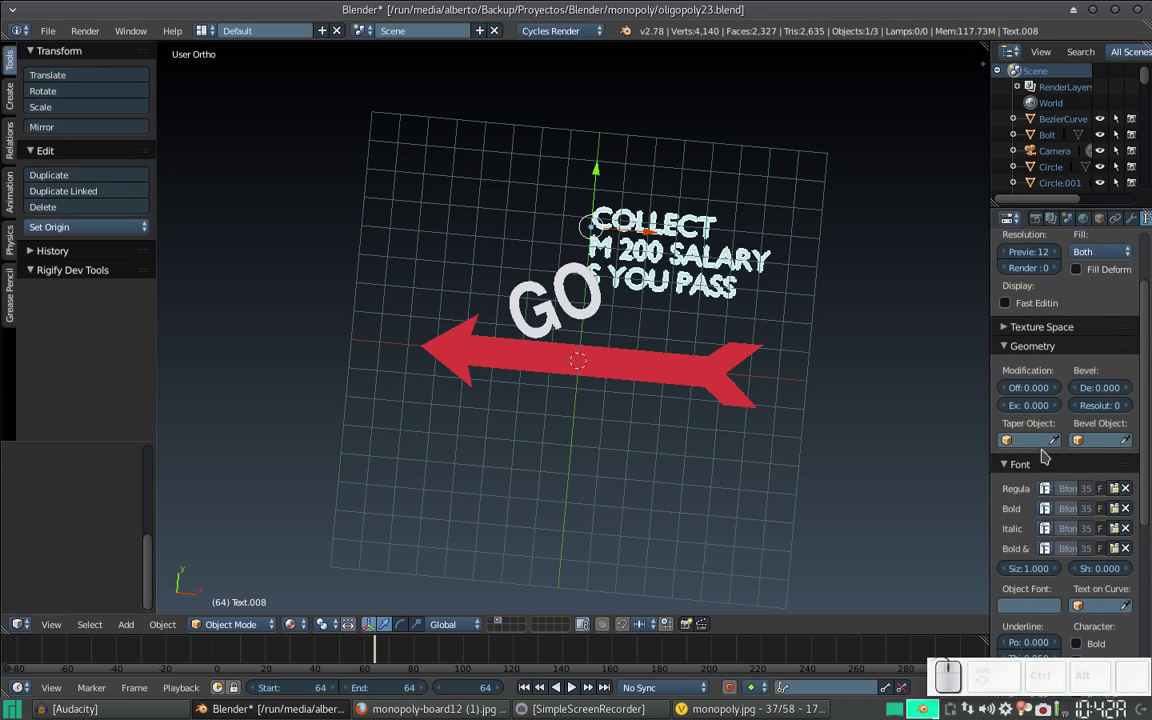
{"action": "left_click", "coordinate": [1041, 412]}
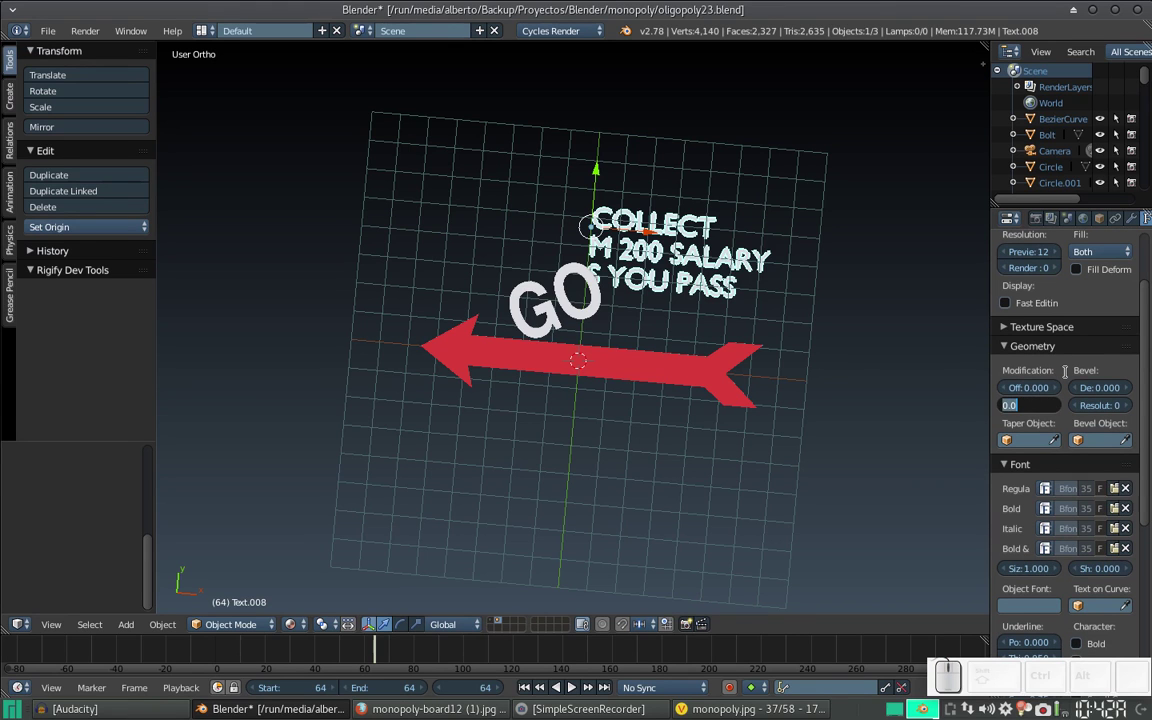
{"action": "key", "text": "KP_Decimal"}
{"action": "key", "text": "KP_1"}
{"action": "key", "text": "KP_Enter"}
- Check the caption's thickness and move it down close to the GO letters
{"action": "left_click_drag", "start_coordinate": [625, 390], "coordinate": [607, 237]}
{"action": "middle_click", "coordinate": [618, 257]}
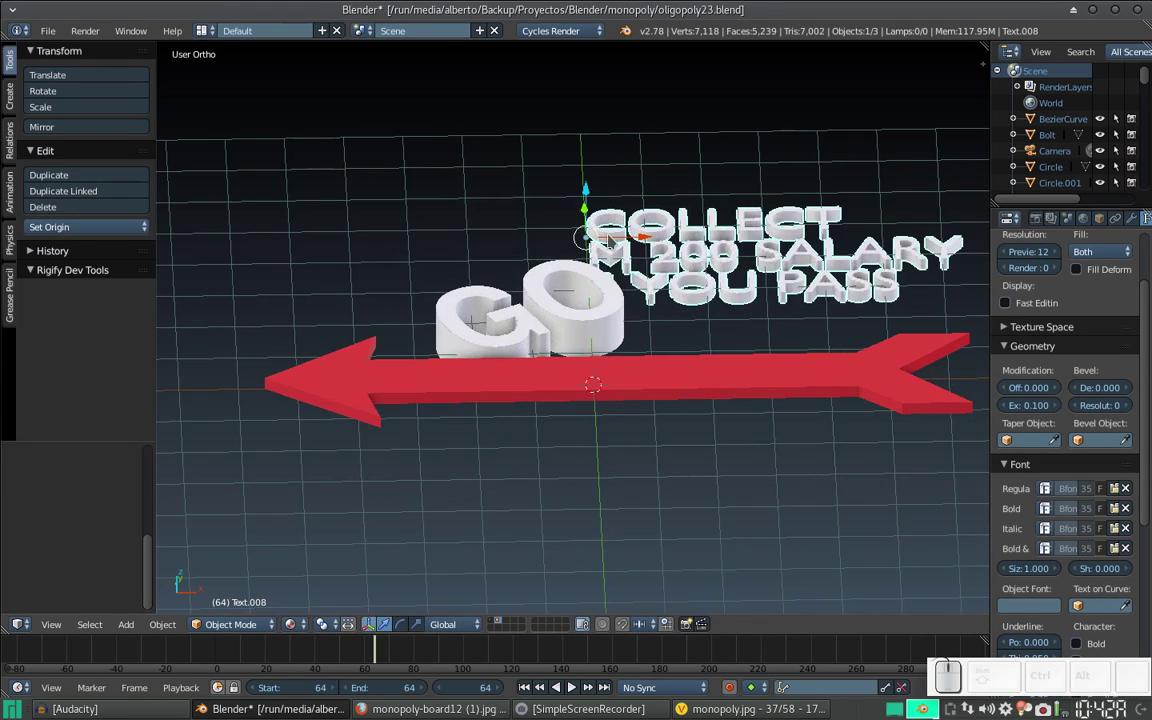
{"action": "left_click_drag", "start_coordinate": [620, 235], "coordinate": [681, 230]}
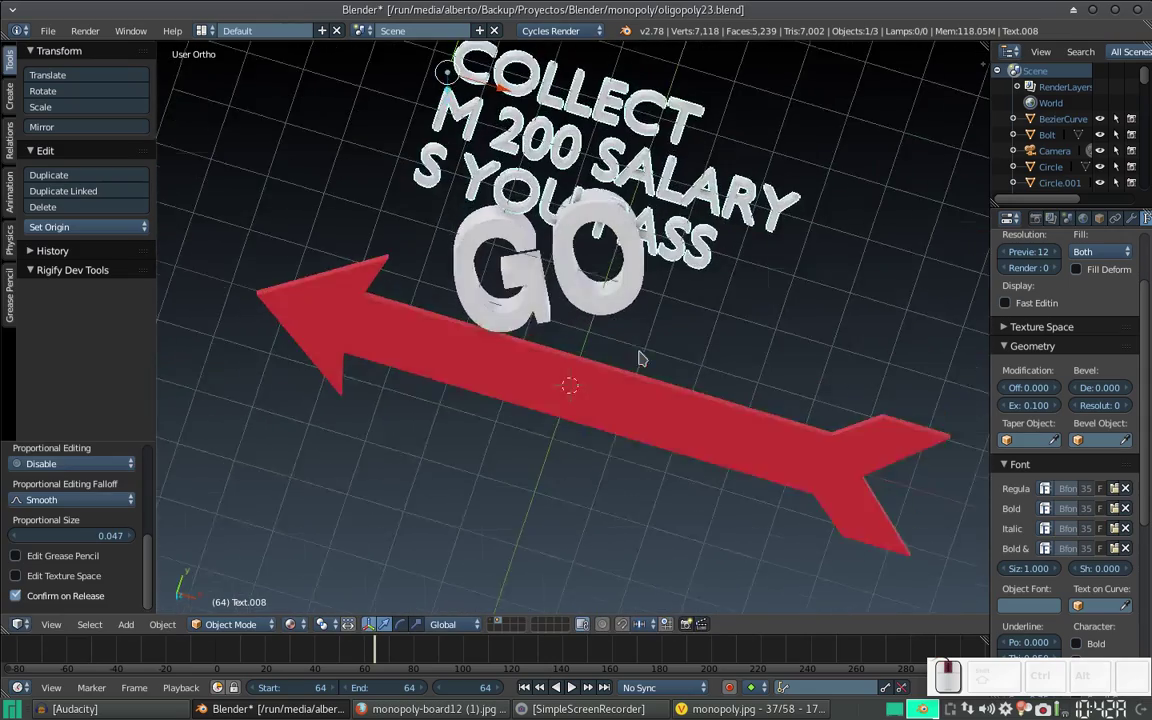
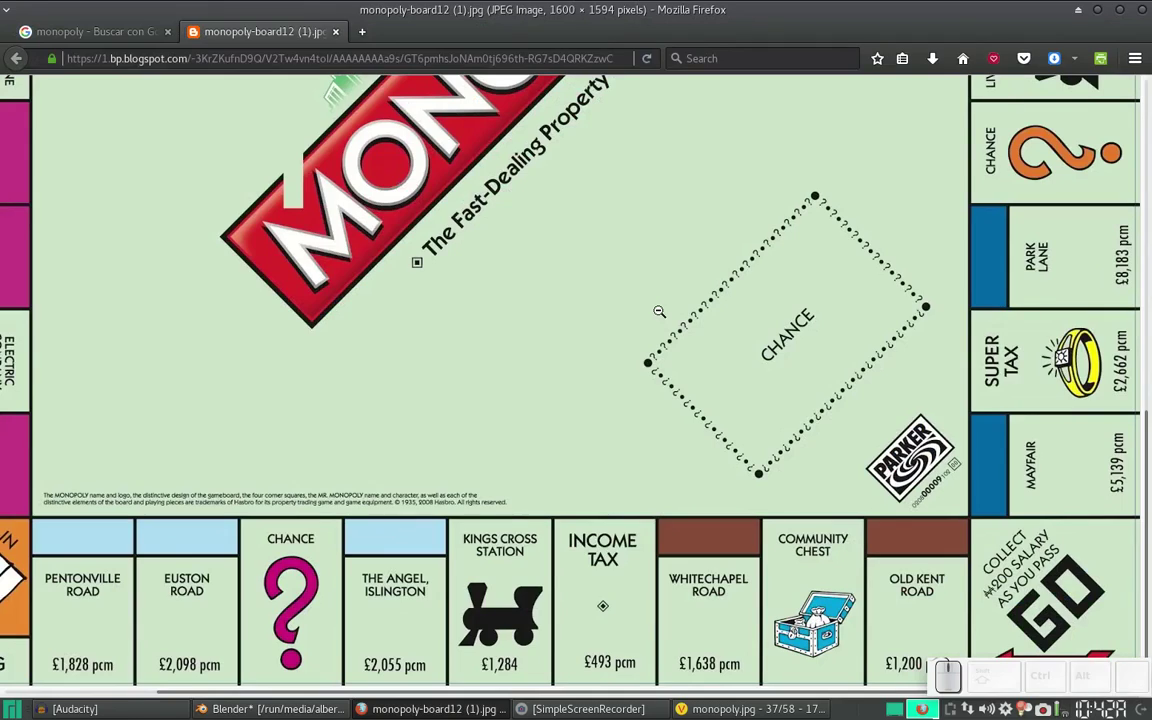
- Rotate the COLLECT salary text so it slants upward like the reference board
{"action": "key", "text": "alt+Tab"}
{"action": "scroll", "scroll_direction": "down", "scroll_amount": 3}
{"action": "left_click", "coordinate": [644, 307]}
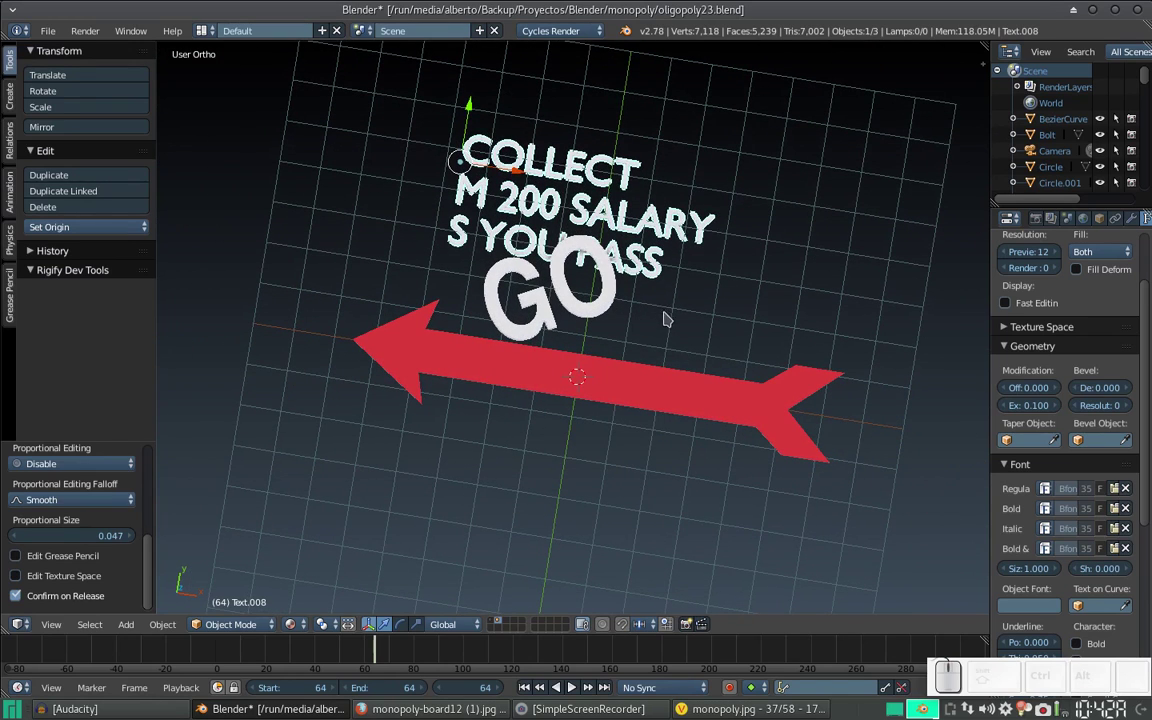
{"action": "key", "text": "r"}
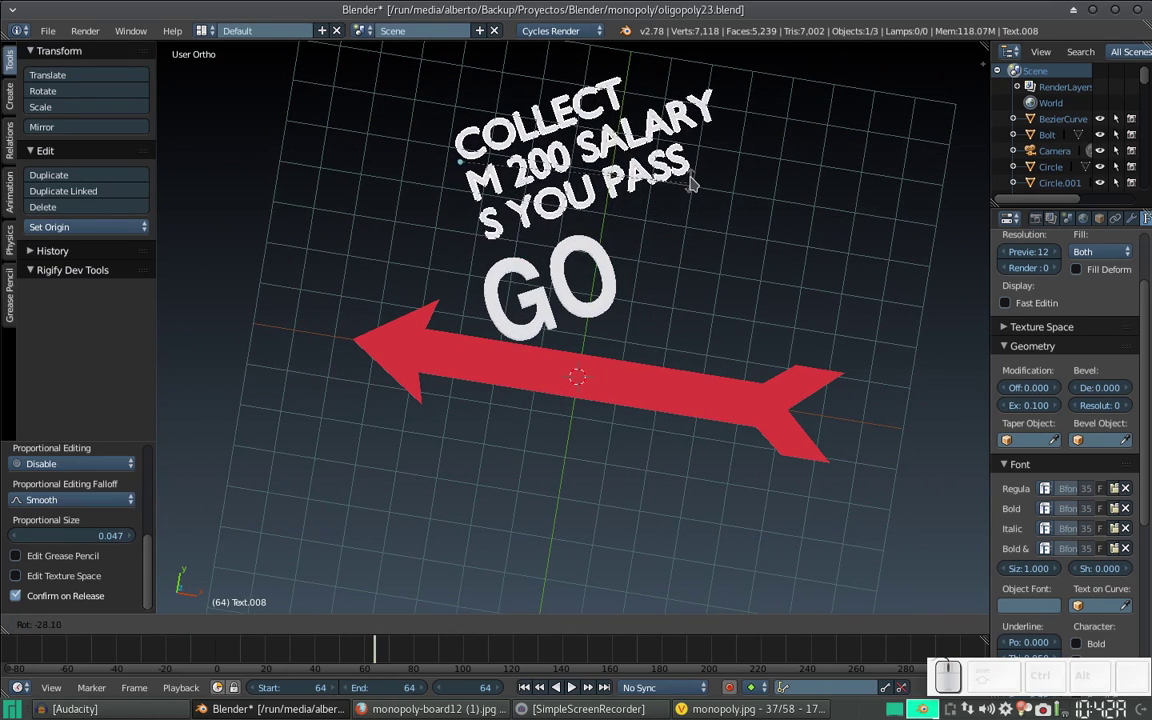
{"action": "left_click", "coordinate": [699, 183]}
- Add the missing 'A' so the last line reads AS YOU PASS
{"action": "key", "text": "Tab"}
{"action": "key", "text": "Home"}
{"action": "key", "text": "shift+a"}
{"action": "key", "text": "Tab"}
- Shrink the caption, place it just above GO in top view, and select GO with it
{"action": "key", "text": "s"}
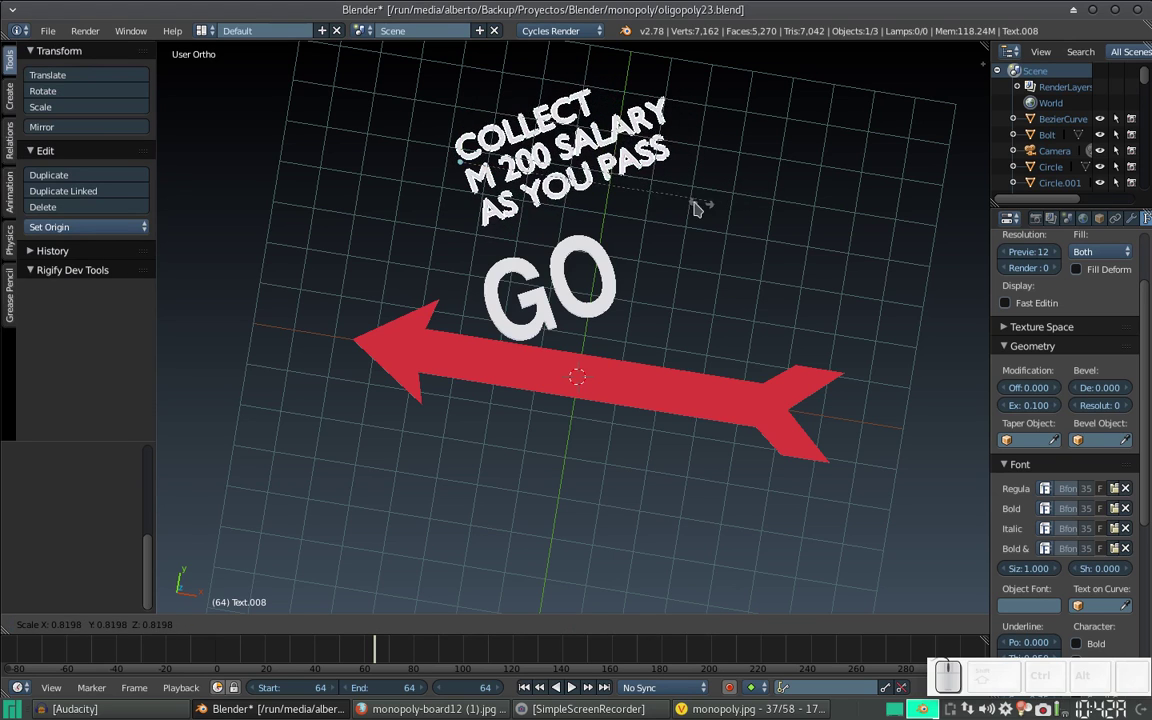
{"action": "left_click", "coordinate": [634, 212]}
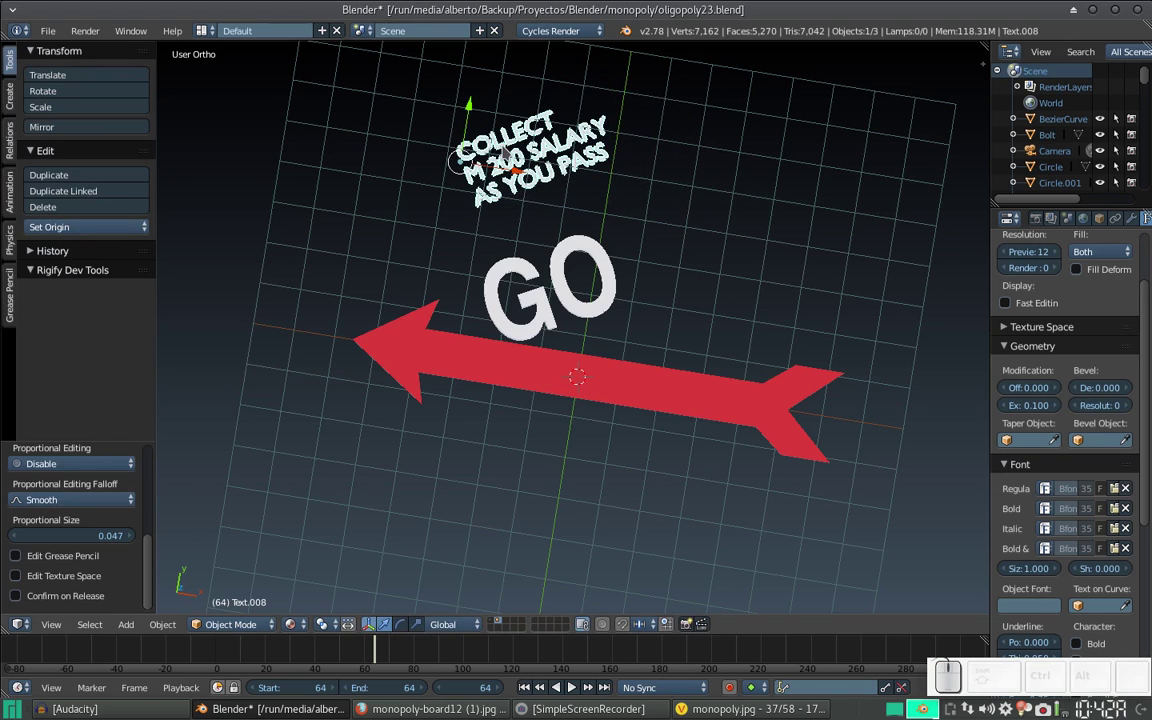
{"action": "key", "text": "KP_7"}
{"action": "key", "text": "g"}
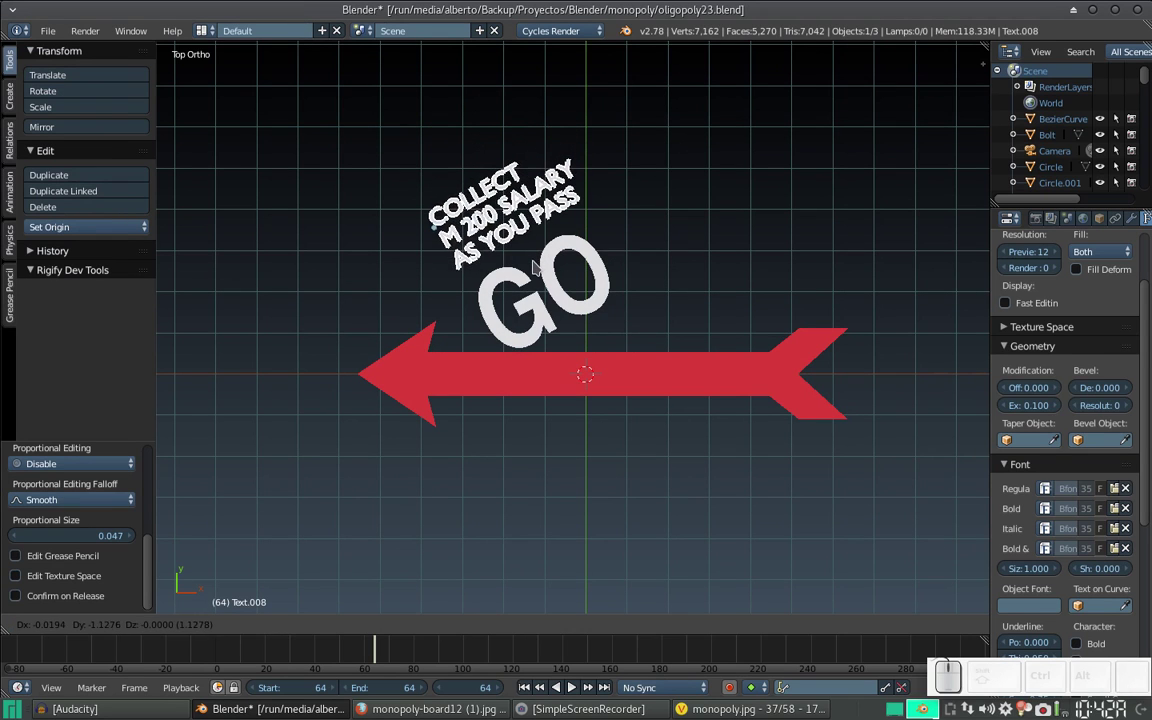
{"action": "left_click", "coordinate": [542, 274]}
{"action": "scroll", "scroll_direction": "down", "scroll_amount": 3}
{"action": "key", "text": "alt+Tab"}
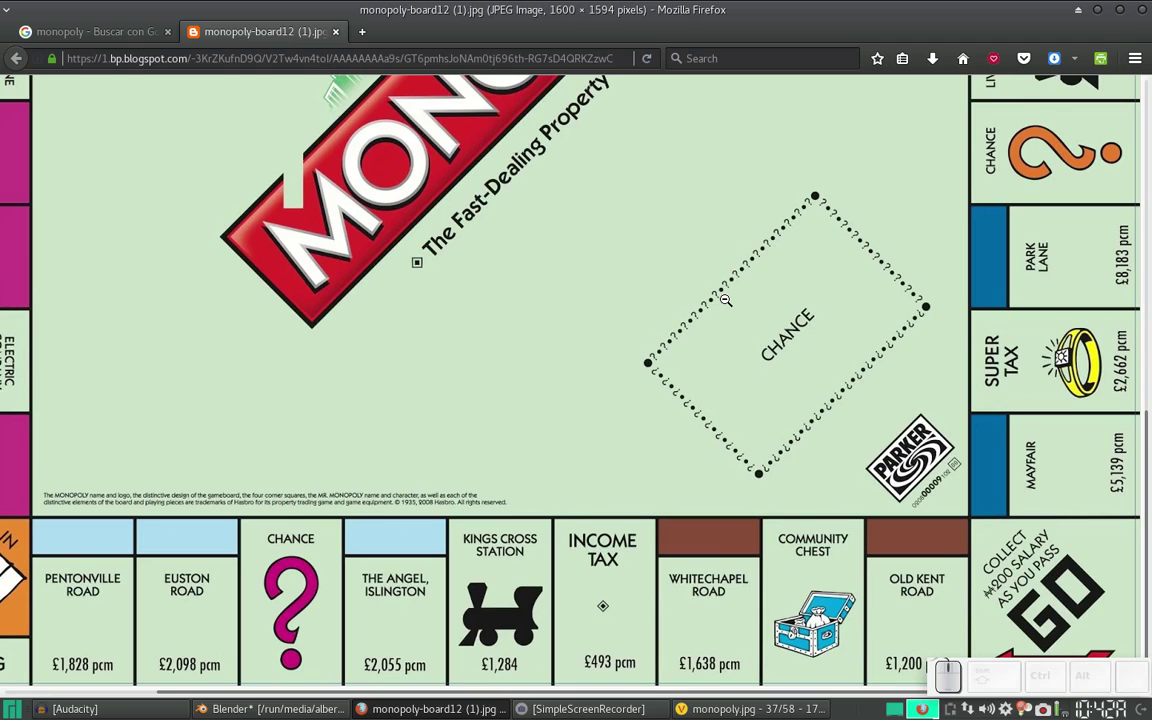
{"action": "key", "text": "alt+Tab"}
{"action": "right_click", "coordinate": [579, 289]}
- Scale GO and the caption up together about 1.45×, then select the salary text alone
{"action": "key", "text": "s"}
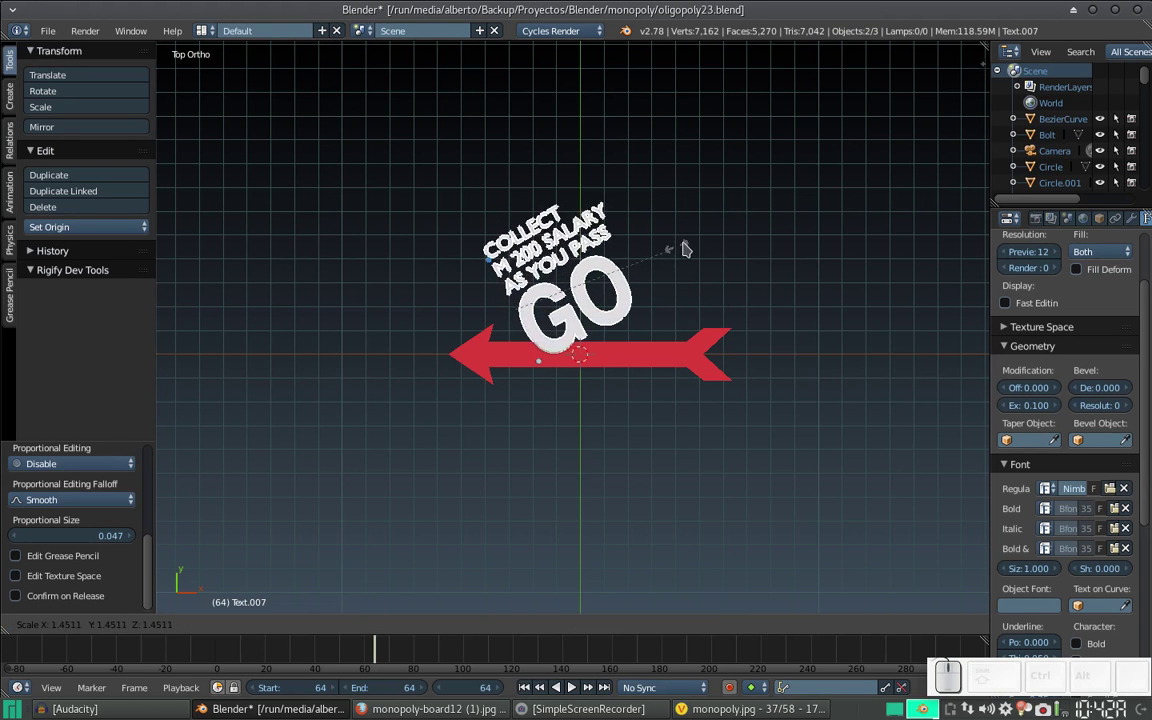
{"action": "left_click", "coordinate": [703, 235]}
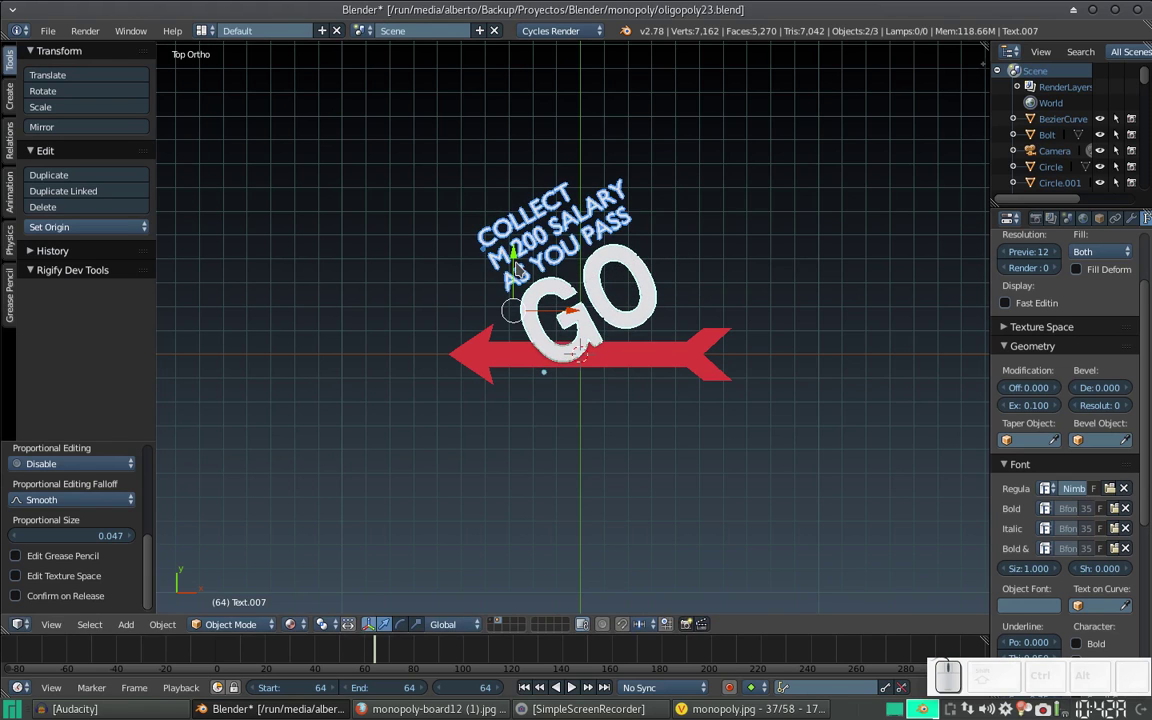
{"action": "left_click_drag", "start_coordinate": [514, 263], "coordinate": [588, 321]}
{"action": "right_click", "coordinate": [638, 358]}
- Set the salary text's Extrude depth to 0.5 after trying 1.0, checking the letters' thickness
{"action": "left_click_drag", "start_coordinate": [629, 367], "coordinate": [645, 341]}
{"action": "left_click_drag", "start_coordinate": [617, 312], "coordinate": [486, 329]}
{"action": "left_click_drag", "start_coordinate": [450, 328], "coordinate": [1041, 412]}
{"action": "left_click", "coordinate": [1041, 412]}
{"action": "key", "text": "KP_1"}
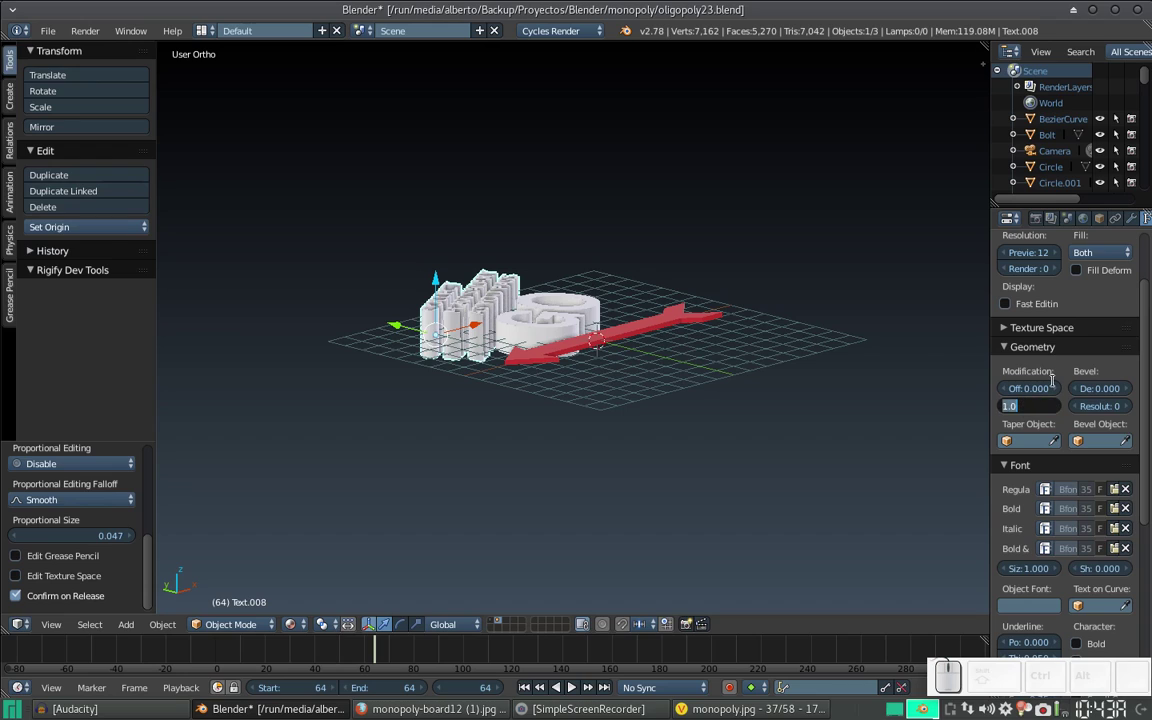
{"action": "key", "text": "End"}
{"action": "key", "text": "BackSpace"}
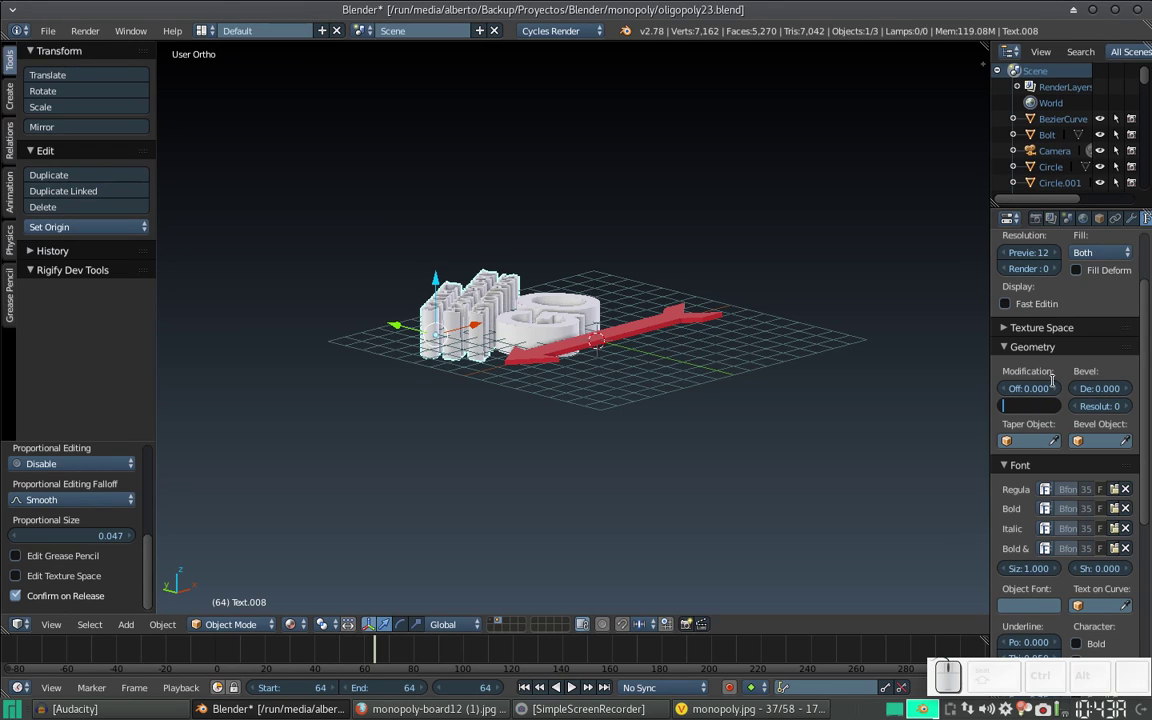
{"action": "key", "text": "KP_Decimal"}
{"action": "key", "text": "KP_5"}
{"action": "key", "text": "KP_Enter"}
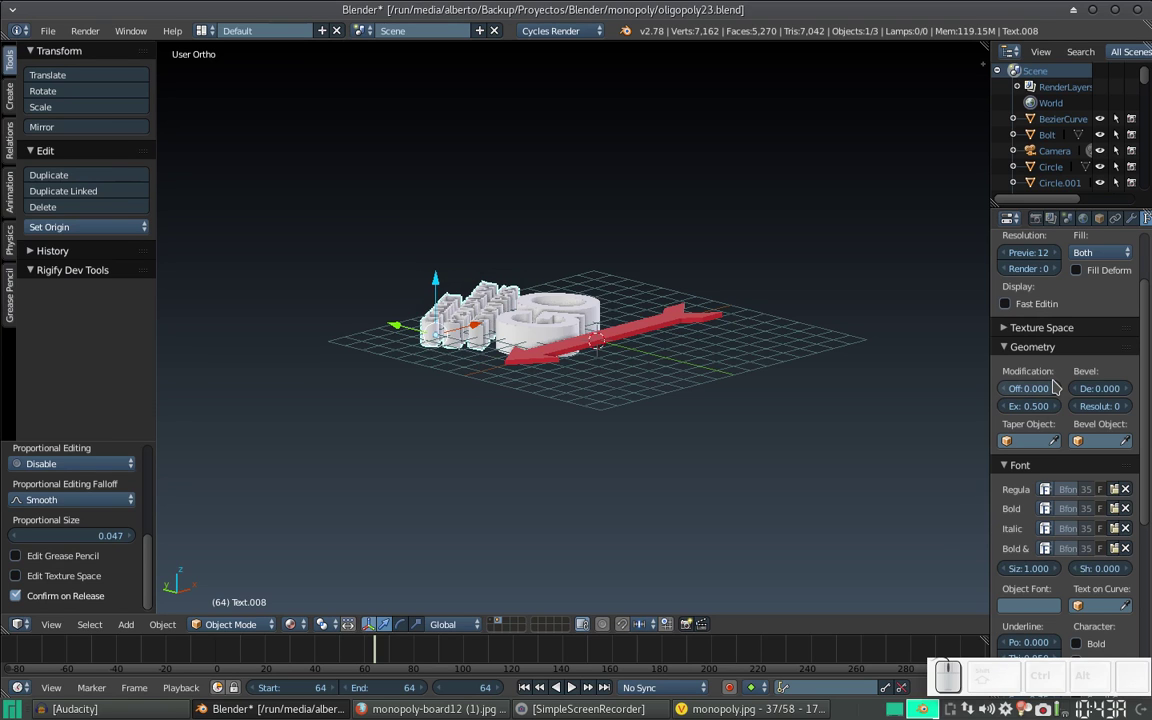
{"action": "middle_click", "coordinate": [806, 311]}
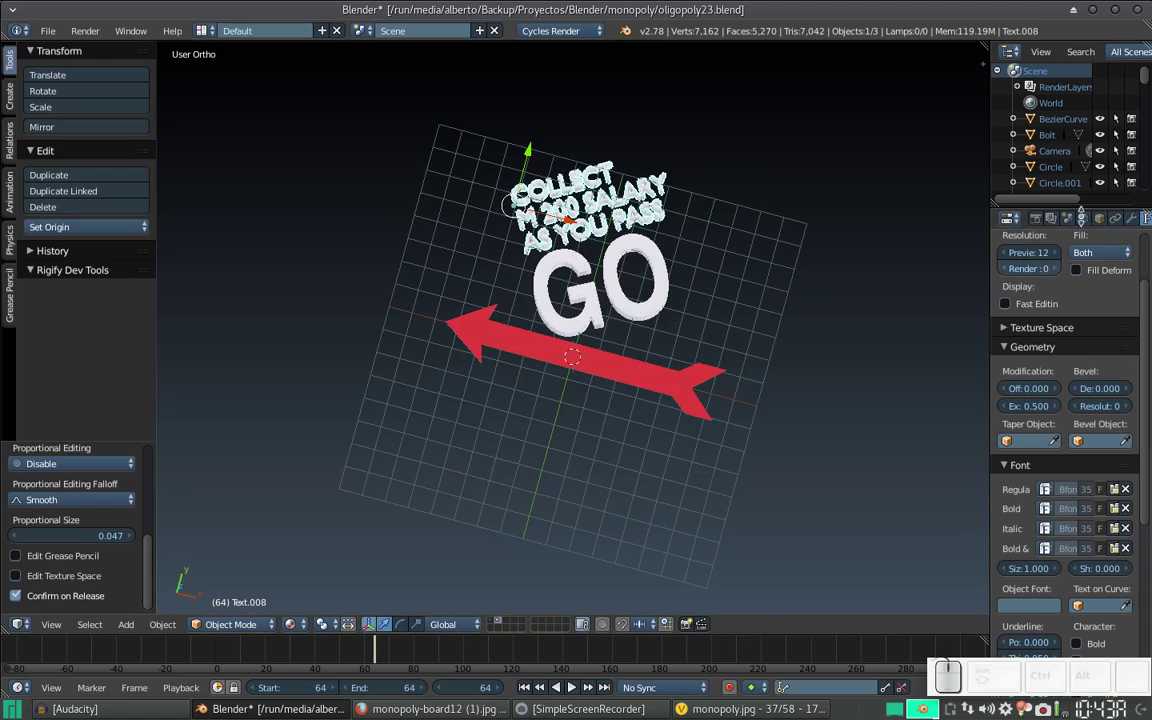
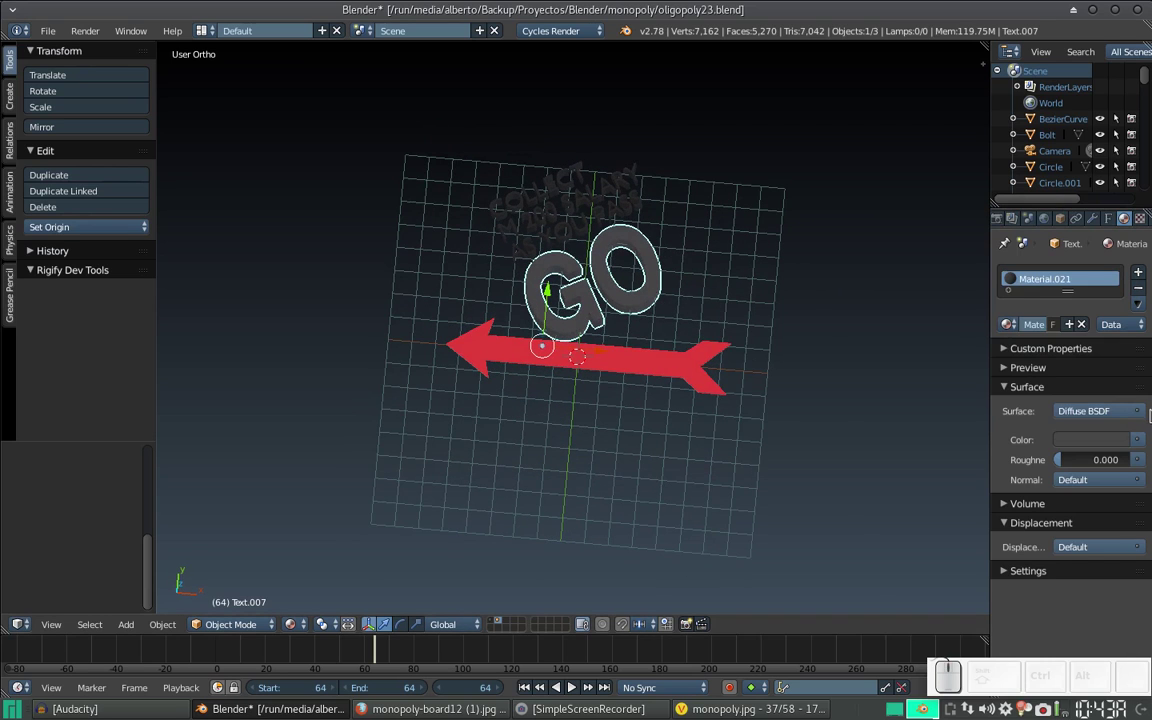
- Darken GO's material colour and switch to the node editing layout
{"action": "left_click", "coordinate": [1101, 448]}
{"action": "scroll", "scroll_direction": "down", "scroll_amount": 3}
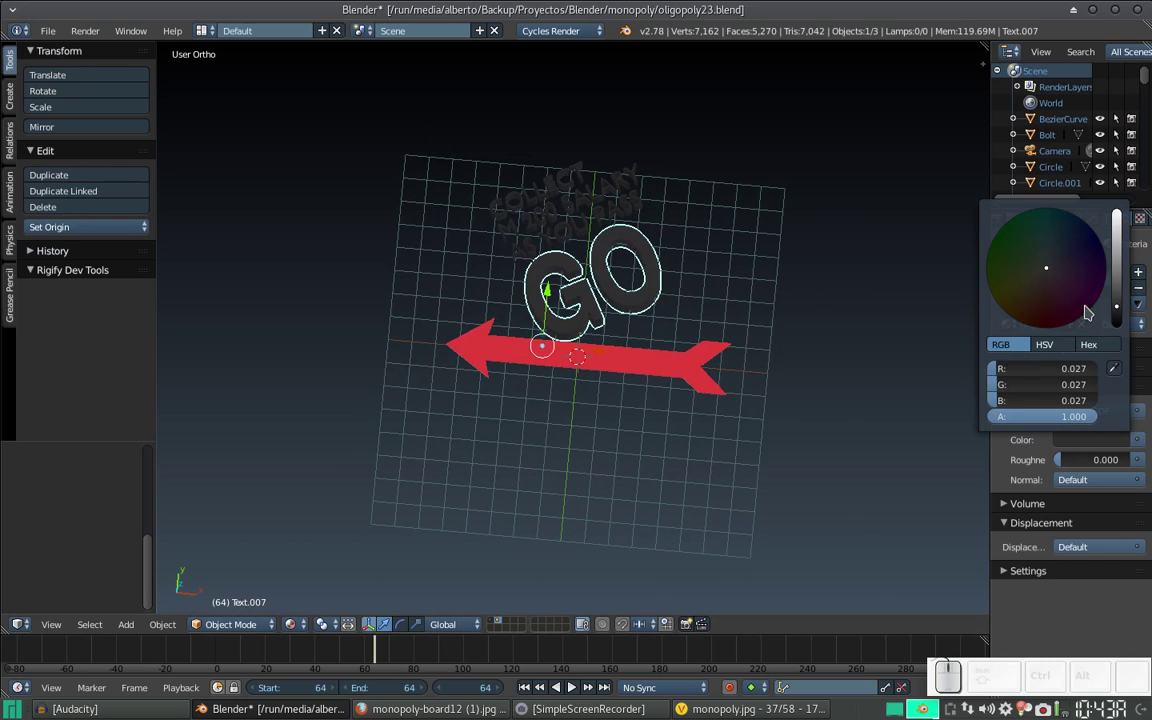
{"action": "scroll", "scroll_direction": "up", "scroll_amount": 3}
{"action": "middle_click", "coordinate": [608, 308]}
{"action": "key", "text": "ctrl+Left"}
{"action": "left_click", "coordinate": [482, 275]}
- Add a zero-roughness Glossy BSDF and a Mix Shader inserted before the Material Output
{"action": "key", "text": "shift+a"}
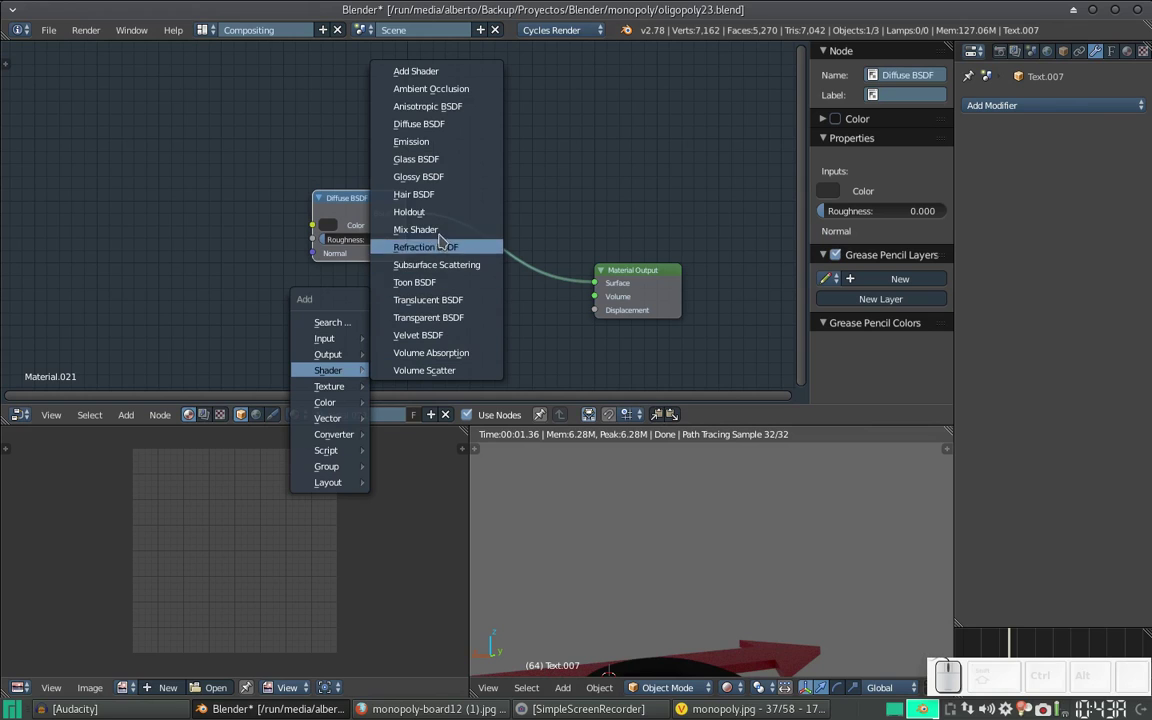
{"action": "left_click", "coordinate": [451, 178]}
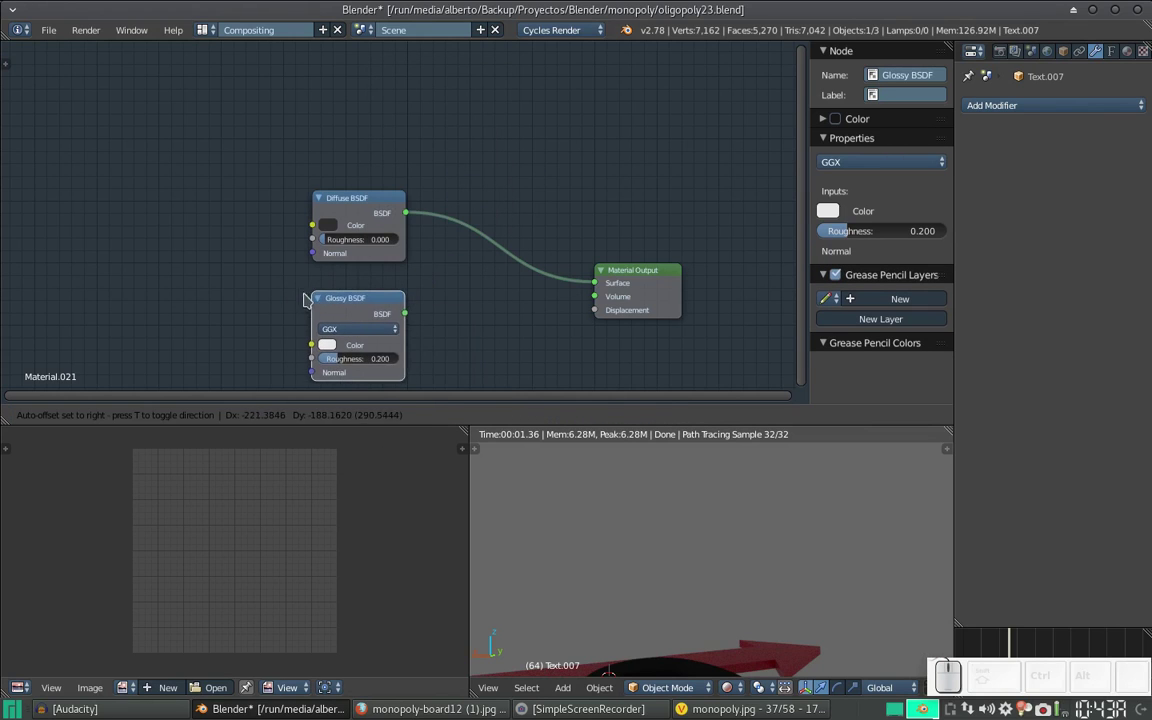
{"action": "left_click", "coordinate": [304, 301]}
{"action": "key", "text": "shift+a"}
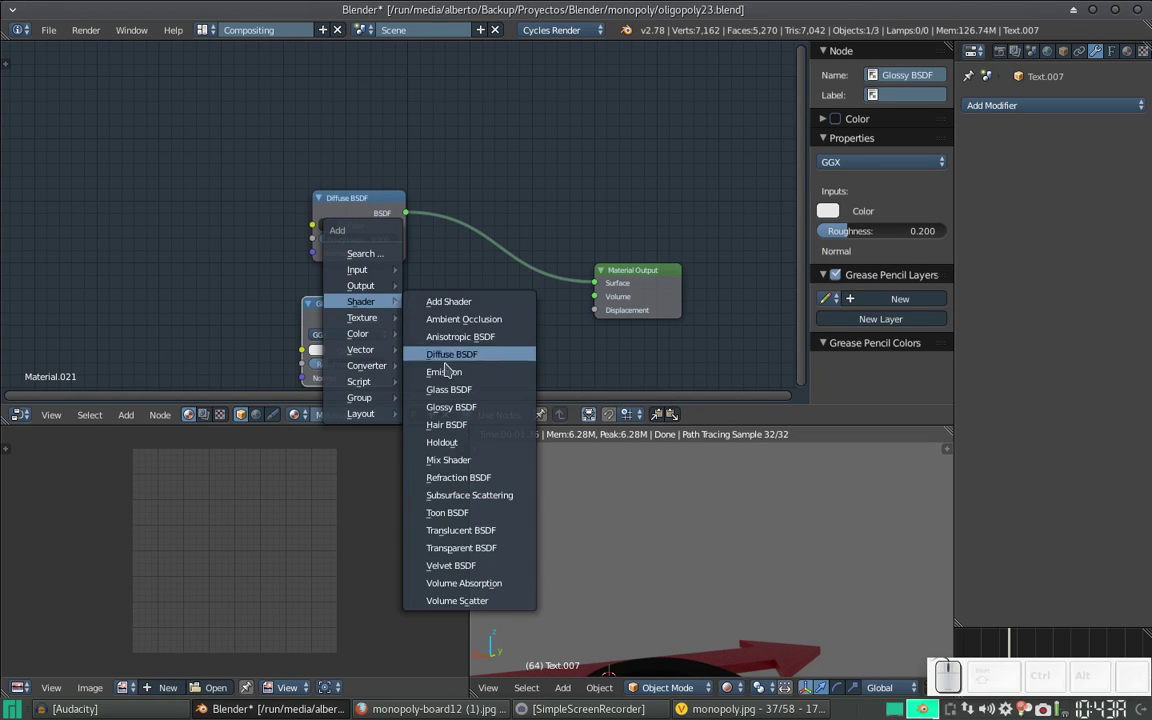
{"action": "left_click", "coordinate": [462, 461]}
{"action": "left_click", "coordinate": [477, 224]}
{"action": "left_click", "coordinate": [342, 368]}
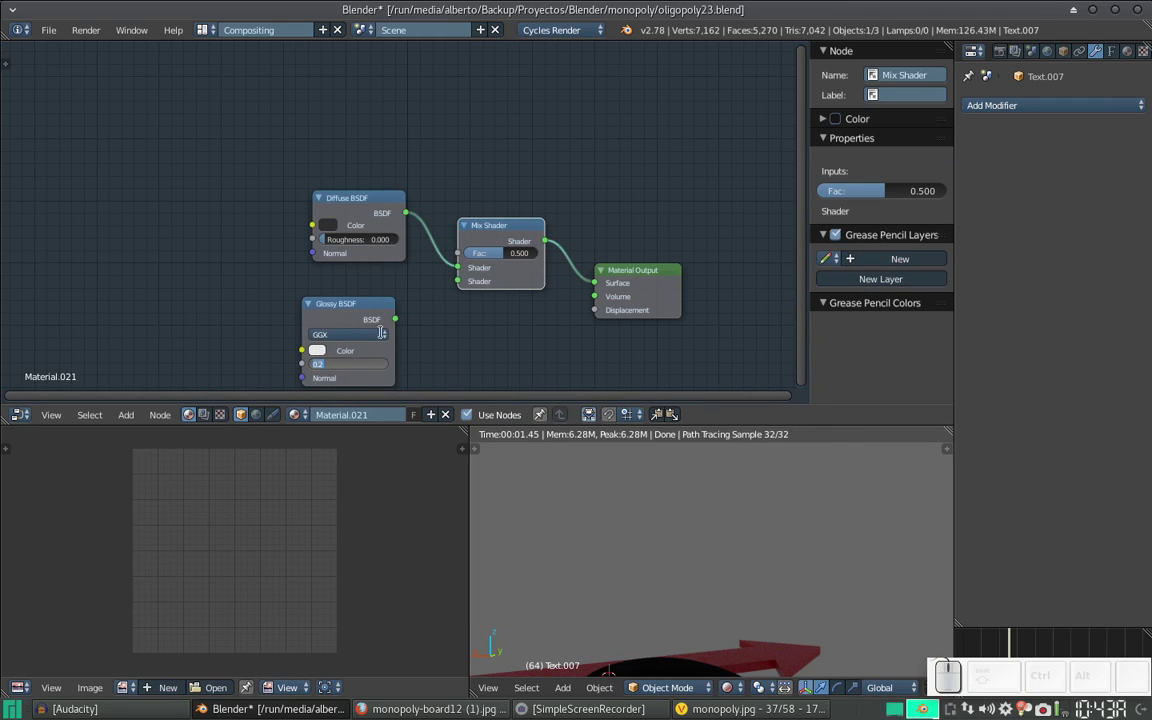
{"action": "key", "text": "KP_0"}
{"action": "key", "text": "KP_Enter"}
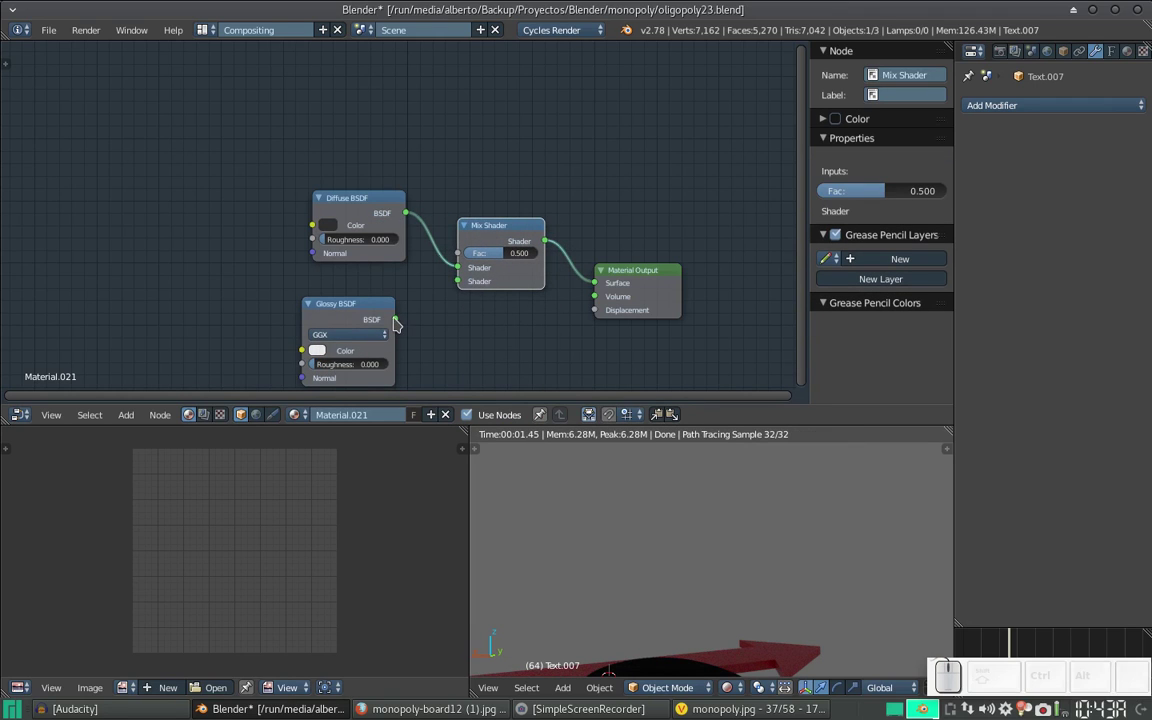
{"action": "left_click", "coordinate": [400, 324]}
{"action": "key", "text": "shift+a"}
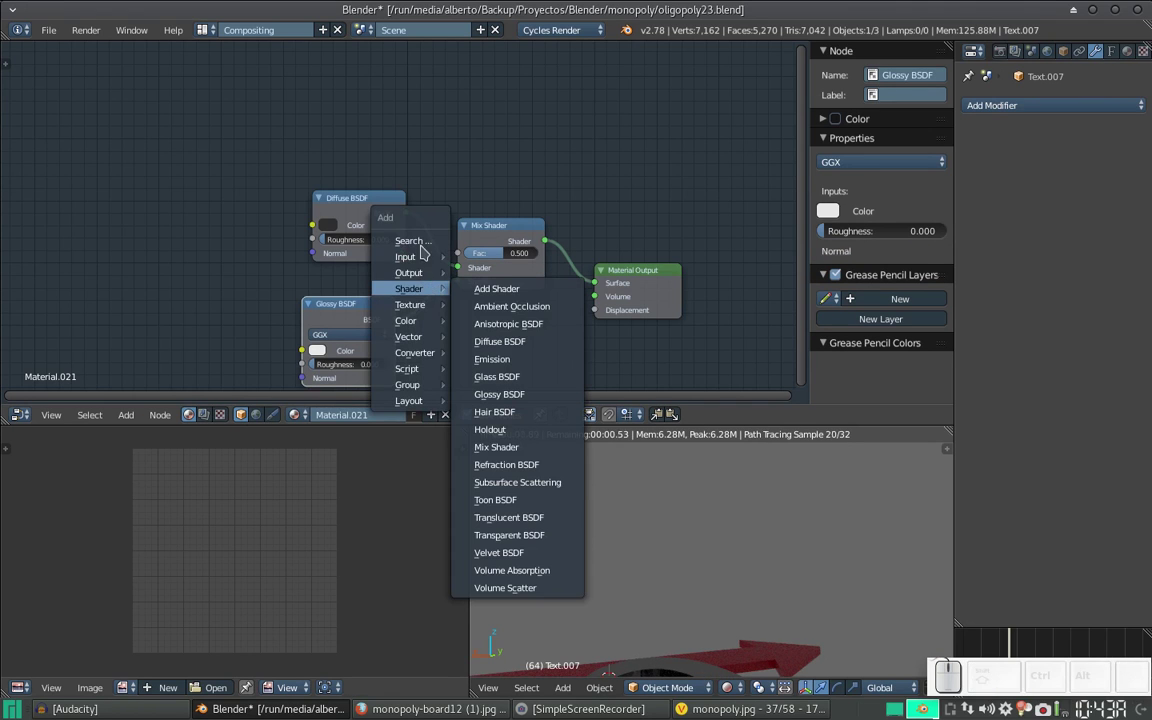
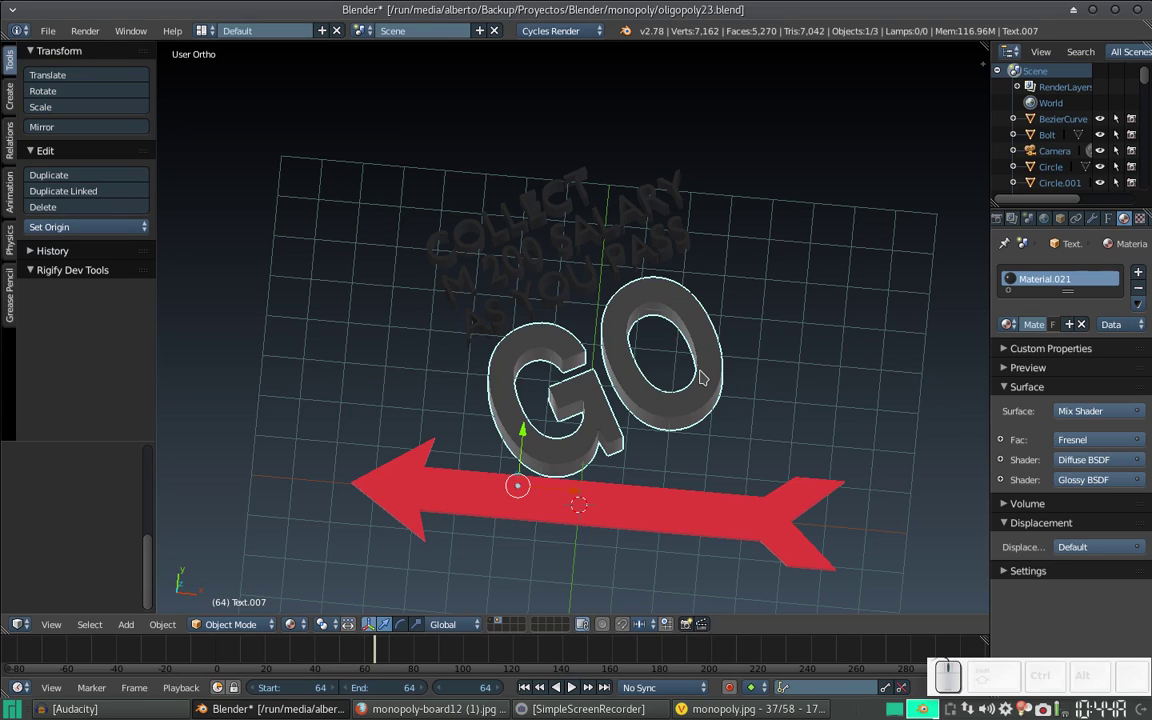
- Open the salary text's material nodes and add a Fresnel input node above the Diffuse BSDF
{"action": "right_click", "coordinate": [594, 260]}
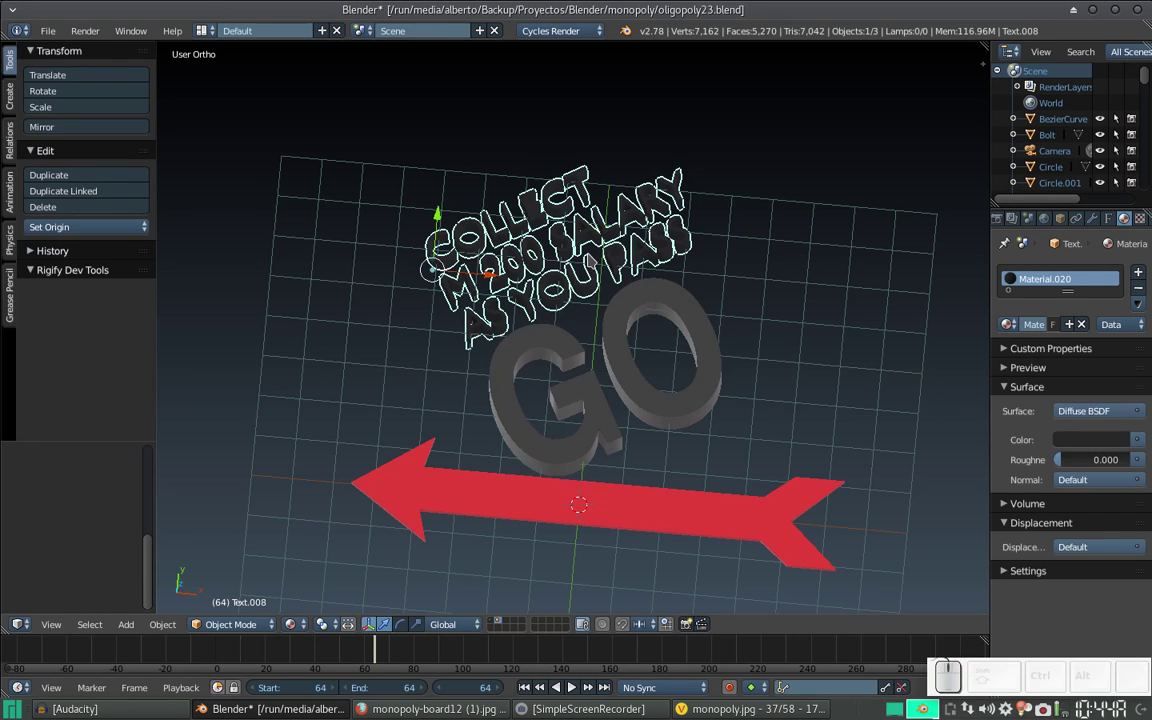
{"action": "key", "text": "ctrl+Left"}
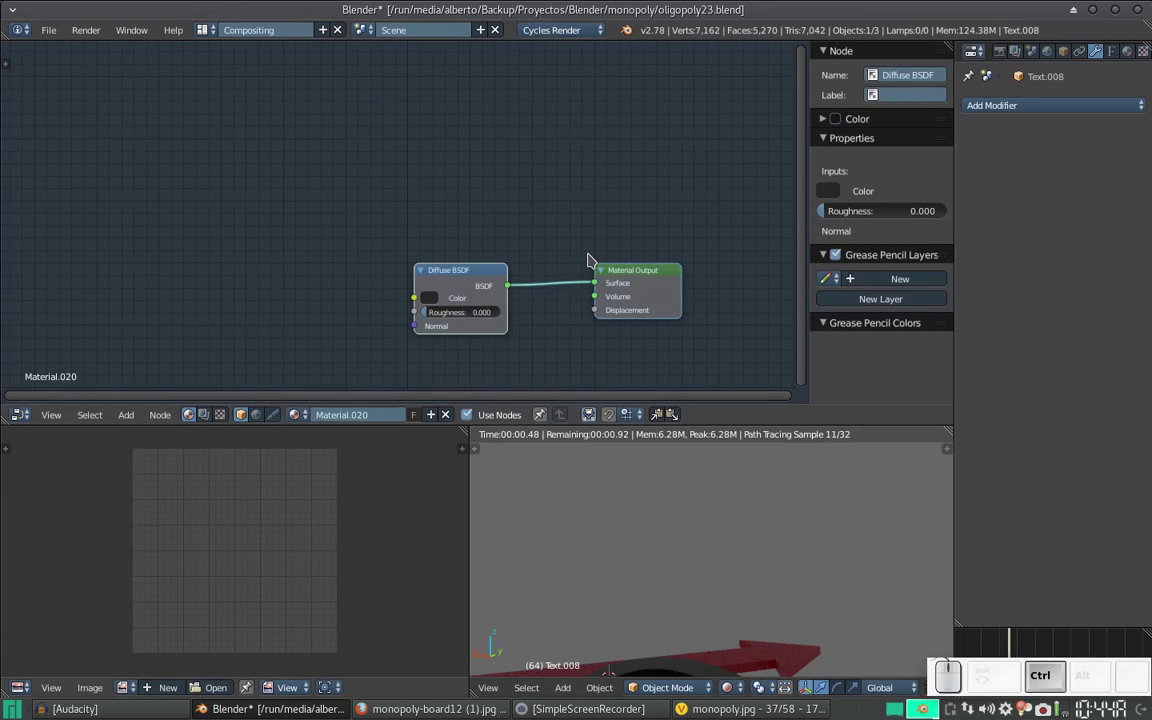
{"action": "left_click", "coordinate": [460, 277]}
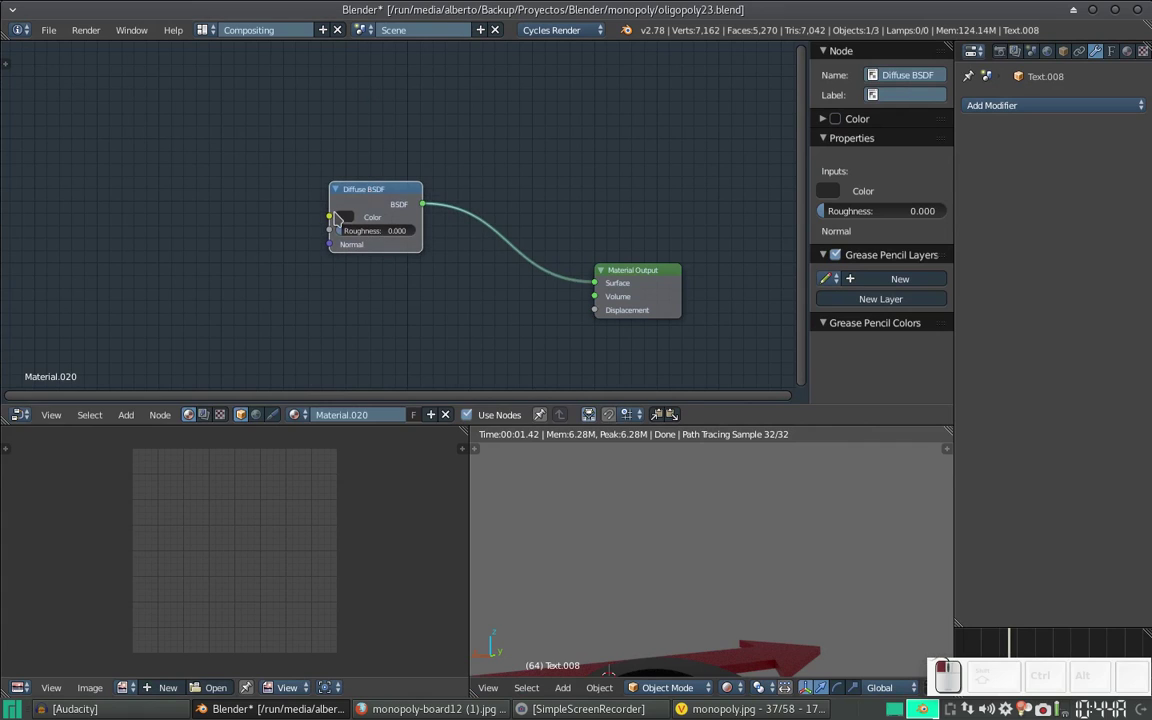
{"action": "left_click", "coordinate": [349, 221]}
{"action": "scroll", "scroll_direction": "down", "scroll_amount": 3}
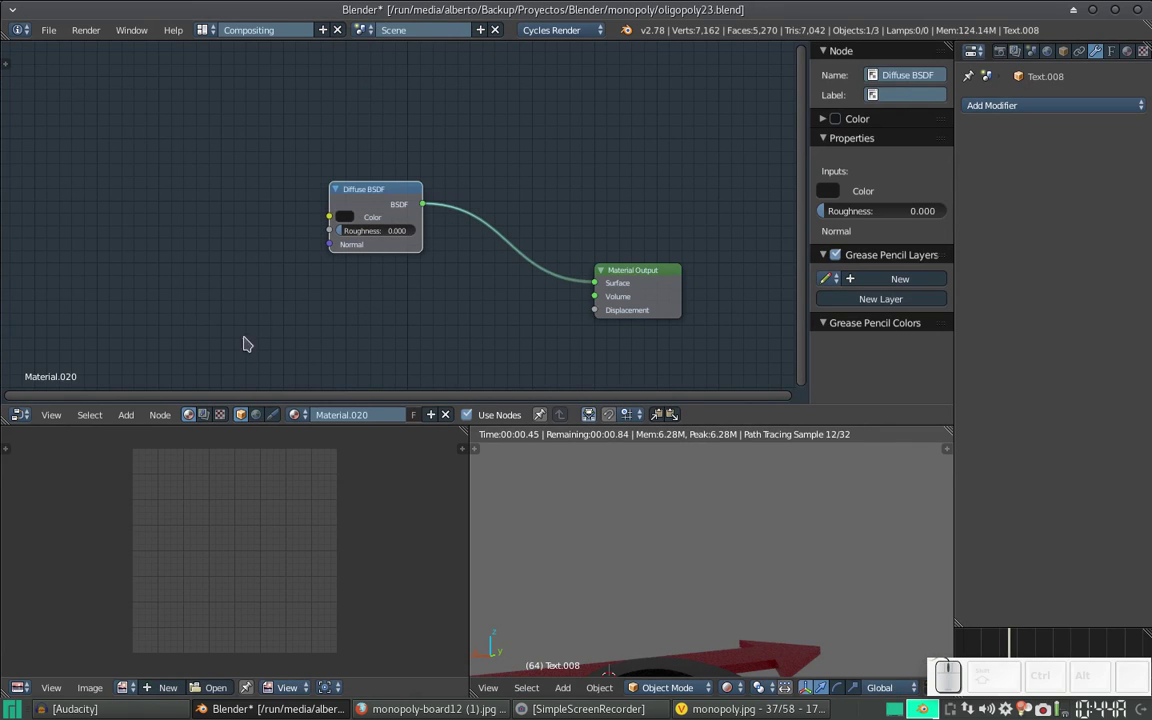
{"action": "key", "text": "shift+a"}
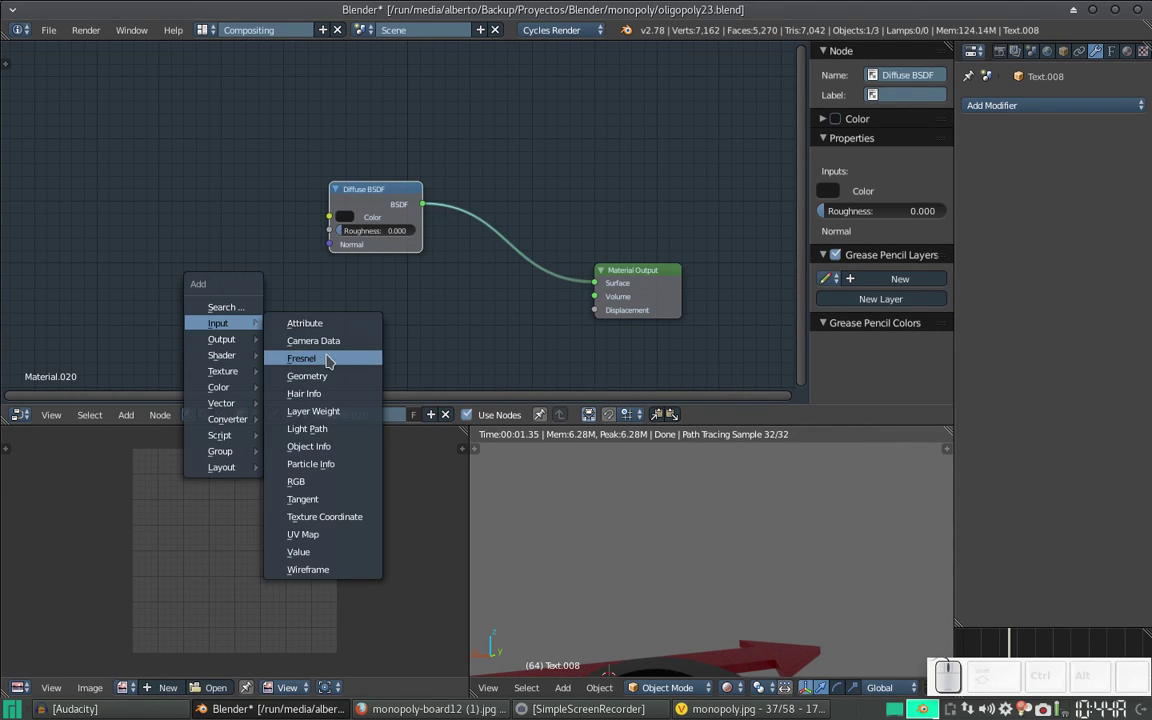
{"action": "left_click", "coordinate": [333, 361]}
{"action": "left_click", "coordinate": [345, 78]}
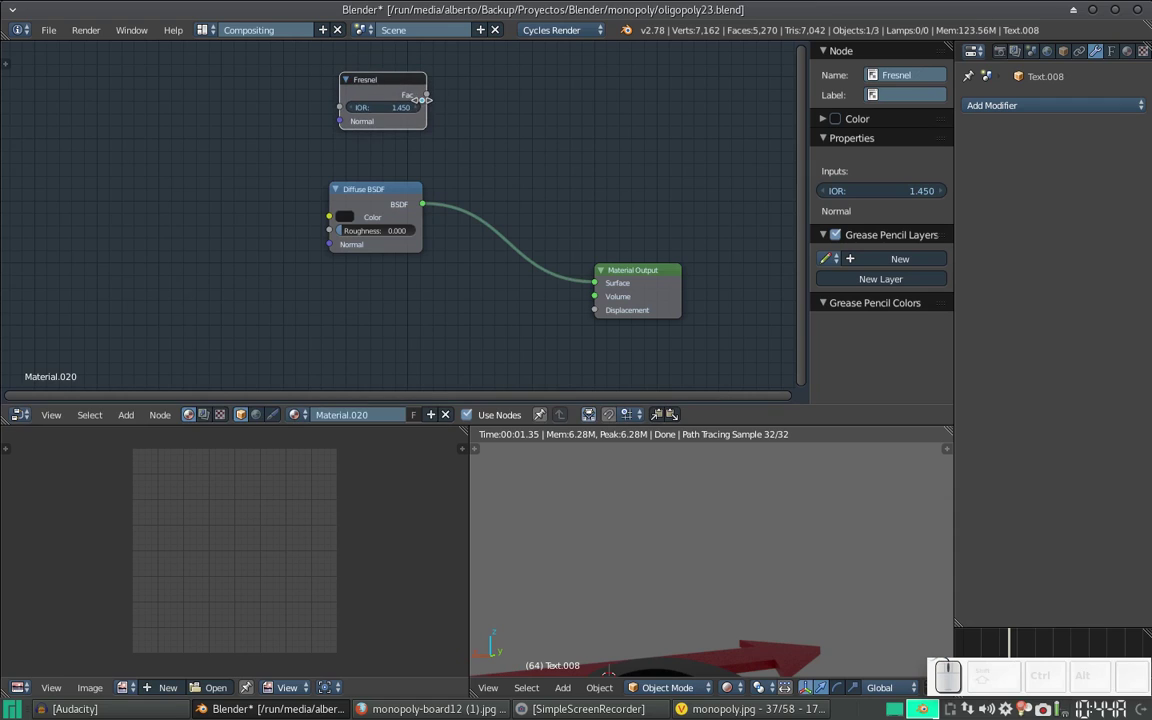
{"action": "left_click", "coordinate": [420, 114]}
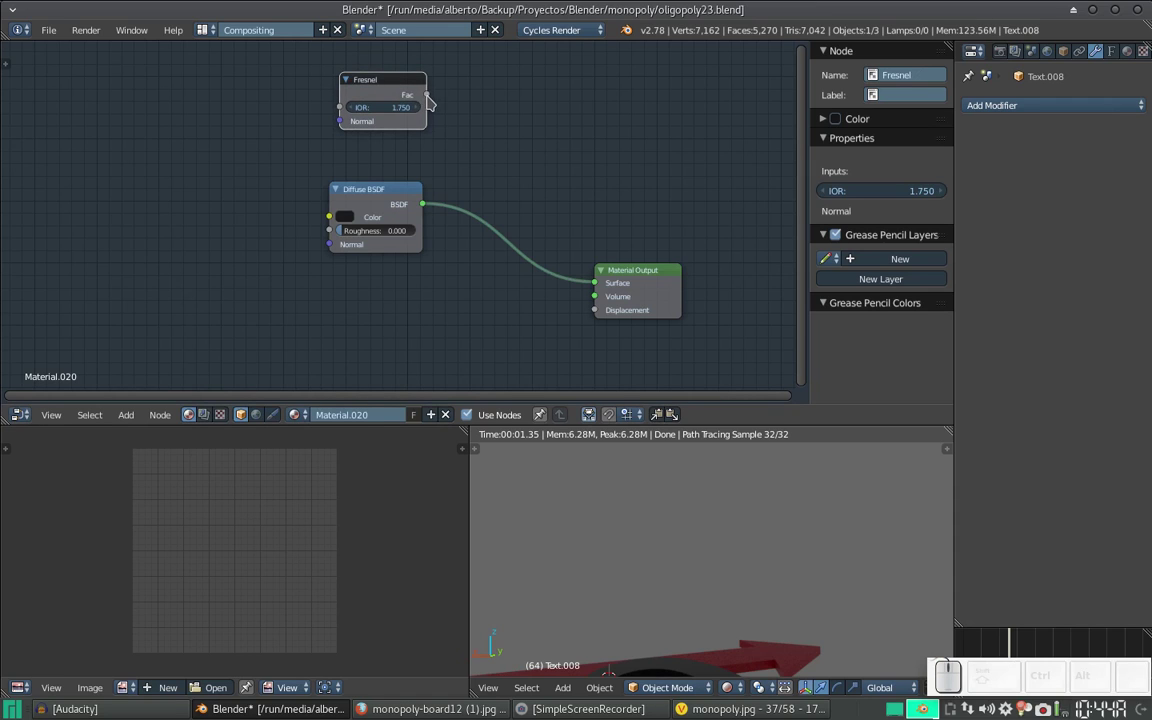
{"action": "left_click_drag", "start_coordinate": [434, 103], "coordinate": [514, 205]}
- Insert a Fresnel-driven Mix Shader blending Diffuse and a Glossy BSDF, then return to the 3D scene
{"action": "key", "text": "shift+a"}
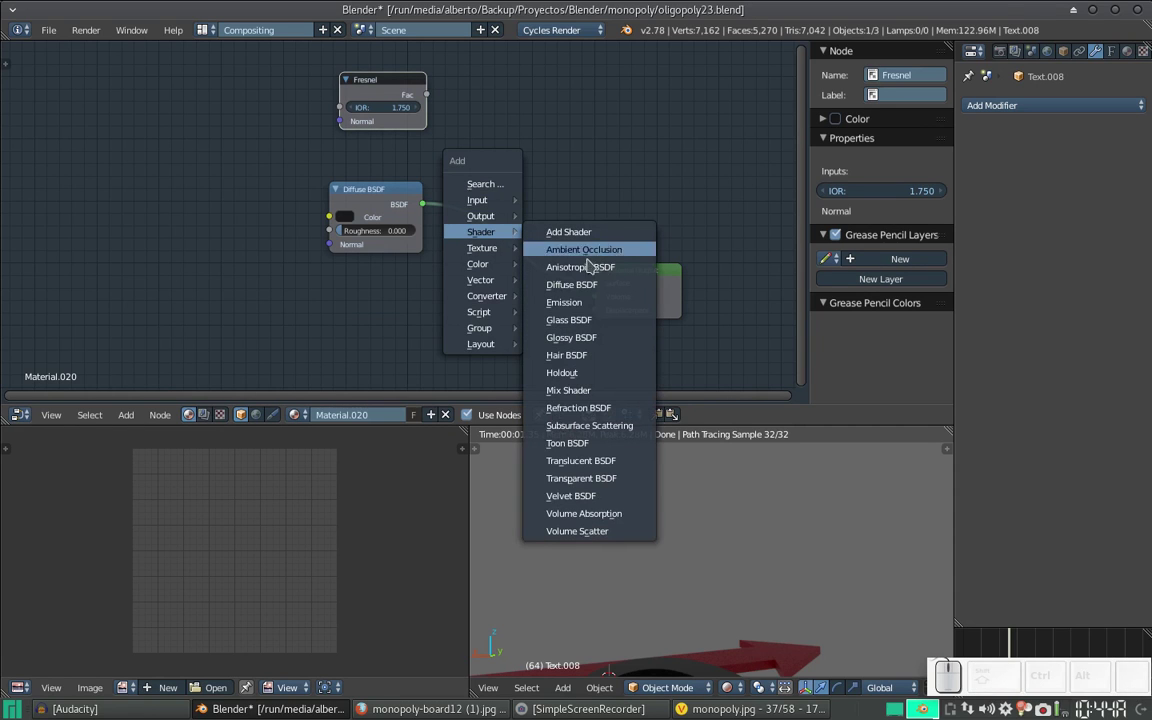
{"action": "left_click", "coordinate": [571, 394]}
{"action": "left_click", "coordinate": [493, 228]}
{"action": "left_click", "coordinate": [433, 108]}
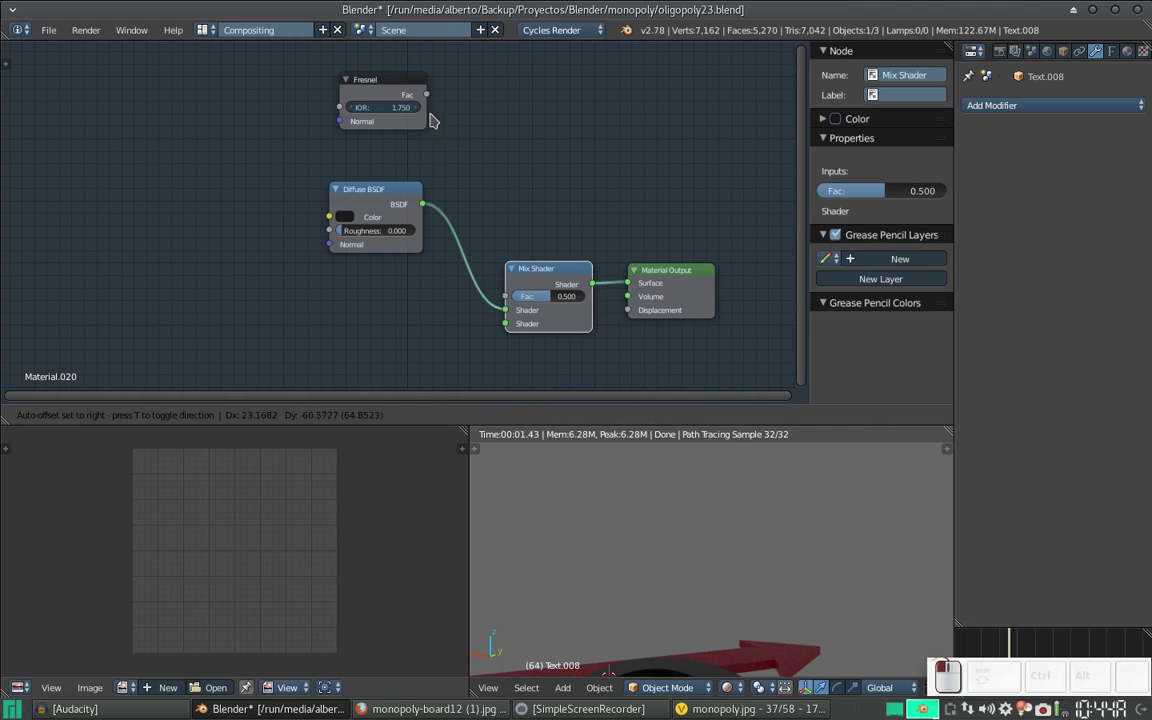
{"action": "left_click_drag", "start_coordinate": [438, 106], "coordinate": [428, 314]}
{"action": "key", "text": "shift+a"}
{"action": "left_click", "coordinate": [502, 420]}
{"action": "left_click", "coordinate": [342, 298]}
{"action": "left_click", "coordinate": [441, 323]}
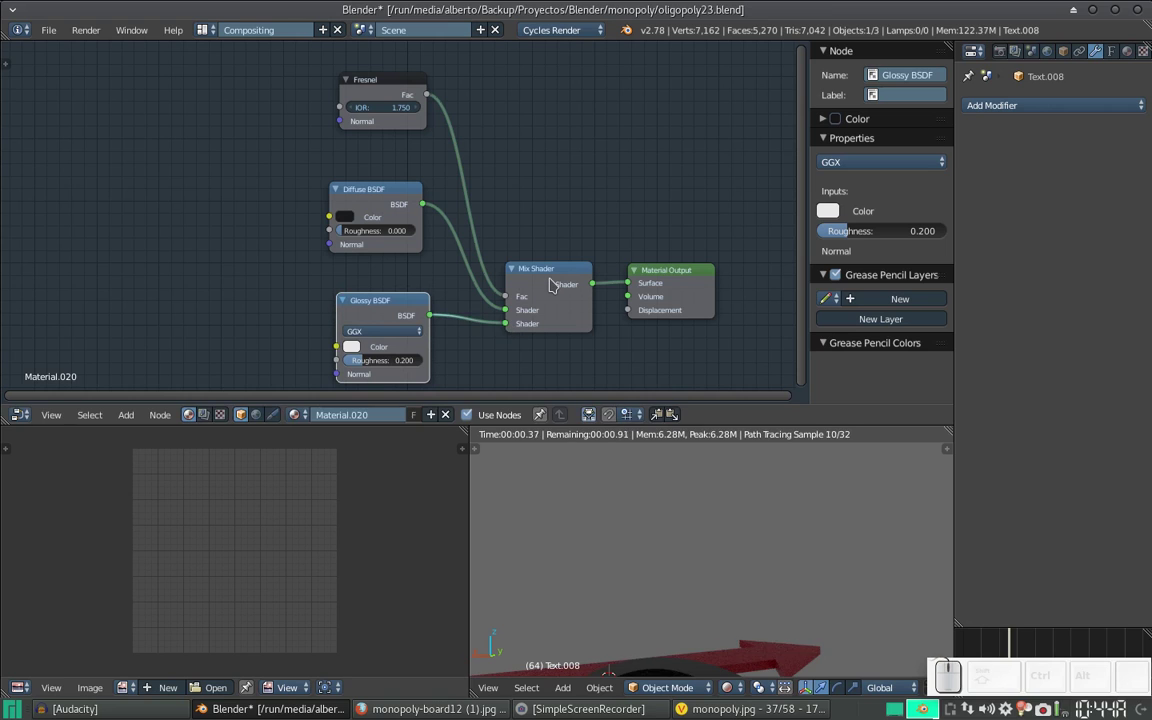
{"action": "key", "text": "ctrl+Right"}
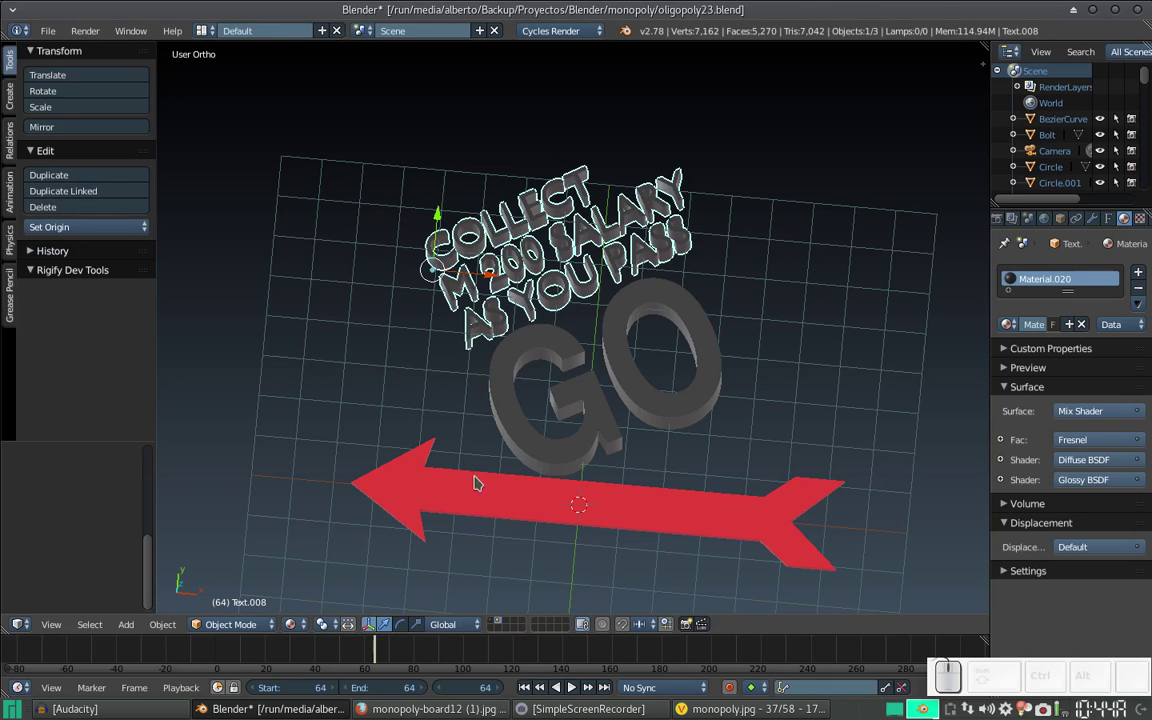
- Convert the COLLECT SALARY caption and the GO lettering from text to meshes
{"action": "right_click", "coordinate": [571, 351]}
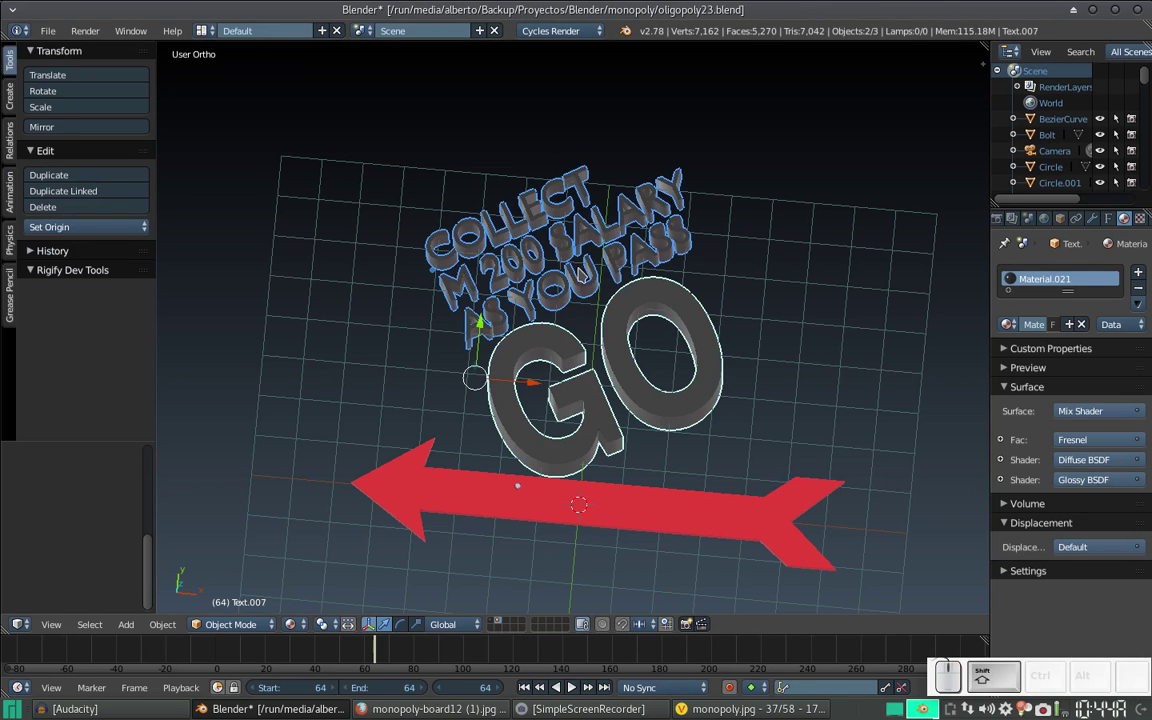
{"action": "right_click", "coordinate": [577, 271]}
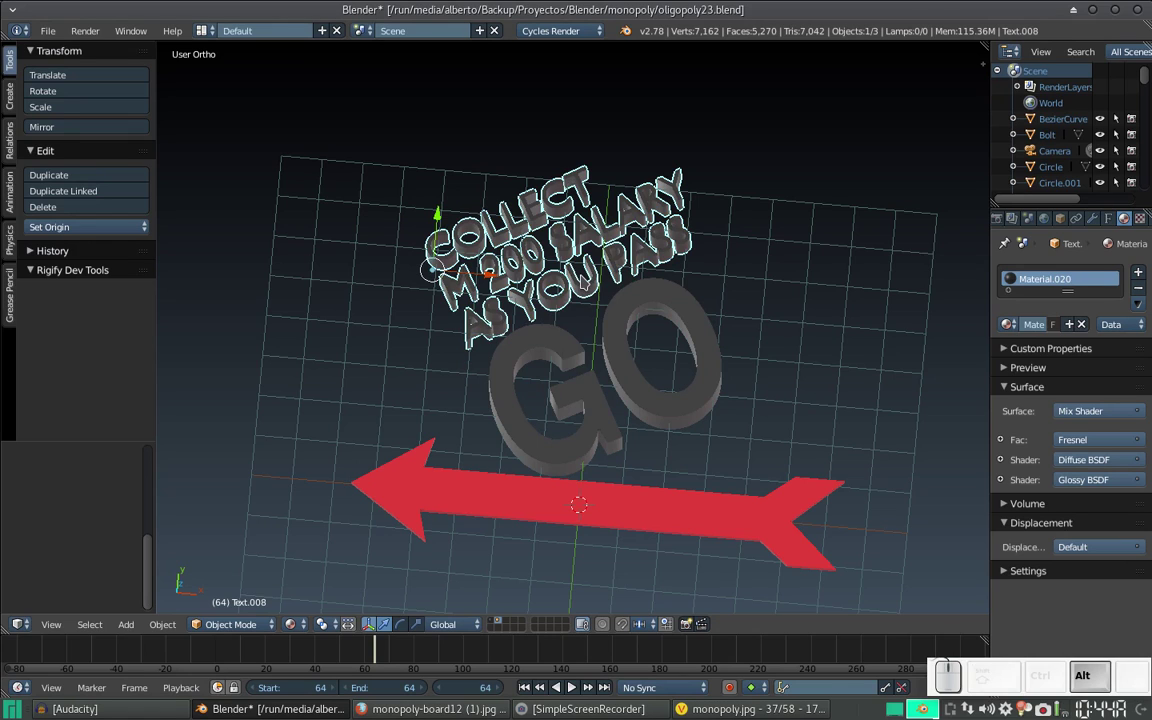
{"action": "key", "text": "alt+c"}
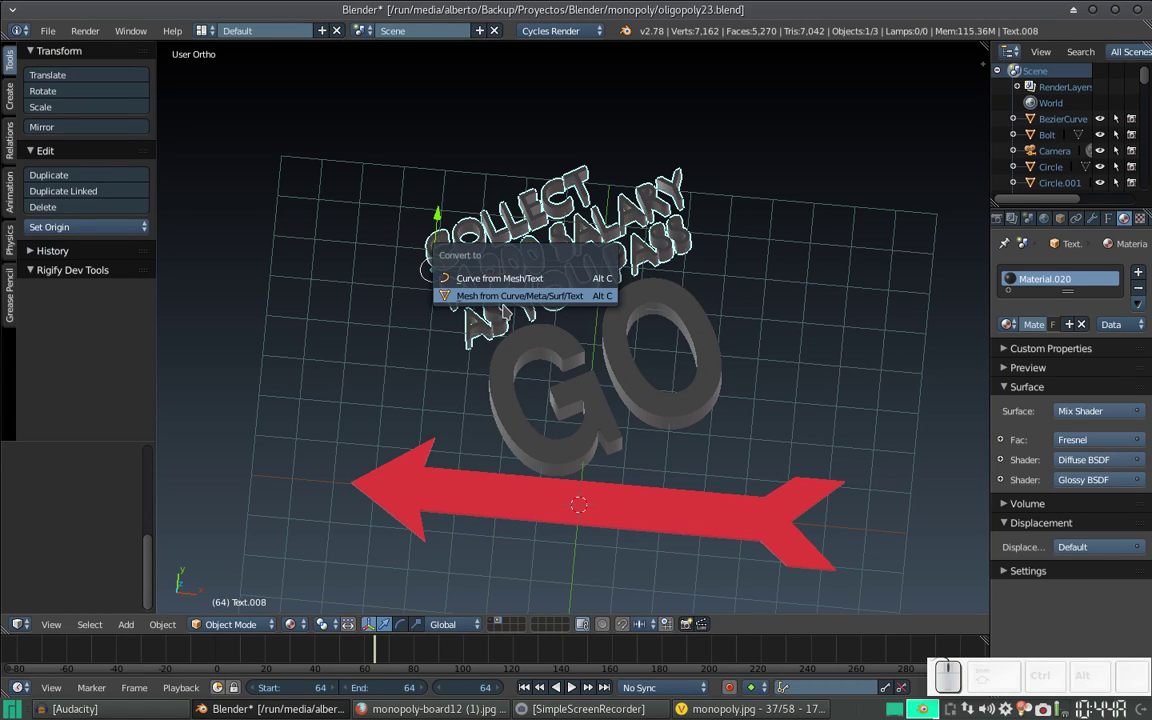
{"action": "left_click", "coordinate": [497, 306]}
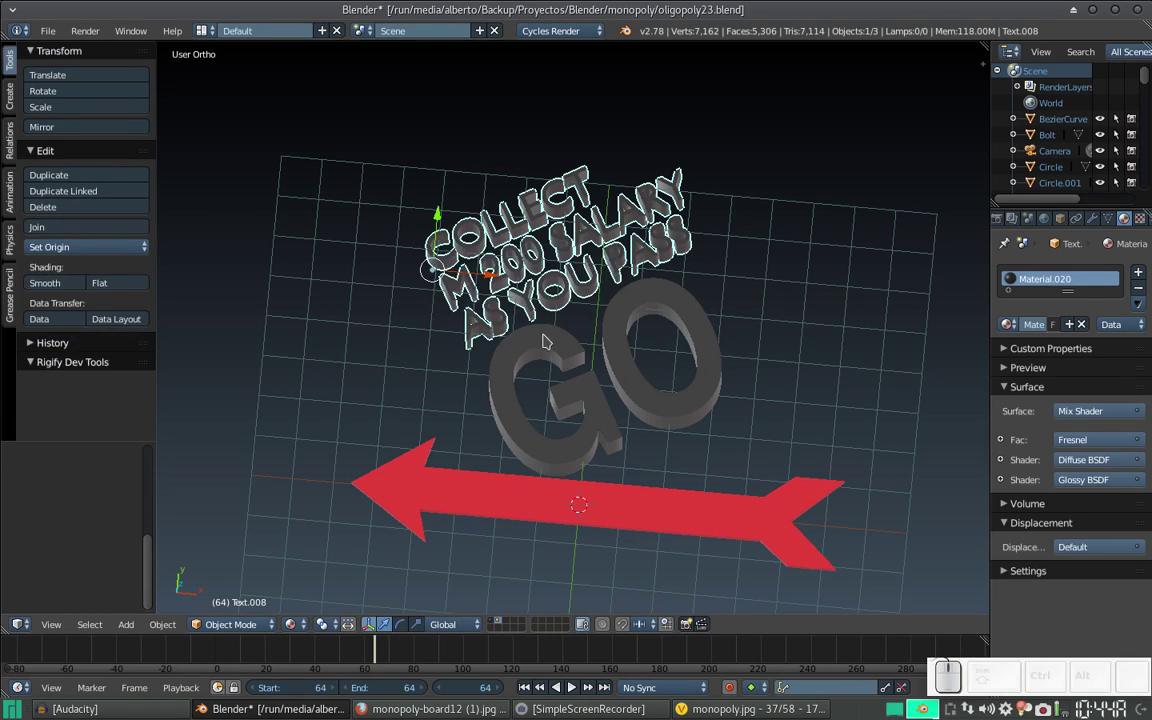
{"action": "right_click", "coordinate": [551, 351]}
{"action": "key", "text": "alt+c"}
{"action": "left_click", "coordinate": [553, 351]}
- Move the GO corner pieces and arrow onto layer 1 with the board
{"action": "right_click", "coordinate": [552, 303]}
{"action": "right_click", "coordinate": [563, 496]}
{"action": "left_click_drag", "start_coordinate": [533, 495], "coordinate": [562, 452]}
{"action": "key", "text": "m"}
{"action": "key", "text": "1"}
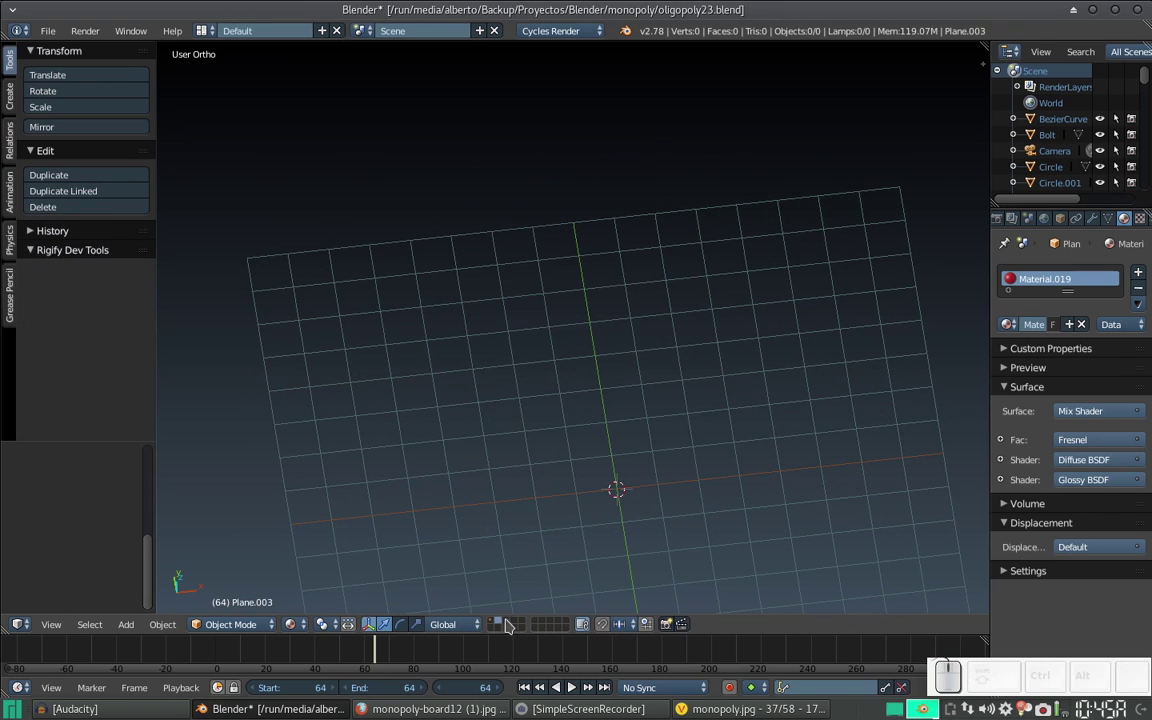
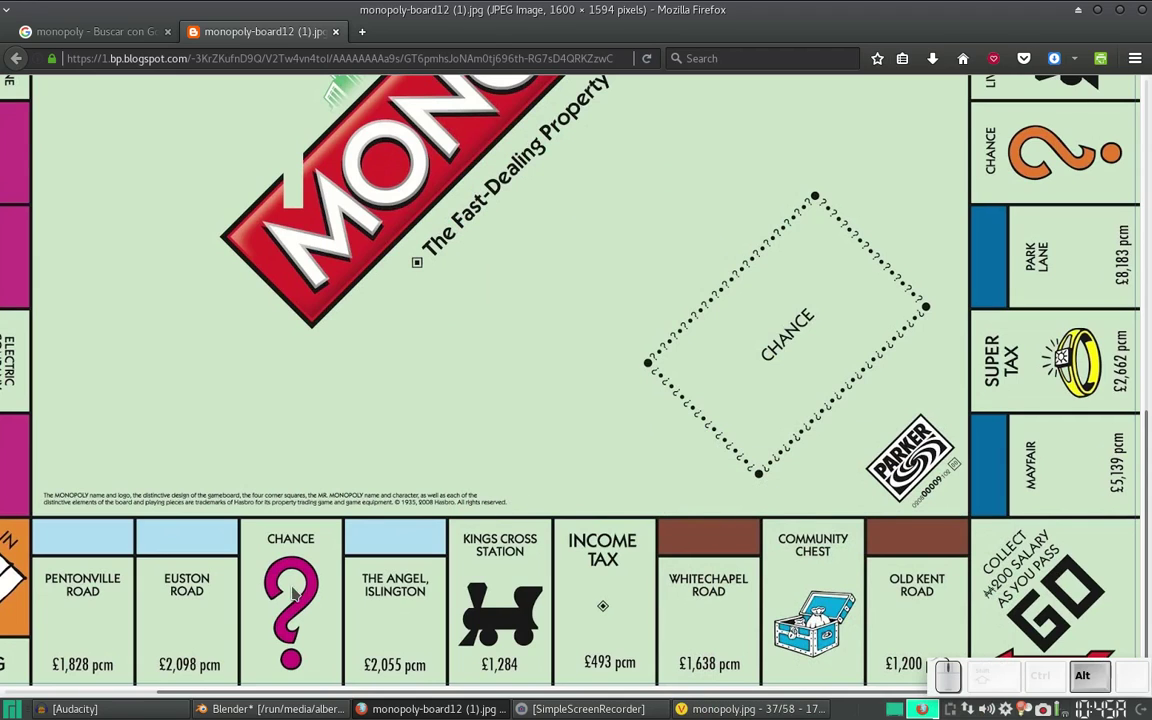
- Return to the scene and shrink the GO arrow and lettering, viewed from the top
{"action": "key", "text": "alt+Tab"}
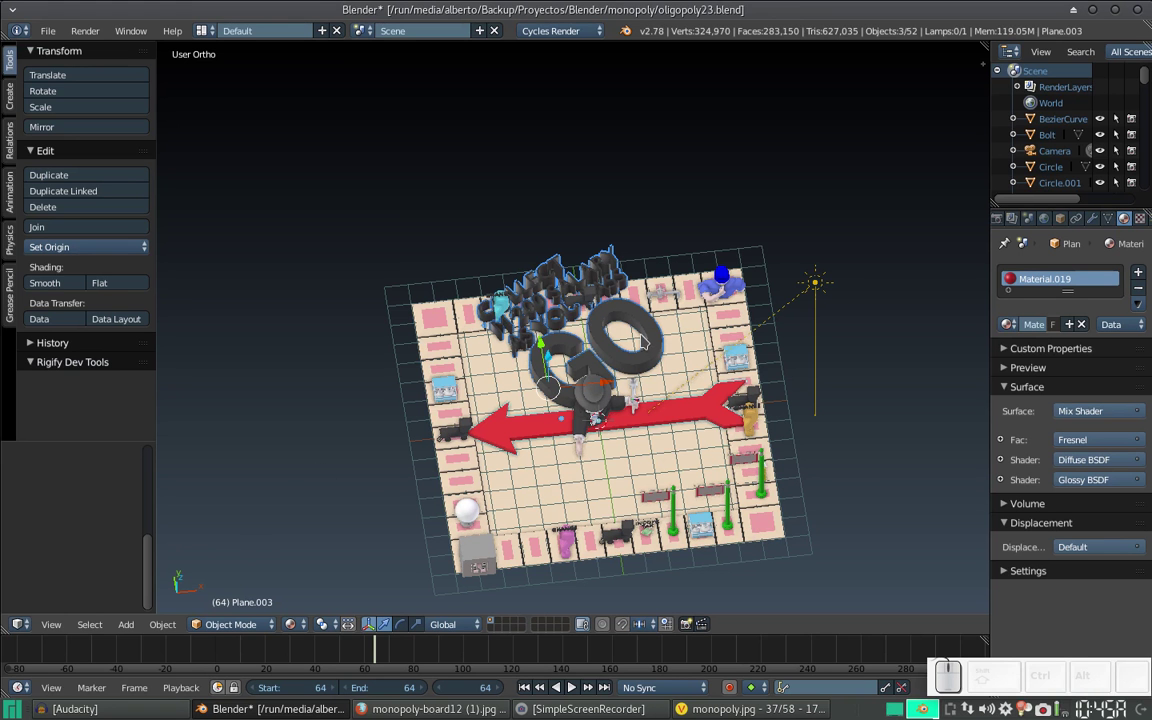
{"action": "key", "text": "s"}
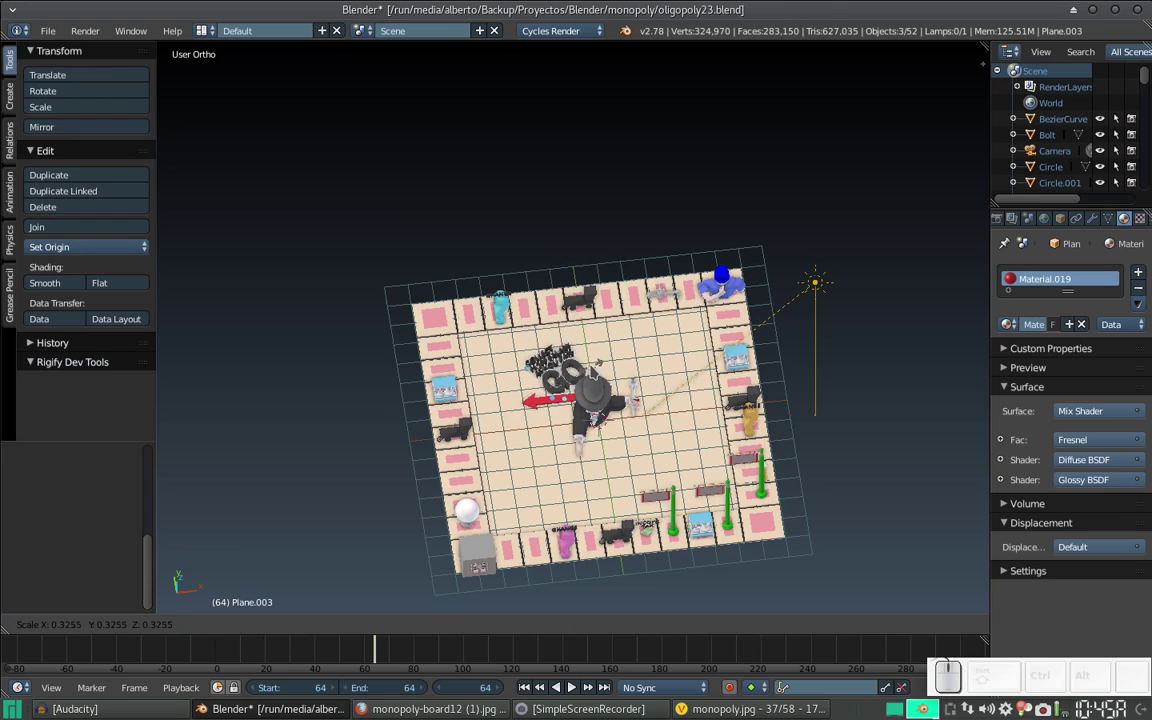
{"action": "left_click", "coordinate": [586, 373]}
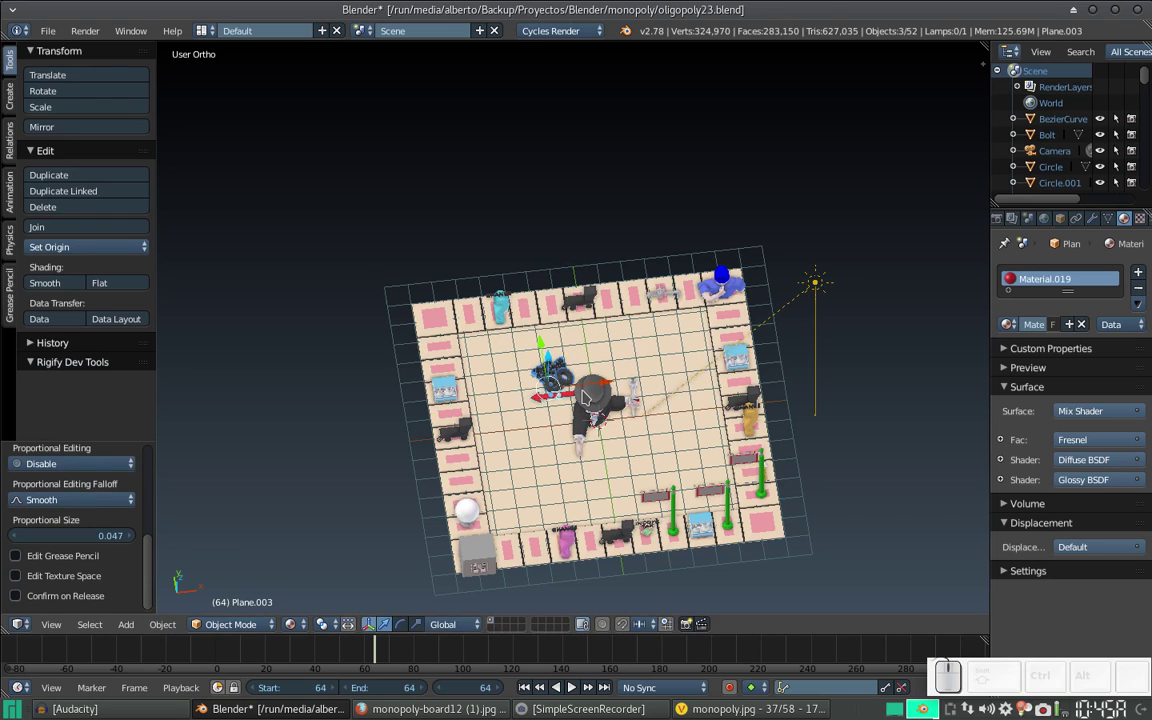
{"action": "key", "text": "KP_7"}
- Move the shrunken pieces onto the bottom-right corner square and scale them down further to fit
{"action": "key", "text": "g"}
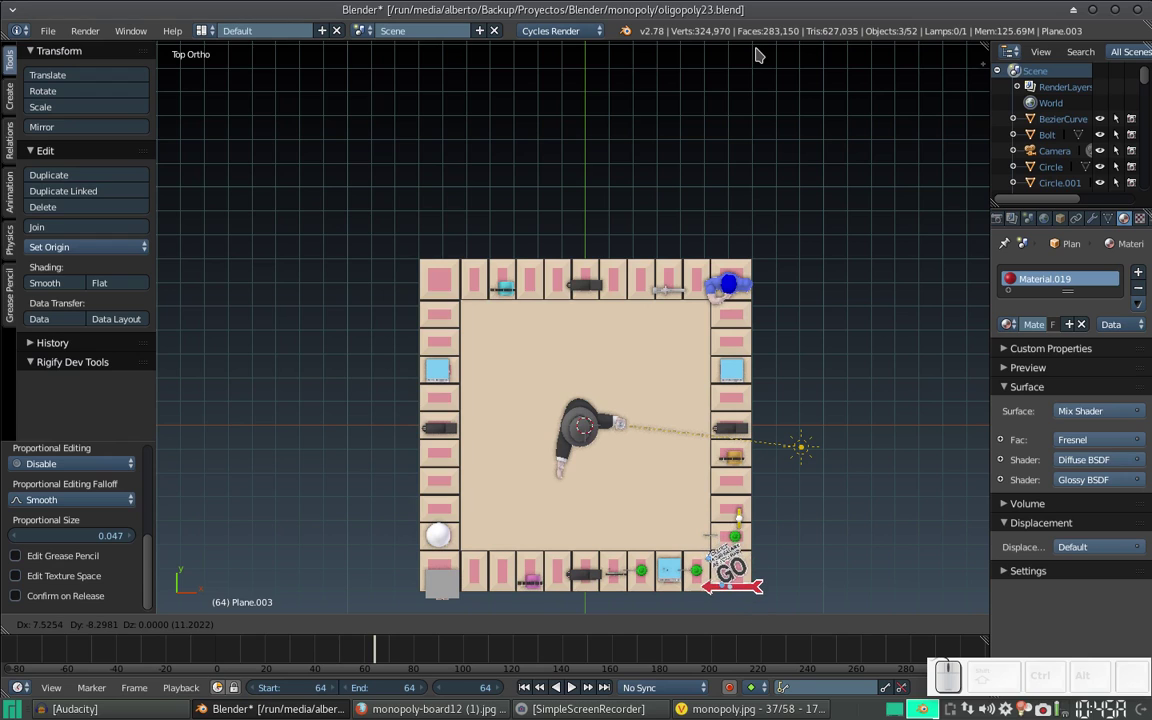
{"action": "left_click", "coordinate": [646, 562]}
{"action": "key", "text": "s"}
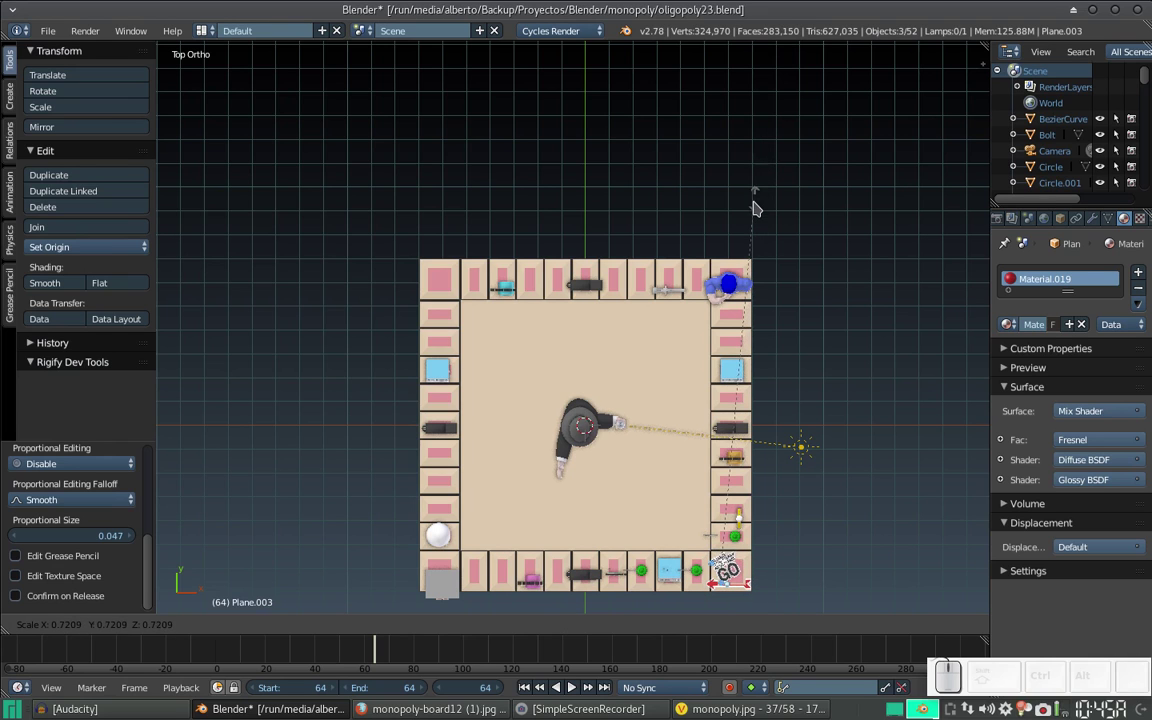
{"action": "left_click", "coordinate": [760, 210]}
- Orbit and zoom in for a closer look at the corner square
{"action": "left_click_drag", "start_coordinate": [696, 482], "coordinate": [744, 352]}
{"action": "middle_click", "coordinate": [744, 352]}
{"action": "scroll", "scroll_direction": "up", "scroll_amount": 3}
{"action": "middle_click", "coordinate": [720, 360]}
{"action": "scroll", "scroll_direction": "up", "scroll_amount": 3}
{"action": "left_click_drag", "start_coordinate": [660, 411], "coordinate": [707, 400]}
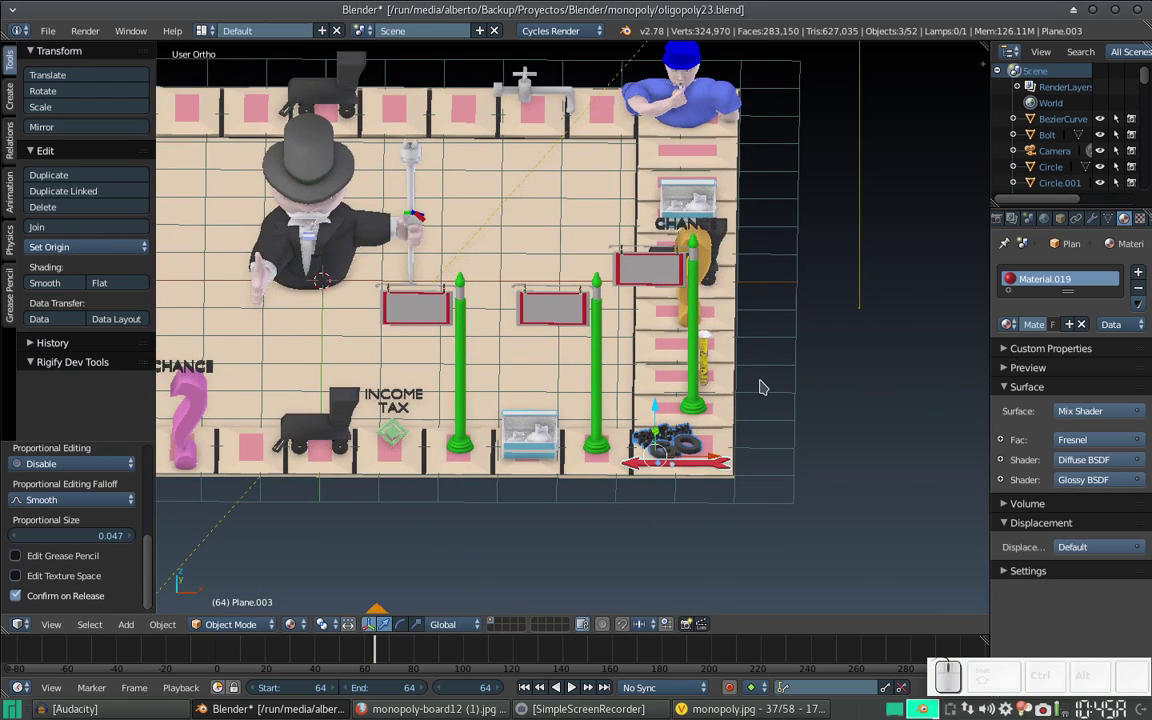
- Rotate the COLLECT SALARY and GO lettering 90° about X so it stands upright on the corner
{"action": "key", "text": "r"}
{"action": "key", "text": "x"}
{"action": "key", "text": "KP_9"}
{"action": "key", "text": "KP_0"}
{"action": "key", "text": "KP_Enter"}
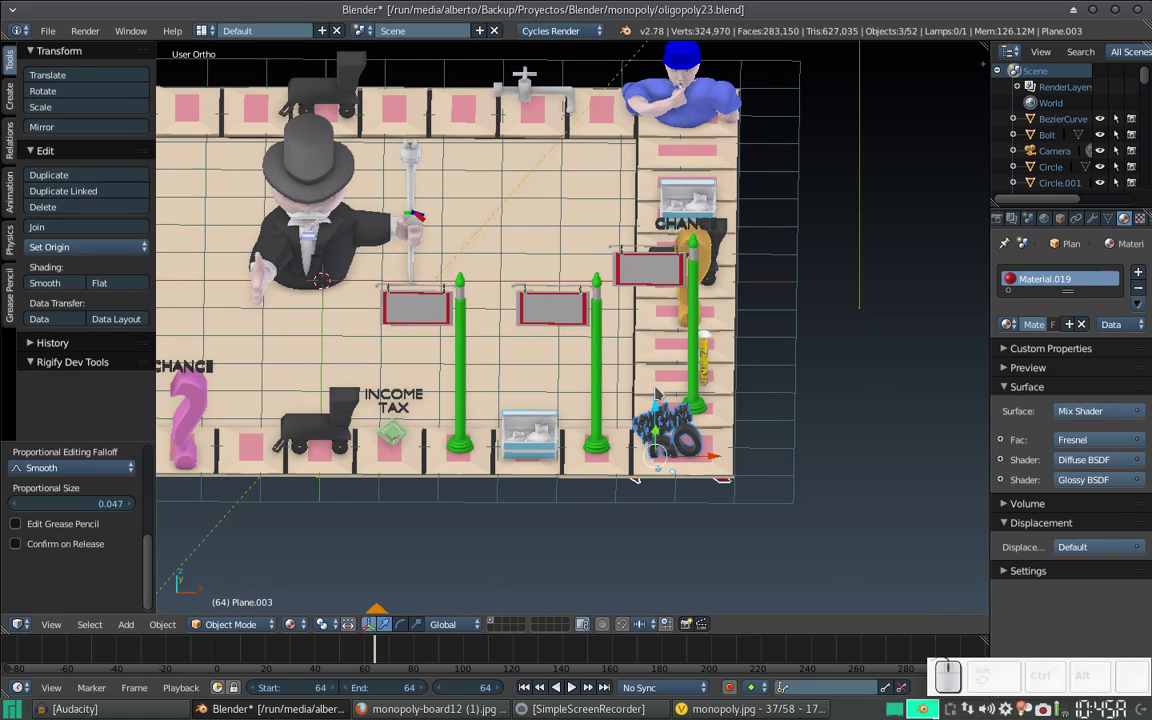
{"action": "left_click_drag", "start_coordinate": [706, 400], "coordinate": [706, 399]}
- Orbit to view the corner edge-on and bring up the viewport shading choices
{"action": "left_click_drag", "start_coordinate": [675, 419], "coordinate": [714, 319]}
{"action": "scroll", "scroll_direction": "down", "scroll_amount": 3}
{"action": "middle_click", "coordinate": [710, 331]}
{"action": "scroll", "scroll_direction": "up", "scroll_amount": 3}
{"action": "left_click_drag", "start_coordinate": [728, 253], "coordinate": [630, 457]}
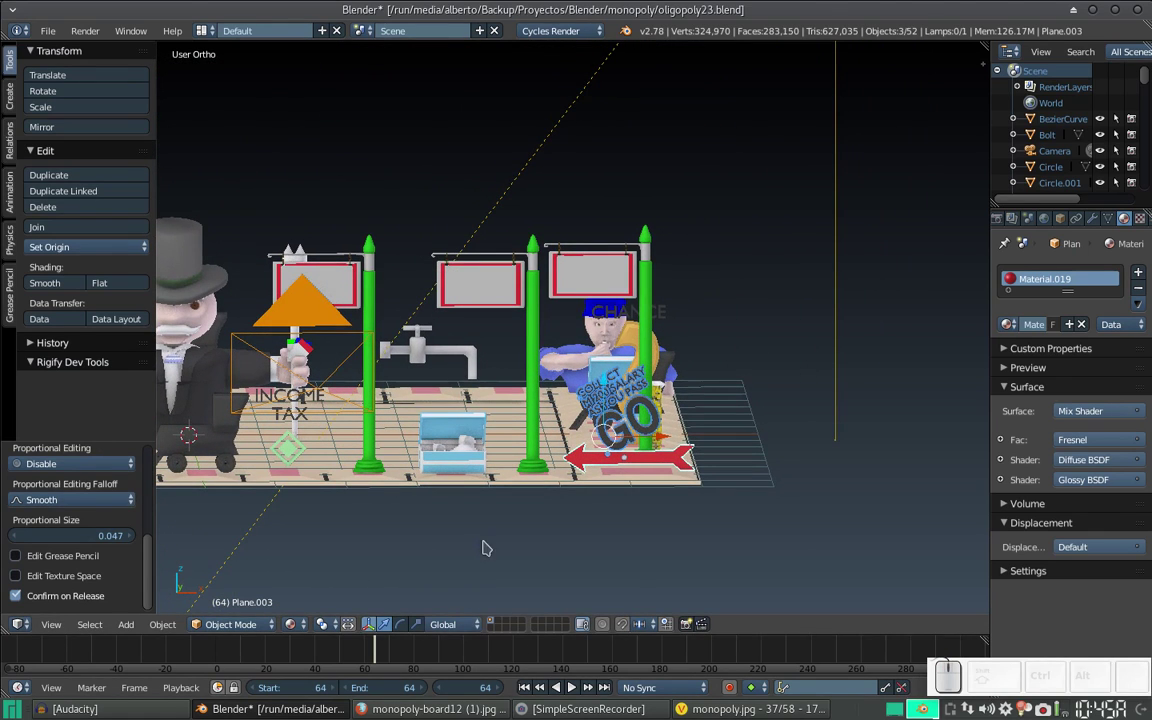
{"action": "left_click", "coordinate": [547, 461]}
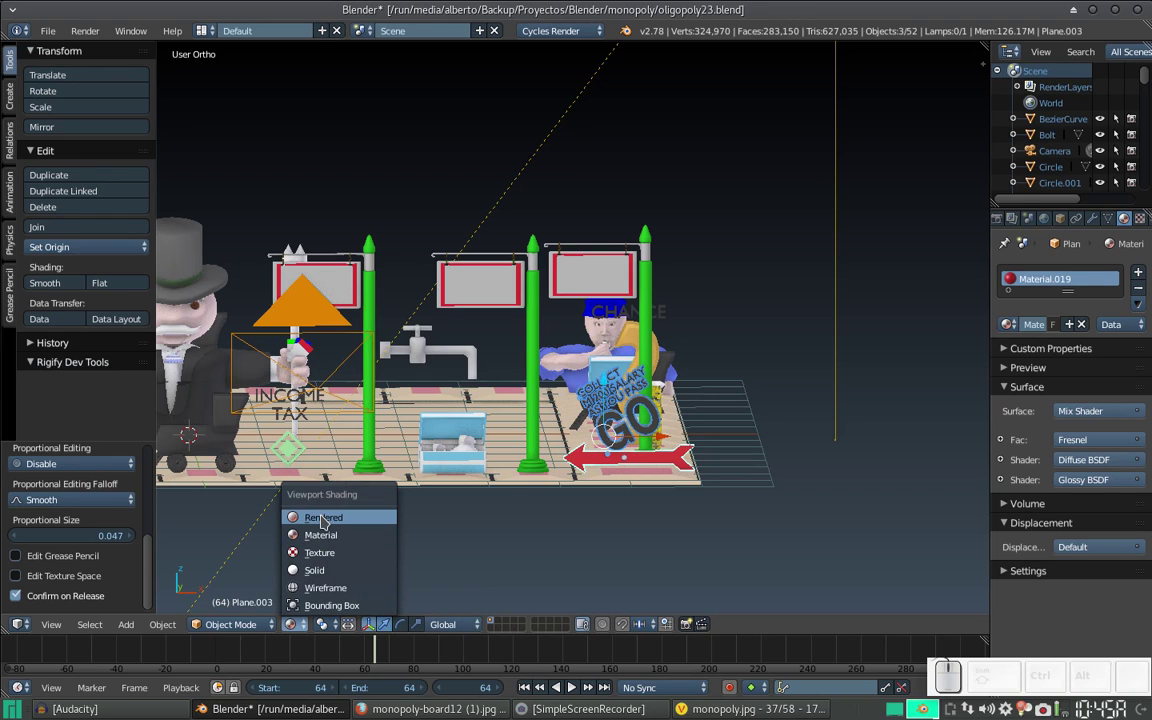
{"action": "left_click", "coordinate": [327, 522]}
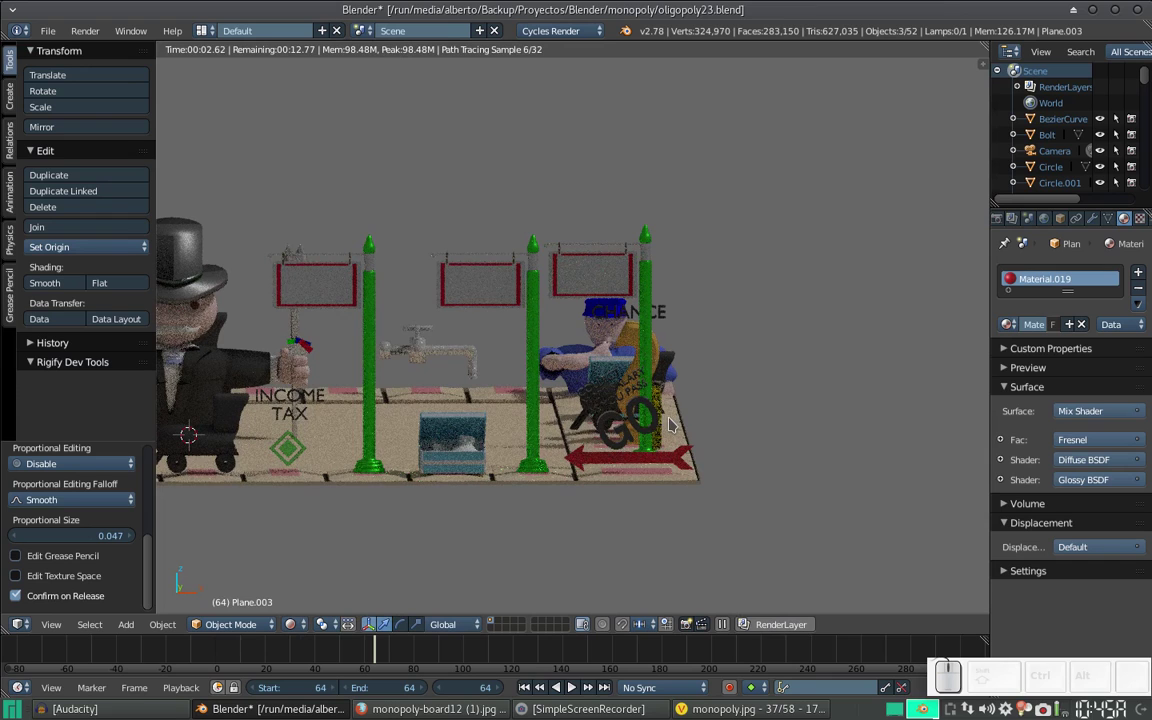
{"action": "scroll", "scroll_direction": "up", "scroll_amount": 3}
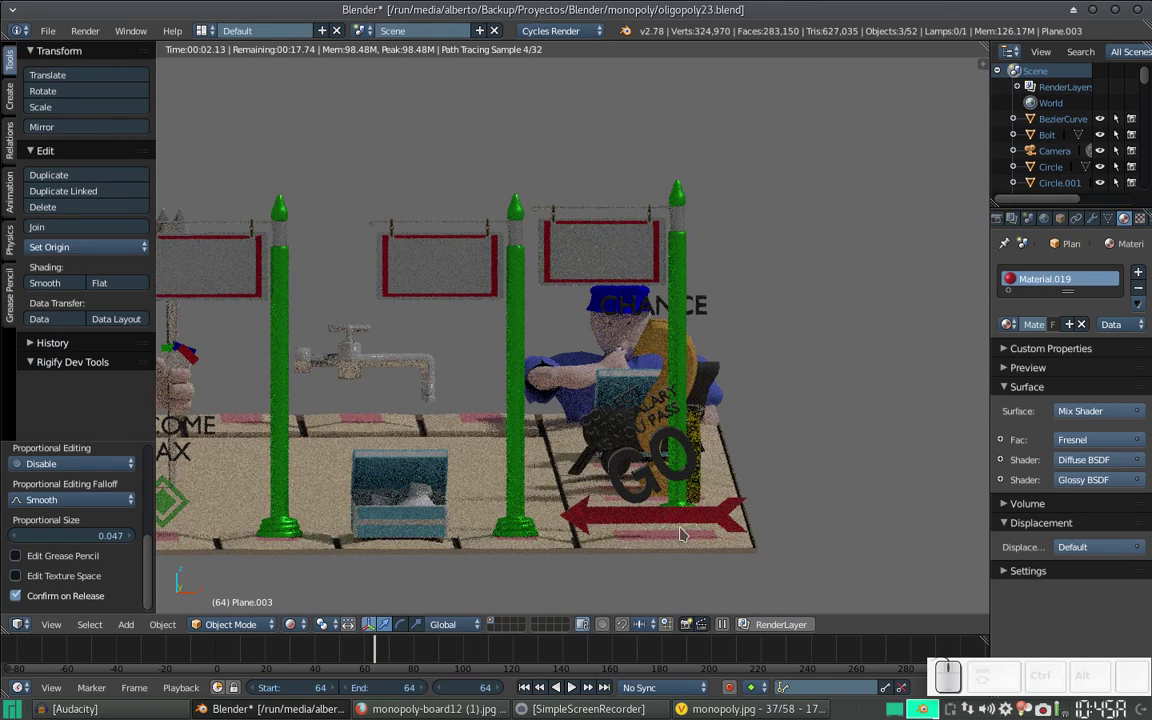
{"action": "scroll", "scroll_direction": "down", "scroll_amount": 3}
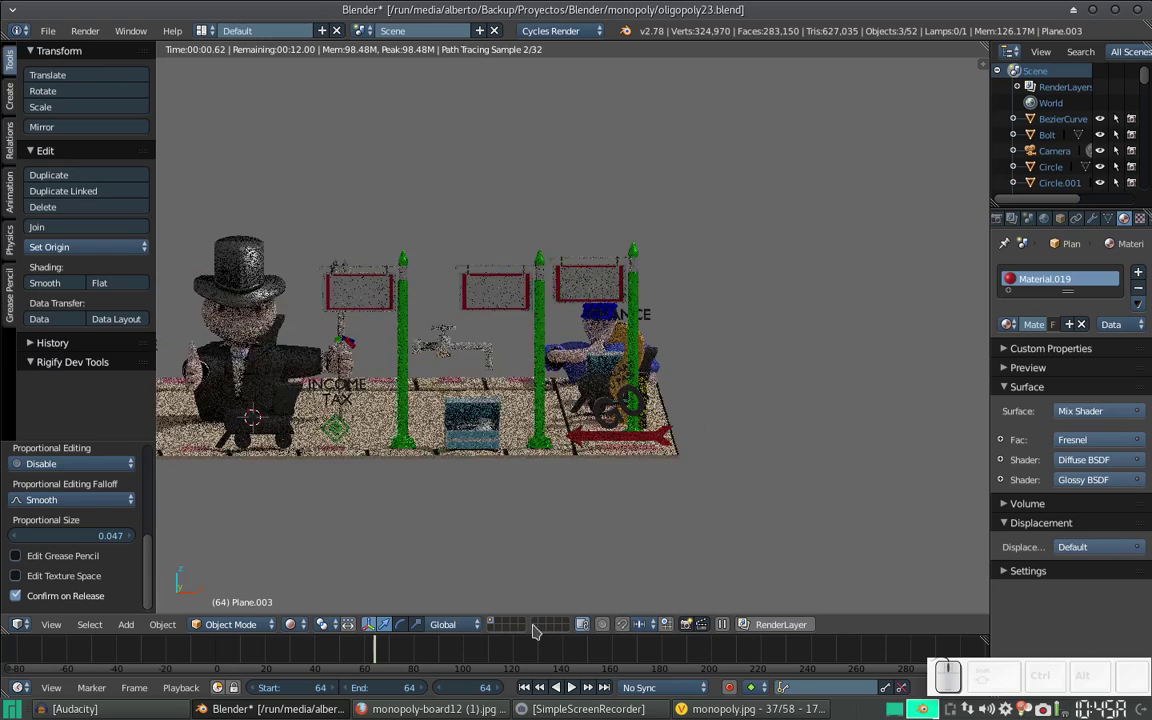
{"action": "left_click", "coordinate": [302, 627]}
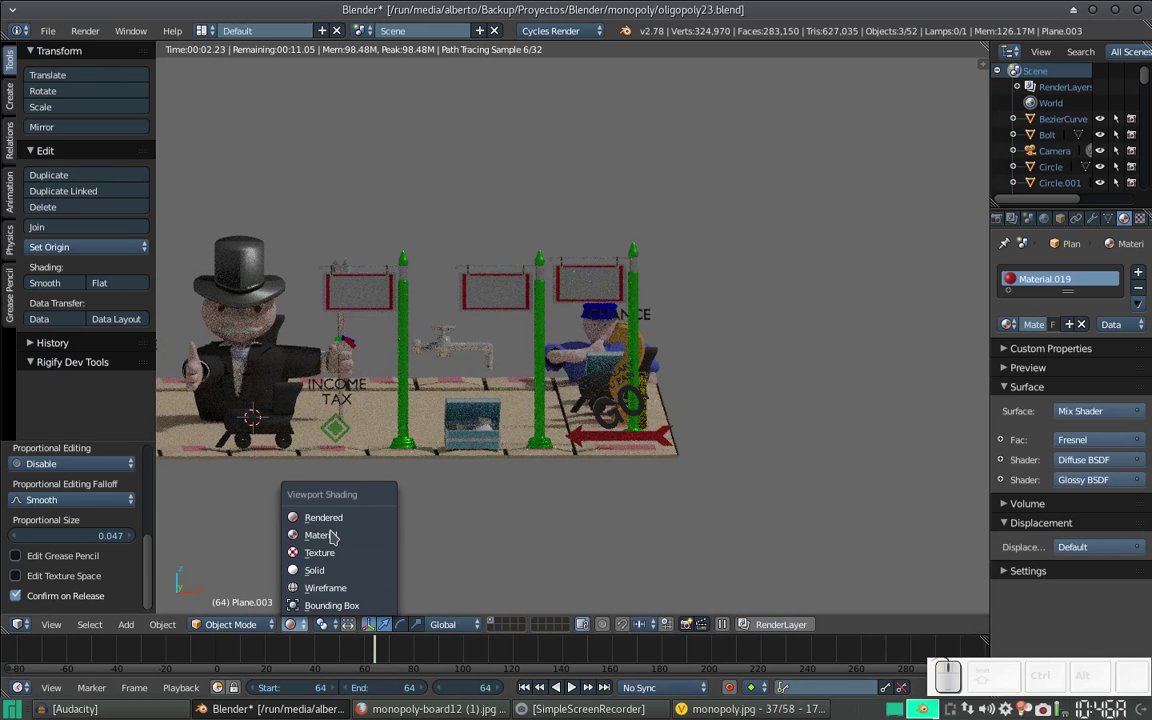
{"action": "left_click", "coordinate": [334, 536]}
{"action": "scroll", "scroll_direction": "down", "scroll_amount": 3}
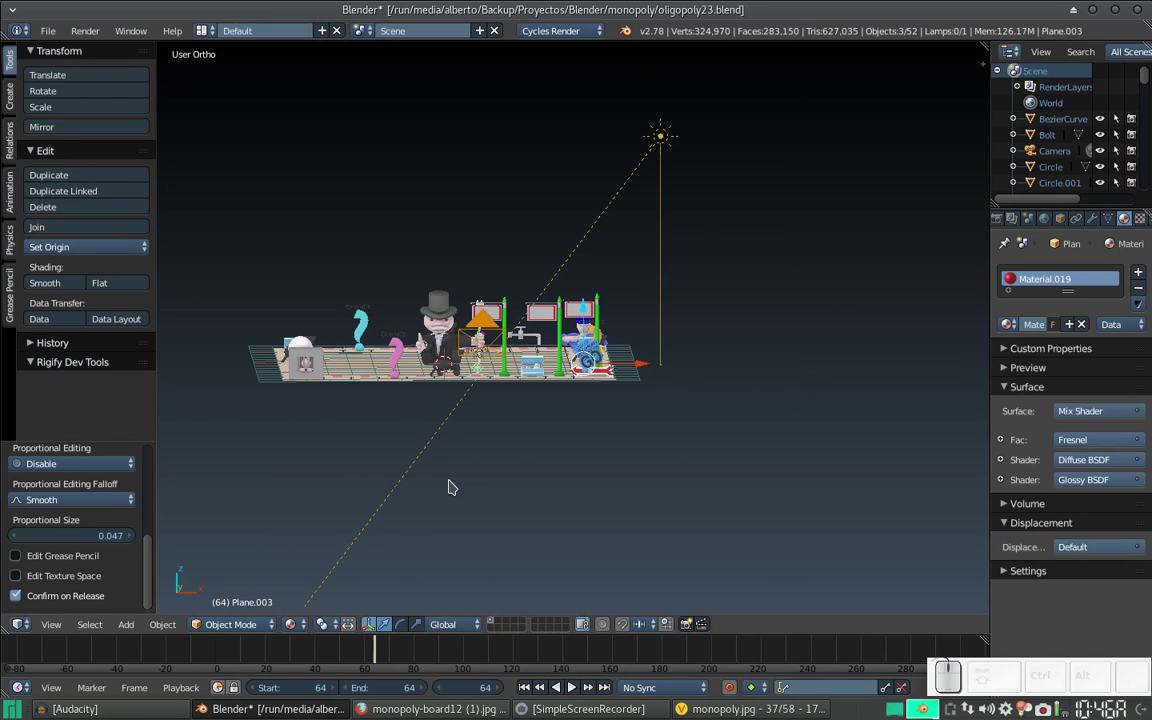
- Save the scene as the next numbered version, oligopoly24.blend
{"action": "key", "text": "ctrl+shift+s"}
{"action": "key", "text": "KP_Add"}
{"action": "key", "text": "KP_Enter"}
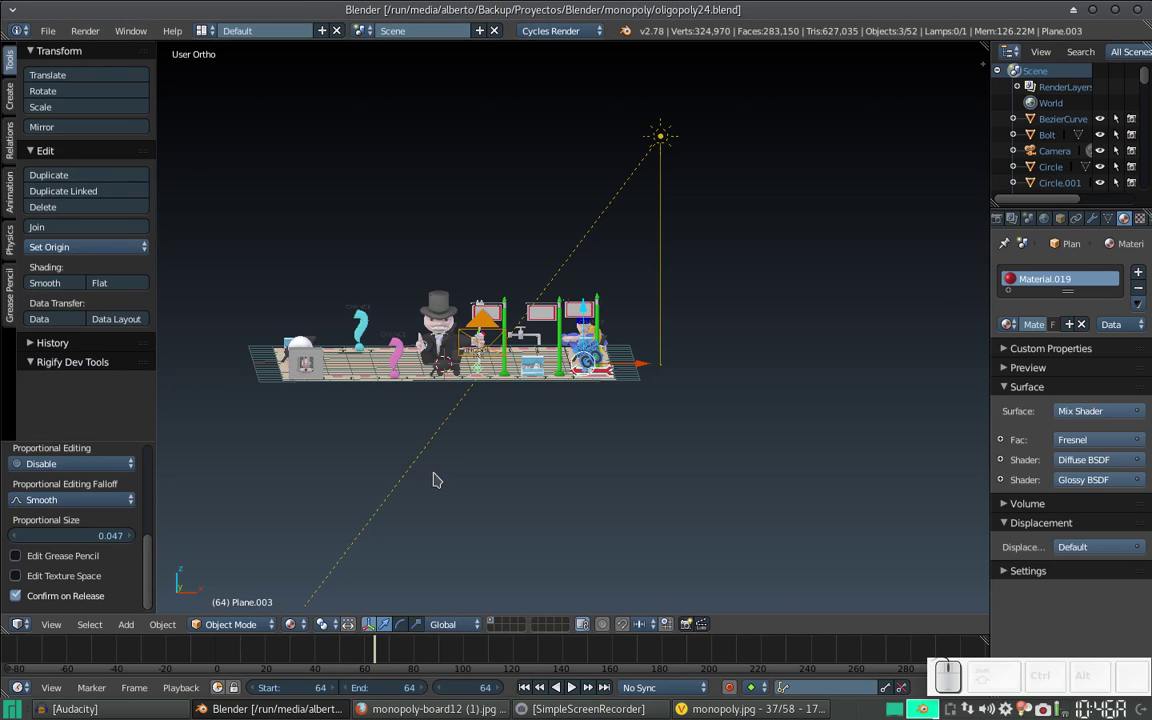
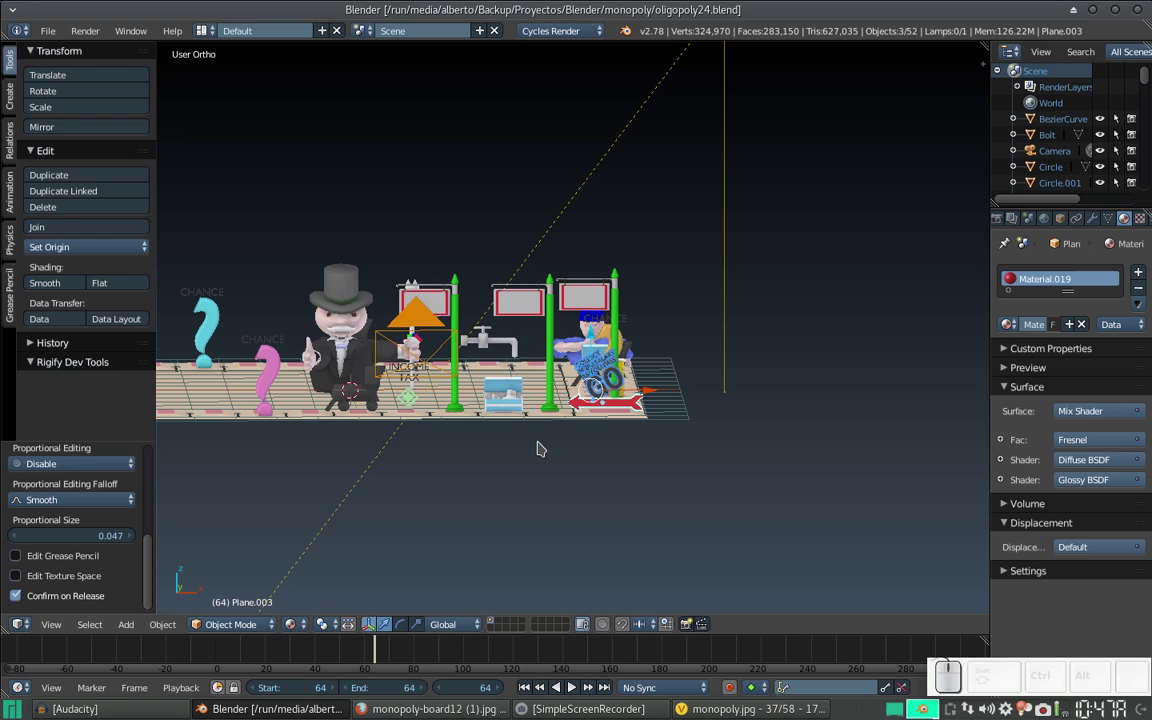
- Orbit out to a top-down view of the whole board
{"action": "scroll", "scroll_direction": "down", "scroll_amount": 3}
{"action": "middle_click", "coordinate": [514, 320]}
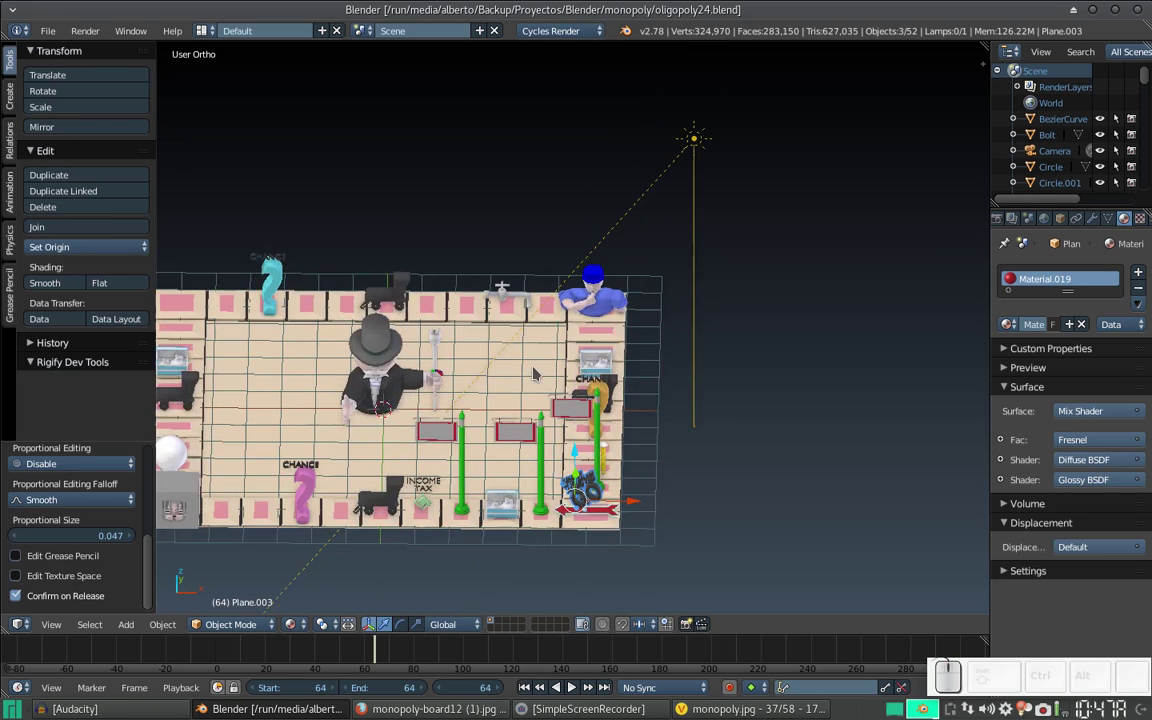
{"action": "middle_click", "coordinate": [493, 381]}
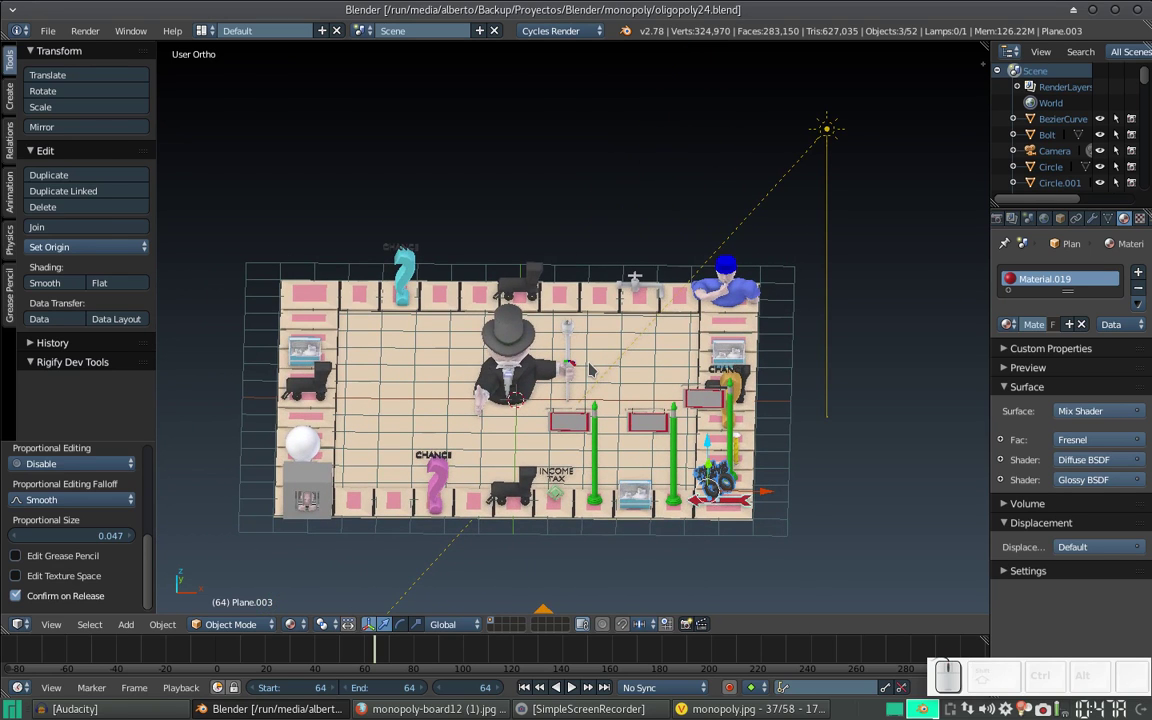